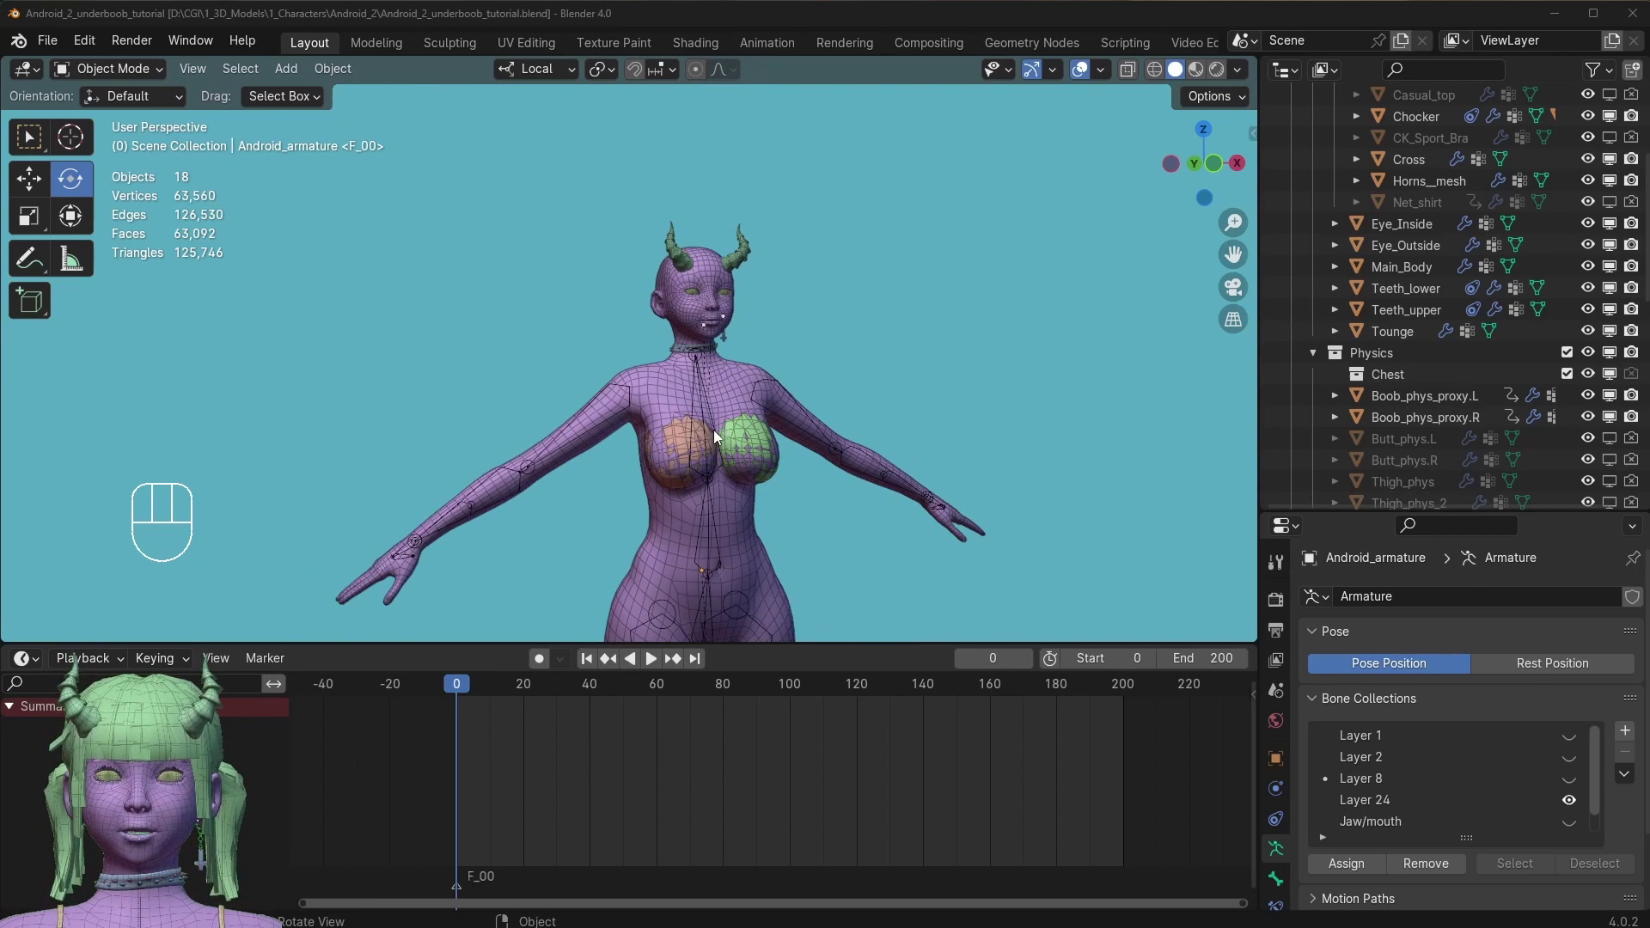
# Preview the character's existing chest physics in playback, then reset to frame 0 with the armature selected.
pyautogui.moveTo(737, 442); pyautogui.dragTo(738, 434)
pyautogui.moveTo(780, 487); pyautogui.dragTo(778, 410)
pyautogui.moveTo(717, 355); pyautogui.dragTo(709, 387)
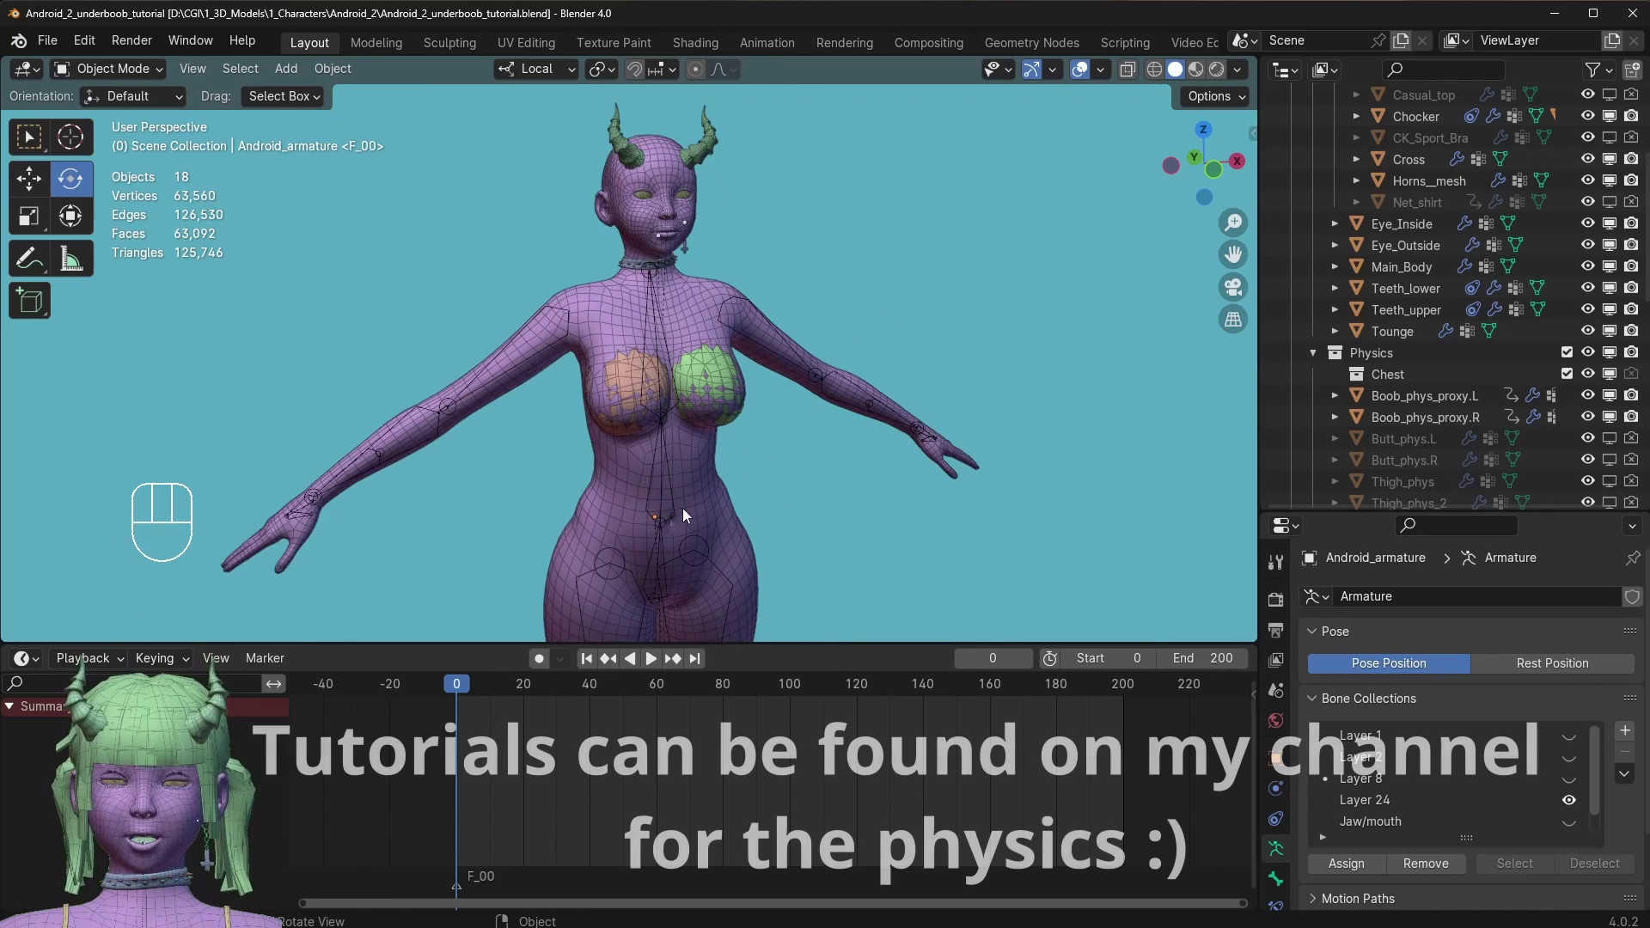
pyautogui.moveTo(678, 497); pyautogui.dragTo(727, 477)
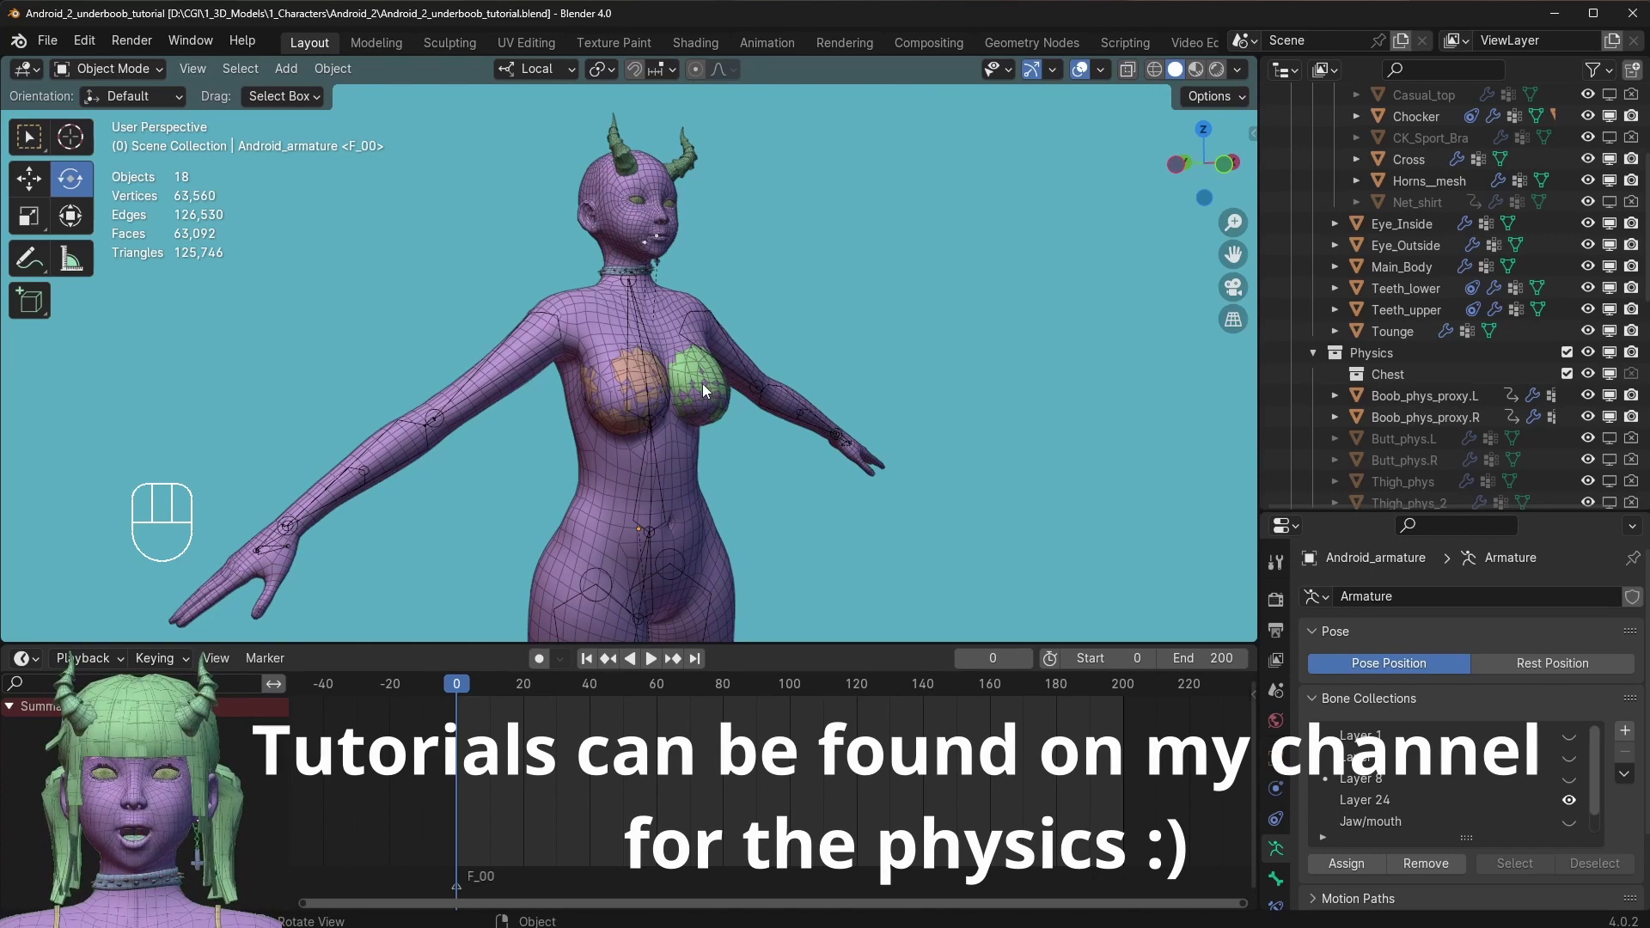
pyautogui.moveTo(666, 447); pyautogui.dragTo(634, 448)
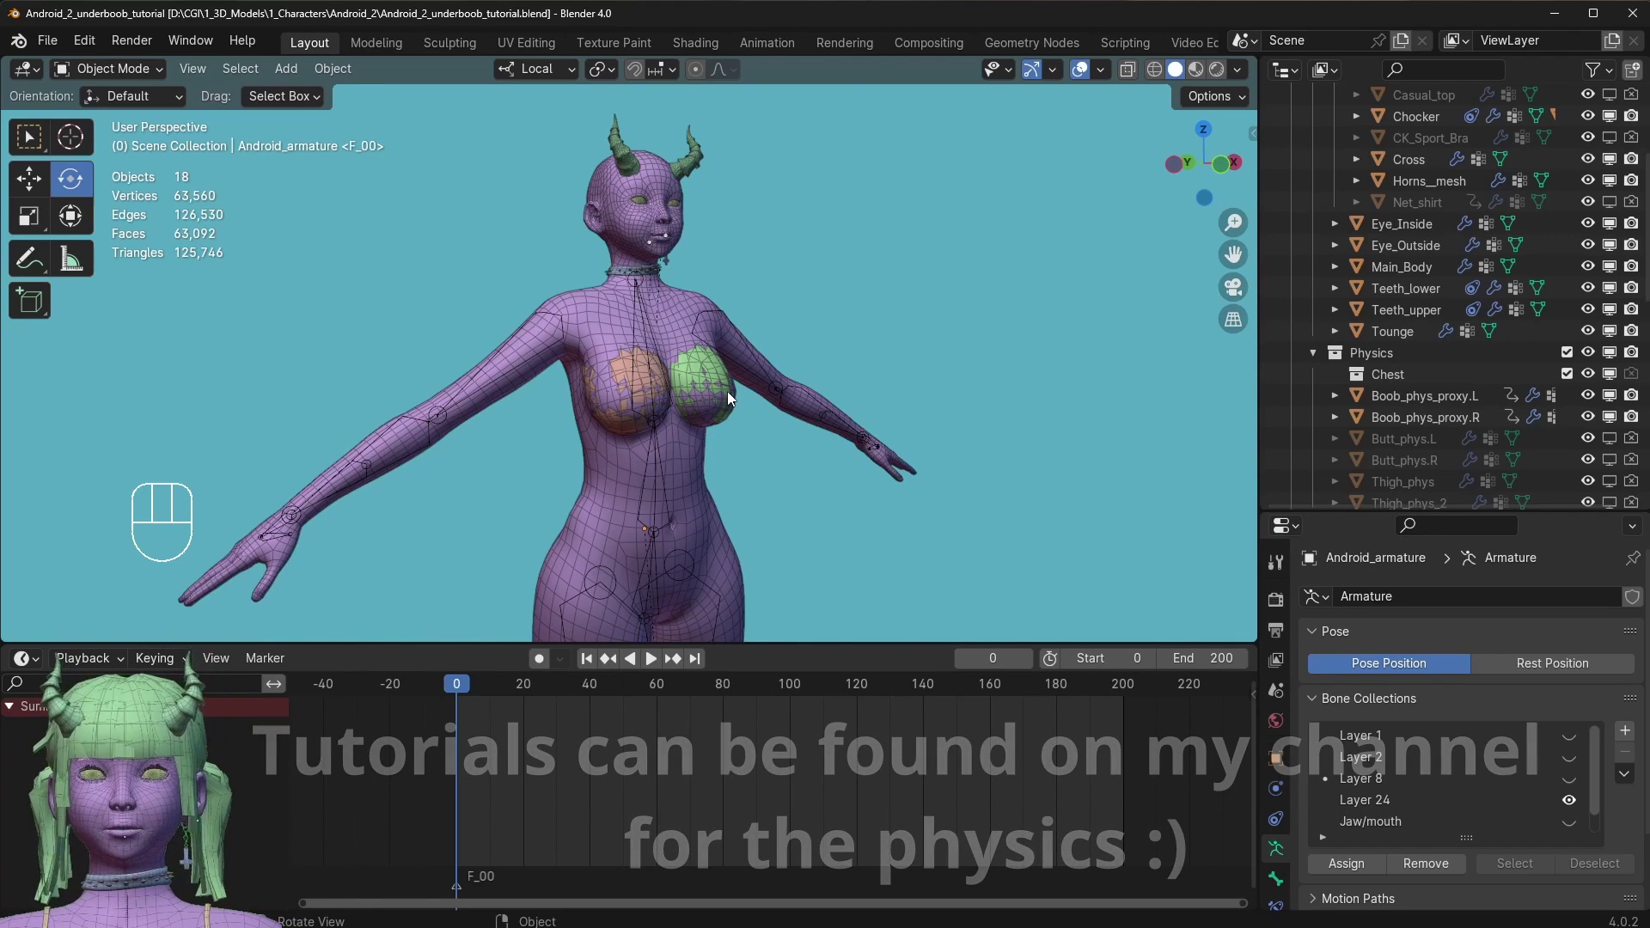
pyautogui.press('space')
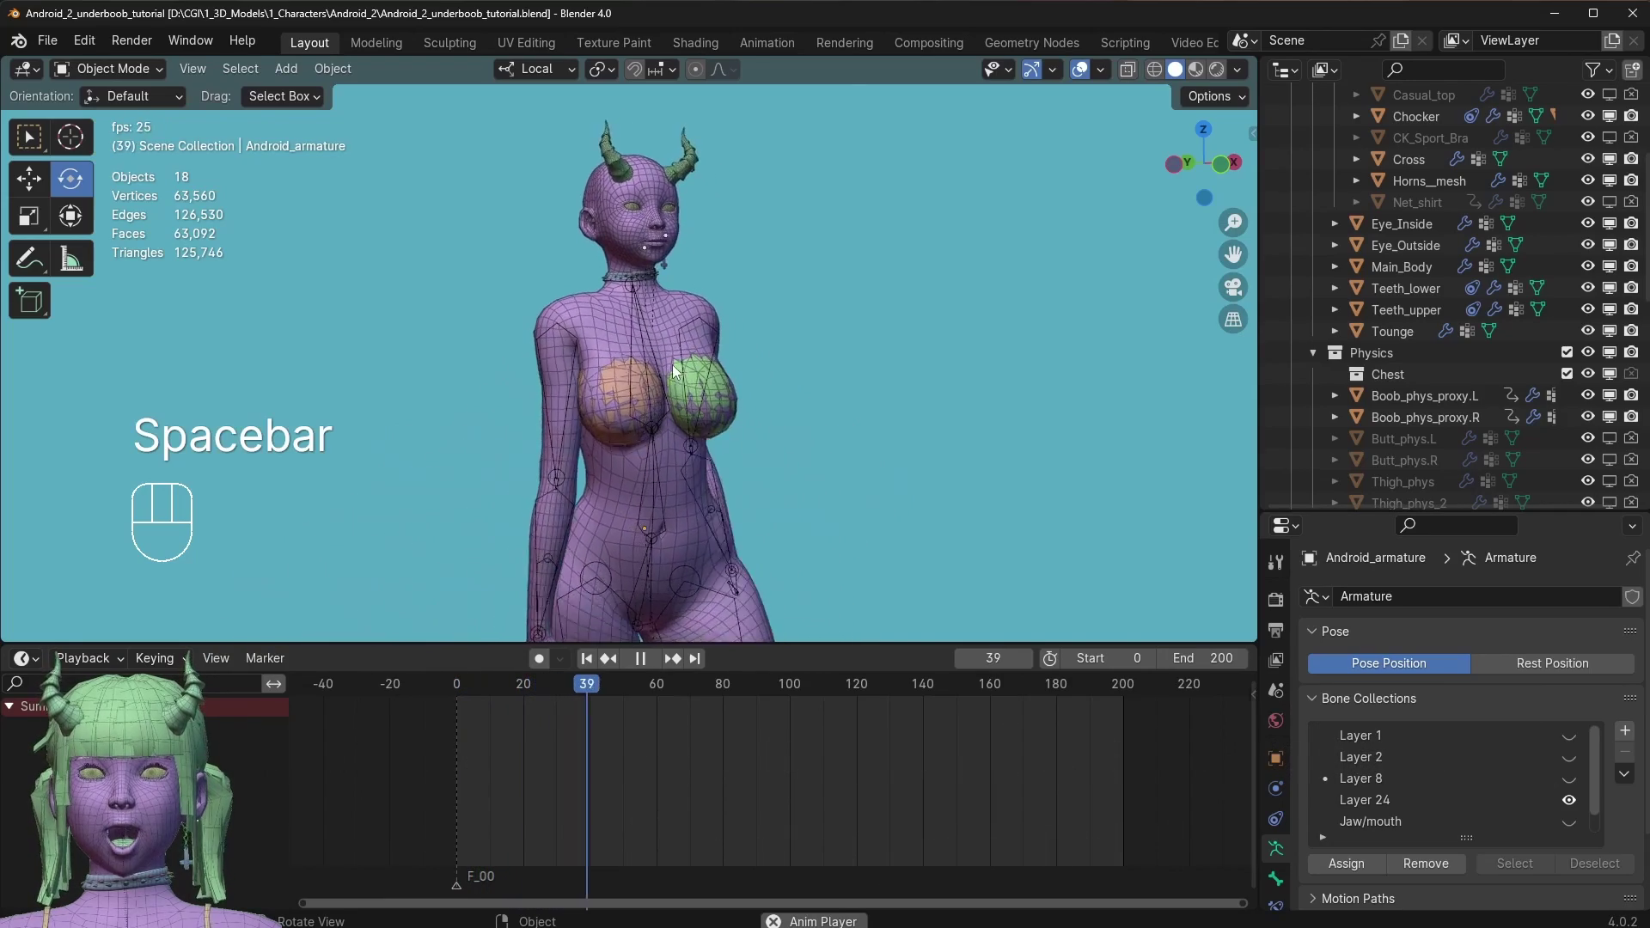
pyautogui.moveTo(640, 395); pyautogui.dragTo(613, 392)
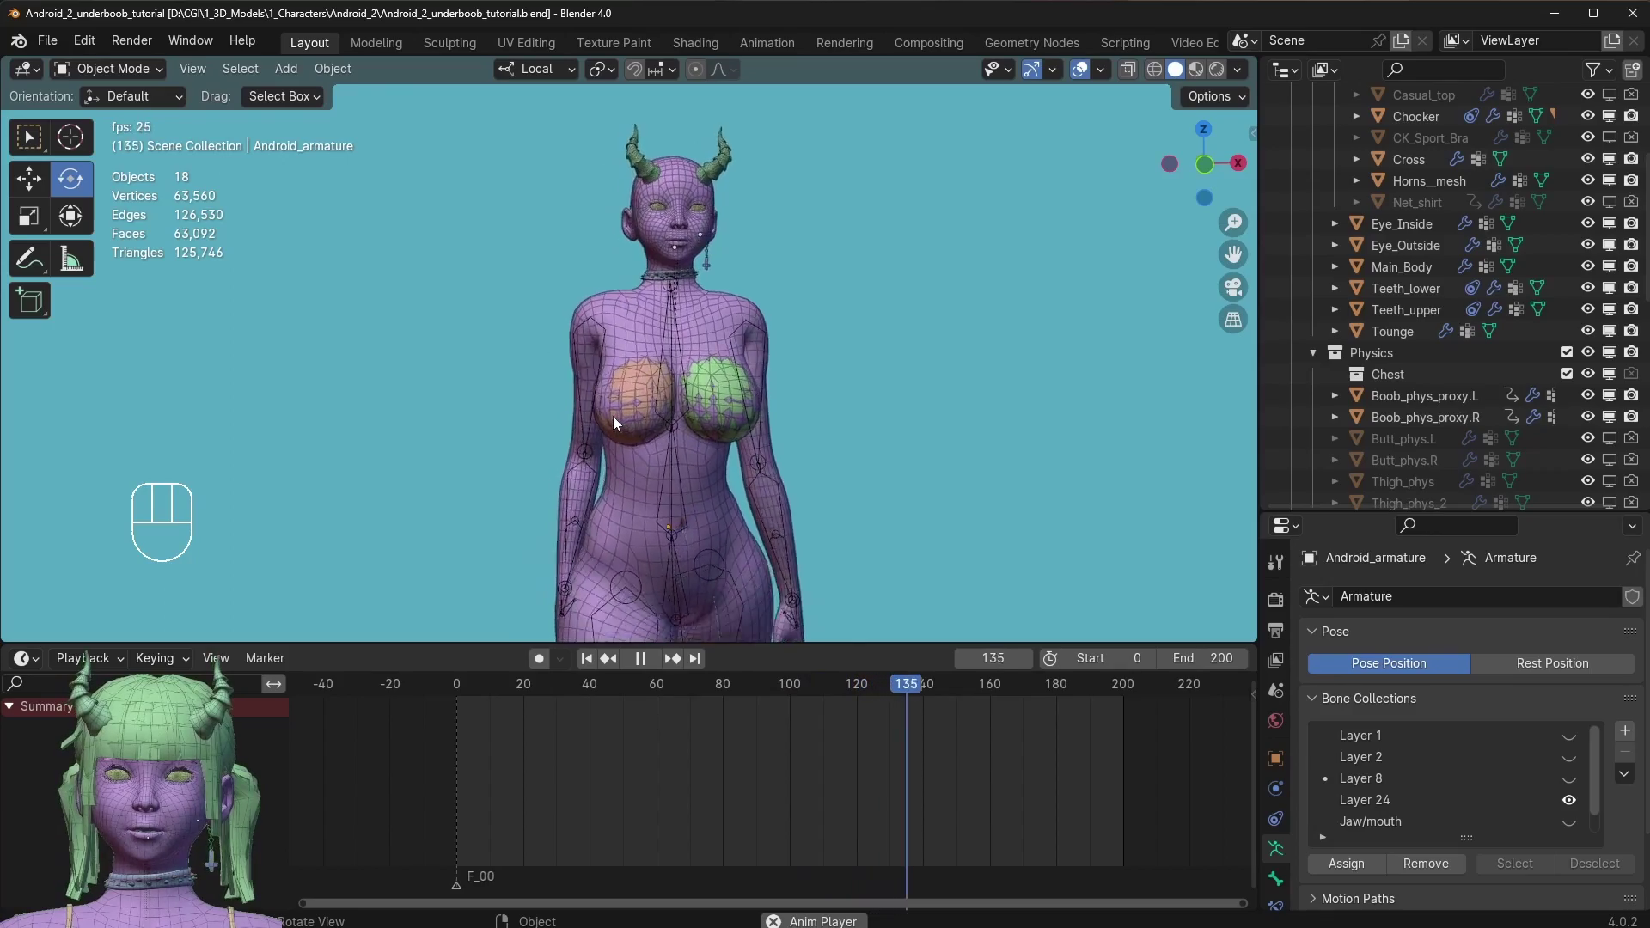
pyautogui.moveTo(720, 402); pyautogui.dragTo(786, 398)
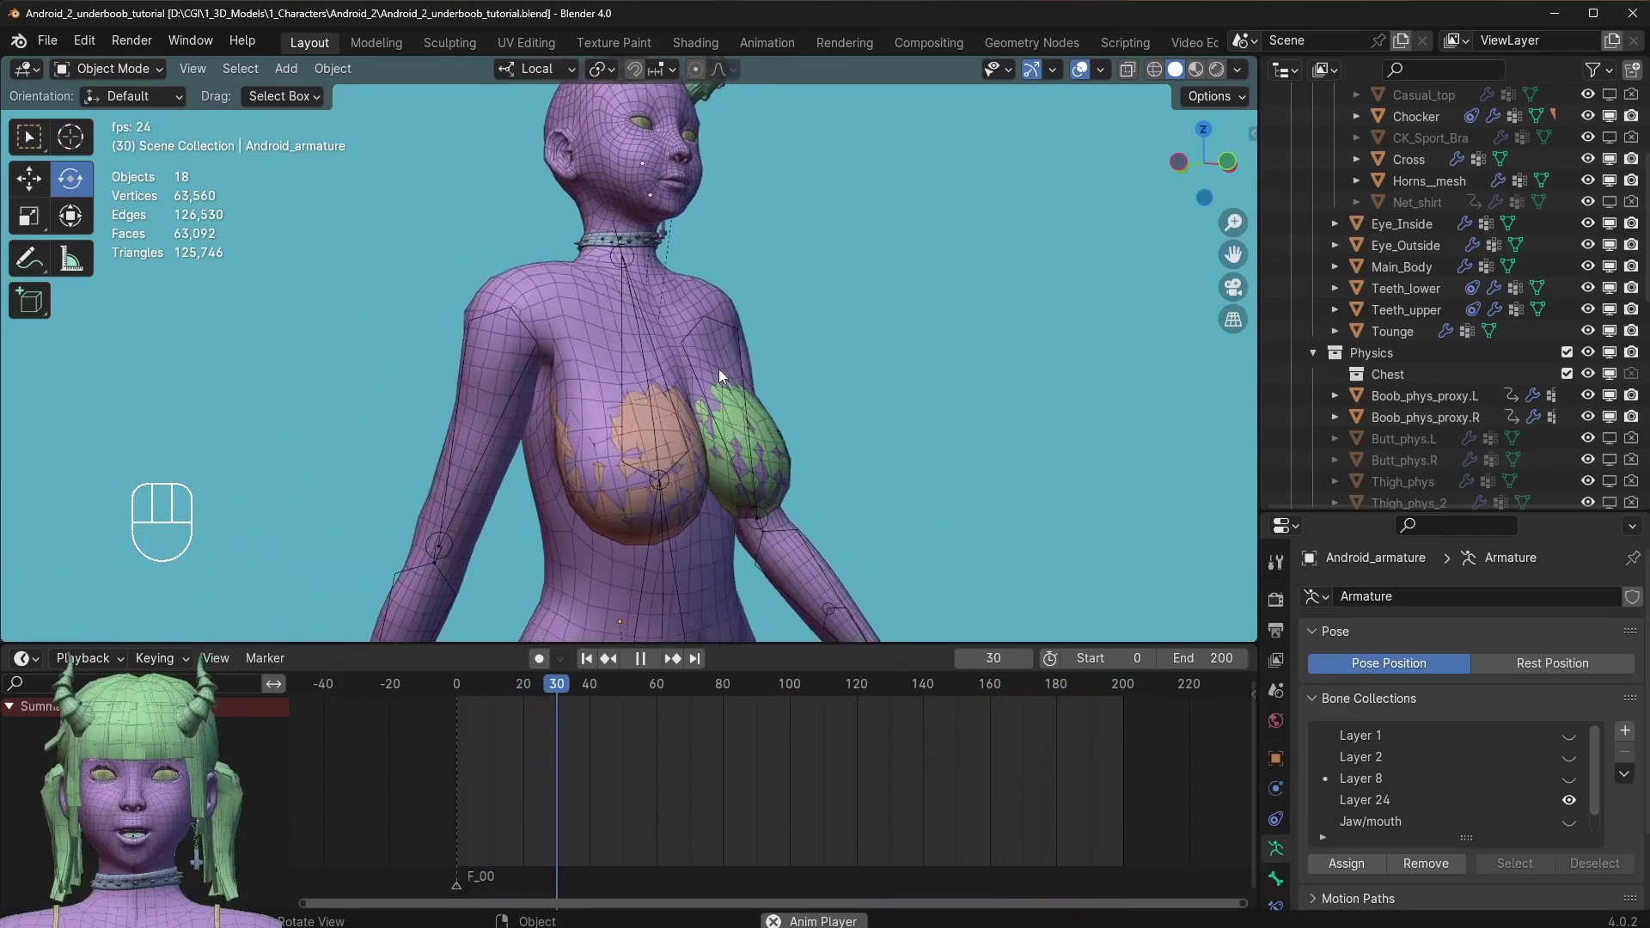
pyautogui.press('space')
pyautogui.click(481, 287)
pyautogui.moveTo(632, 689); pyautogui.dragTo(484, 720)
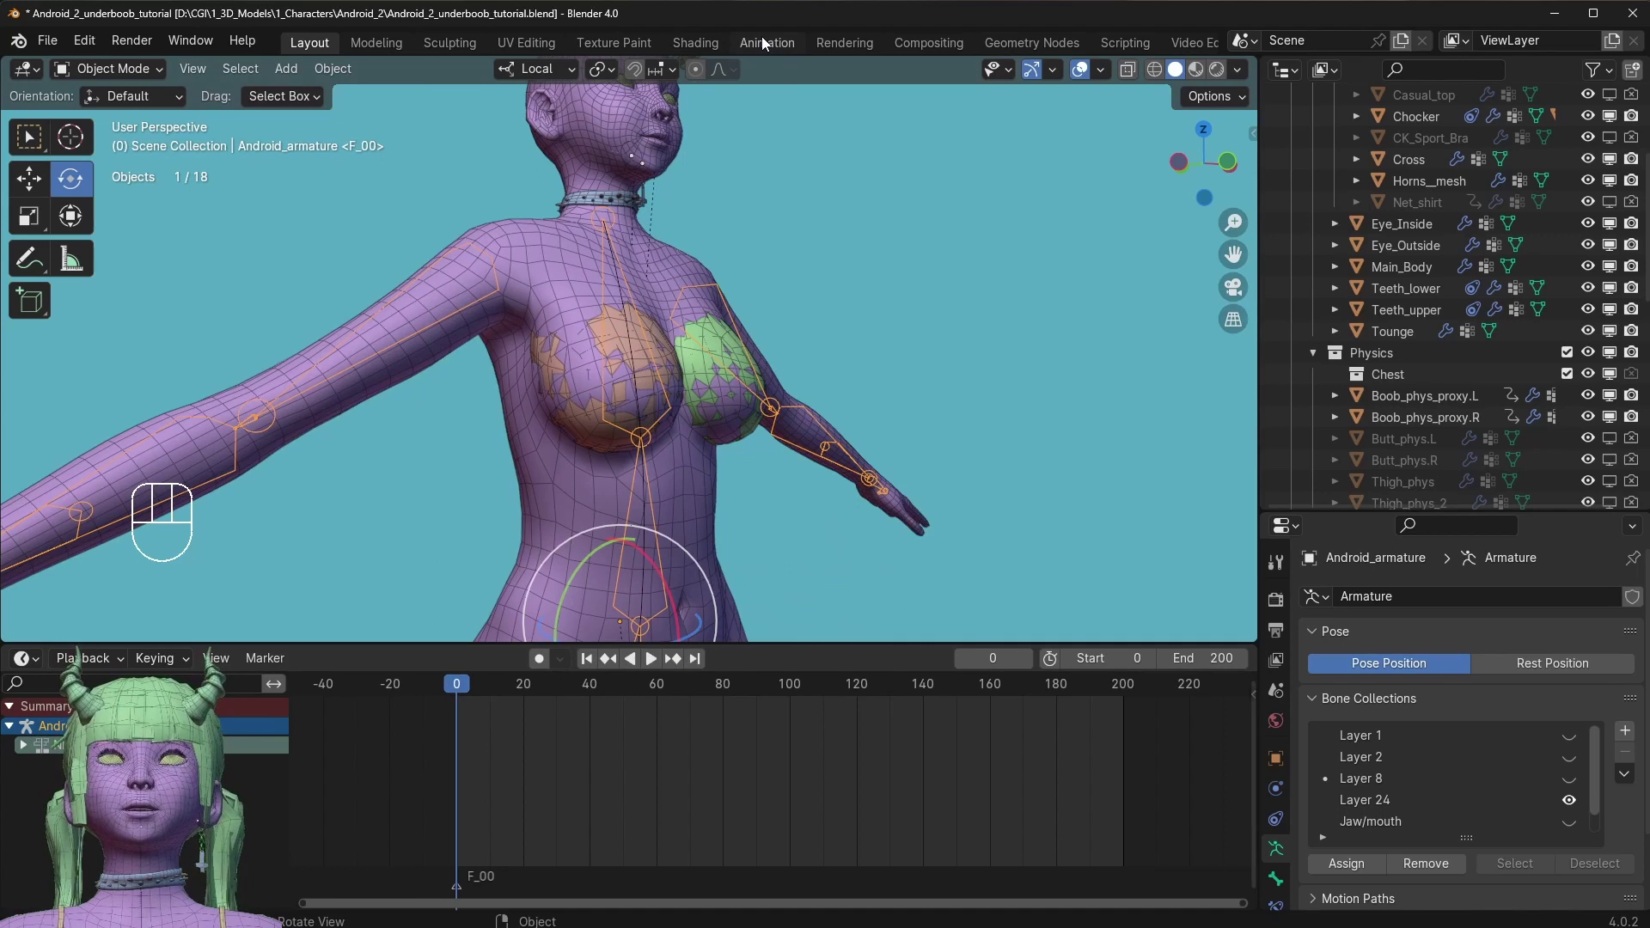
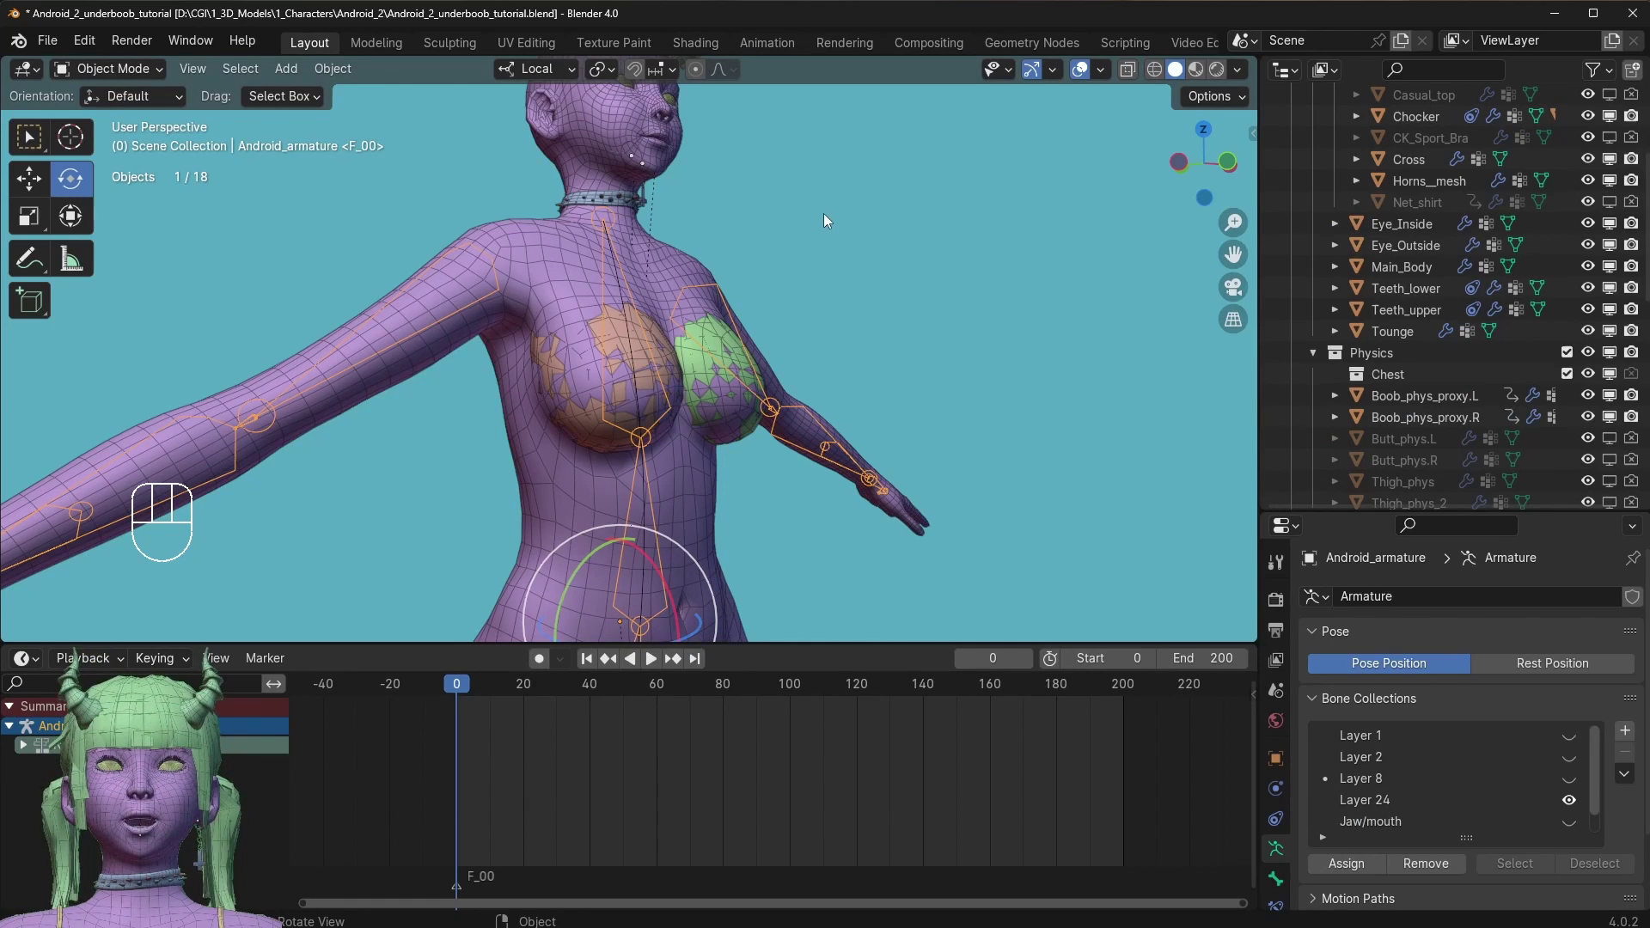
pyautogui.moveTo(416, 709); pyautogui.dragTo(393, 677)
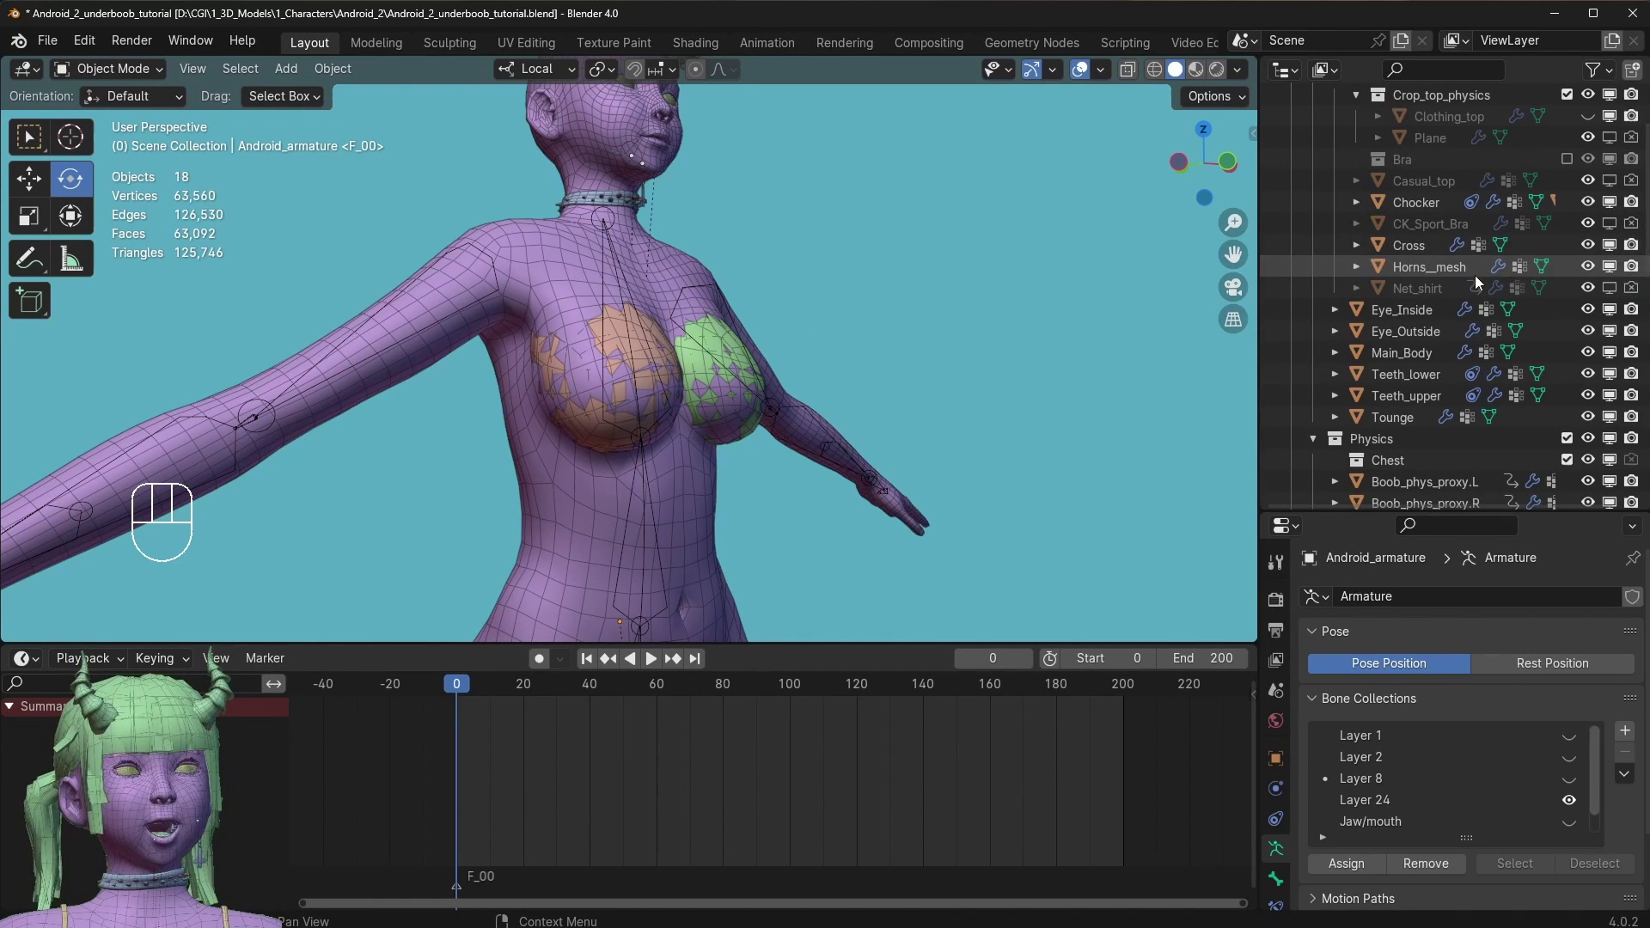
# Unhide the yellow Clothing_top, select it and add a Cloth physics simulation to it.
pyautogui.click(1598, 165)
pyautogui.moveTo(775, 376); pyautogui.dragTo(661, 415)
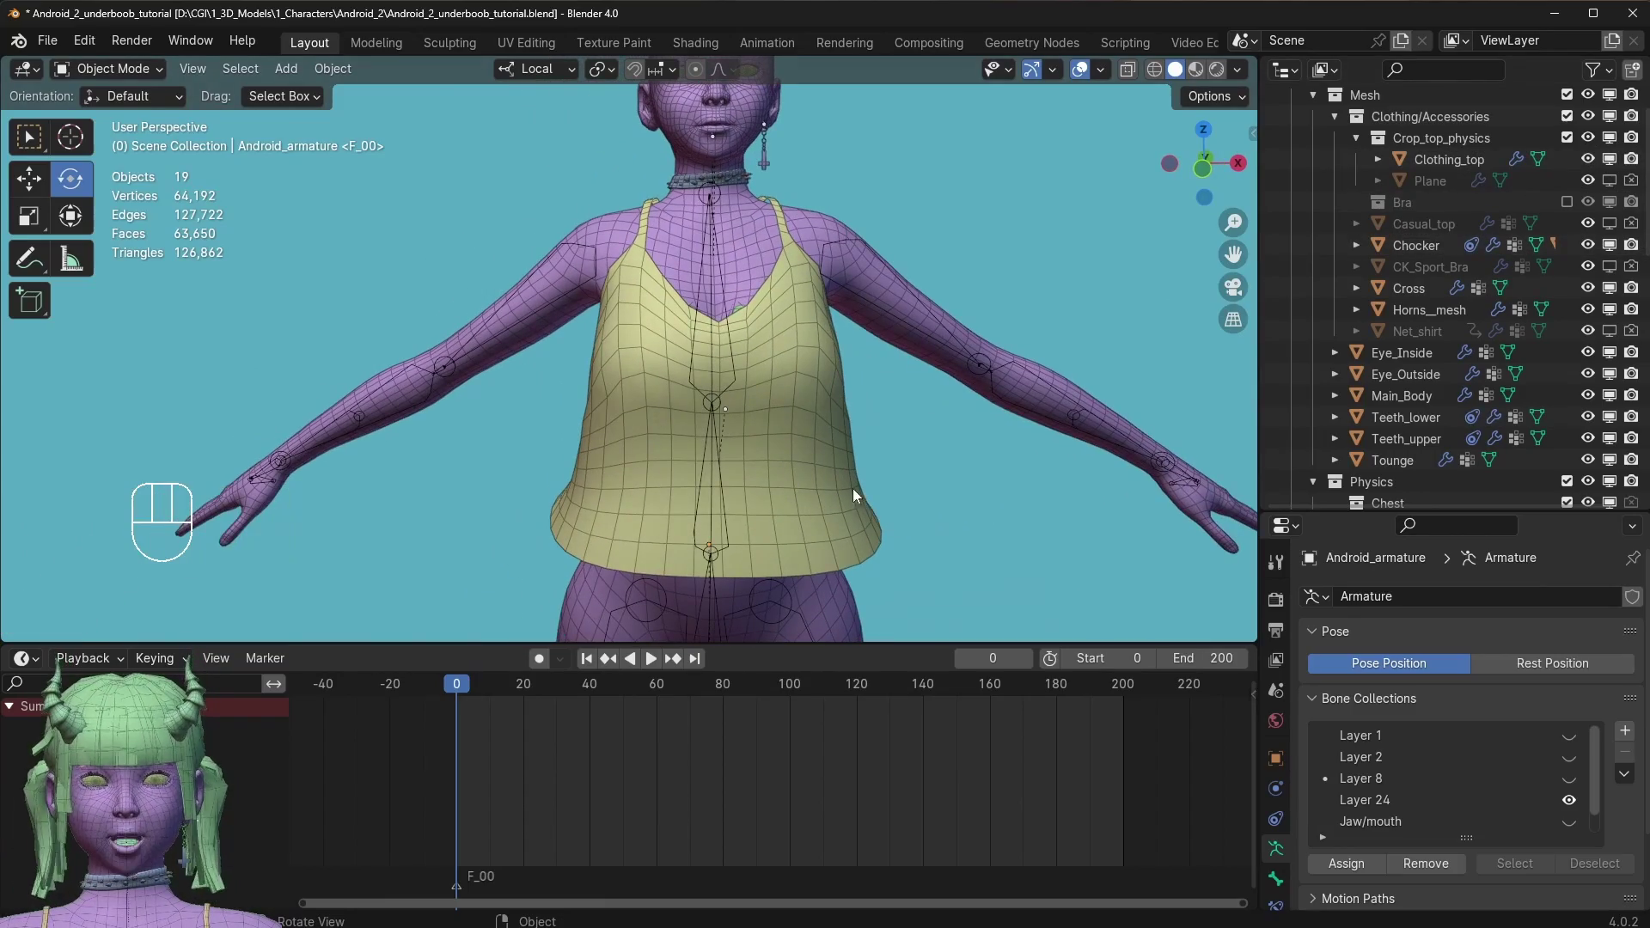
pyautogui.click(834, 463)
pyautogui.moveTo(631, 400); pyautogui.dragTo(609, 383)
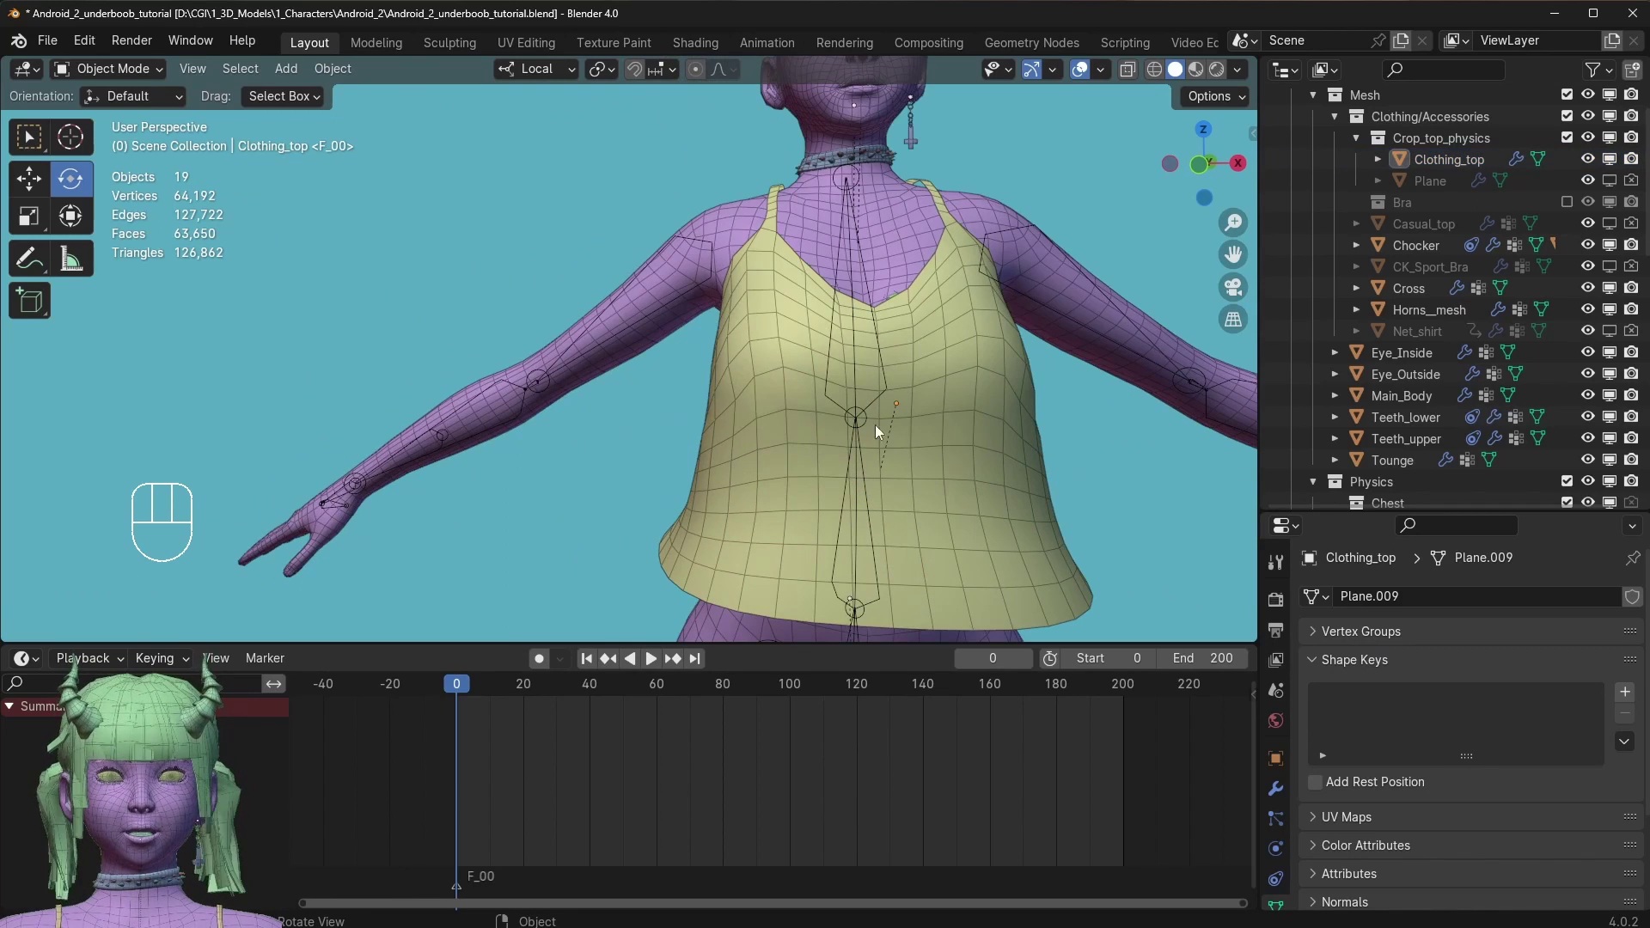
pyautogui.moveTo(727, 374); pyautogui.dragTo(629, 290)
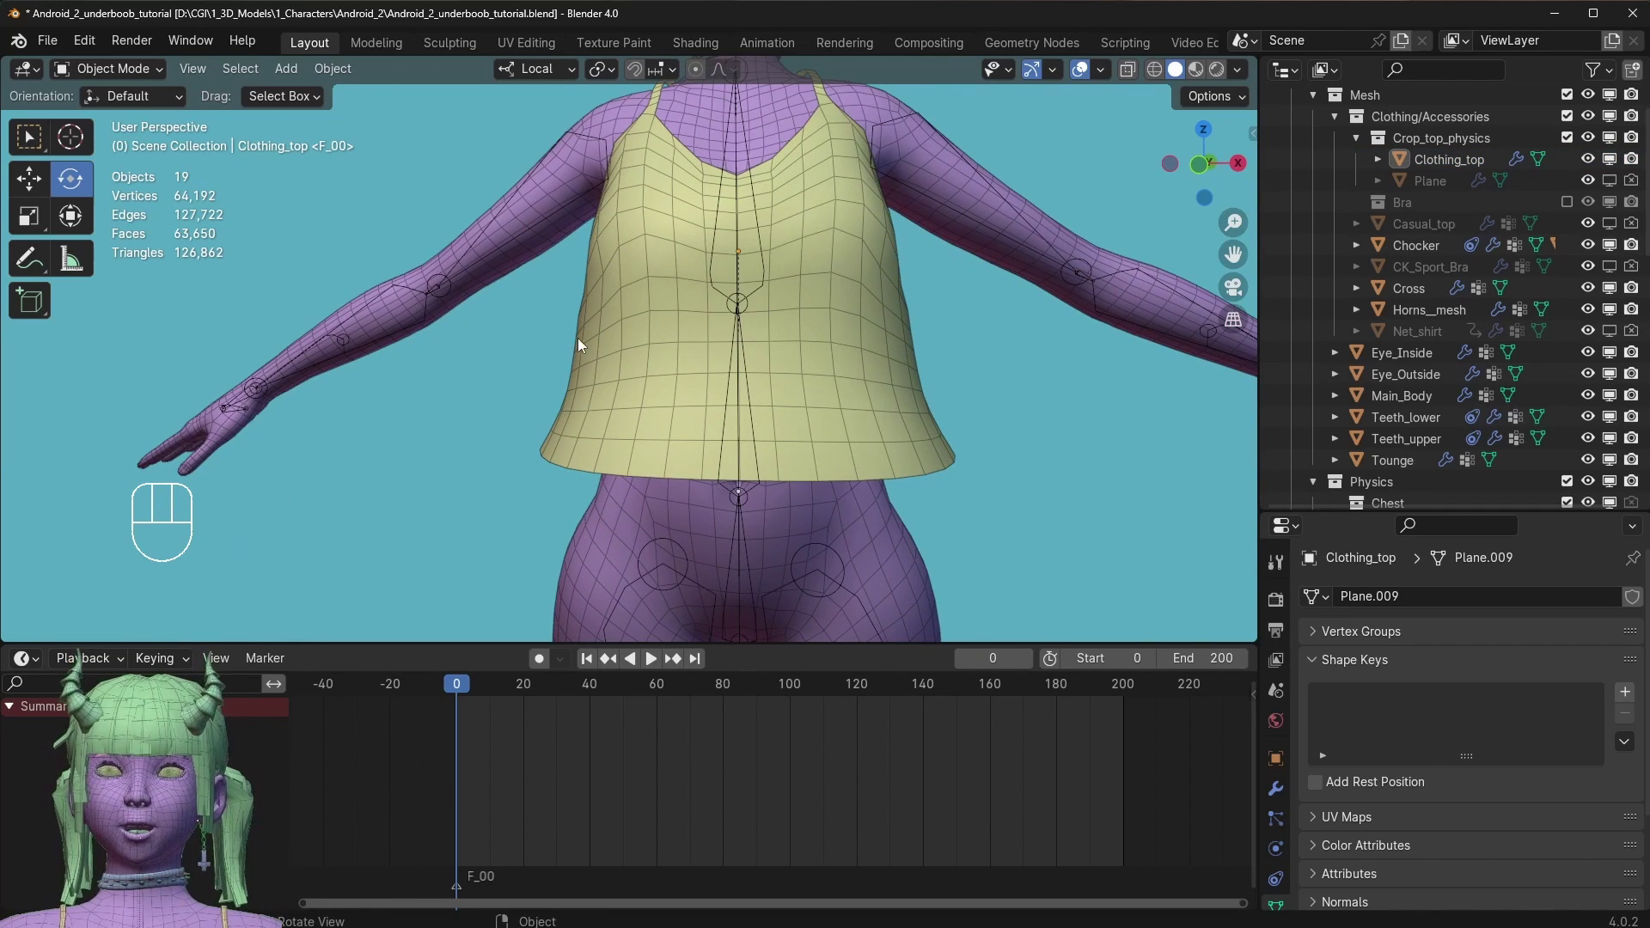
pyautogui.moveTo(669, 315); pyautogui.dragTo(725, 423)
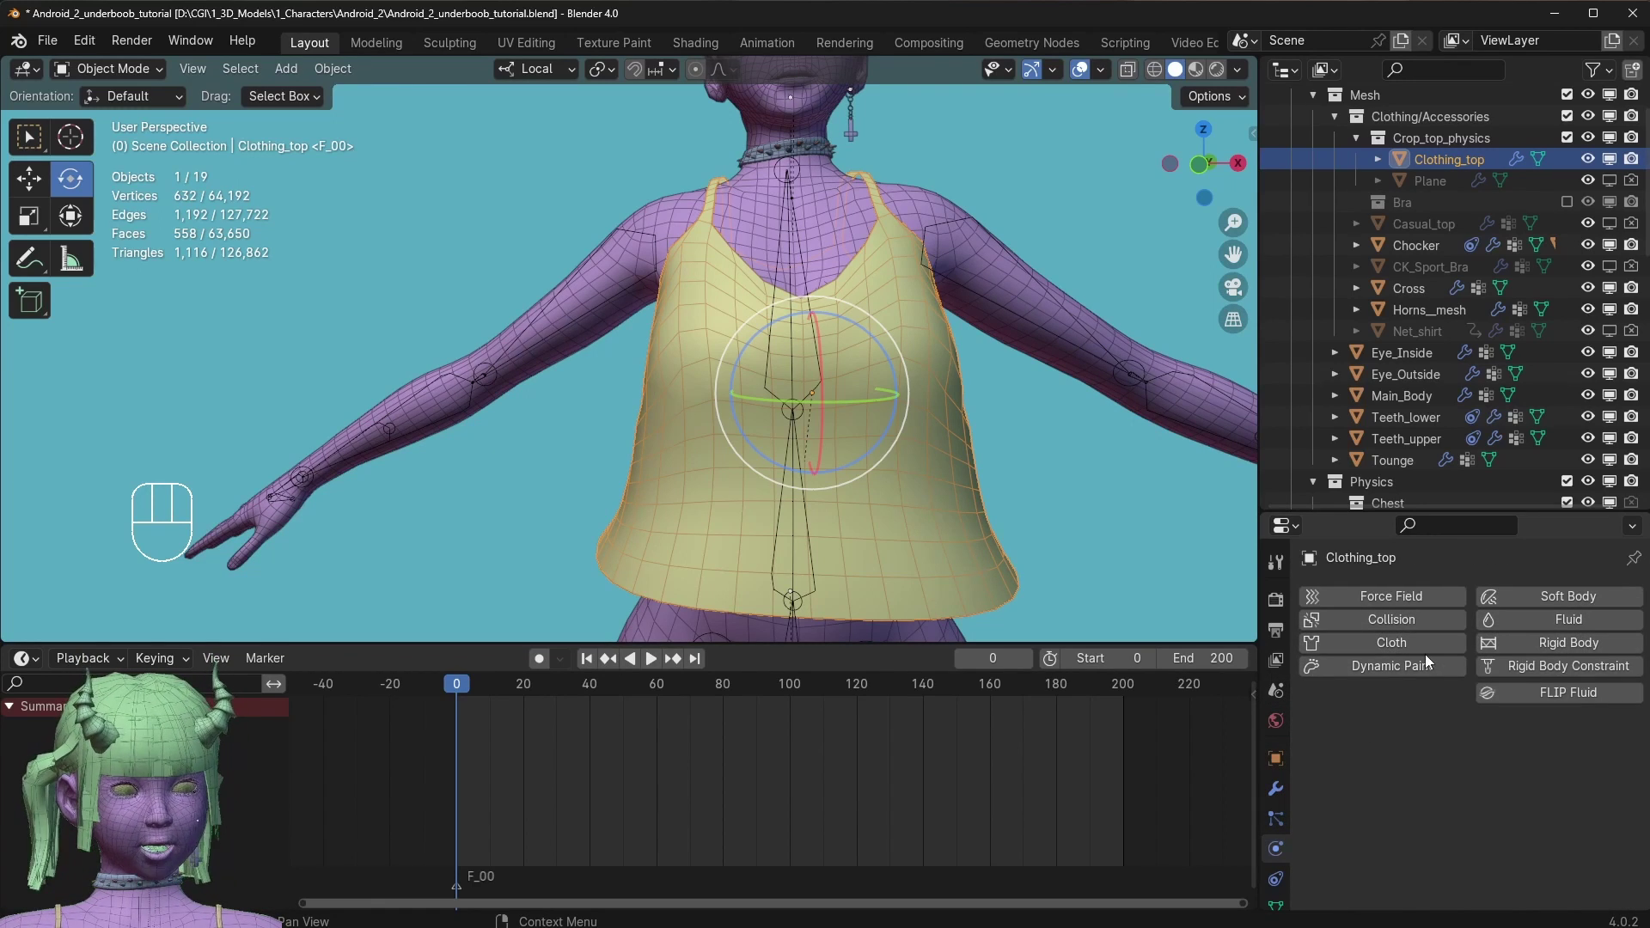
pyautogui.click(1395, 655)
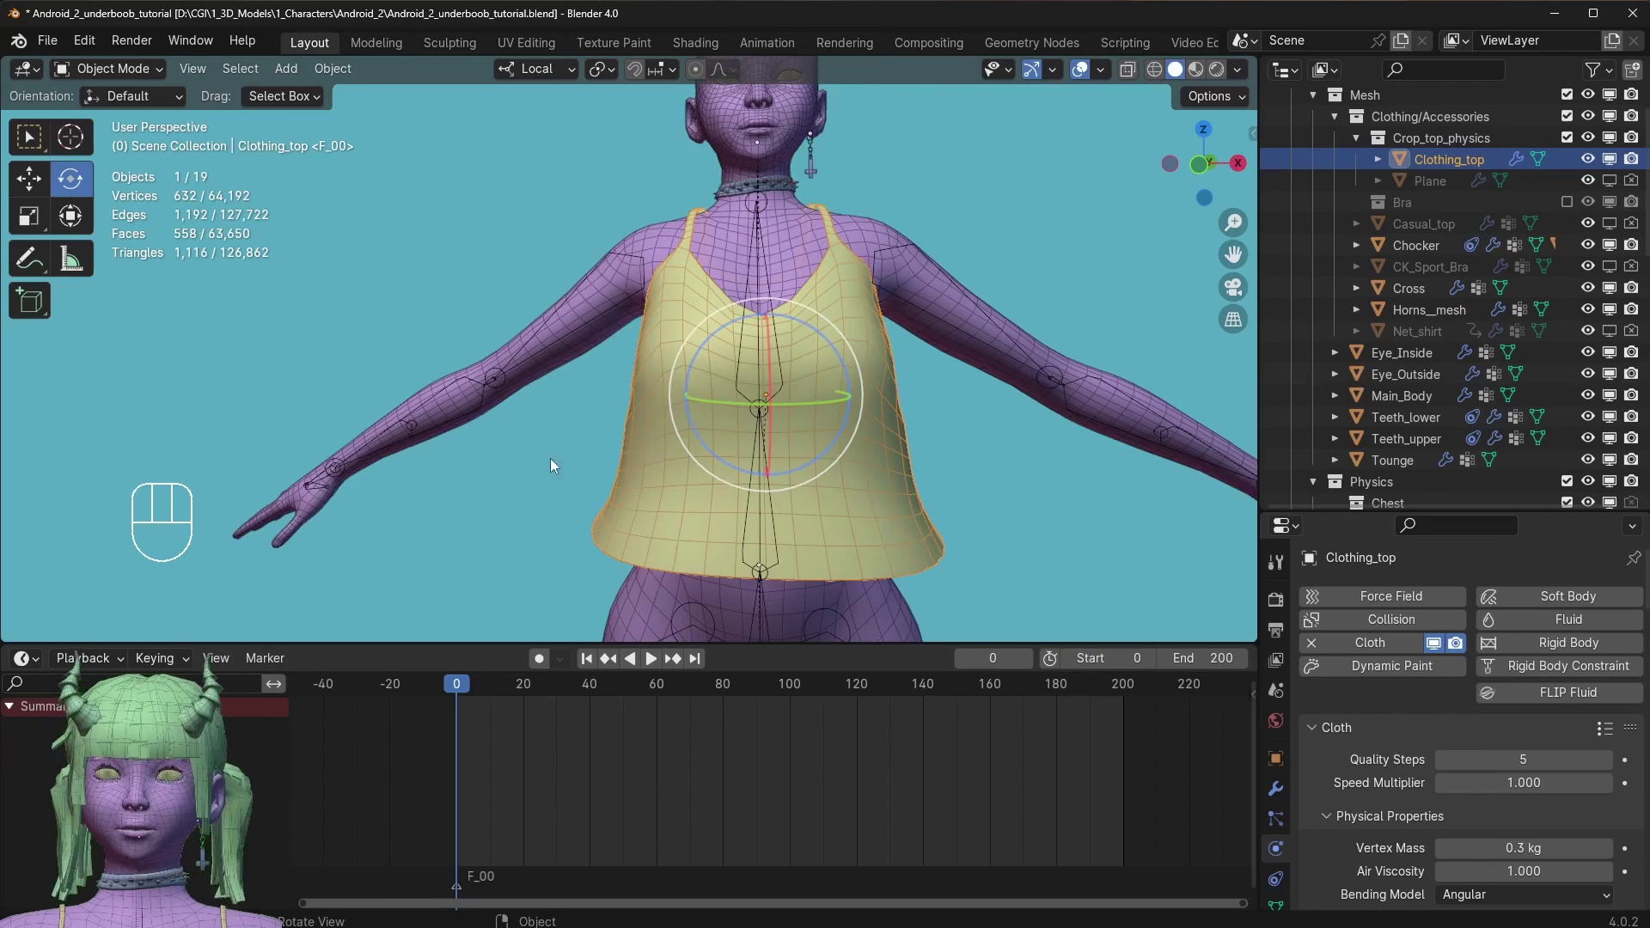
# Test the cloth simulation in playback, return to frame 0 and hide the top again.
pyautogui.press('space')
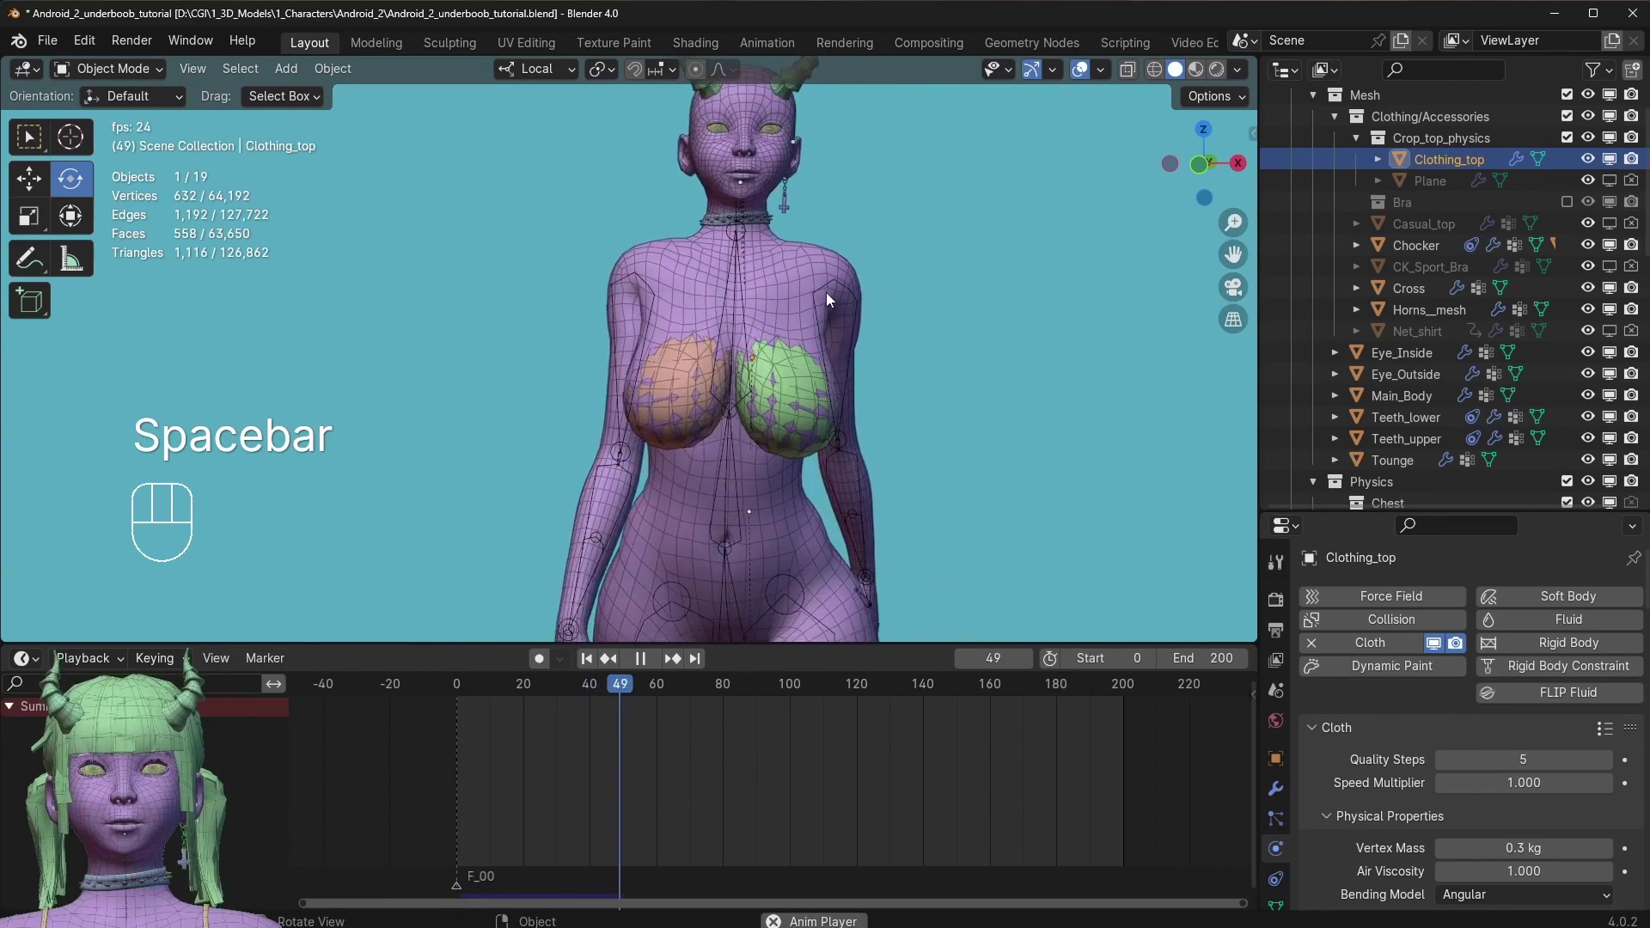
pyautogui.press('space')
pyautogui.moveTo(606, 696); pyautogui.dragTo(430, 692)
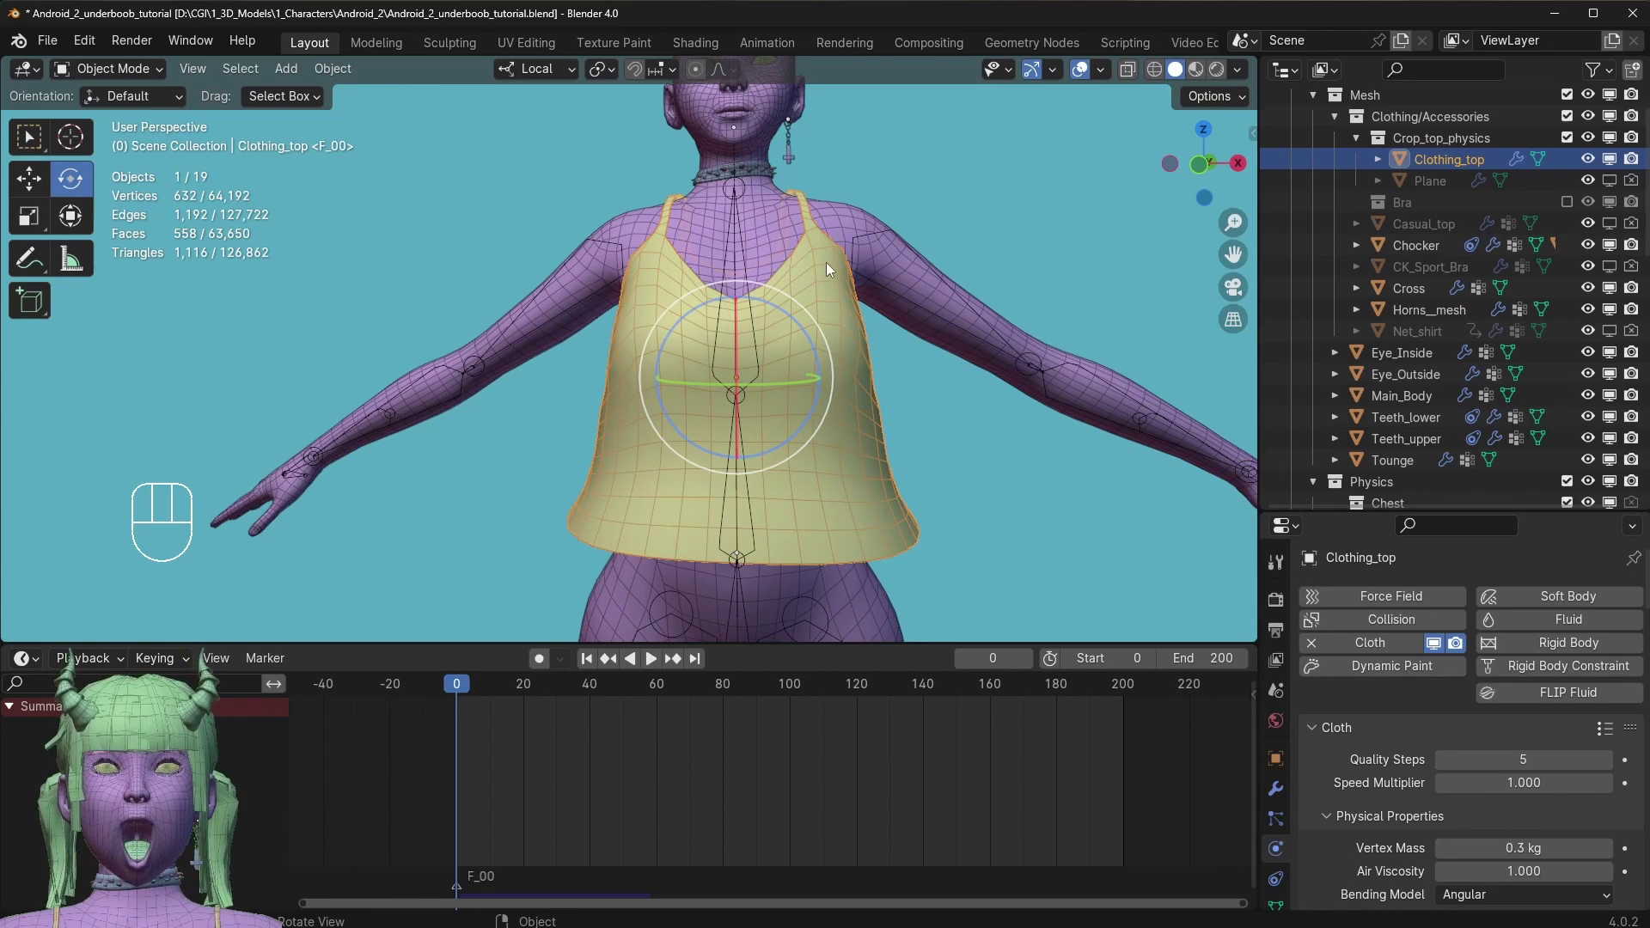
pyautogui.moveTo(650, 236); pyautogui.dragTo(567, 228)
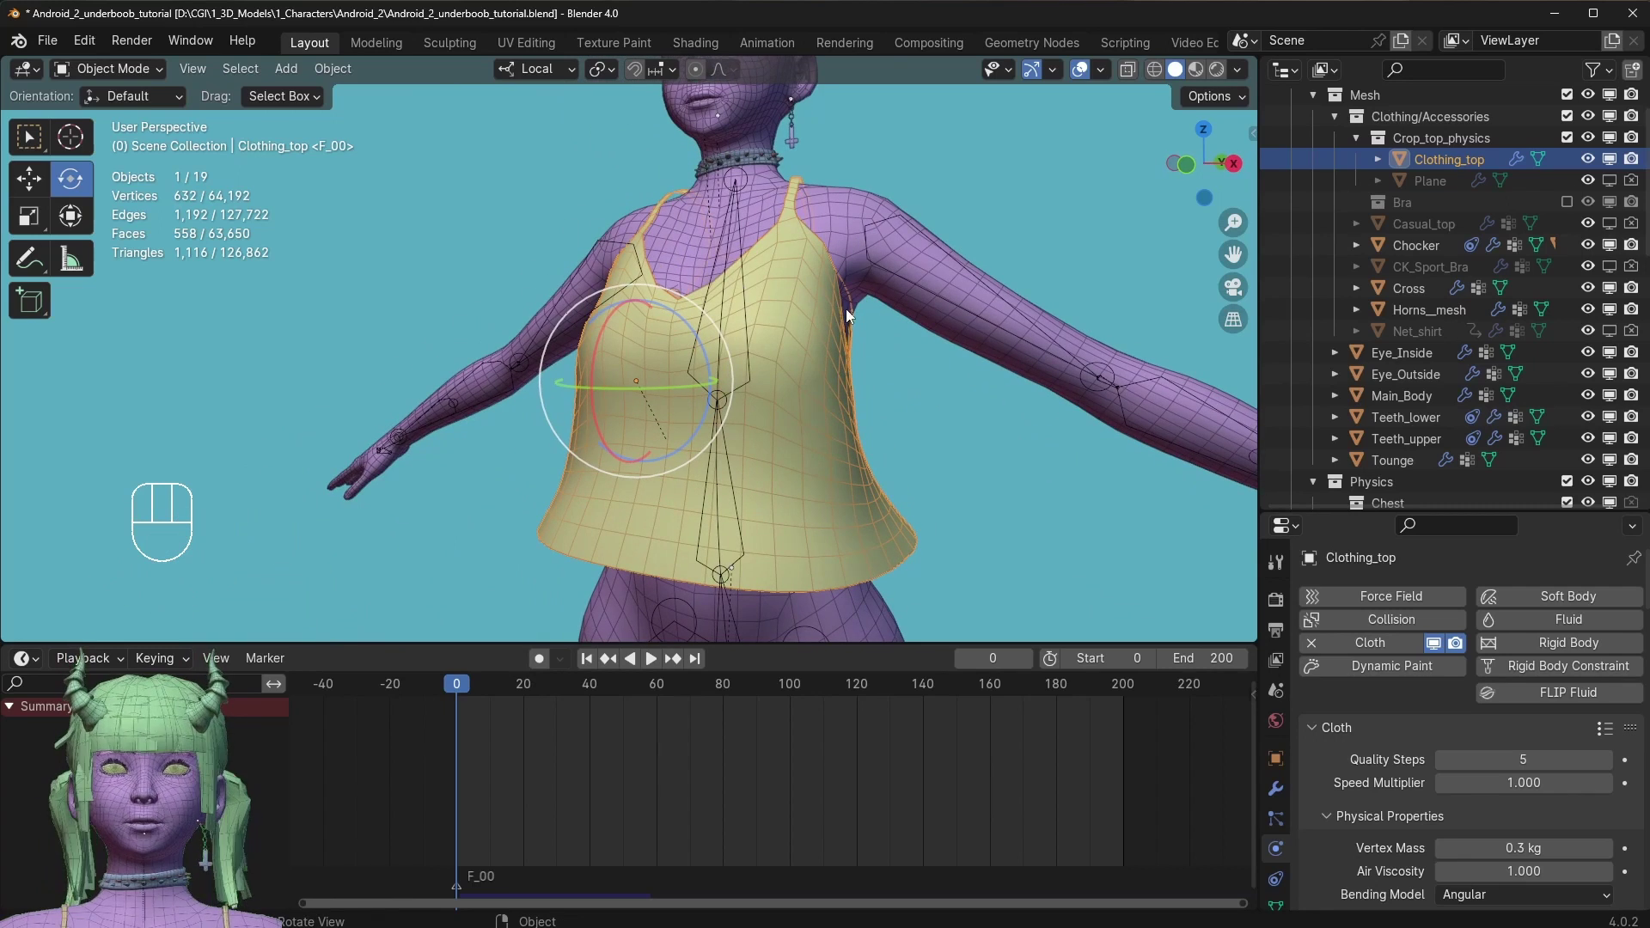
pyautogui.press('h')
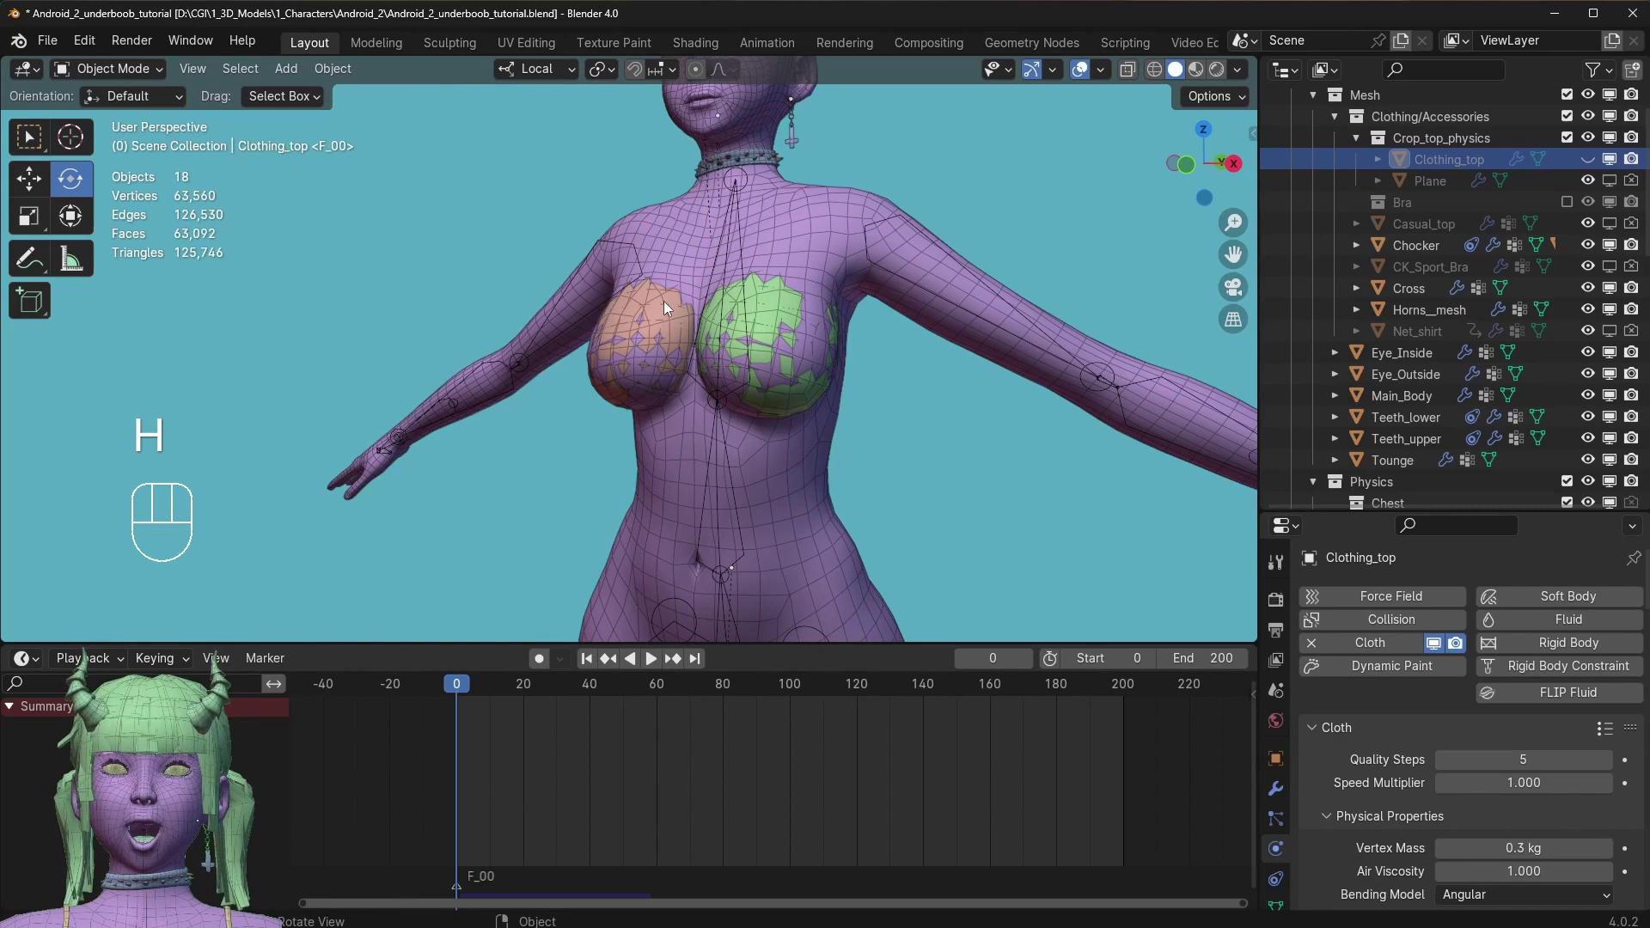
pyautogui.click(655, 312)
pyautogui.moveTo(691, 339); pyautogui.dragTo(834, 351)
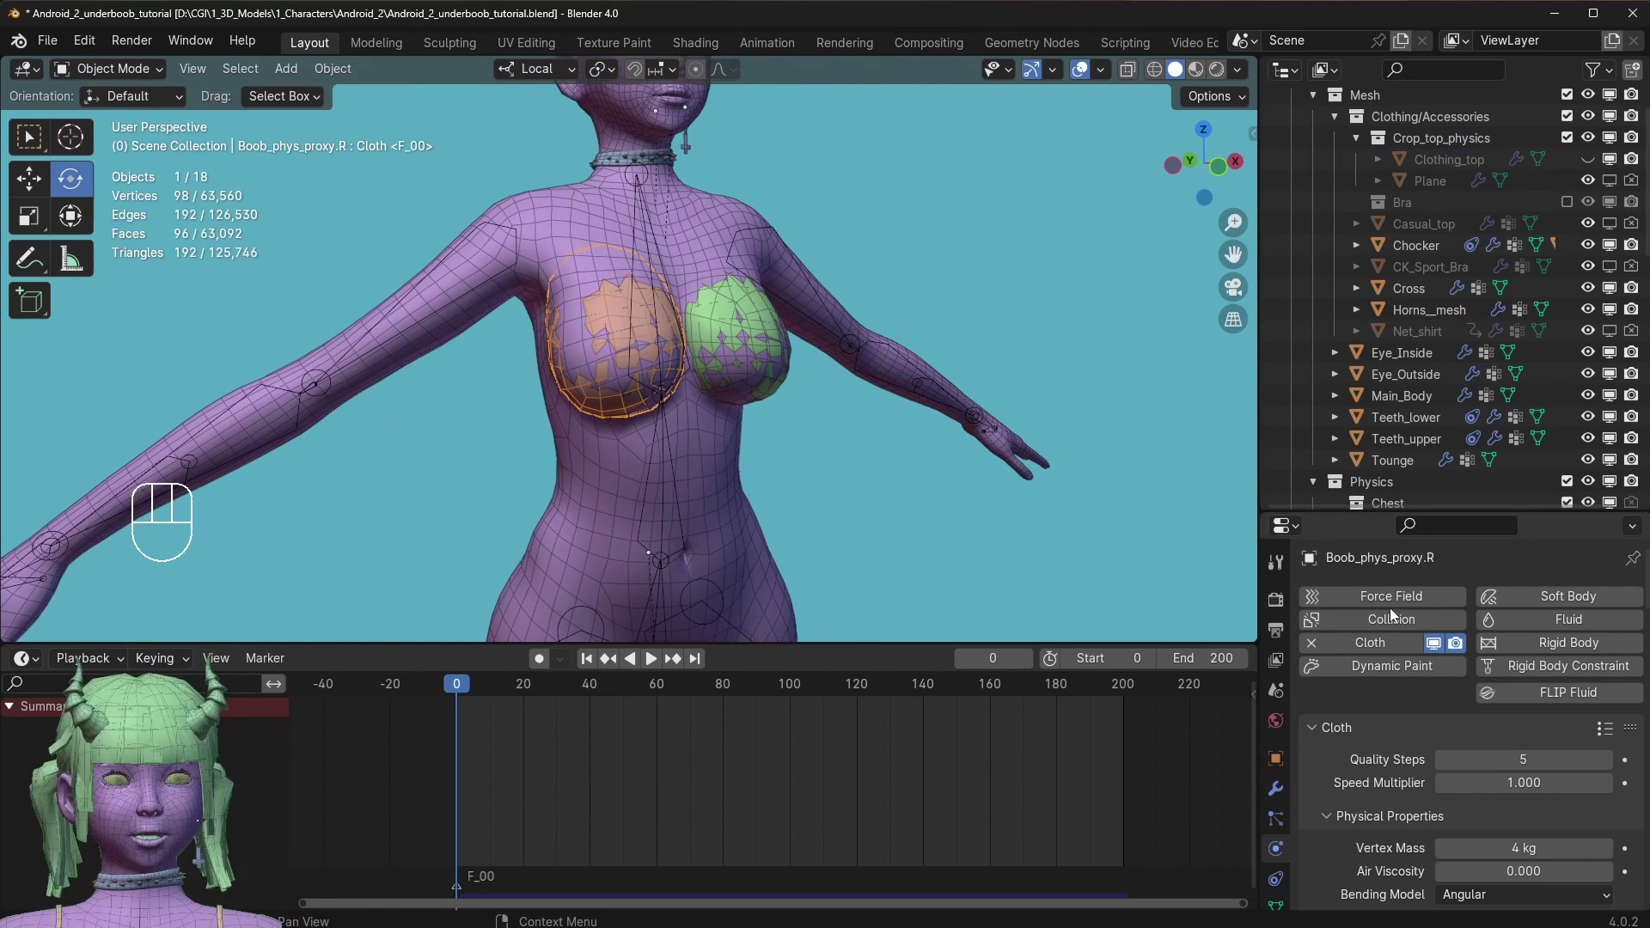
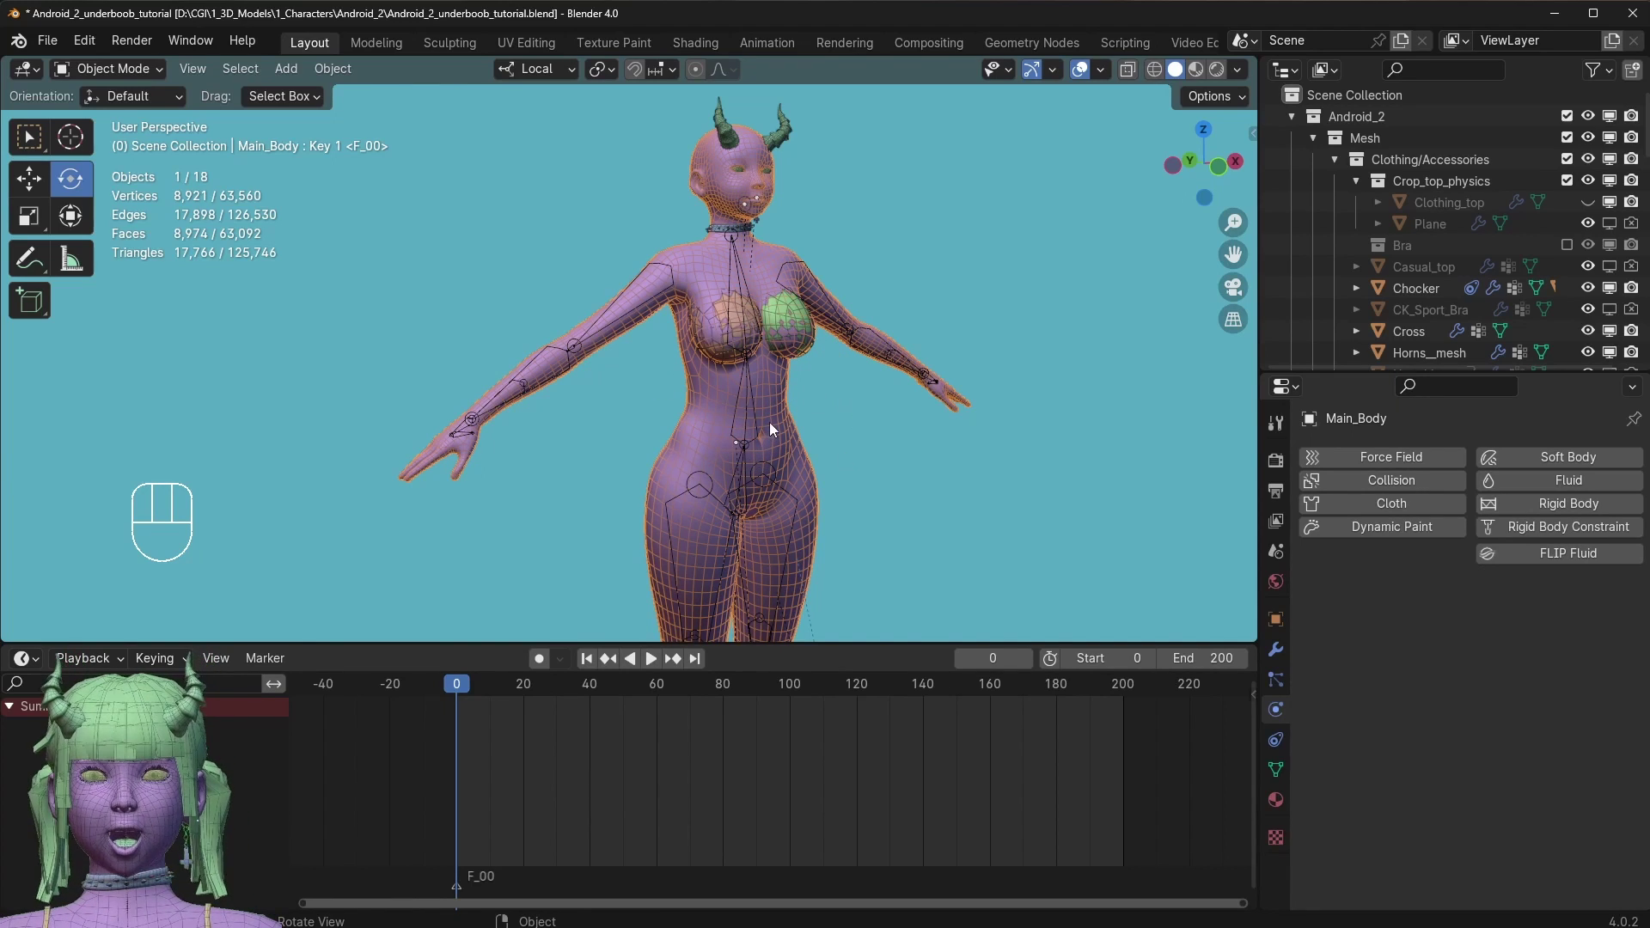
# Inspect the body from legs to chest and select the Main_Body object.
pyautogui.moveTo(754, 416); pyautogui.dragTo(704, 403)
pyautogui.moveTo(852, 455); pyautogui.dragTo(798, 283)
pyautogui.moveTo(793, 407); pyautogui.dragTo(778, 175)
pyautogui.moveTo(750, 376); pyautogui.dragTo(760, 409)
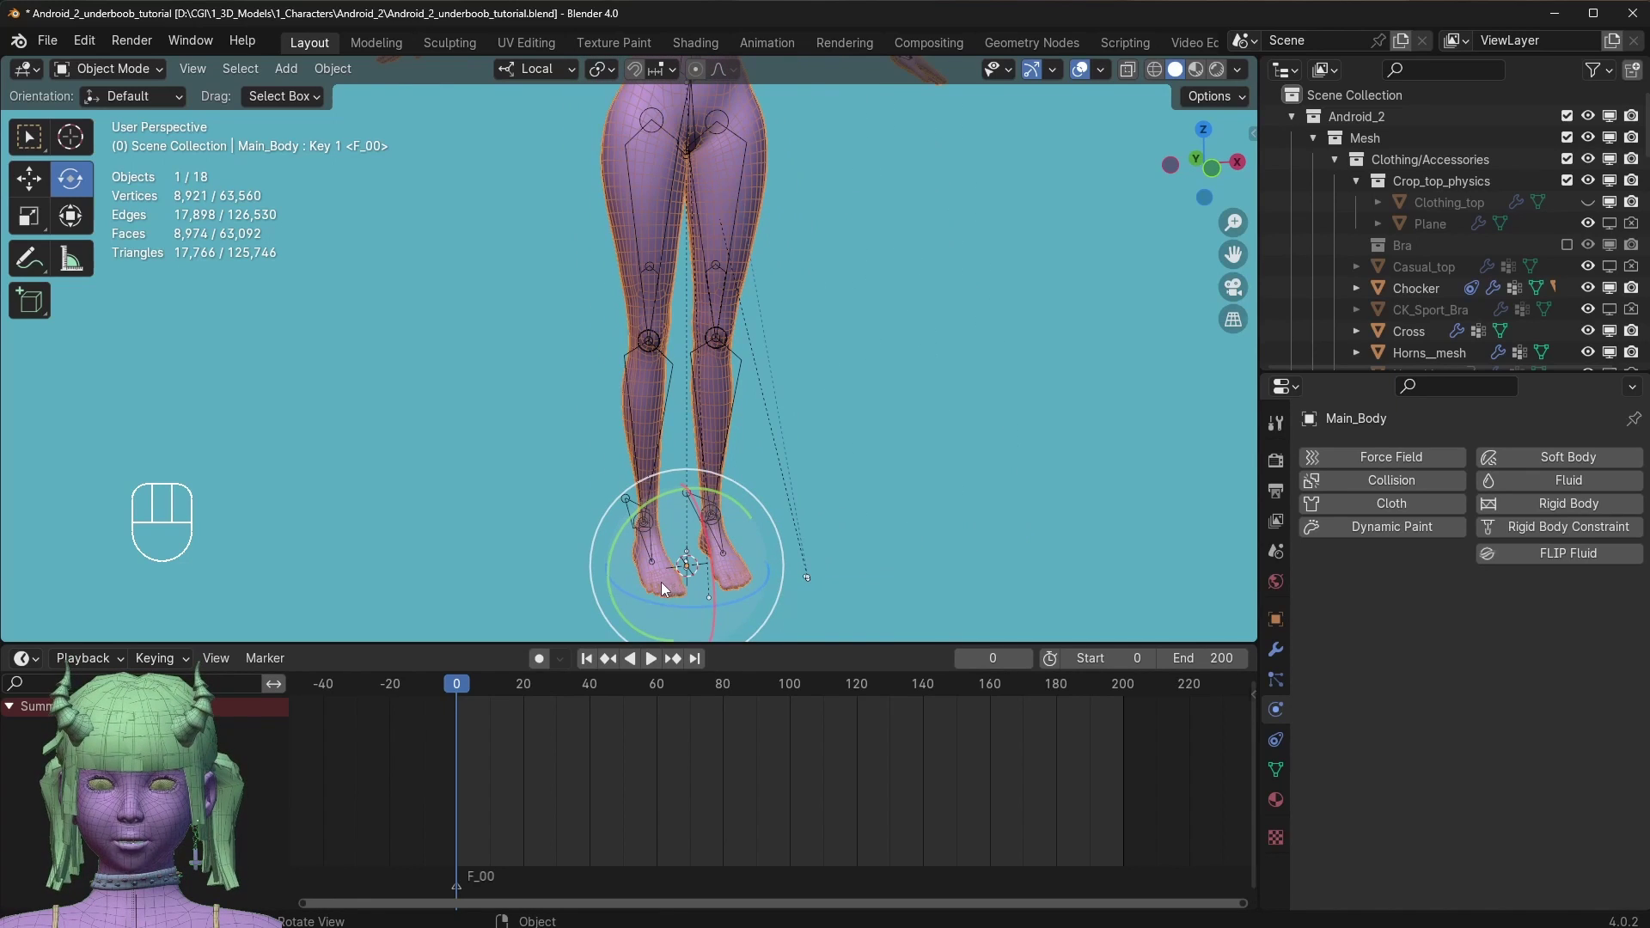
pyautogui.moveTo(743, 352); pyautogui.dragTo(749, 507)
pyautogui.middleClick(734, 428)
pyautogui.moveTo(817, 300); pyautogui.dragTo(769, 346)
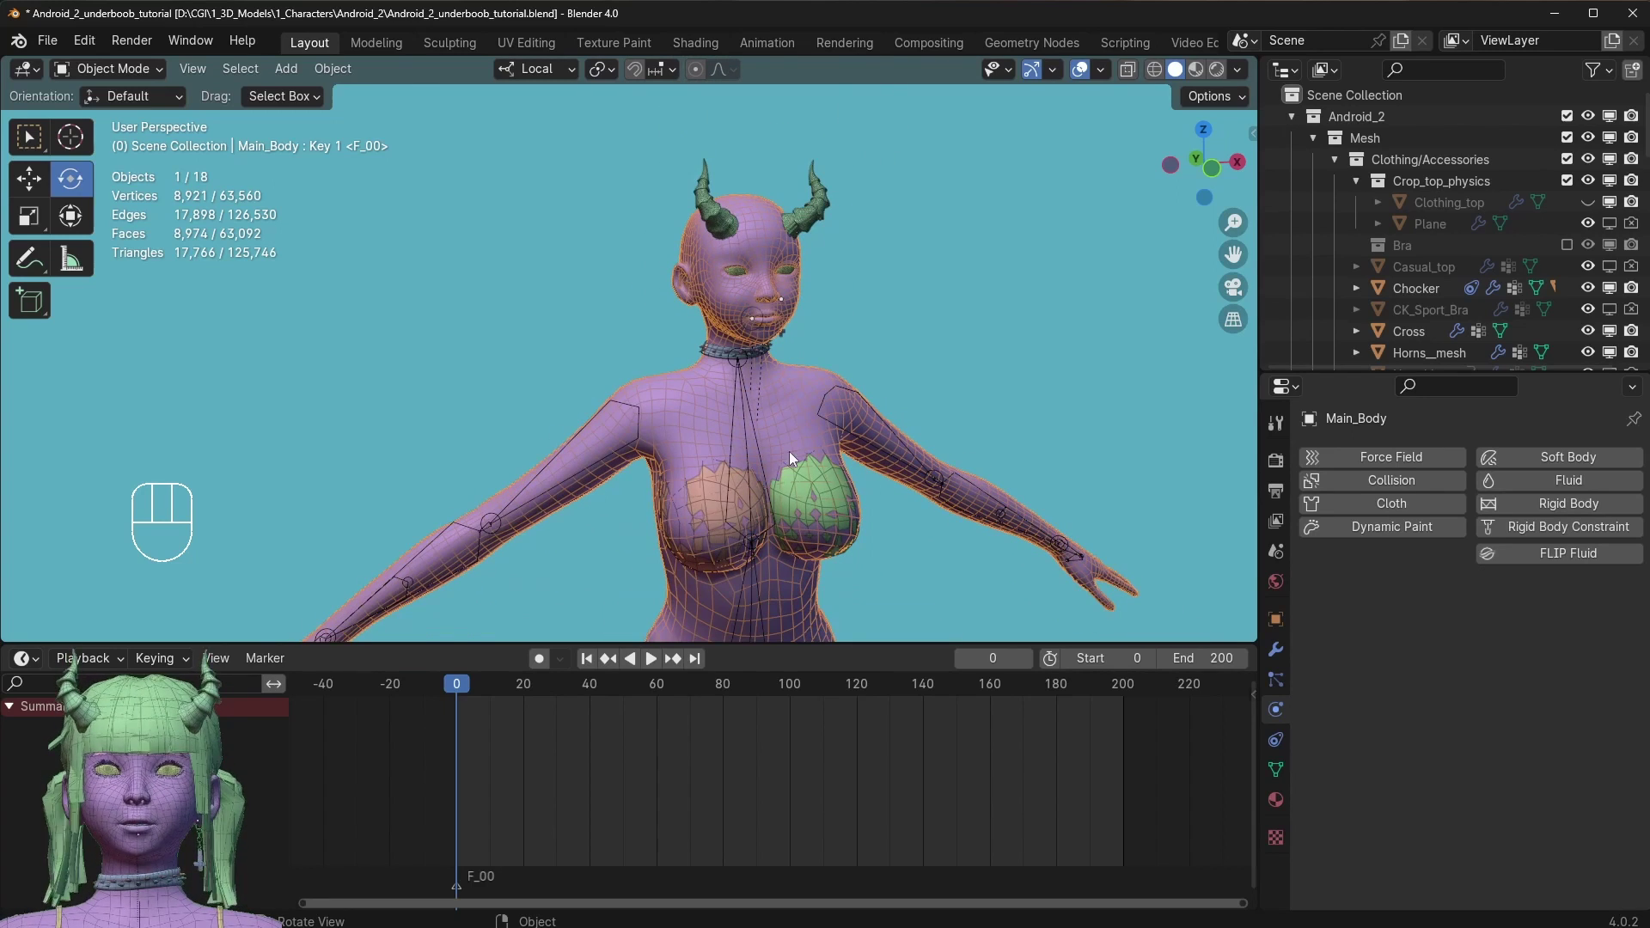
pyautogui.click(808, 384)
pyautogui.moveTo(791, 405); pyautogui.dragTo(764, 374)
pyautogui.moveTo(798, 387); pyautogui.dragTo(725, 311)
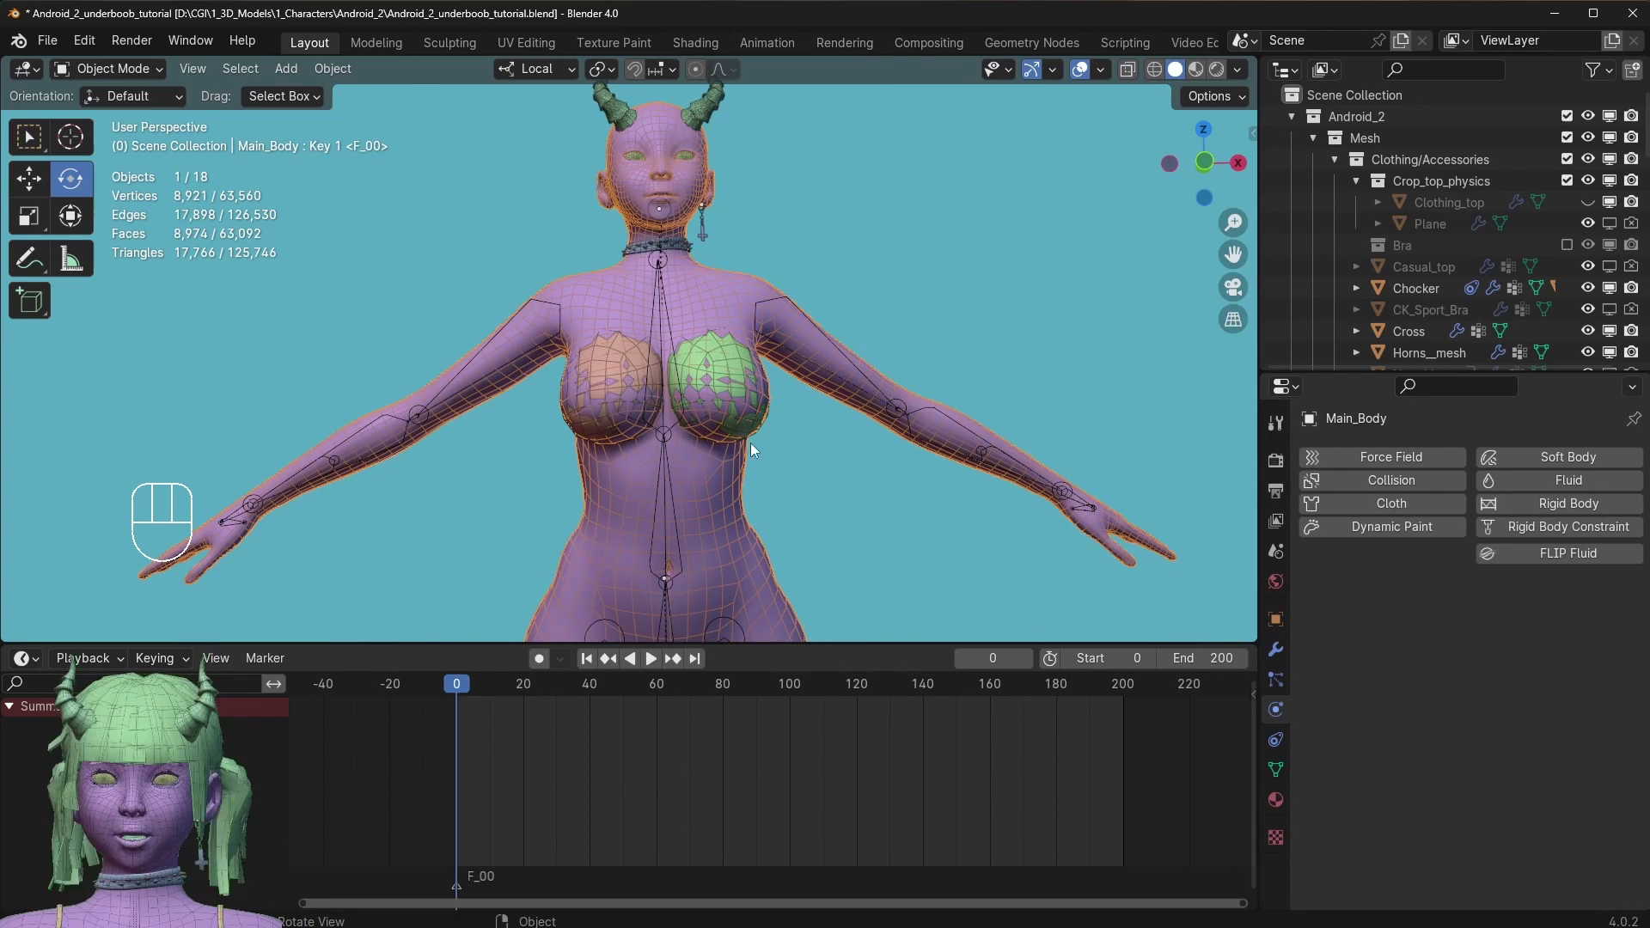
# Isolate Main_Body in local view from the front and enter Edit Mode on its mesh.
pyautogui.press('Tab')
pyautogui.click(786, 363)
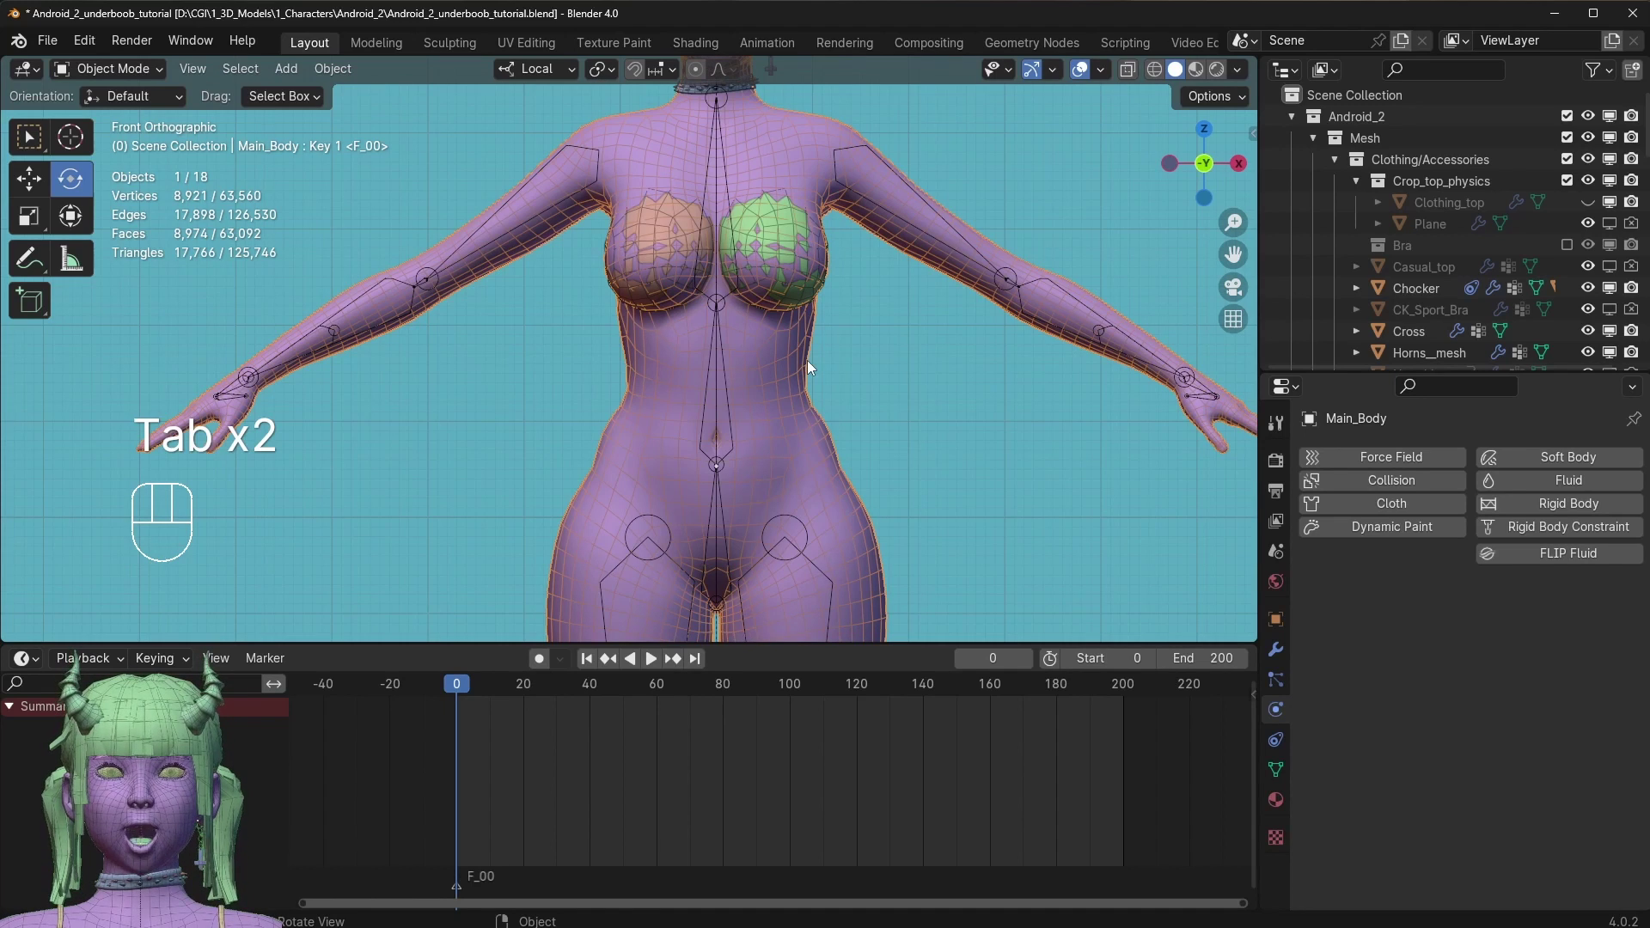
pyautogui.press('KP_Divide')
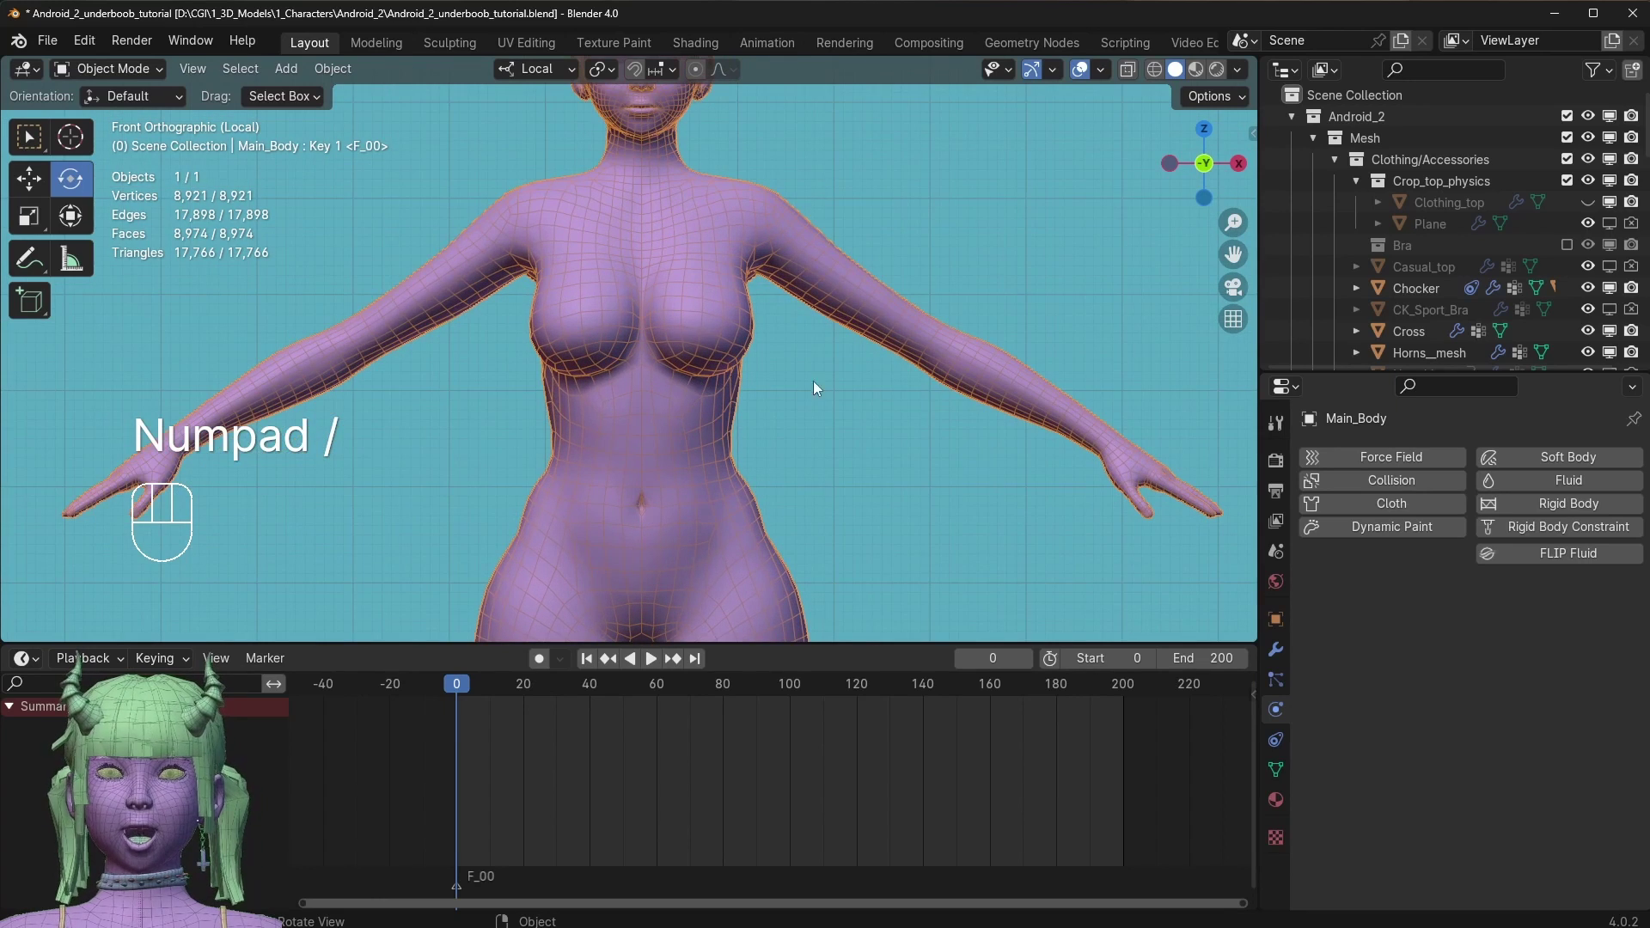
pyautogui.press('Tab')
pyautogui.press('Tab')
pyautogui.press('Tab')
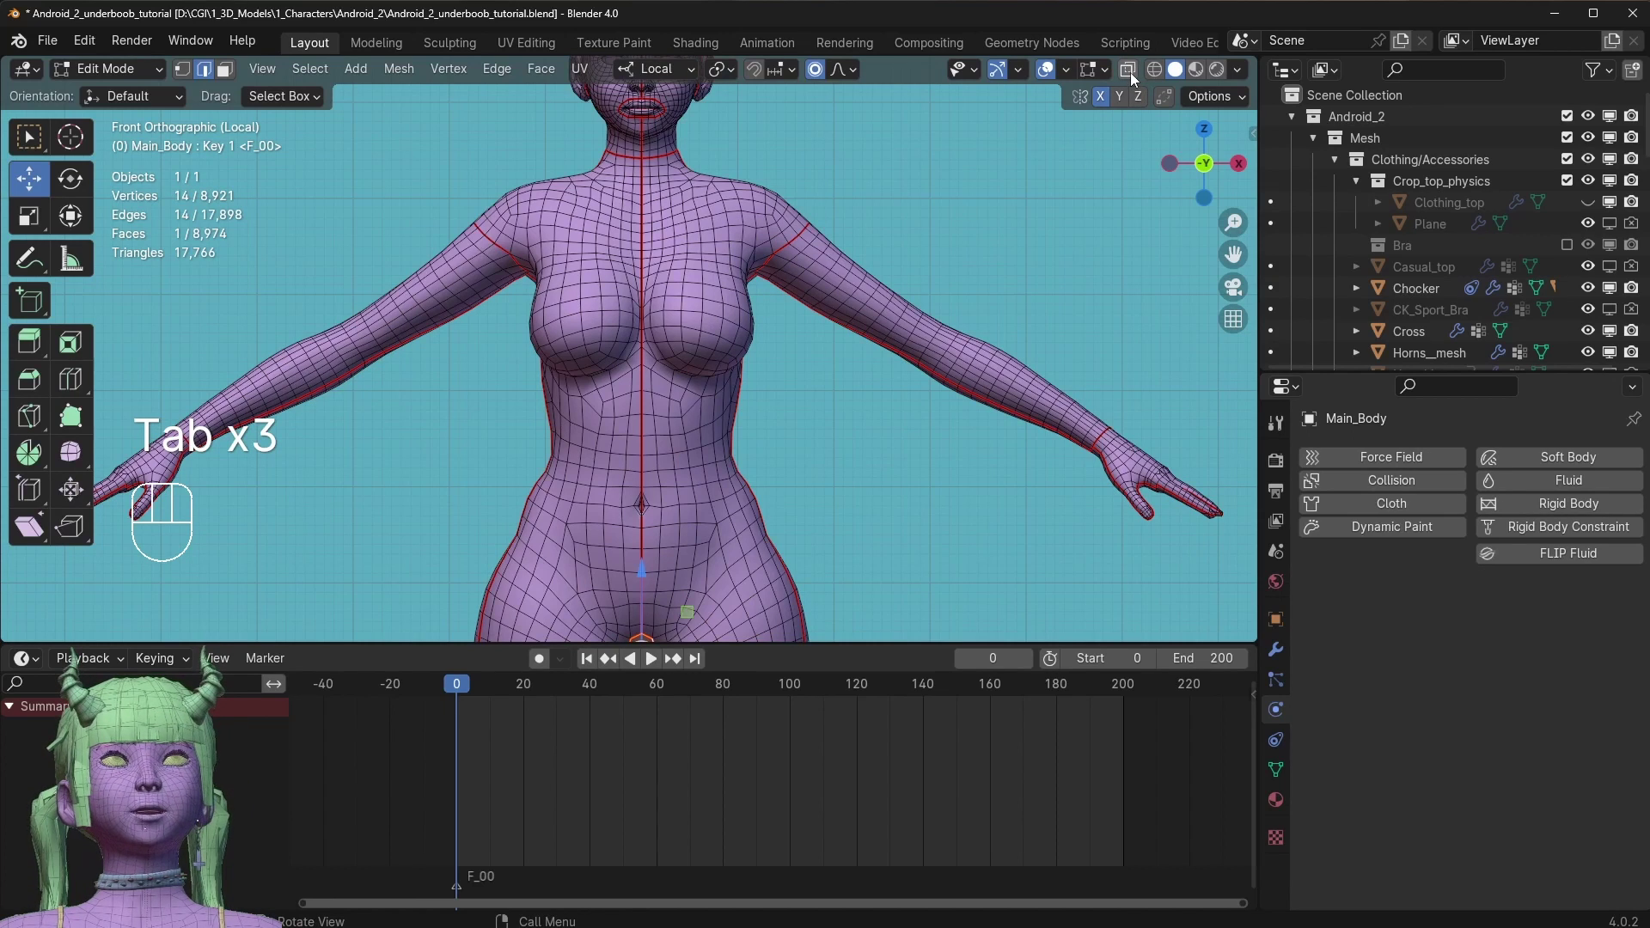
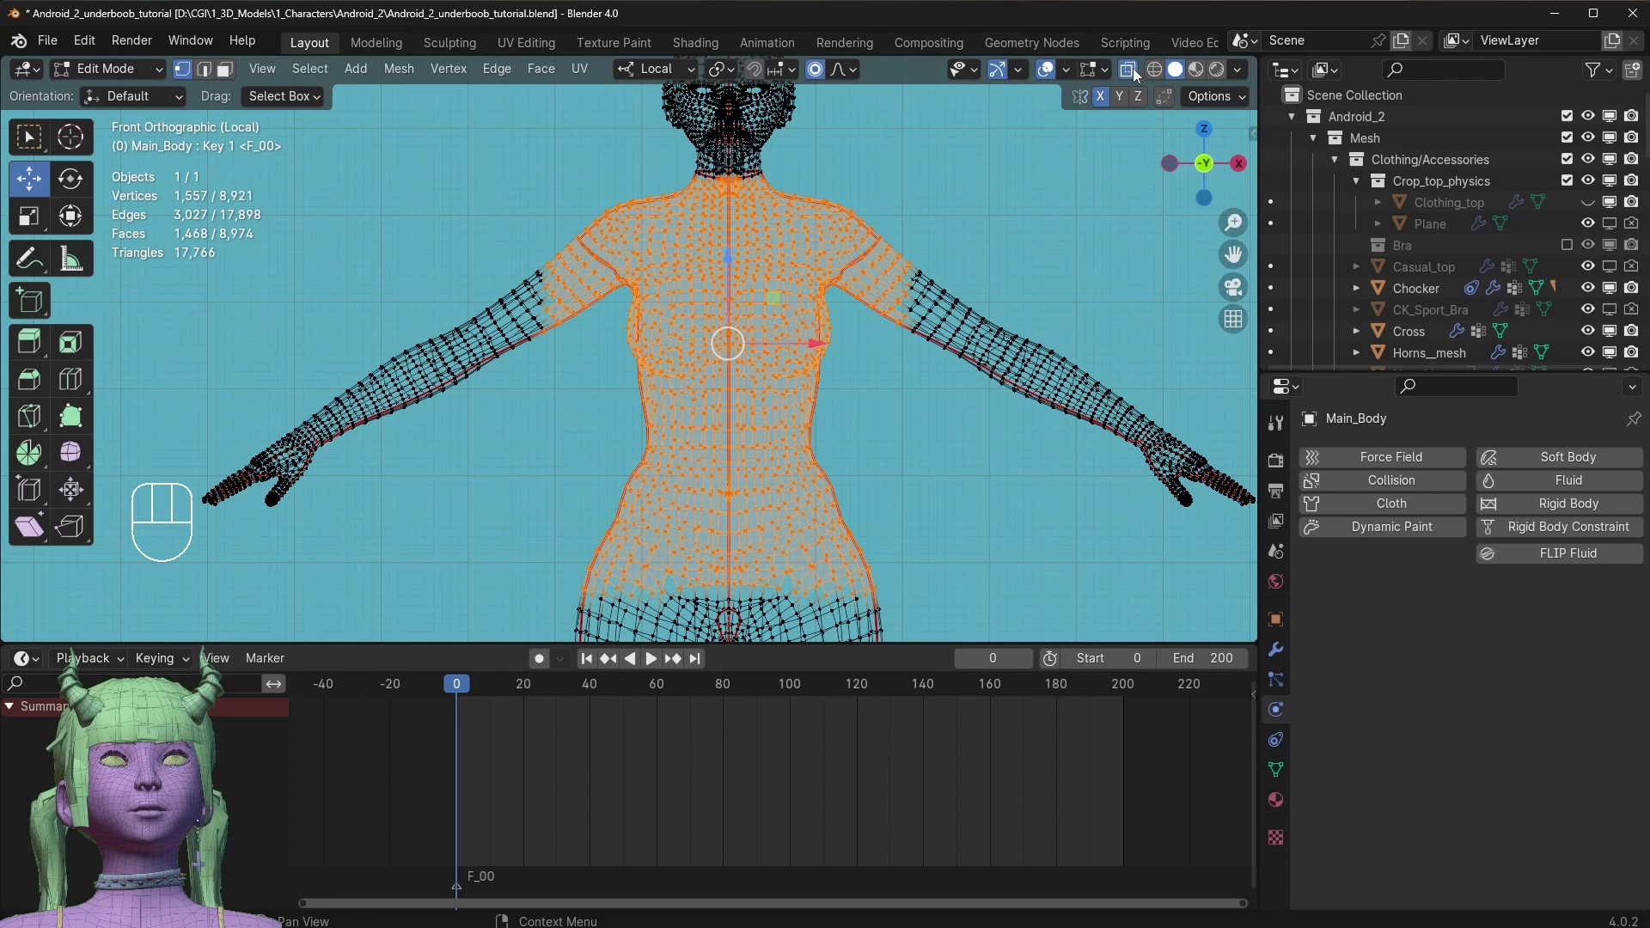
# Turn off X-Ray so the torso selection shows on a shaded mesh.
pyautogui.click(1136, 75)
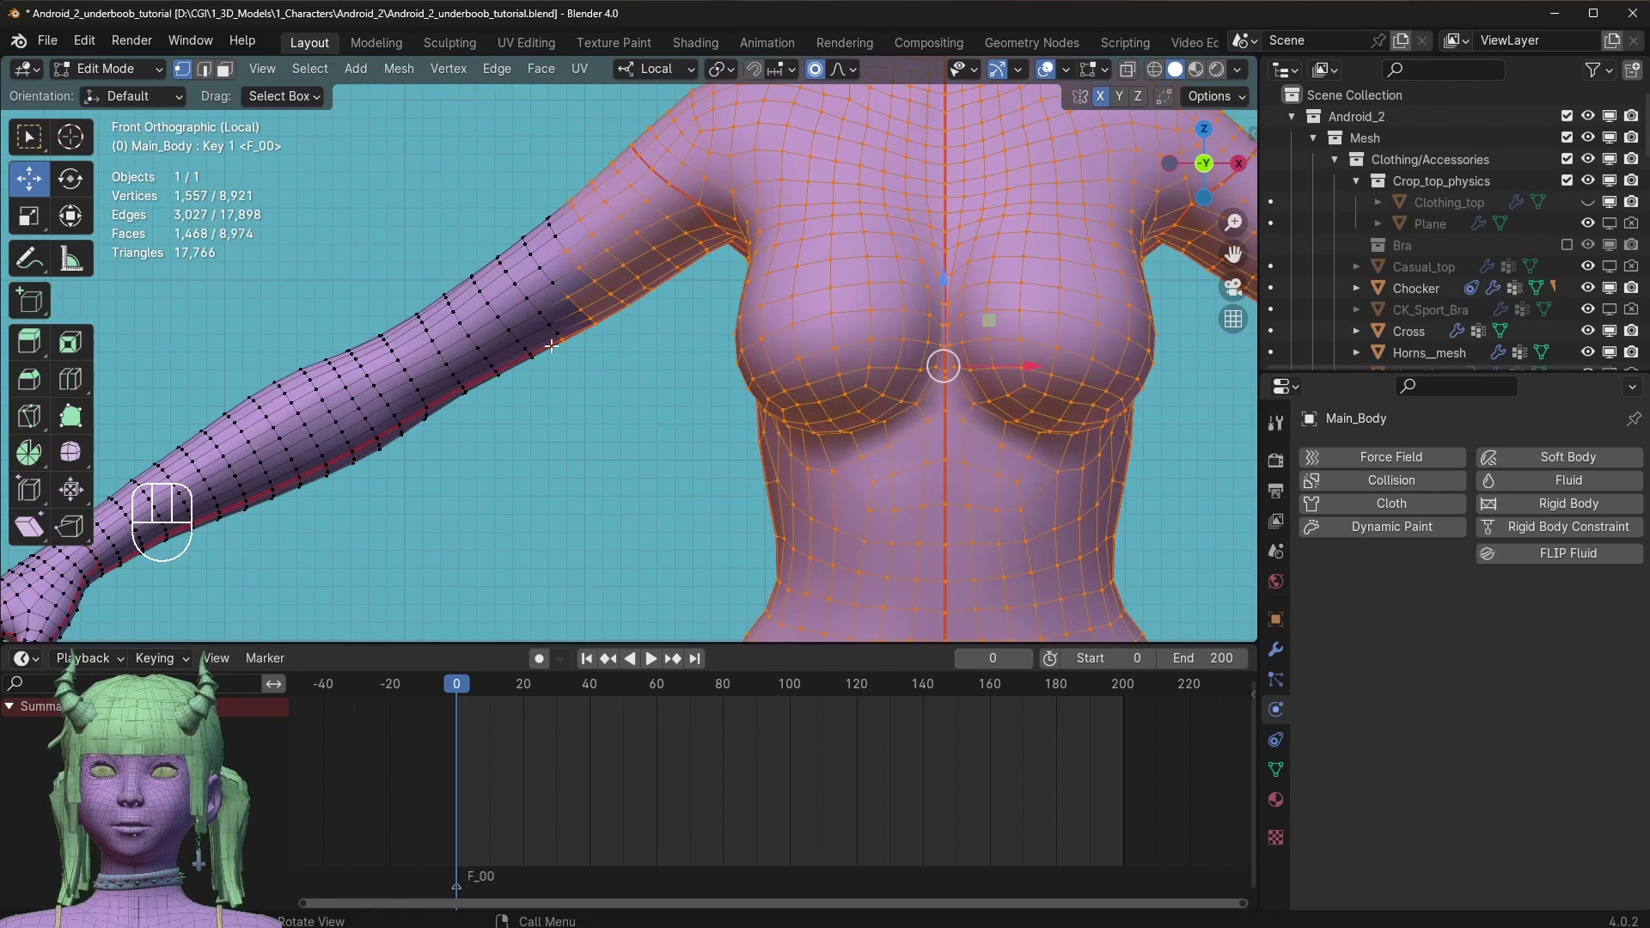
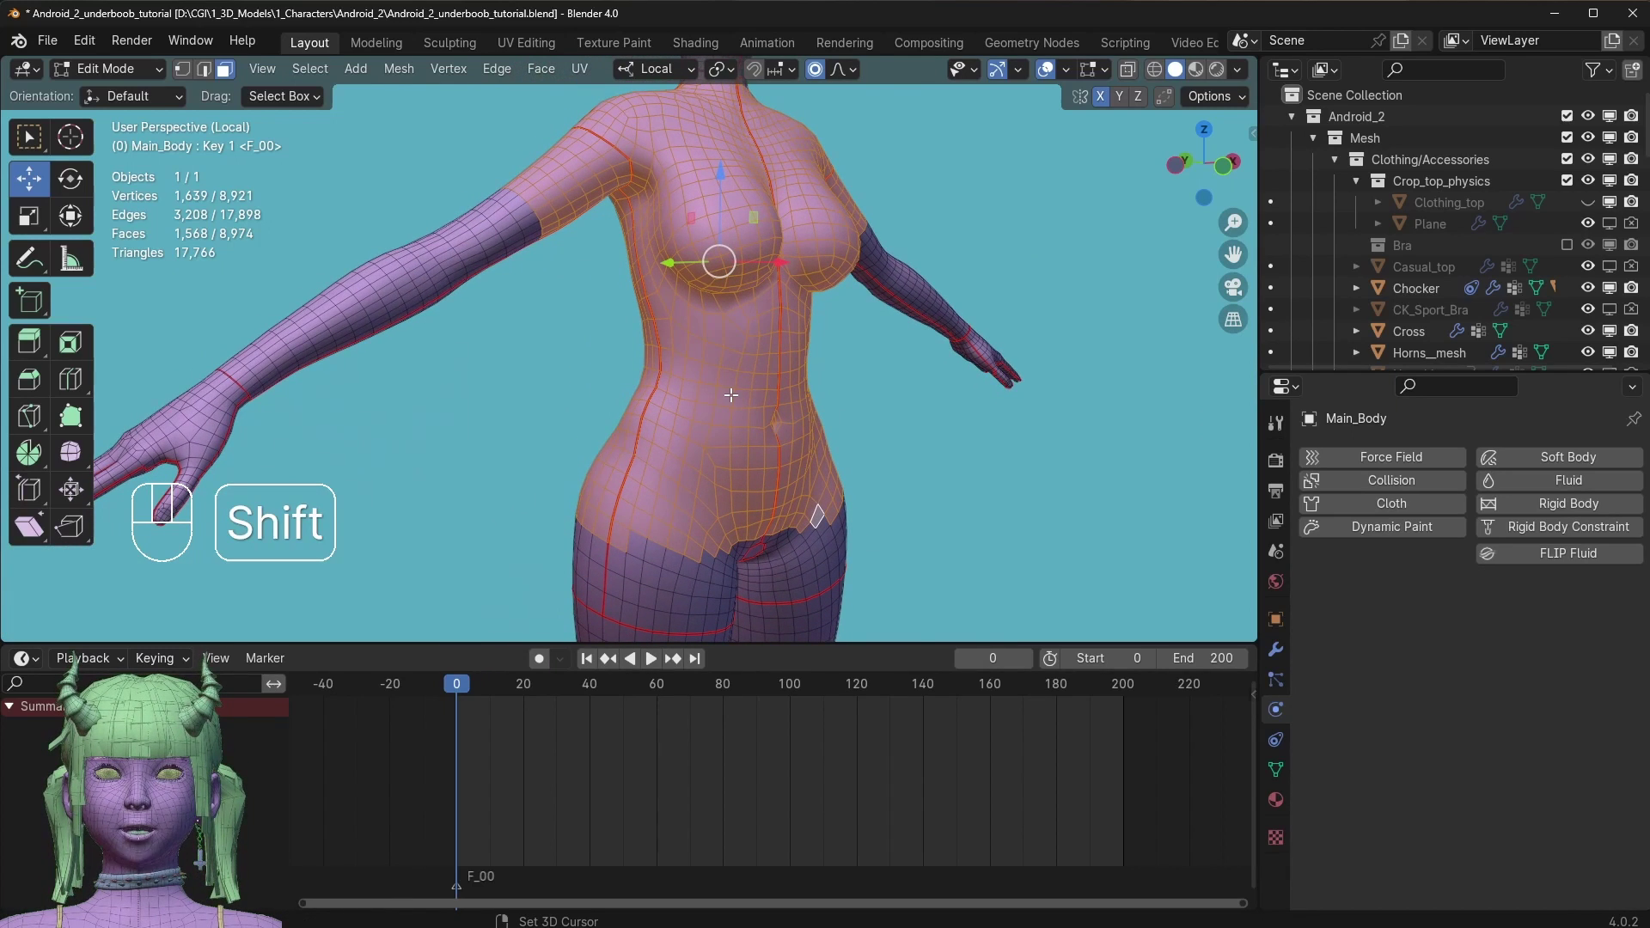
# Duplicate the selected torso faces and separate them into a new object Main_Body.002, back in Object Mode.
pyautogui.press('shift+d')
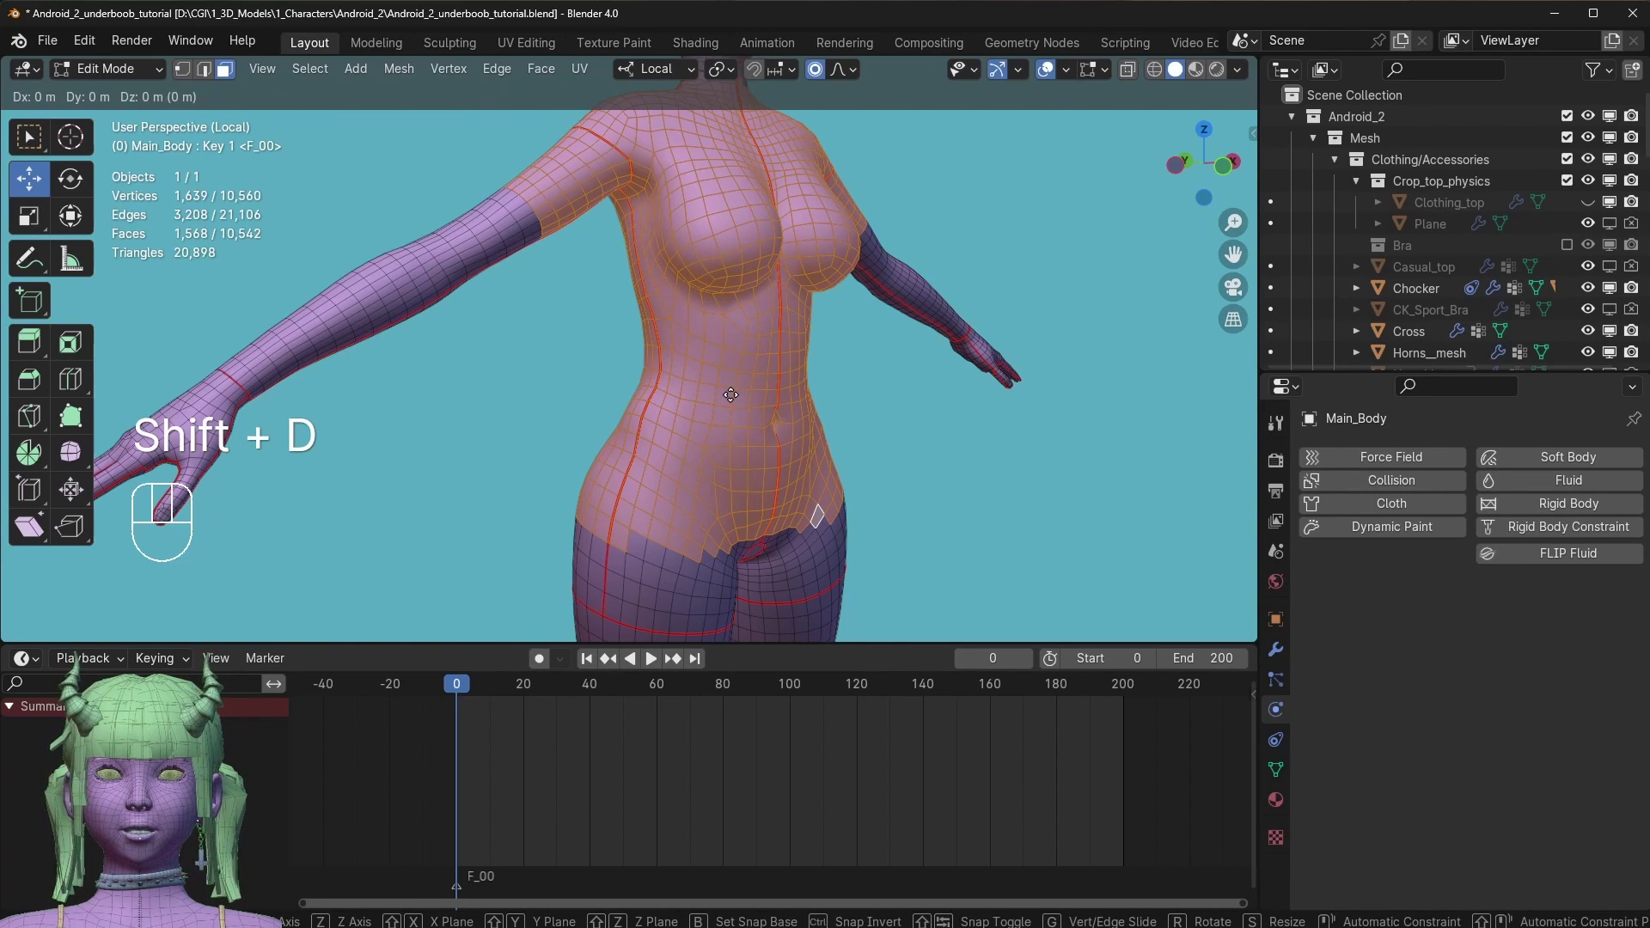
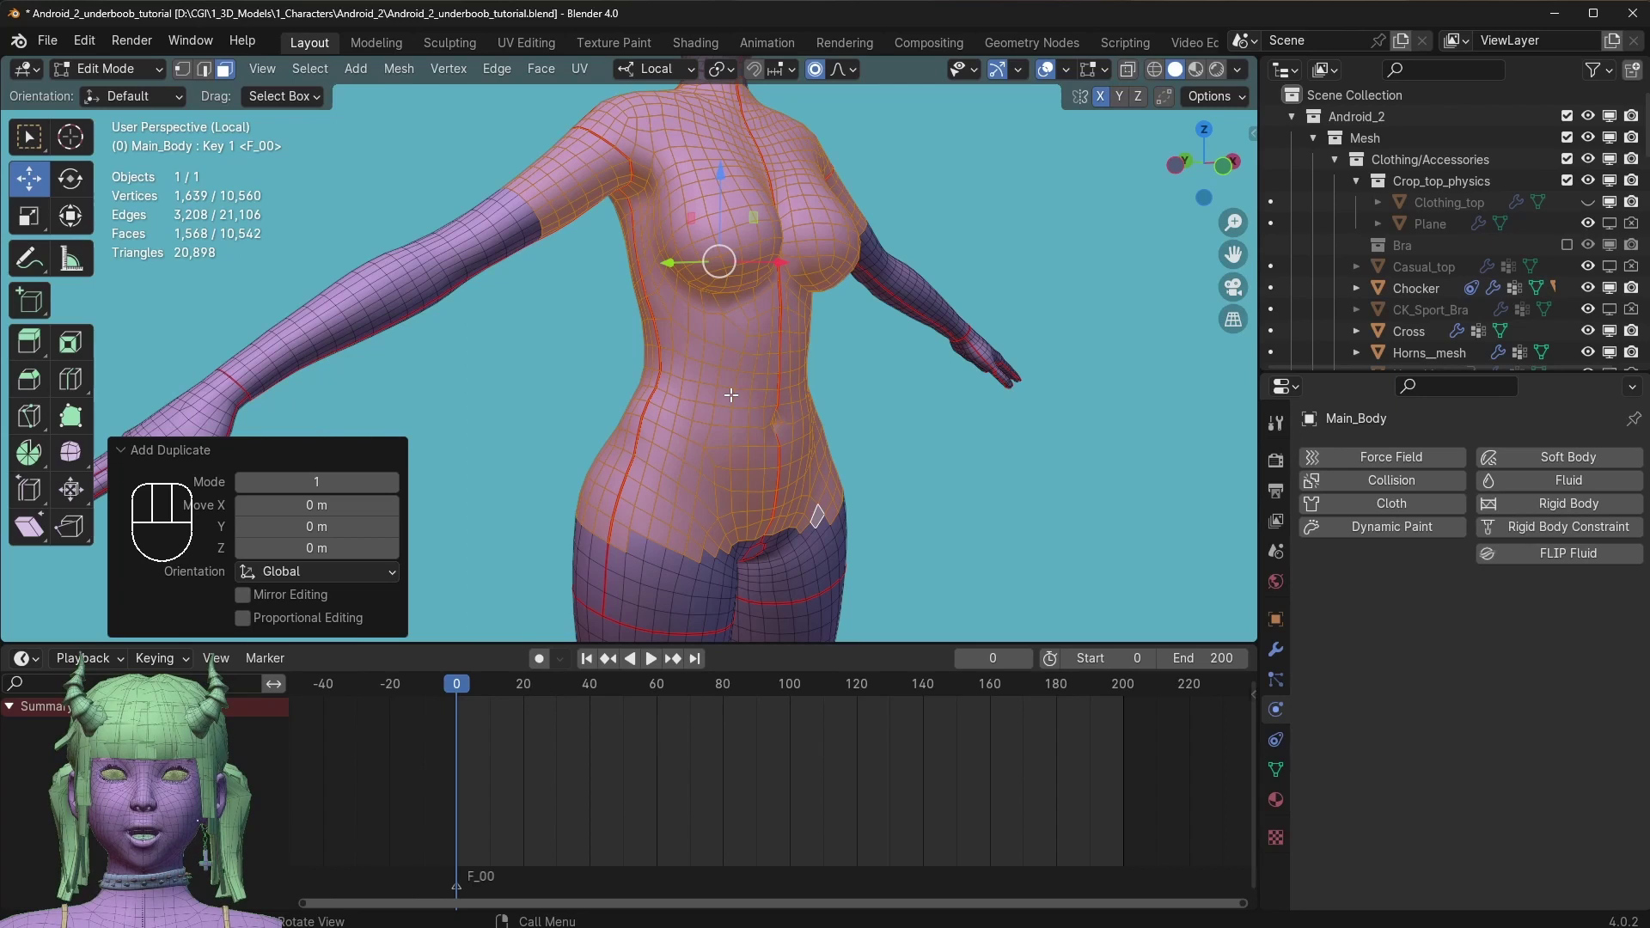
pyautogui.press('p')
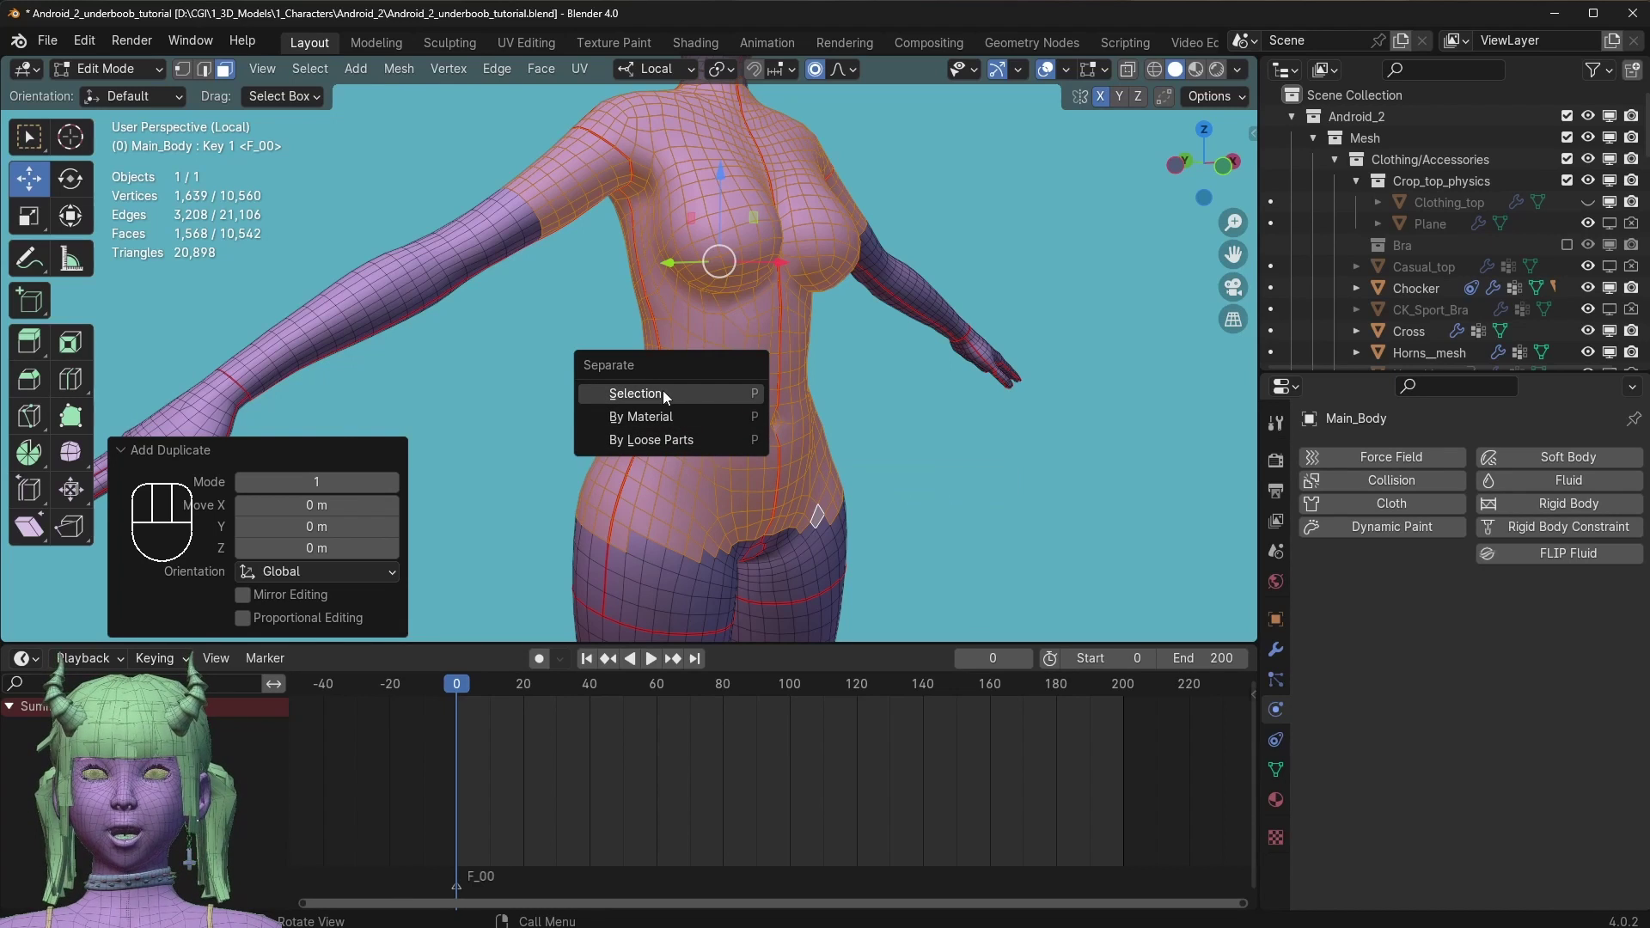
pyautogui.press('Tab')
pyautogui.press('Tab')
pyautogui.press('Tab')
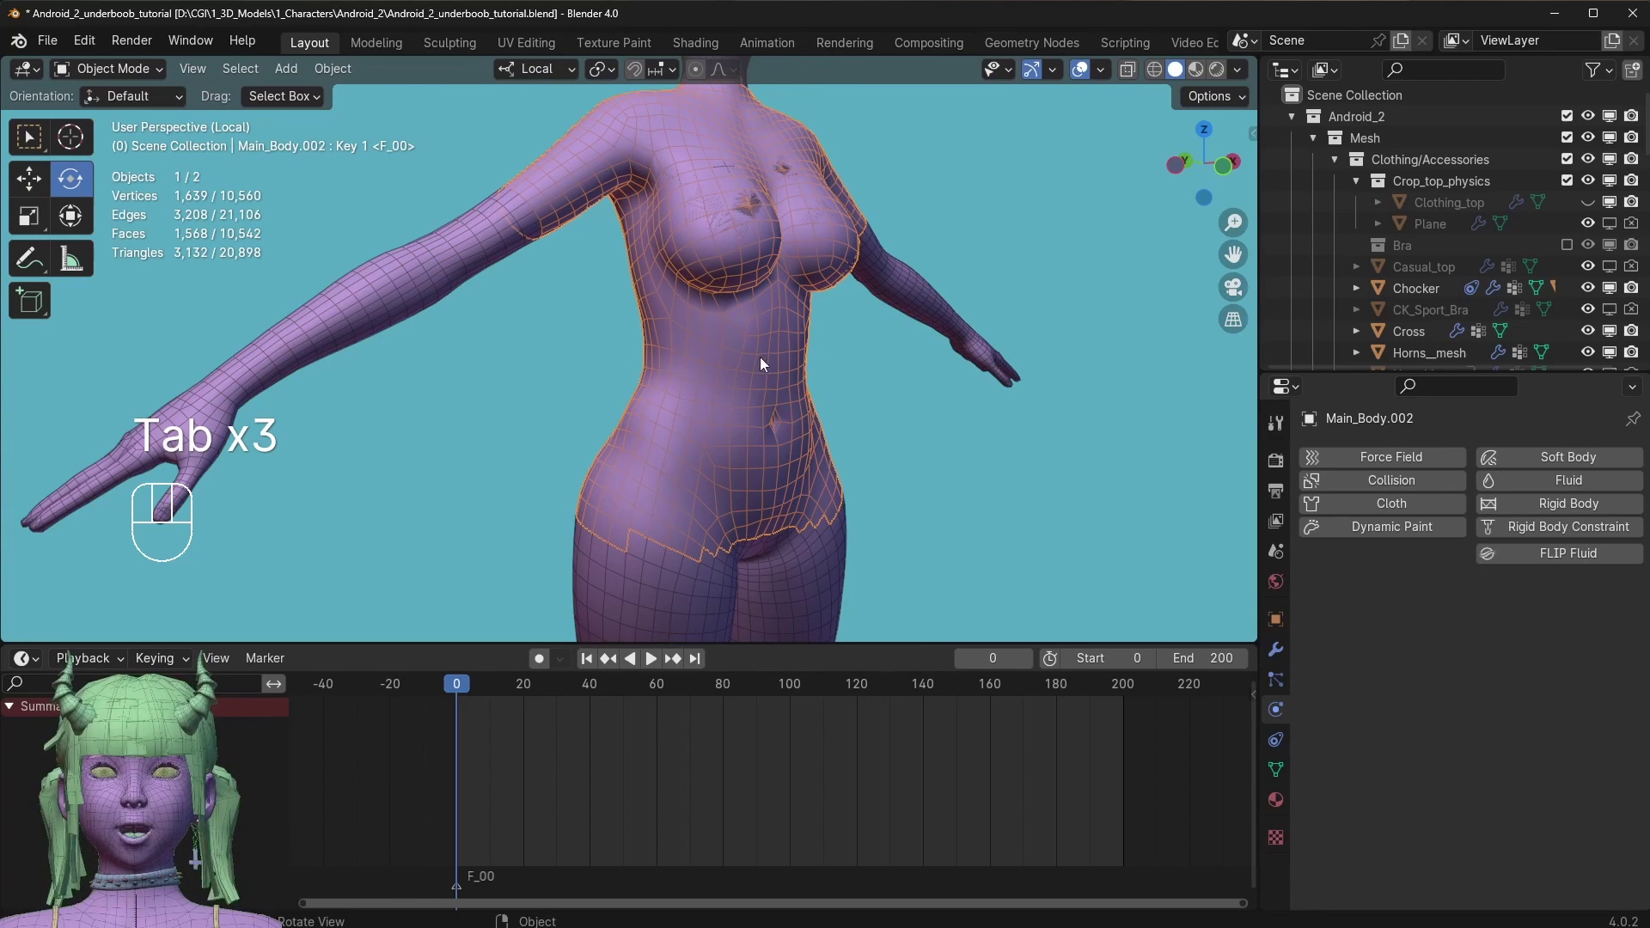
# Inspect the separated torso and grow its face selection to trim the unwanted faces.
pyautogui.moveTo(692, 352); pyautogui.dragTo(622, 342)
pyautogui.middleClick(623, 342)
pyautogui.moveTo(781, 282); pyautogui.dragTo(687, 443)
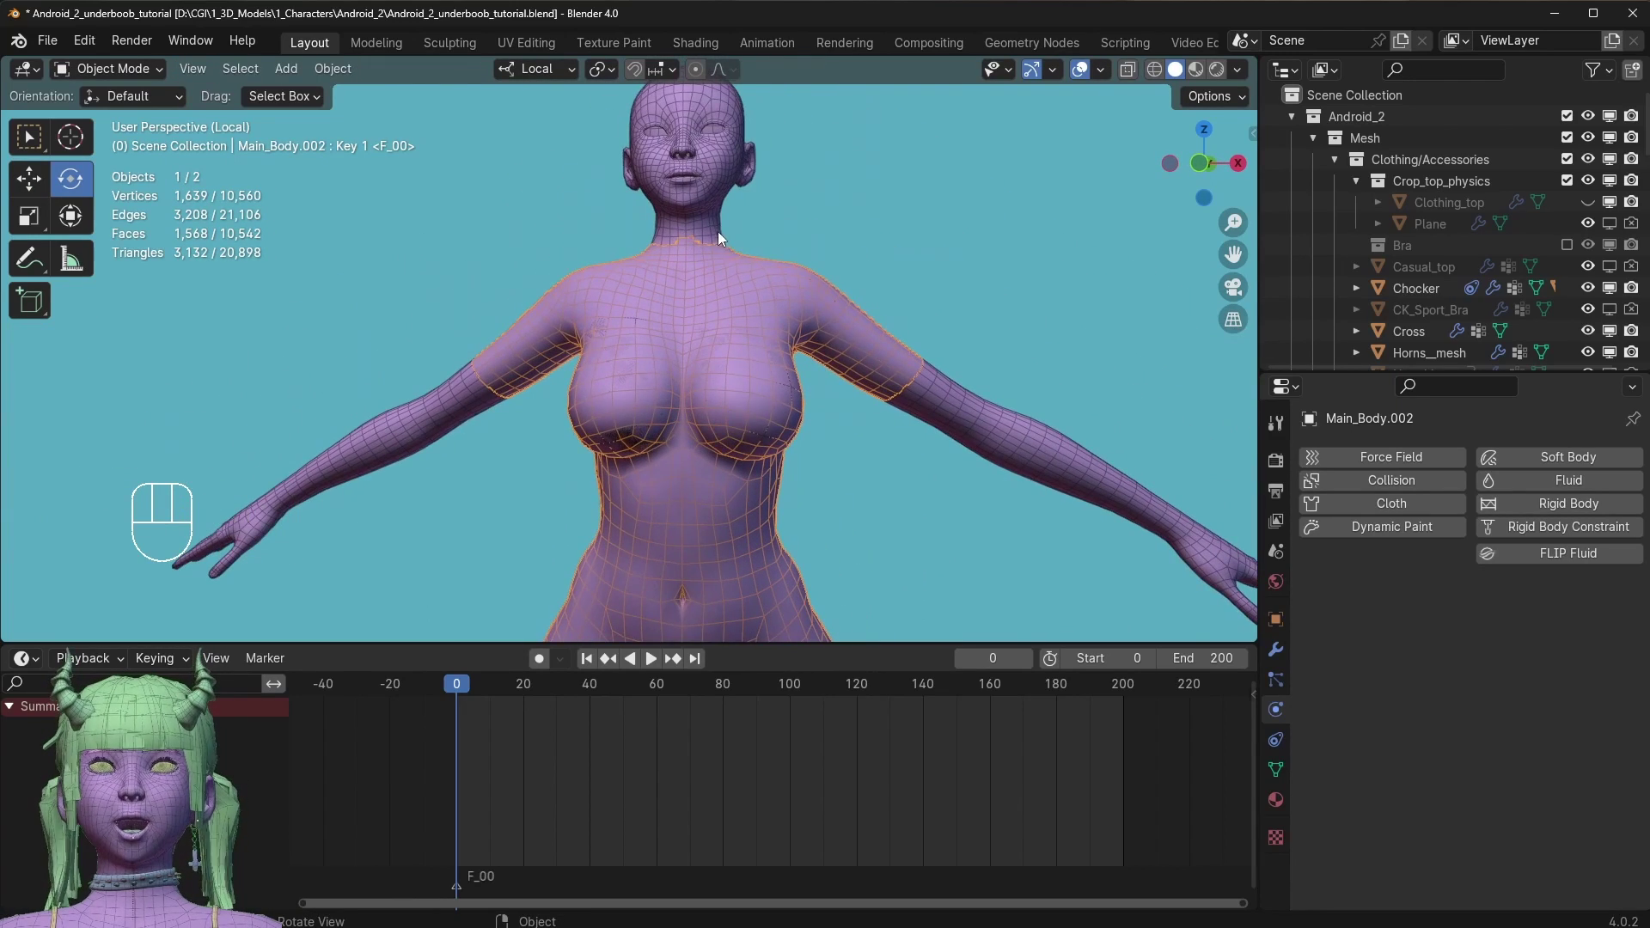
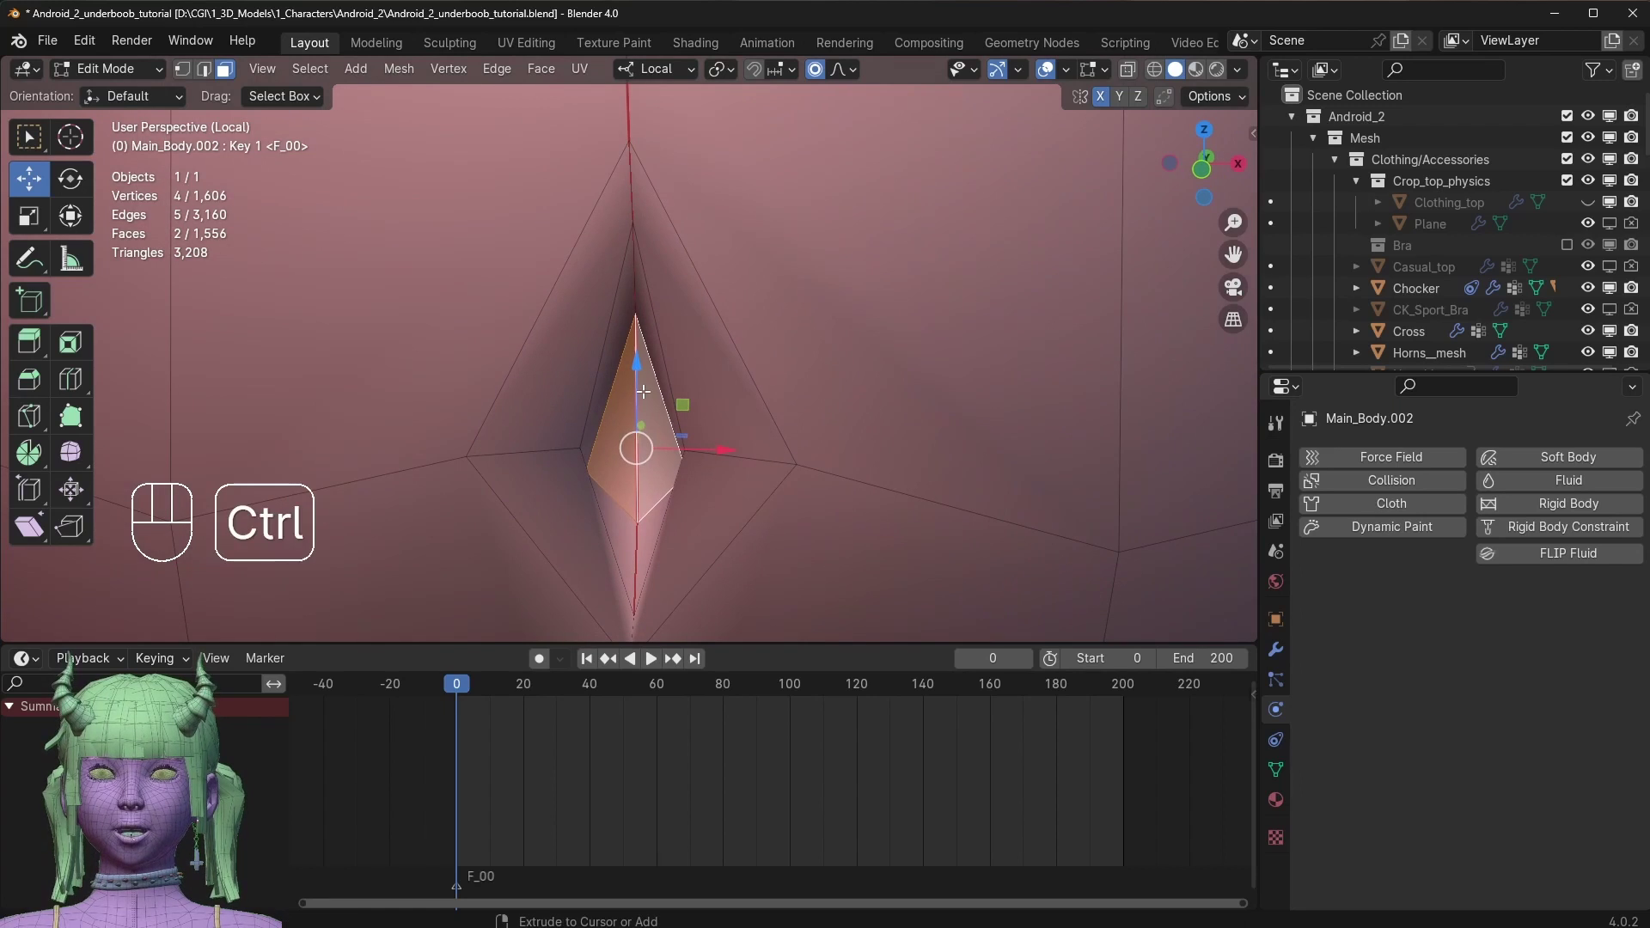
pyautogui.press('ctrl+KP_Add')
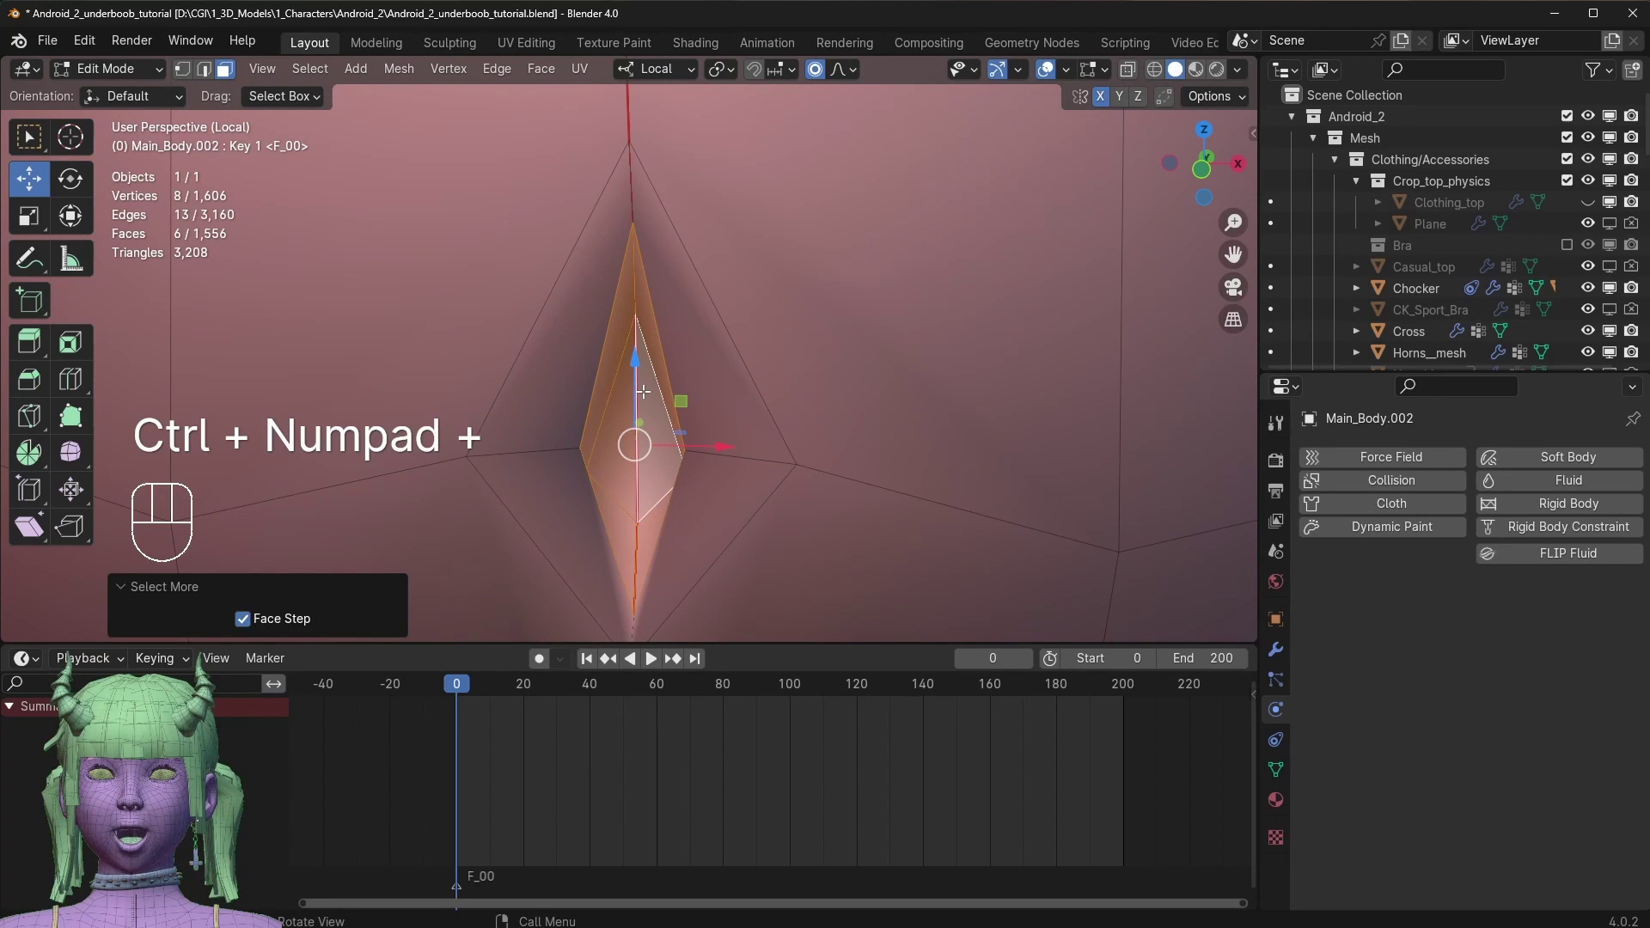
pyautogui.press('ctrl+KP_Add')
pyautogui.press('ctrl+z')
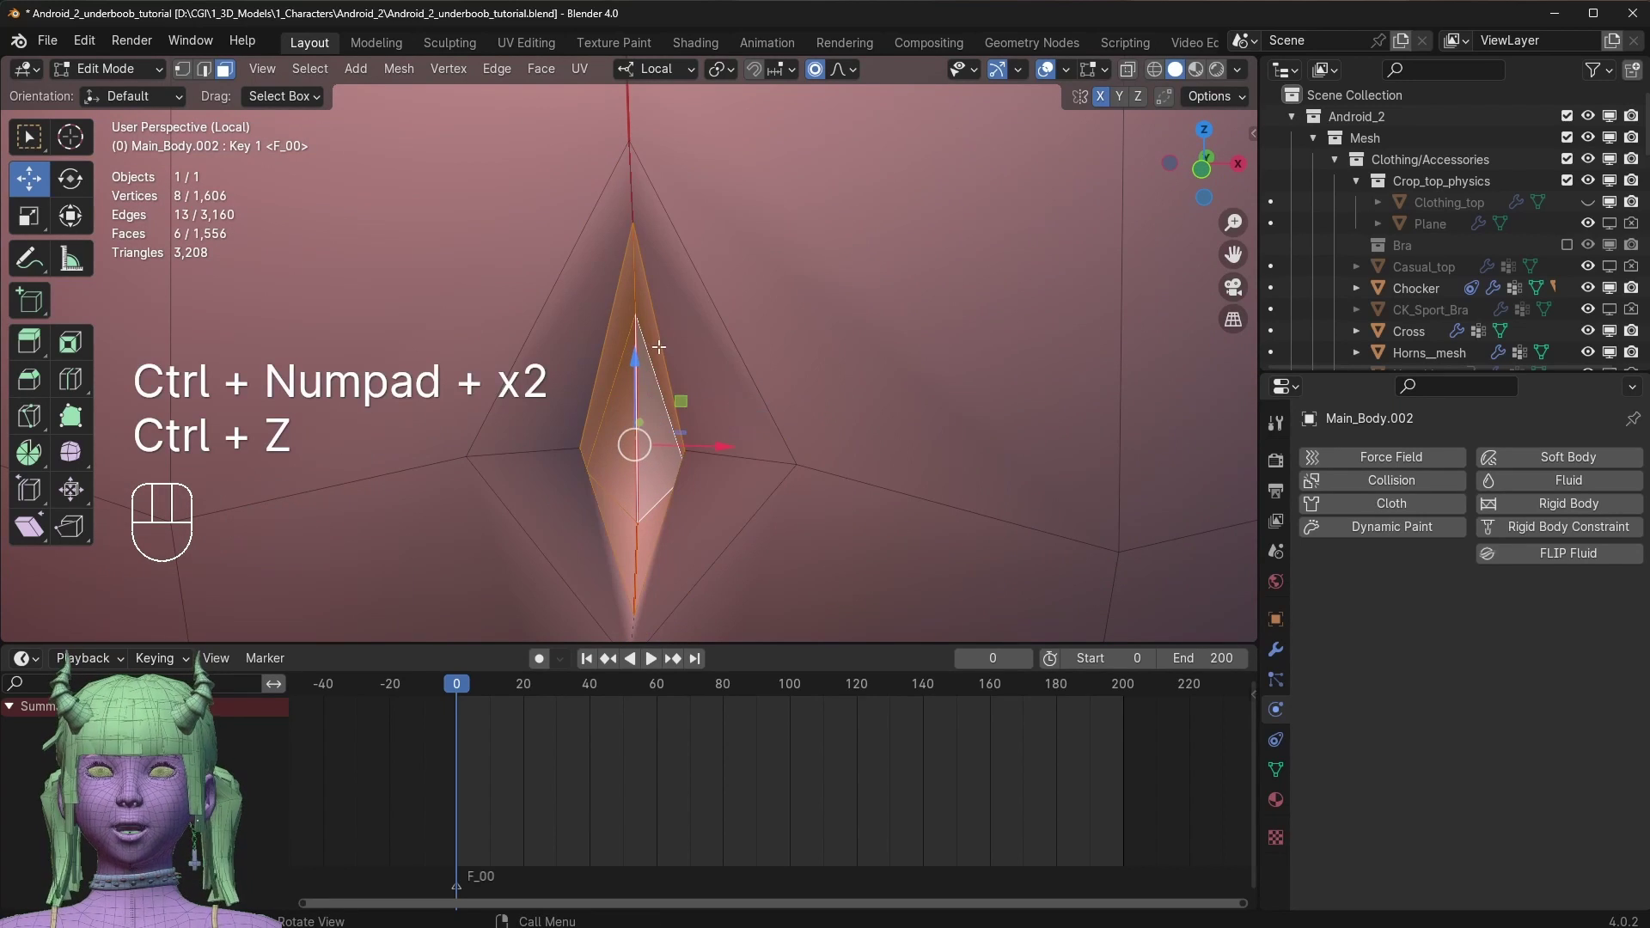
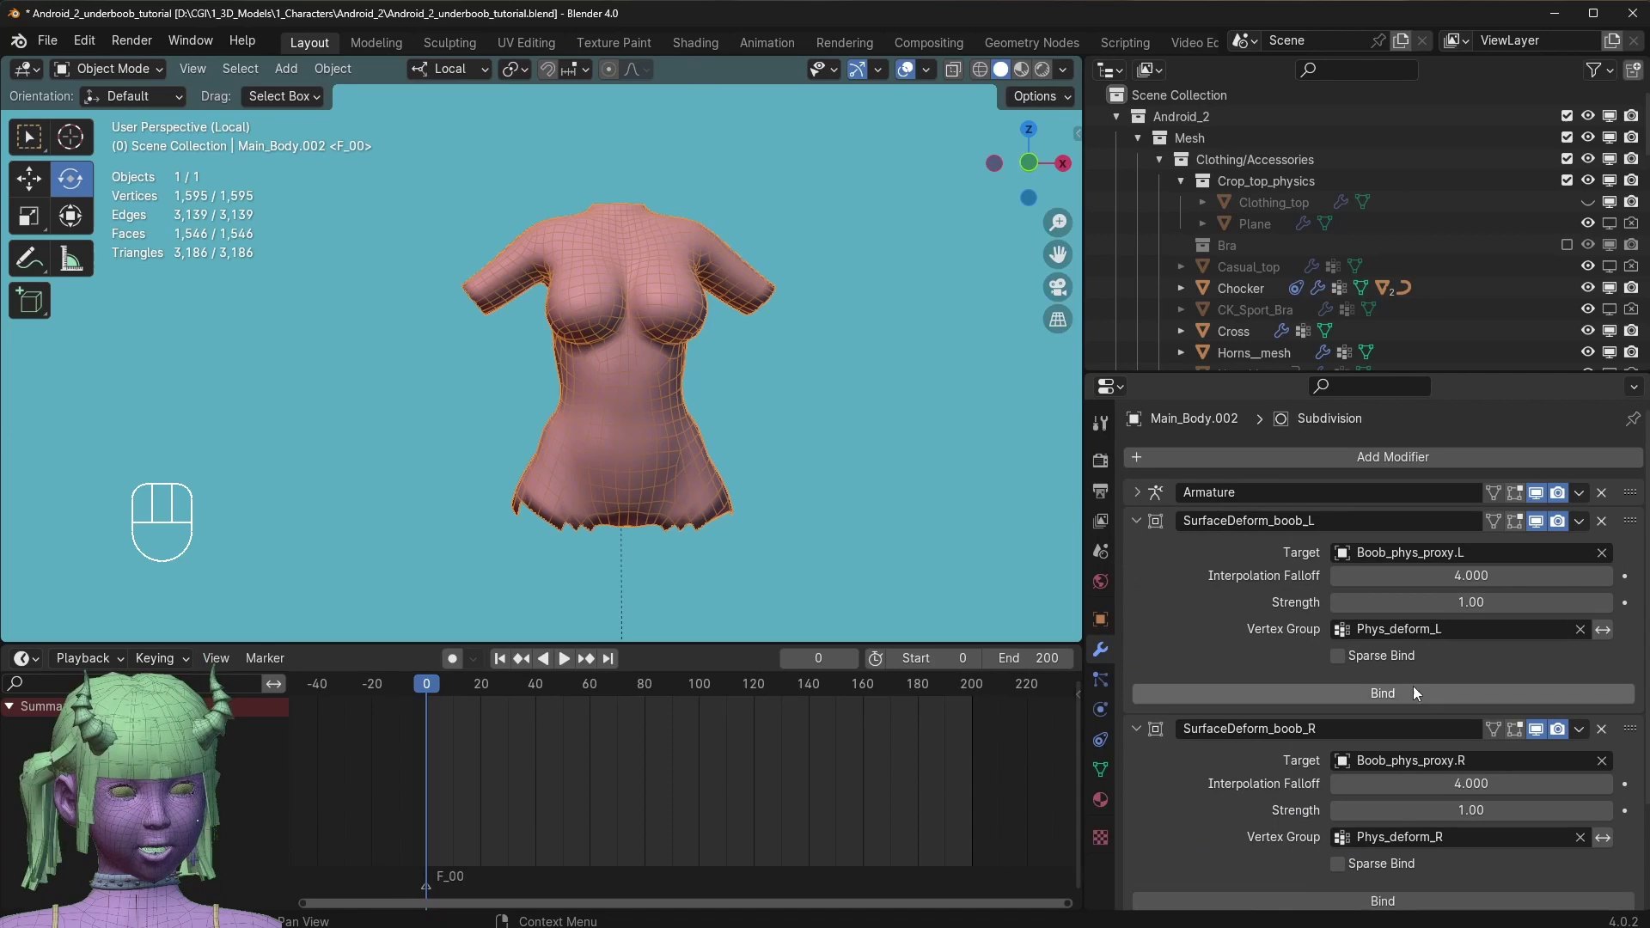
# Bind the torso copy to both SurfaceDeform_boob_L and SurfaceDeform_boob_R modifiers.
pyautogui.click(1410, 693)
pyautogui.click(1383, 783)
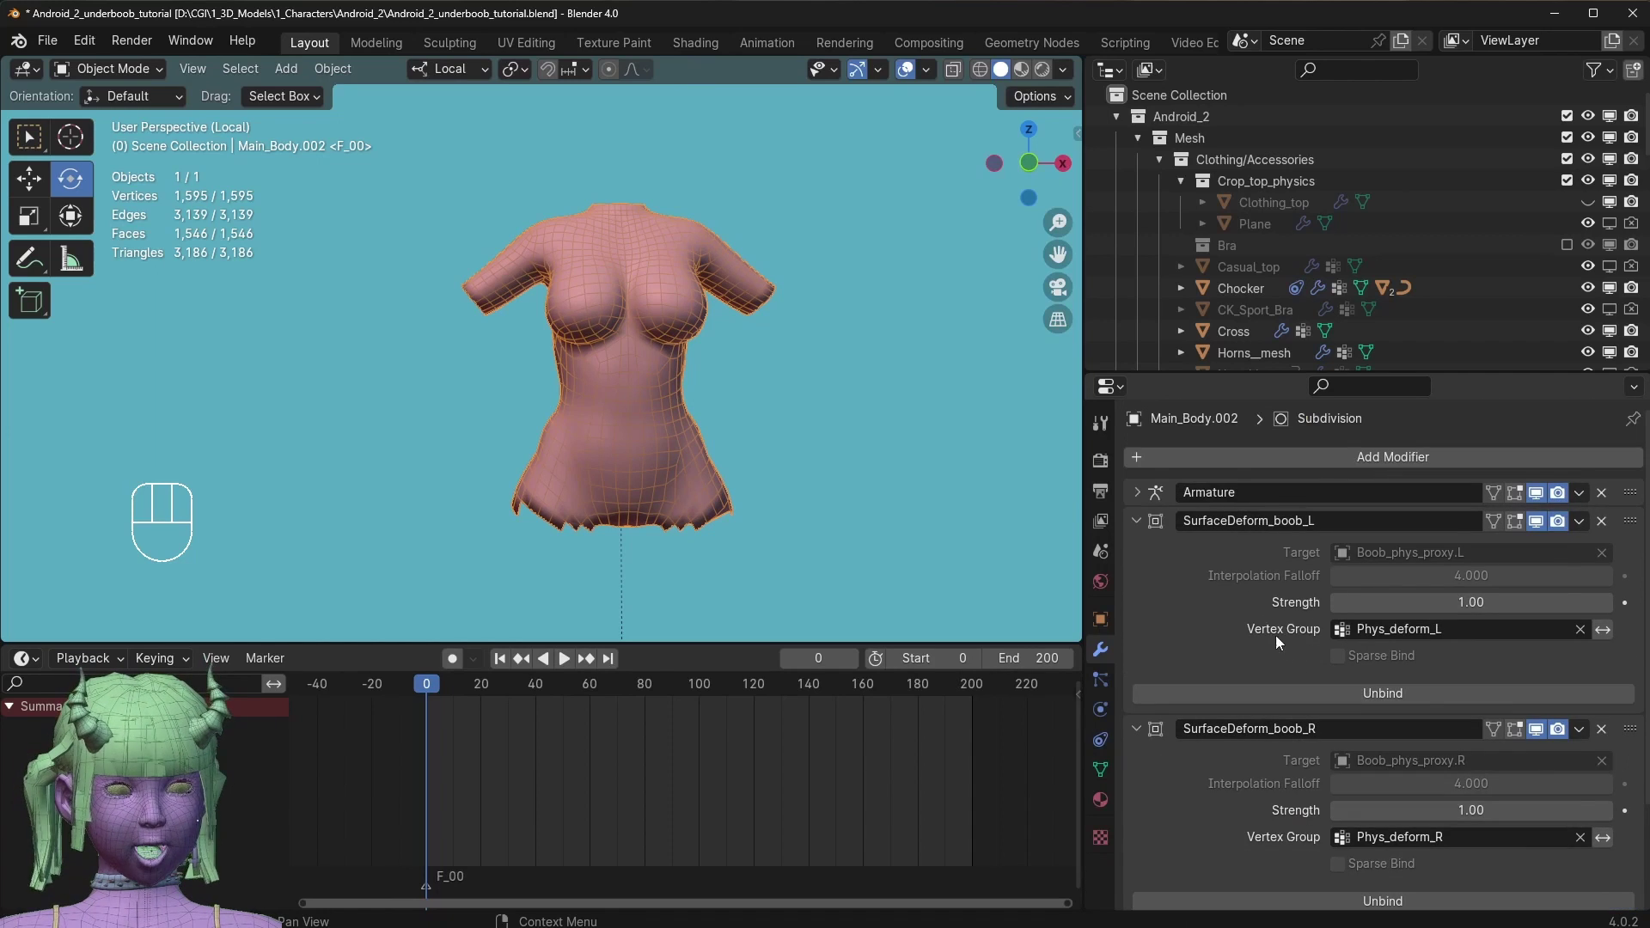
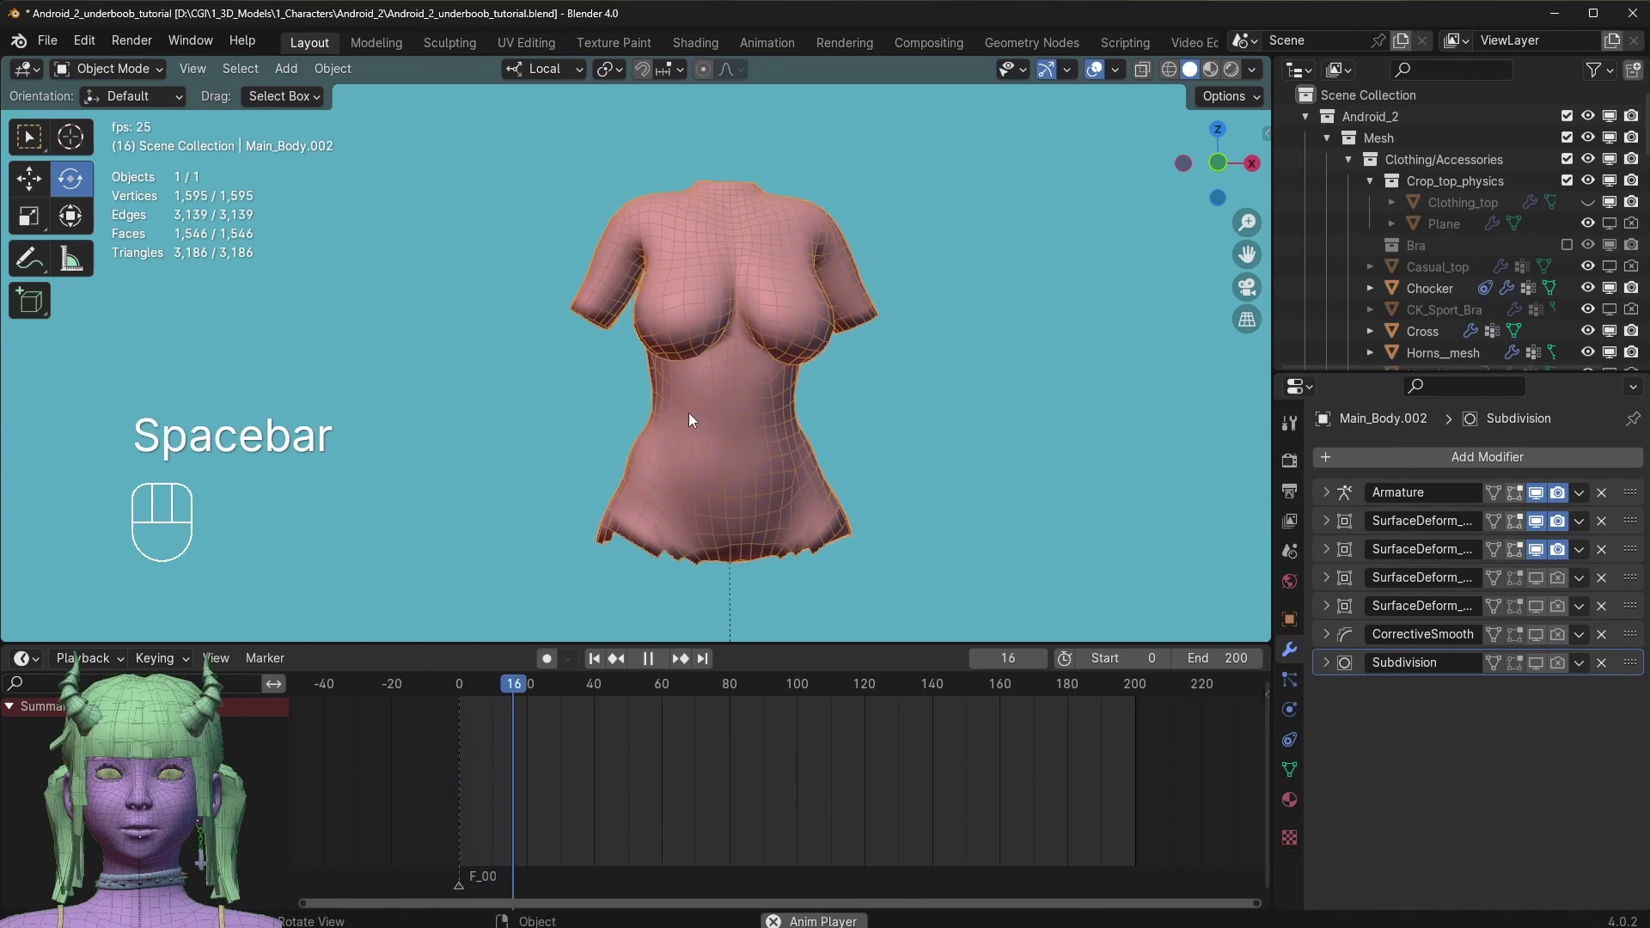
pyautogui.moveTo(748, 424); pyautogui.dragTo(709, 410)
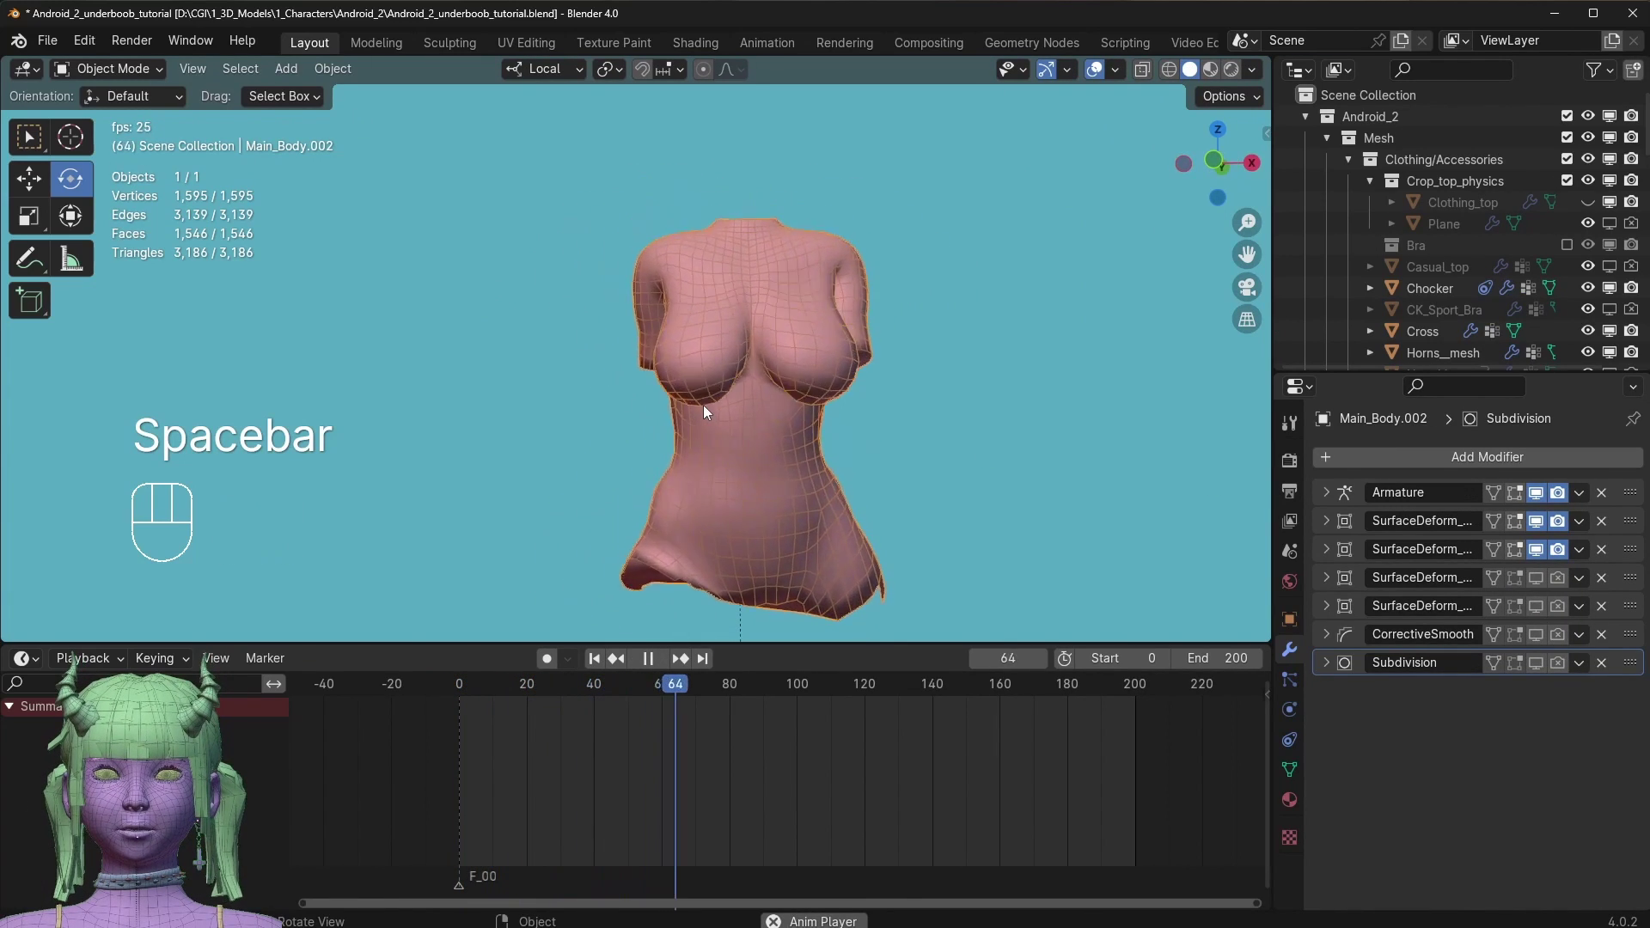
# Leave local view to show the whole character and stop the jiggle playback.
pyautogui.press('KP_Divide')
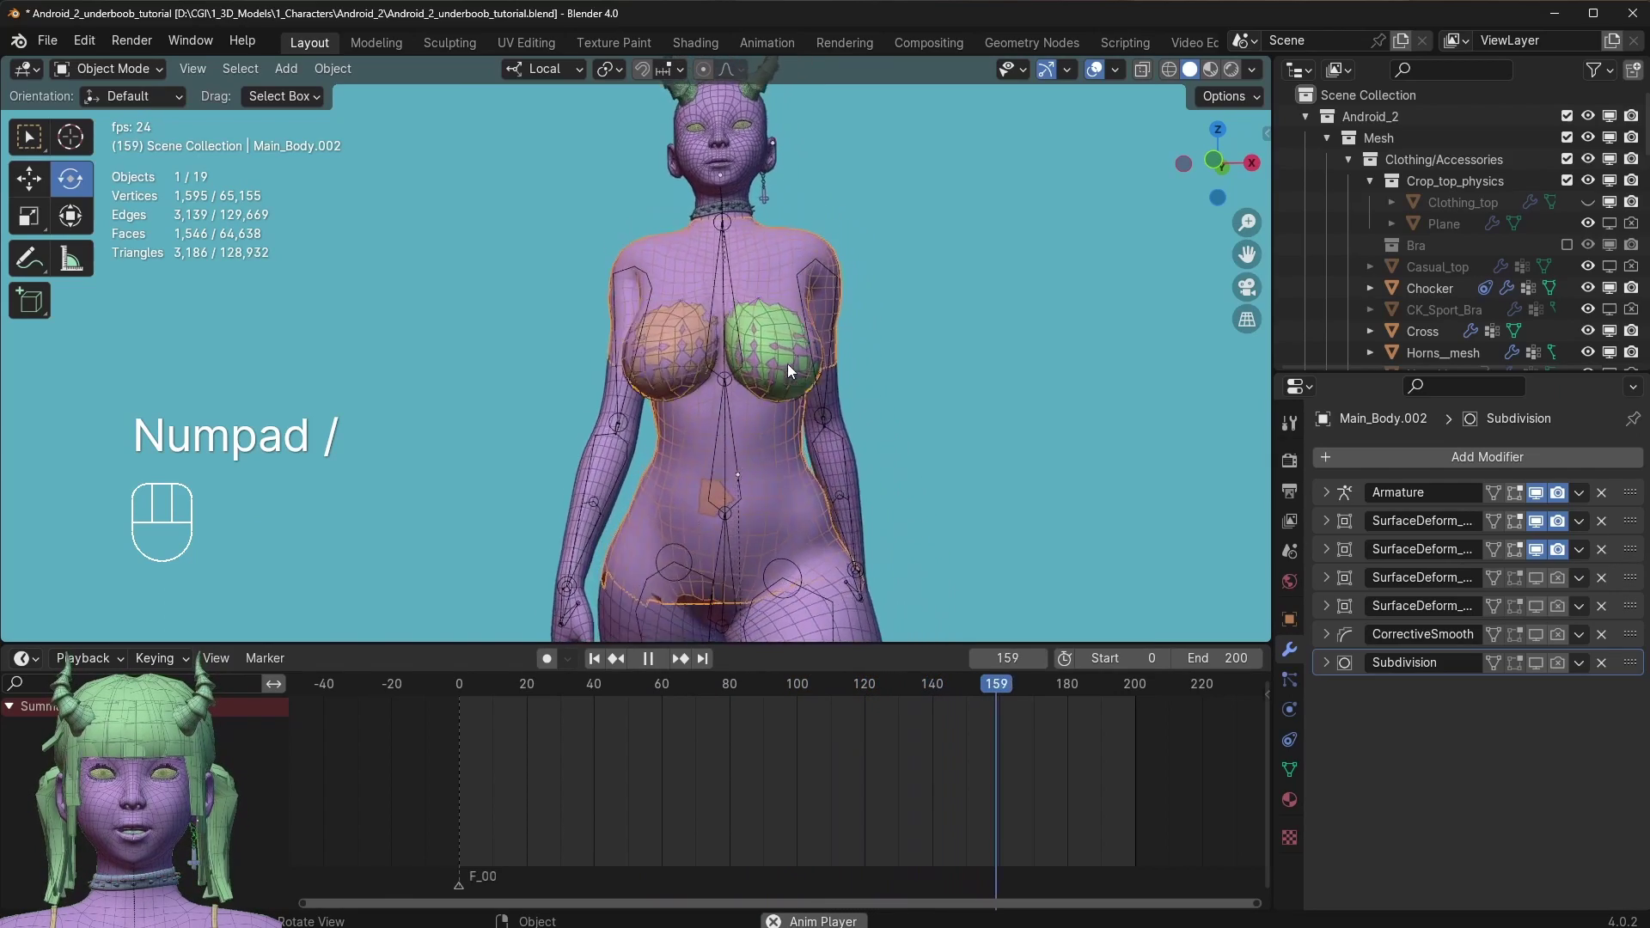
pyautogui.click(763, 426)
pyautogui.press('space')
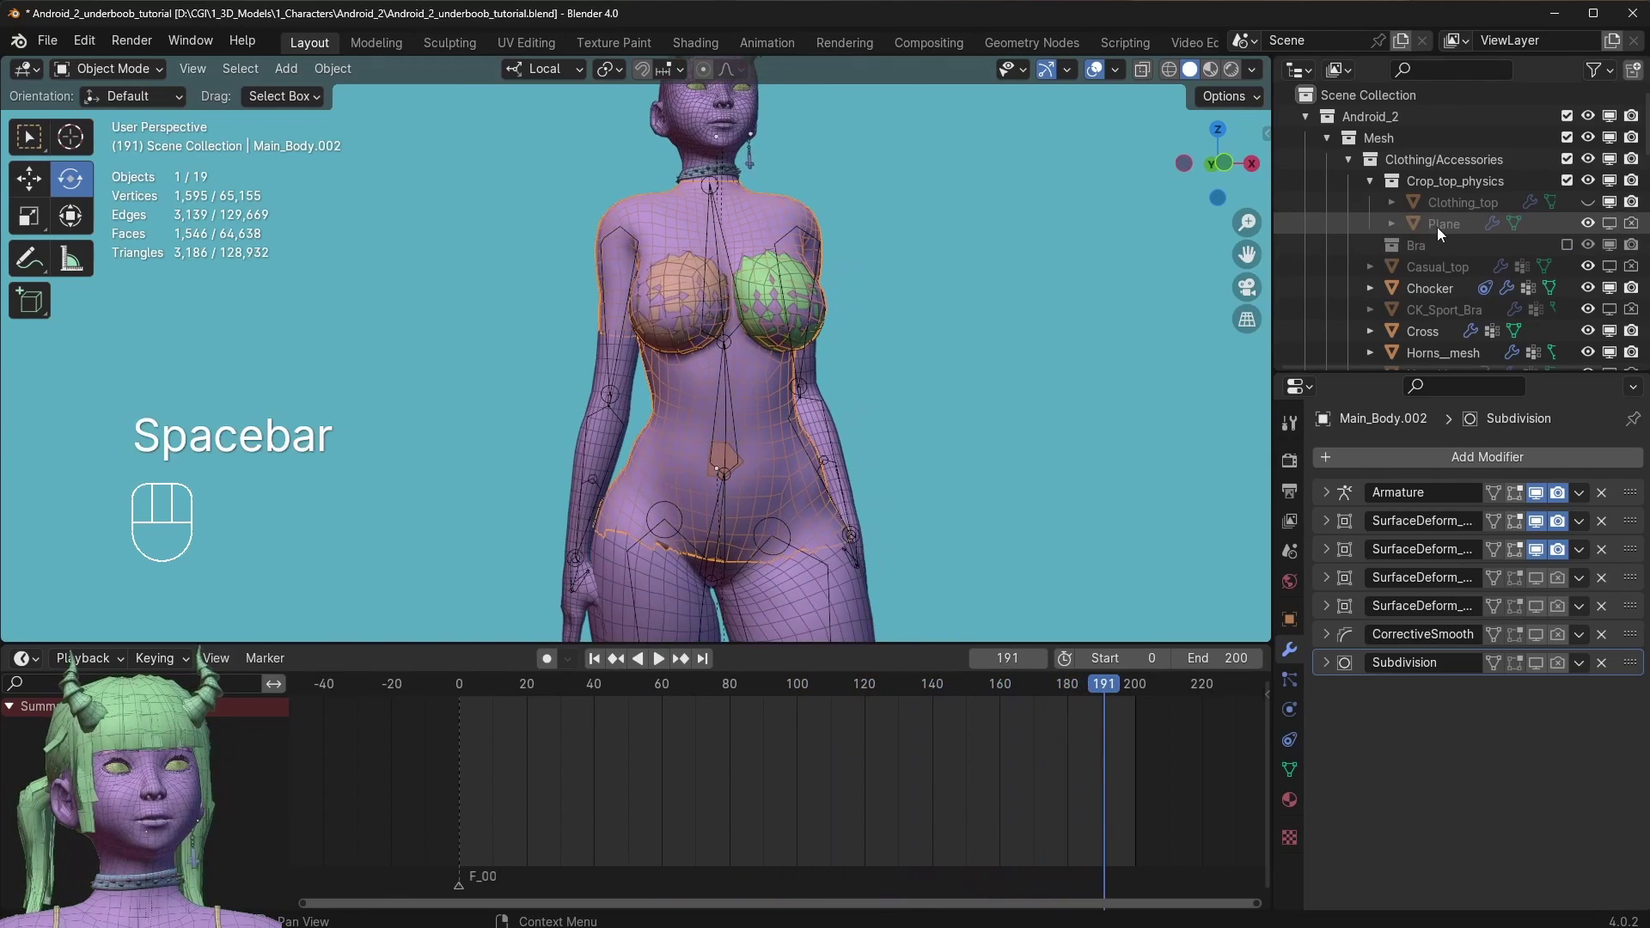
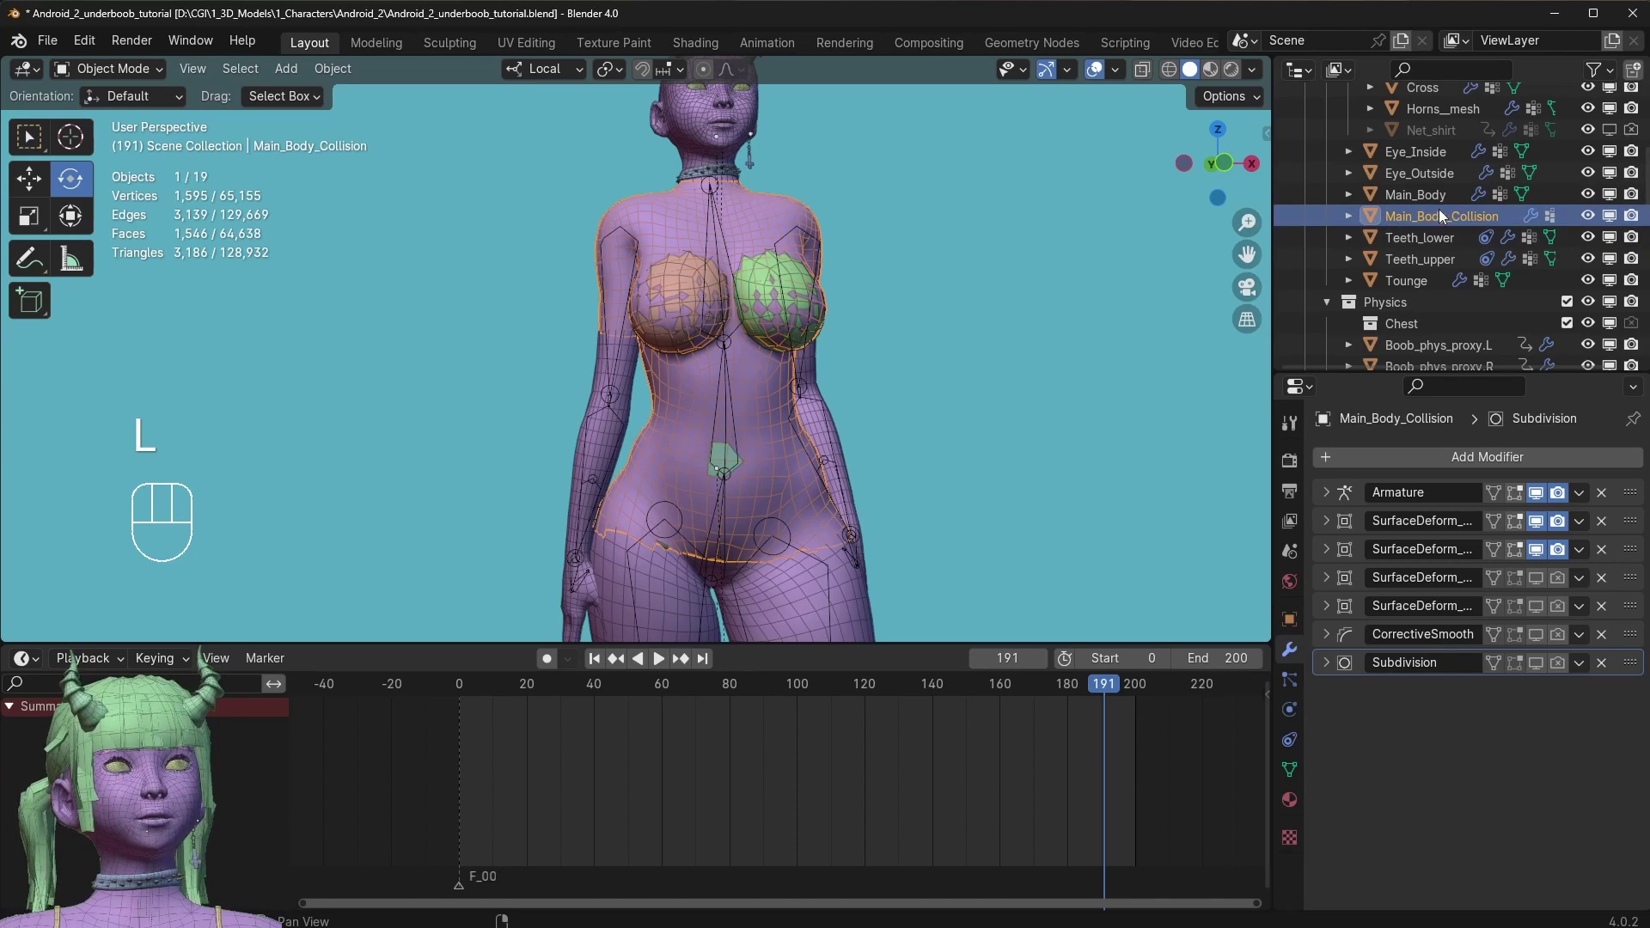
# Move Main_Body_Collision into the Physics > Chest collection and reselect it.
pyautogui.click(1437, 223)
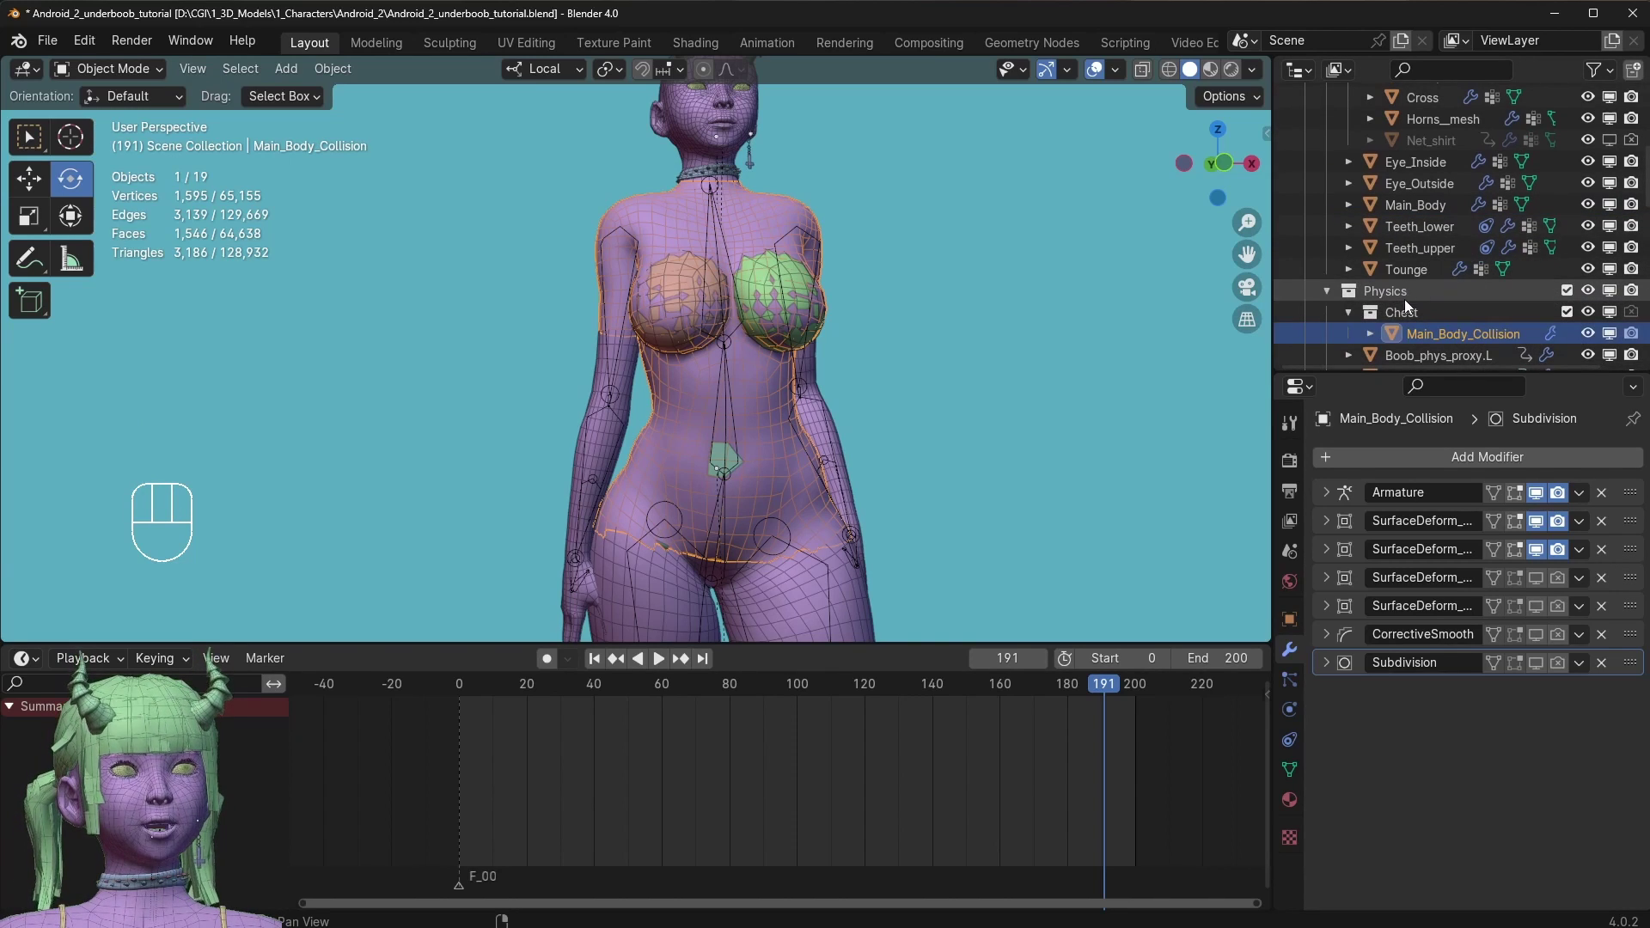
pyautogui.click(1414, 321)
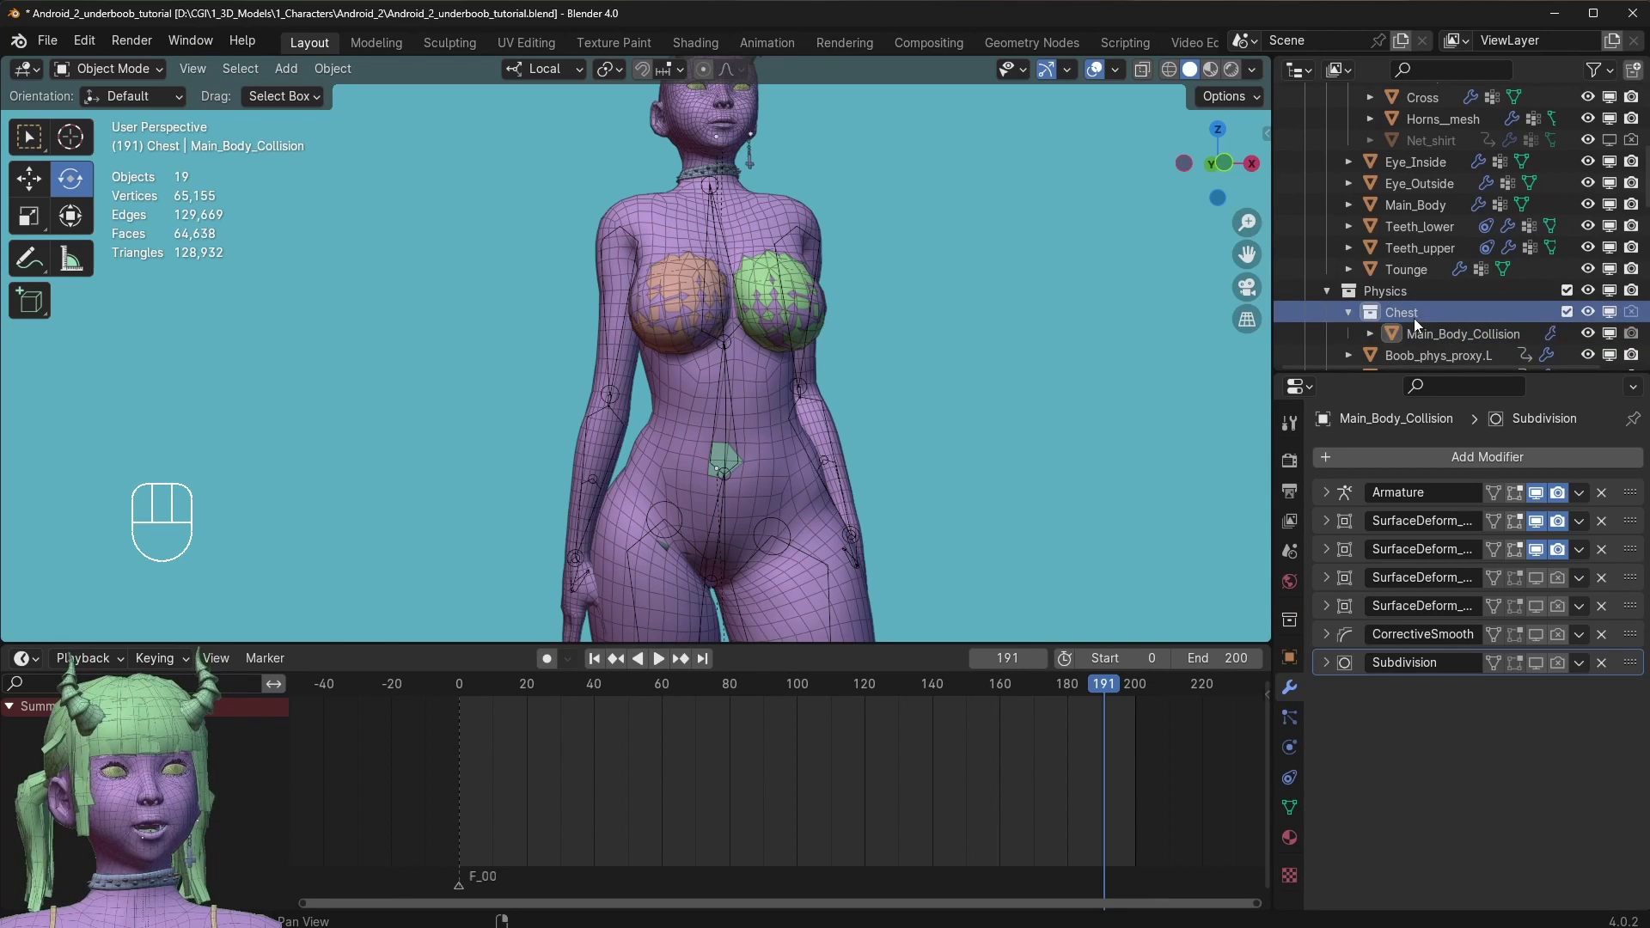
pyautogui.click(1449, 339)
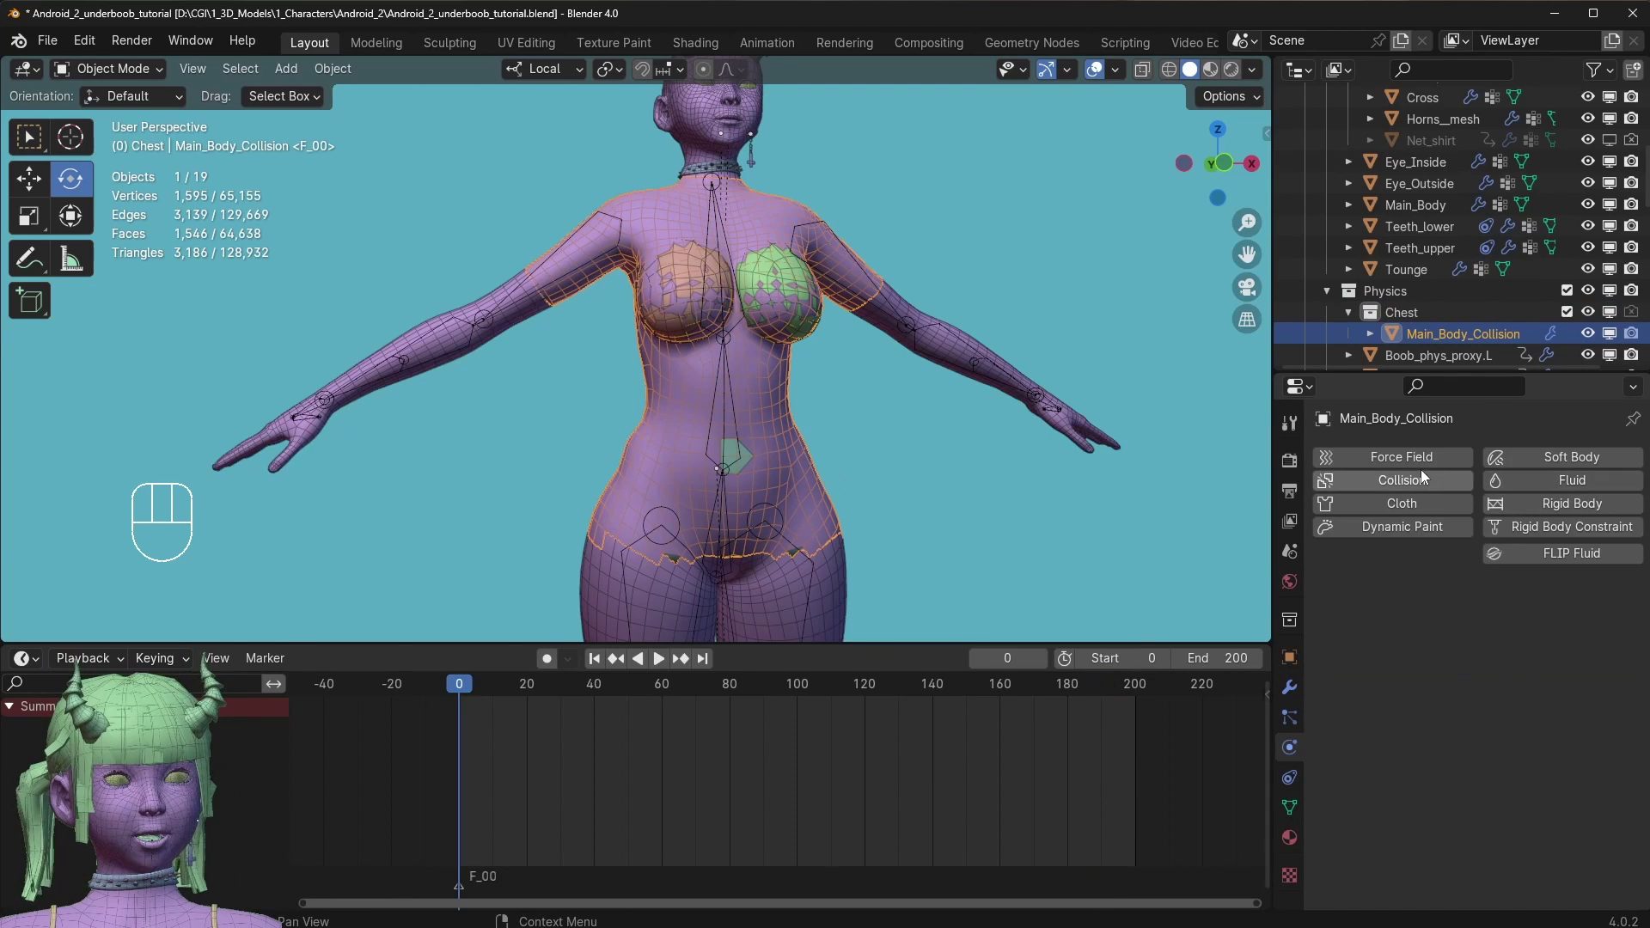
# Give Main_Body_Collision Collision physics with Single Sided and Override Normals enabled.
pyautogui.click(1401, 491)
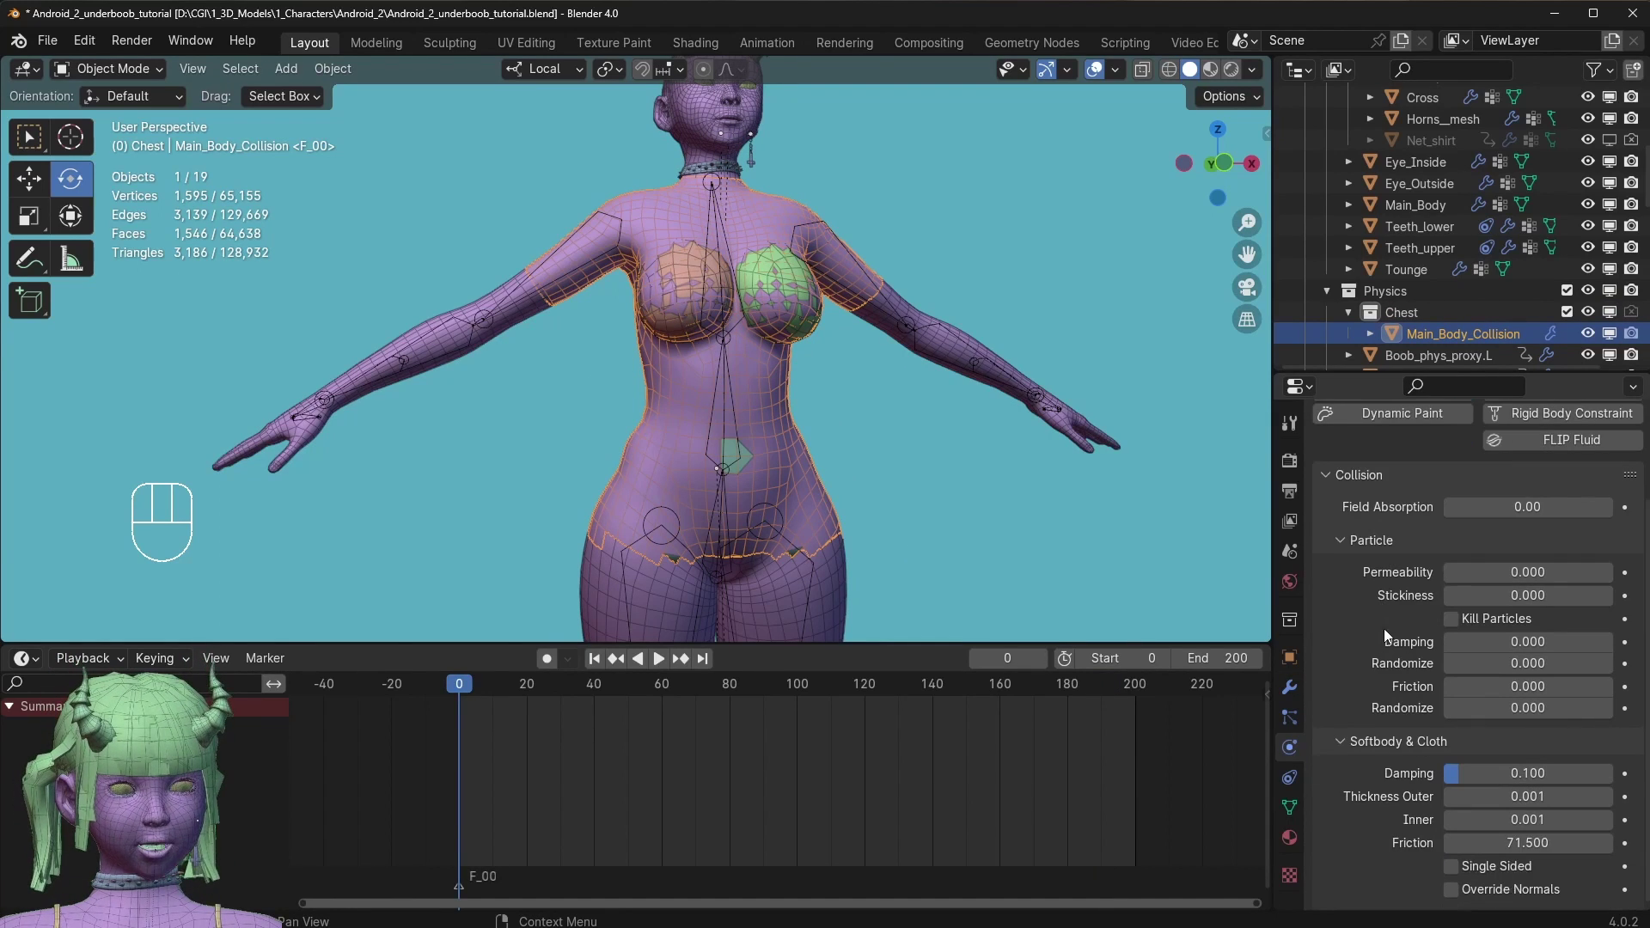
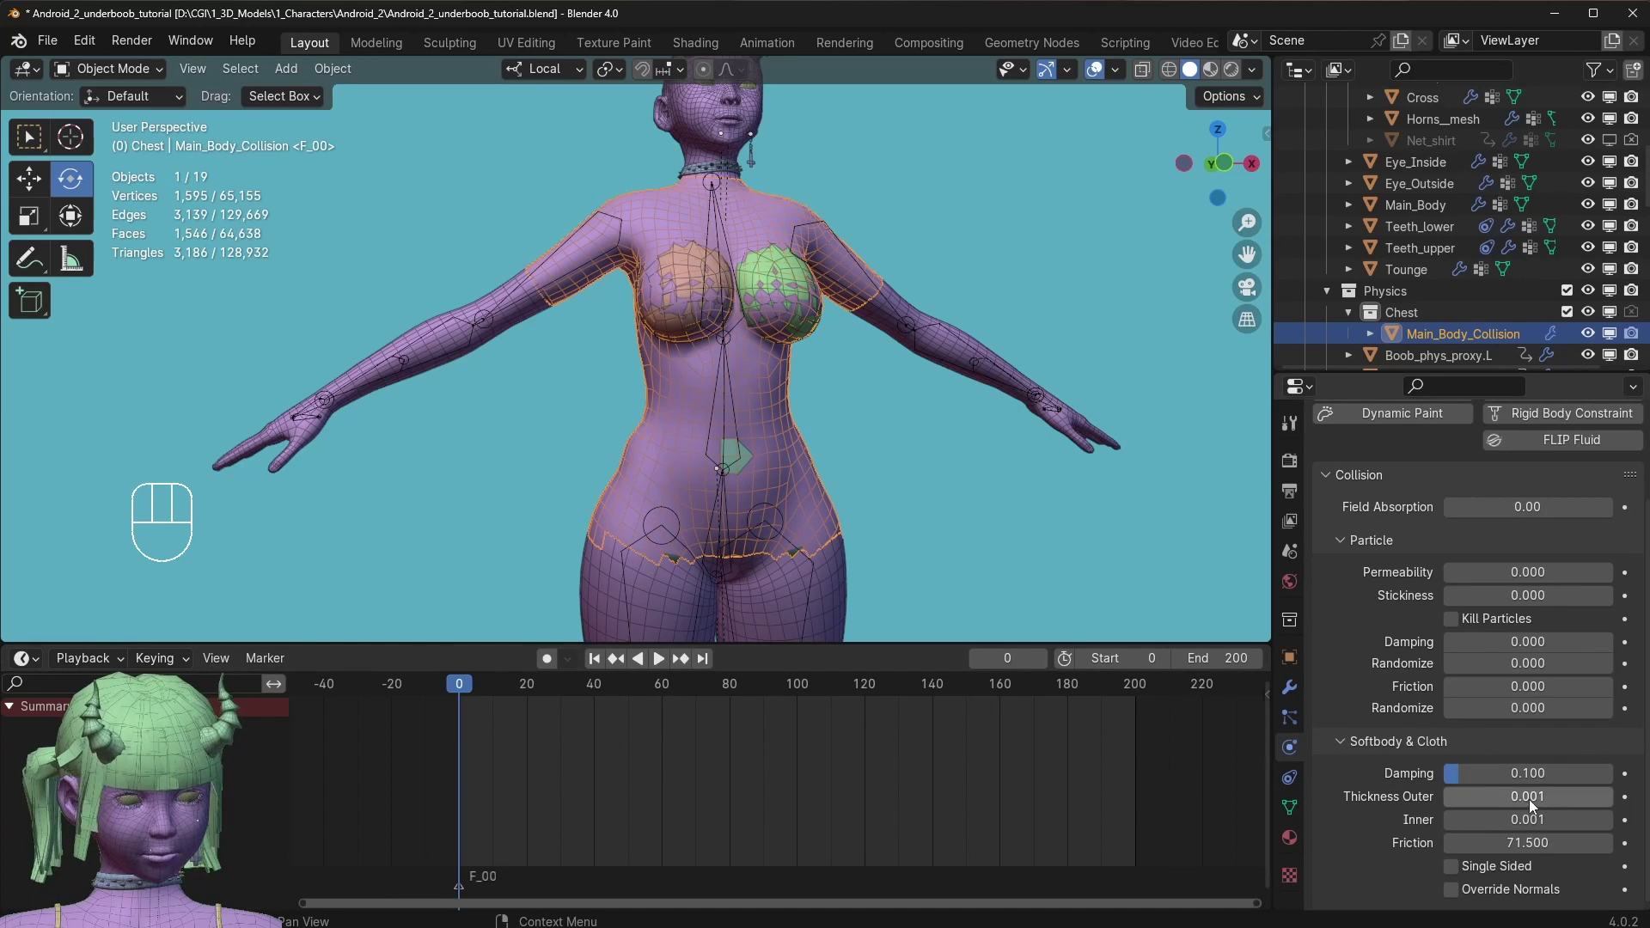
pyautogui.click(1514, 822)
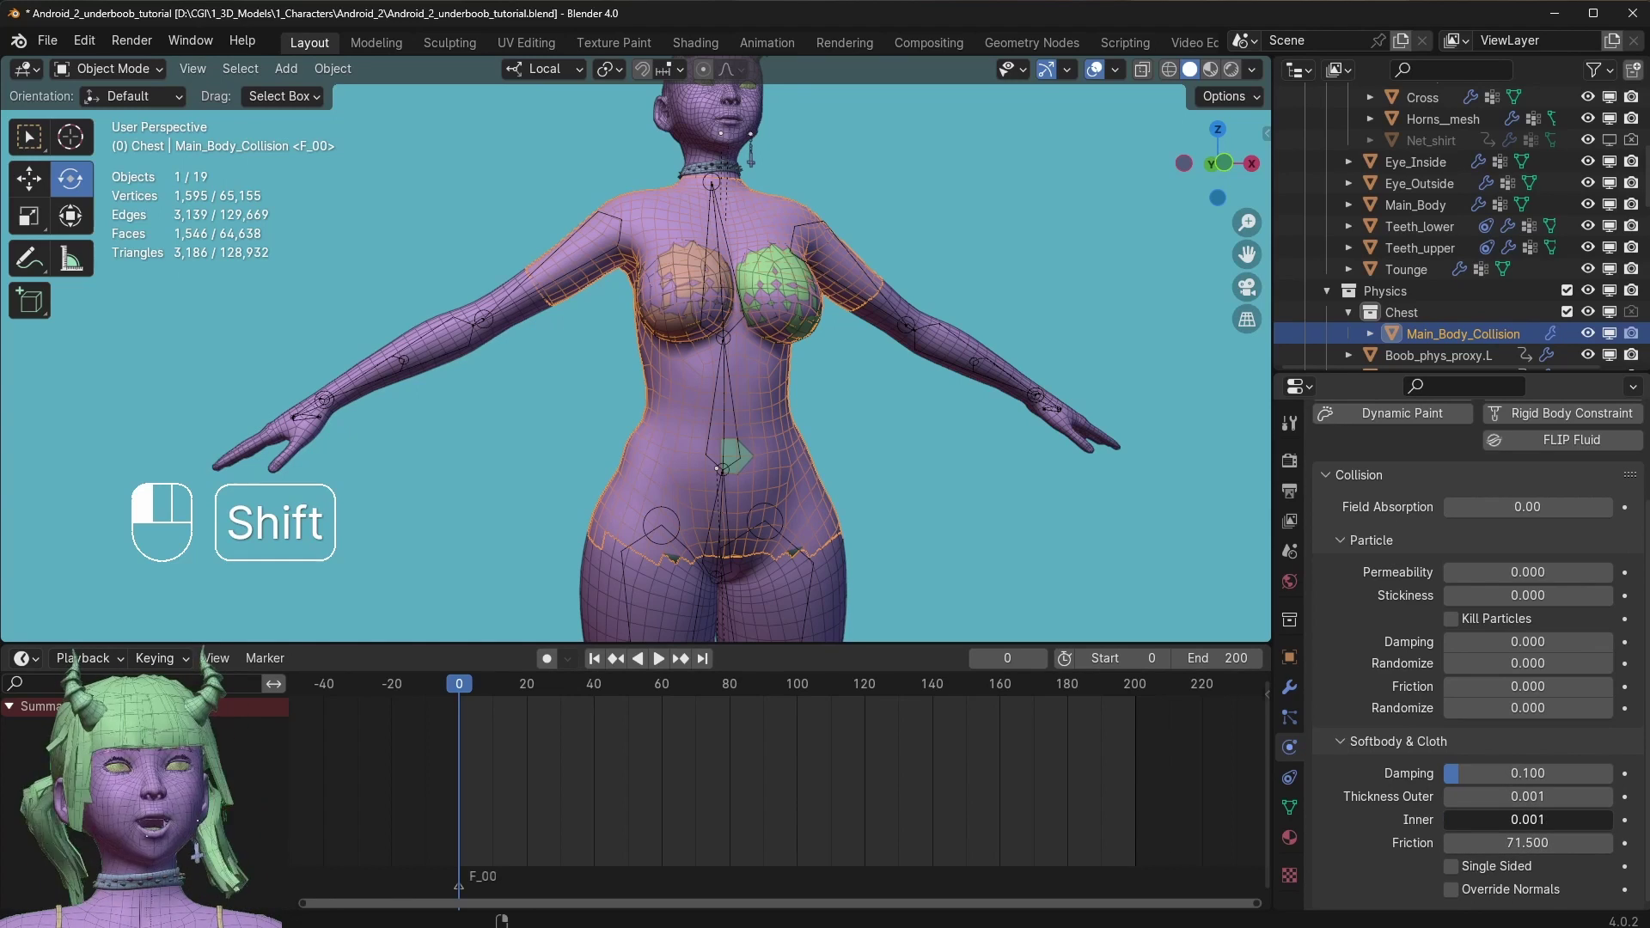
pyautogui.press('BackSpace')
pyautogui.press('BackSpace')
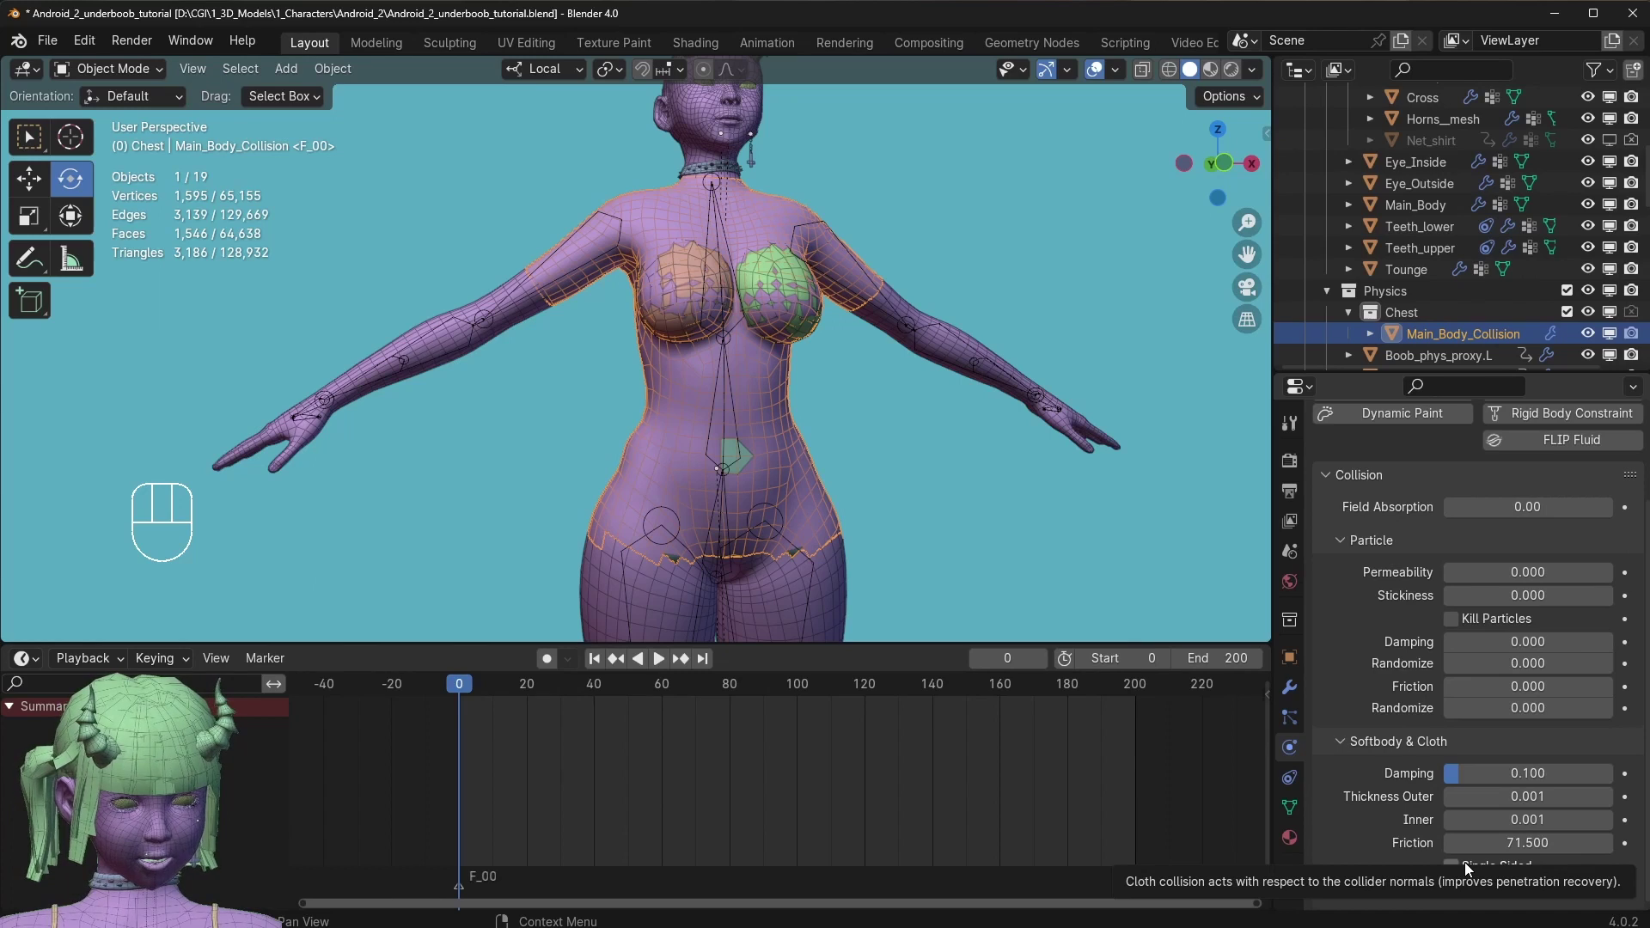
pyautogui.click(1473, 868)
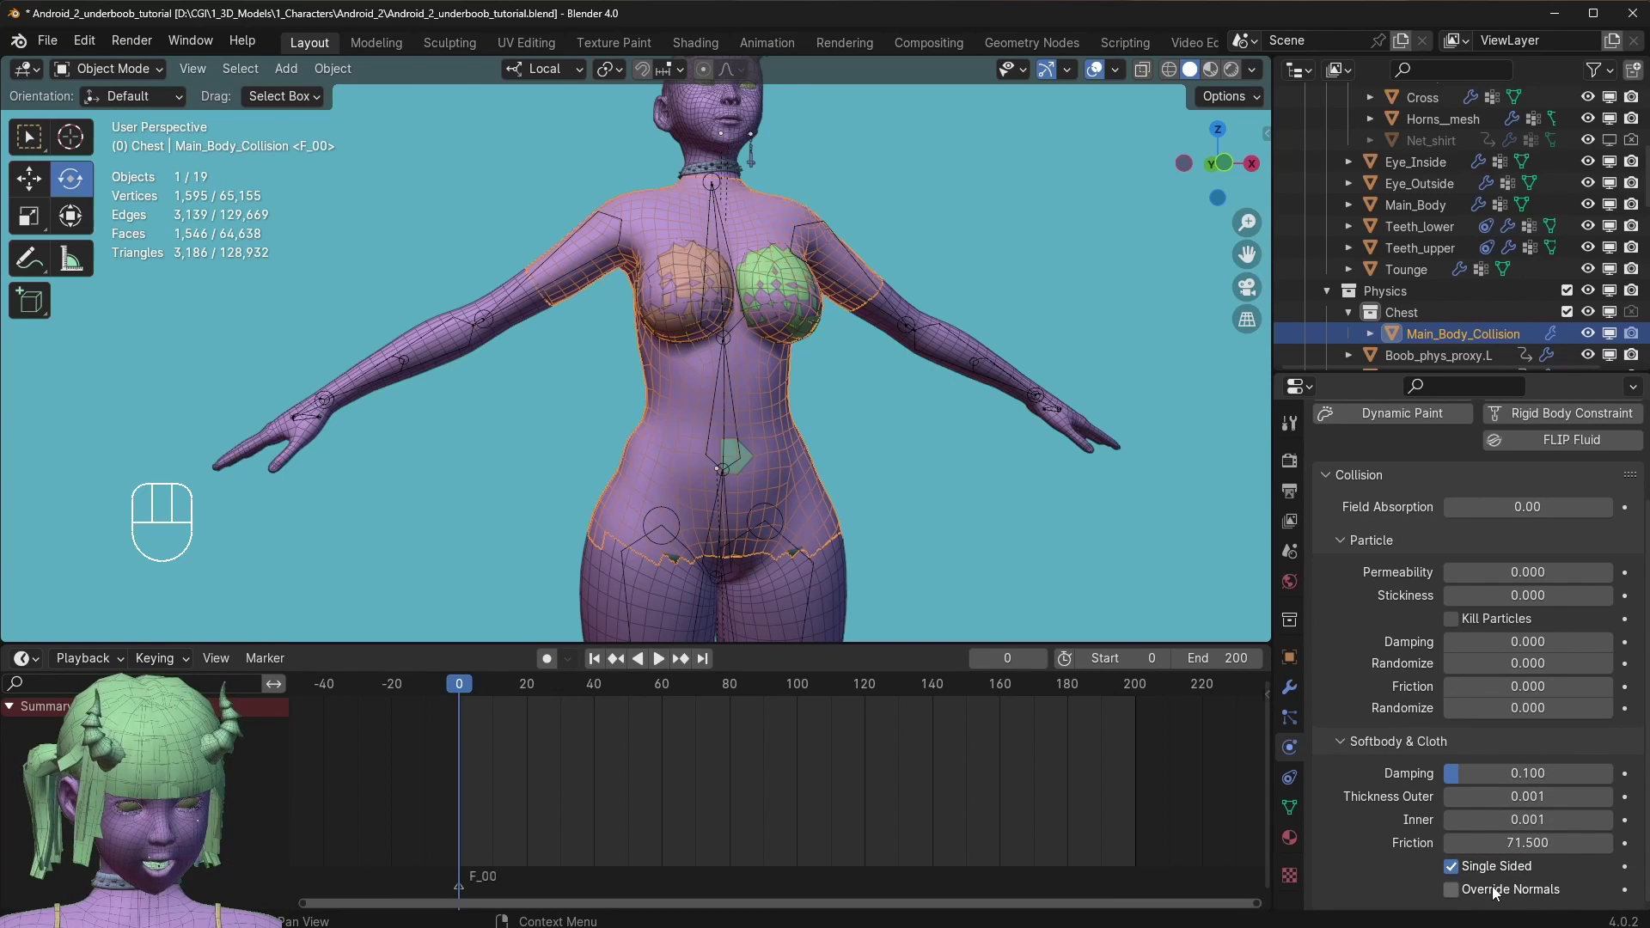
pyautogui.click(1495, 894)
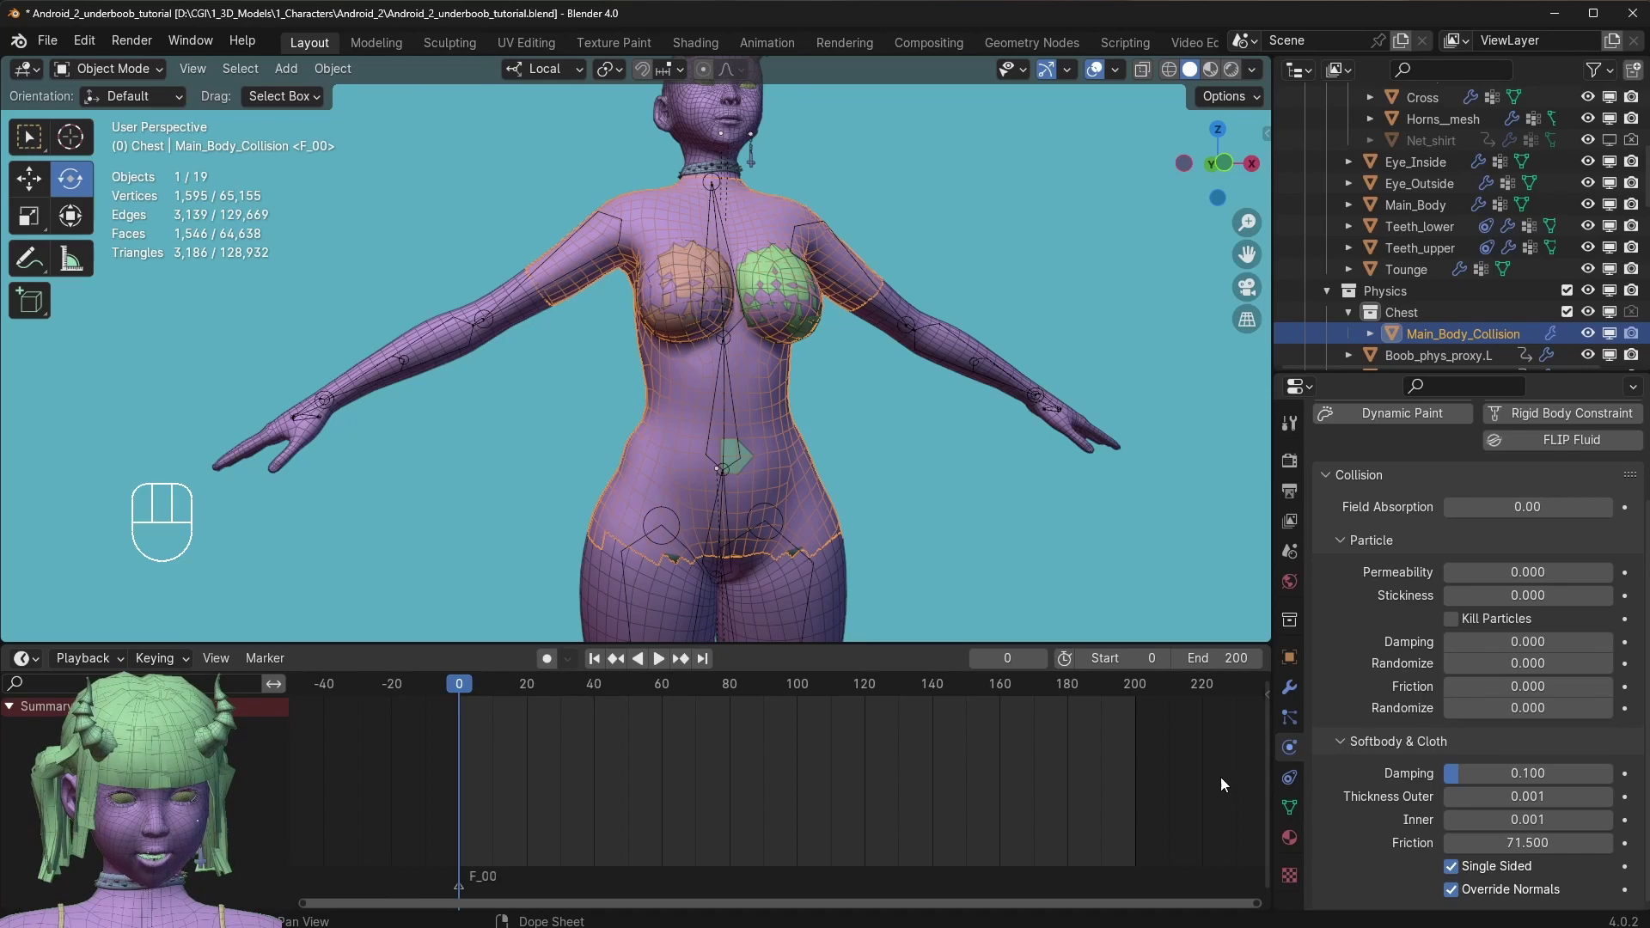
# Select both left and right breast physics proxies in the viewport.
pyautogui.moveTo(704, 459); pyautogui.dragTo(727, 392)
pyautogui.click(712, 456)
pyautogui.click(707, 434)
pyautogui.click(707, 434)
pyautogui.click(707, 430)
pyautogui.press('g')
pyautogui.press('space')
pyautogui.moveTo(380, 685); pyautogui.dragTo(427, 626)
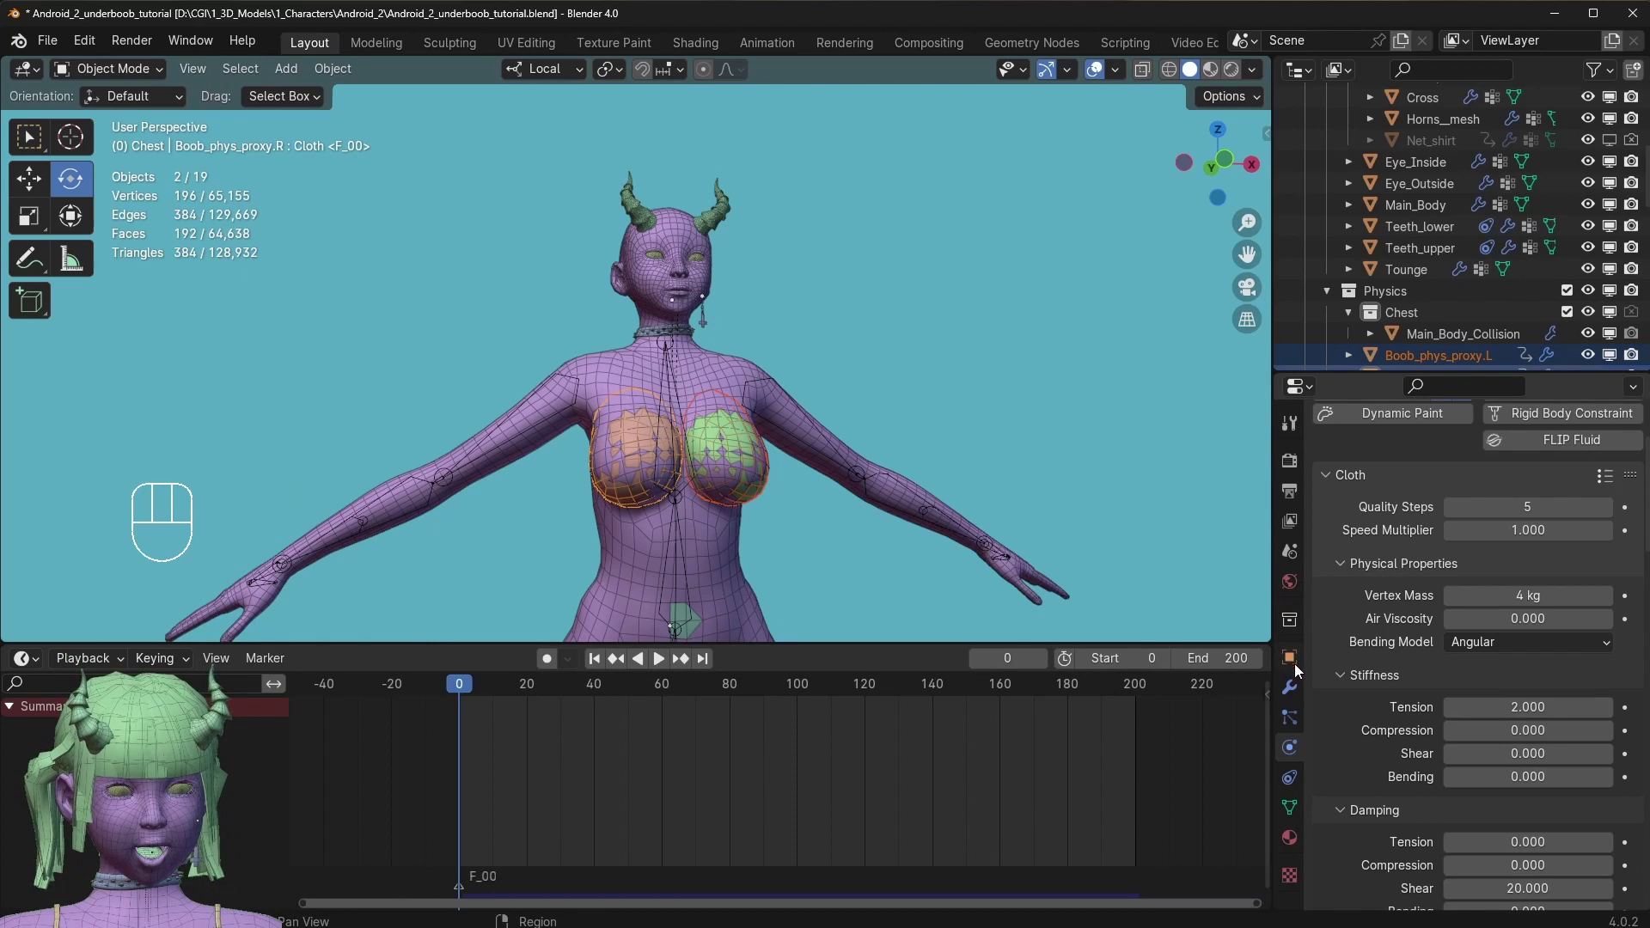
# Bake the breast proxy cloth cache and play the jiggle back against the collision body.
pyautogui.click(1286, 683)
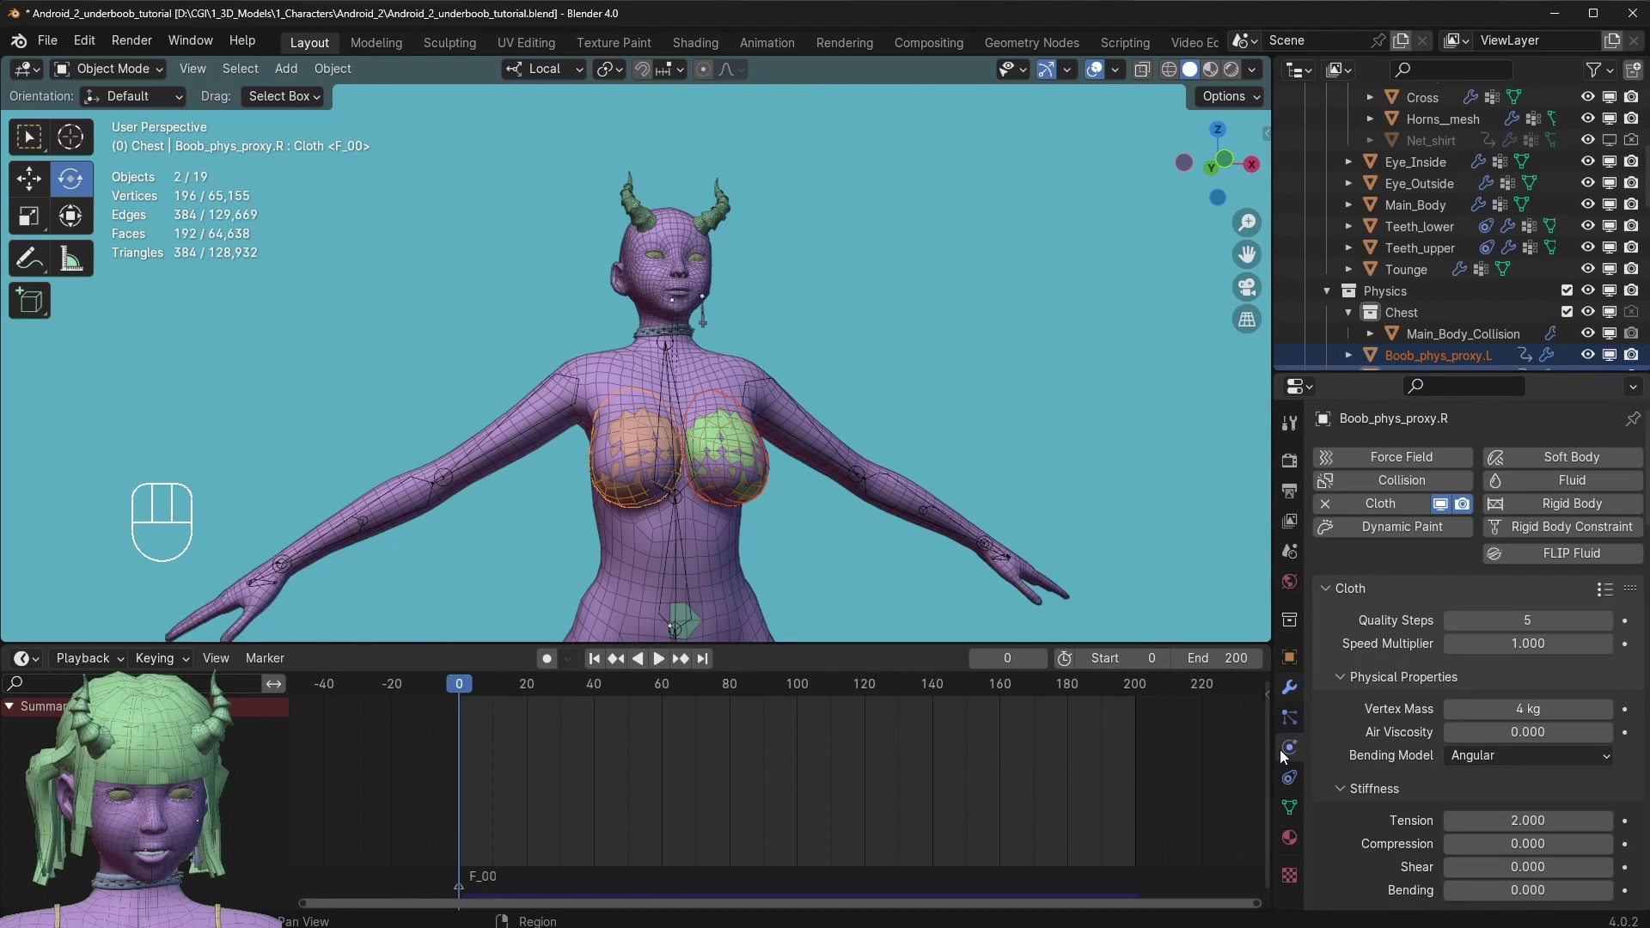
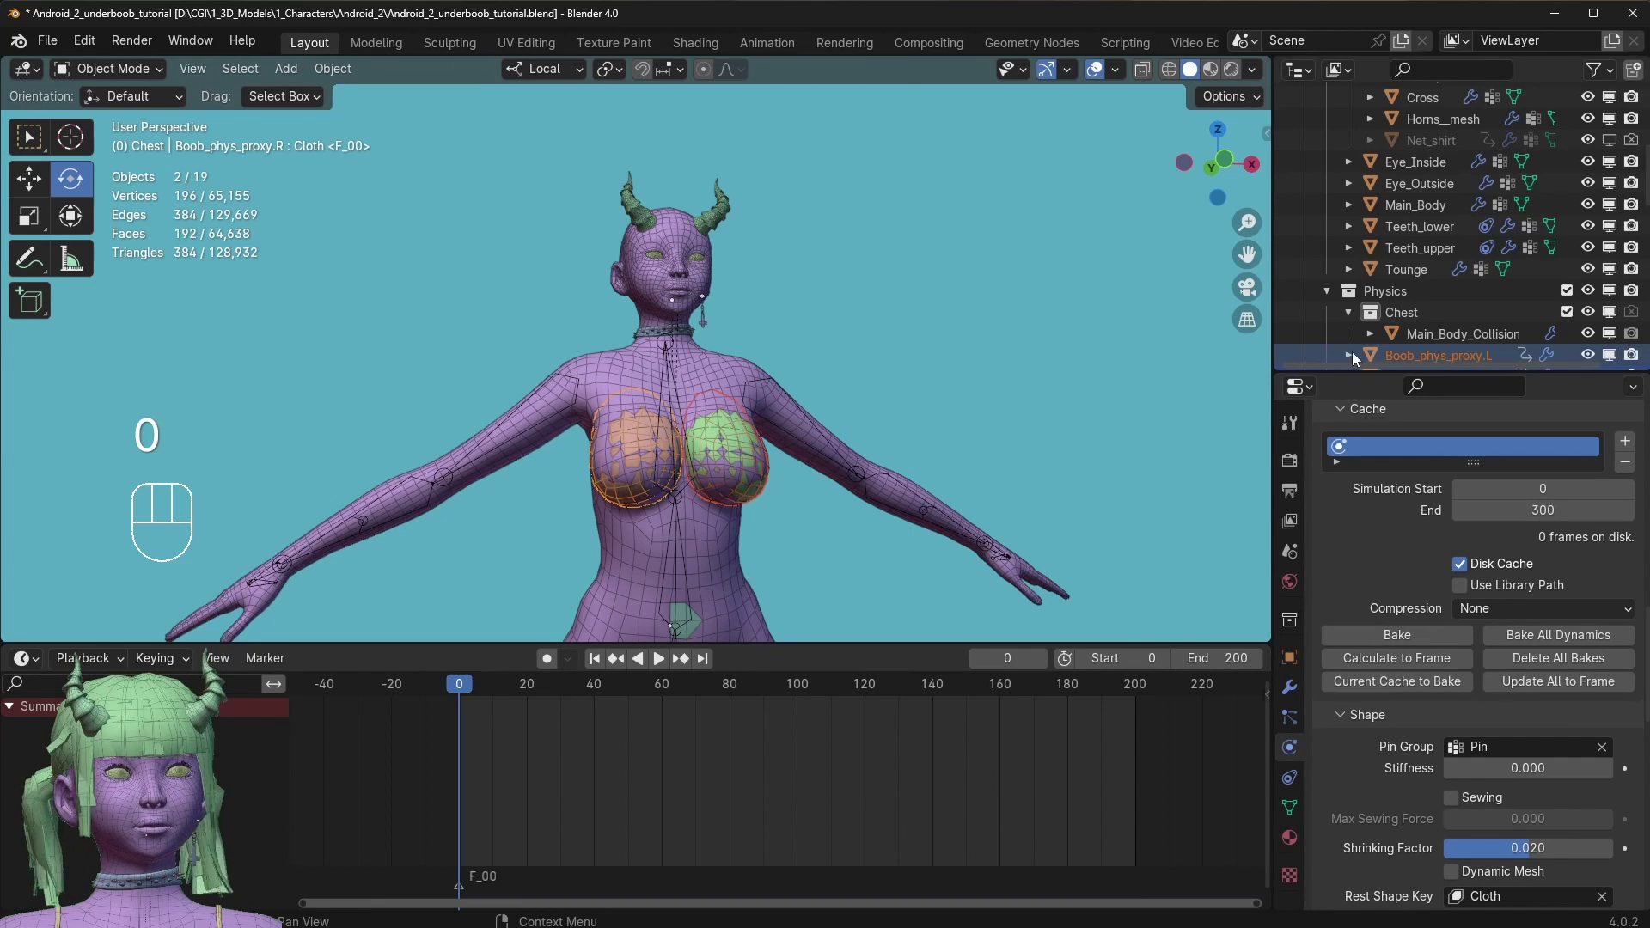
pyautogui.click(1389, 358)
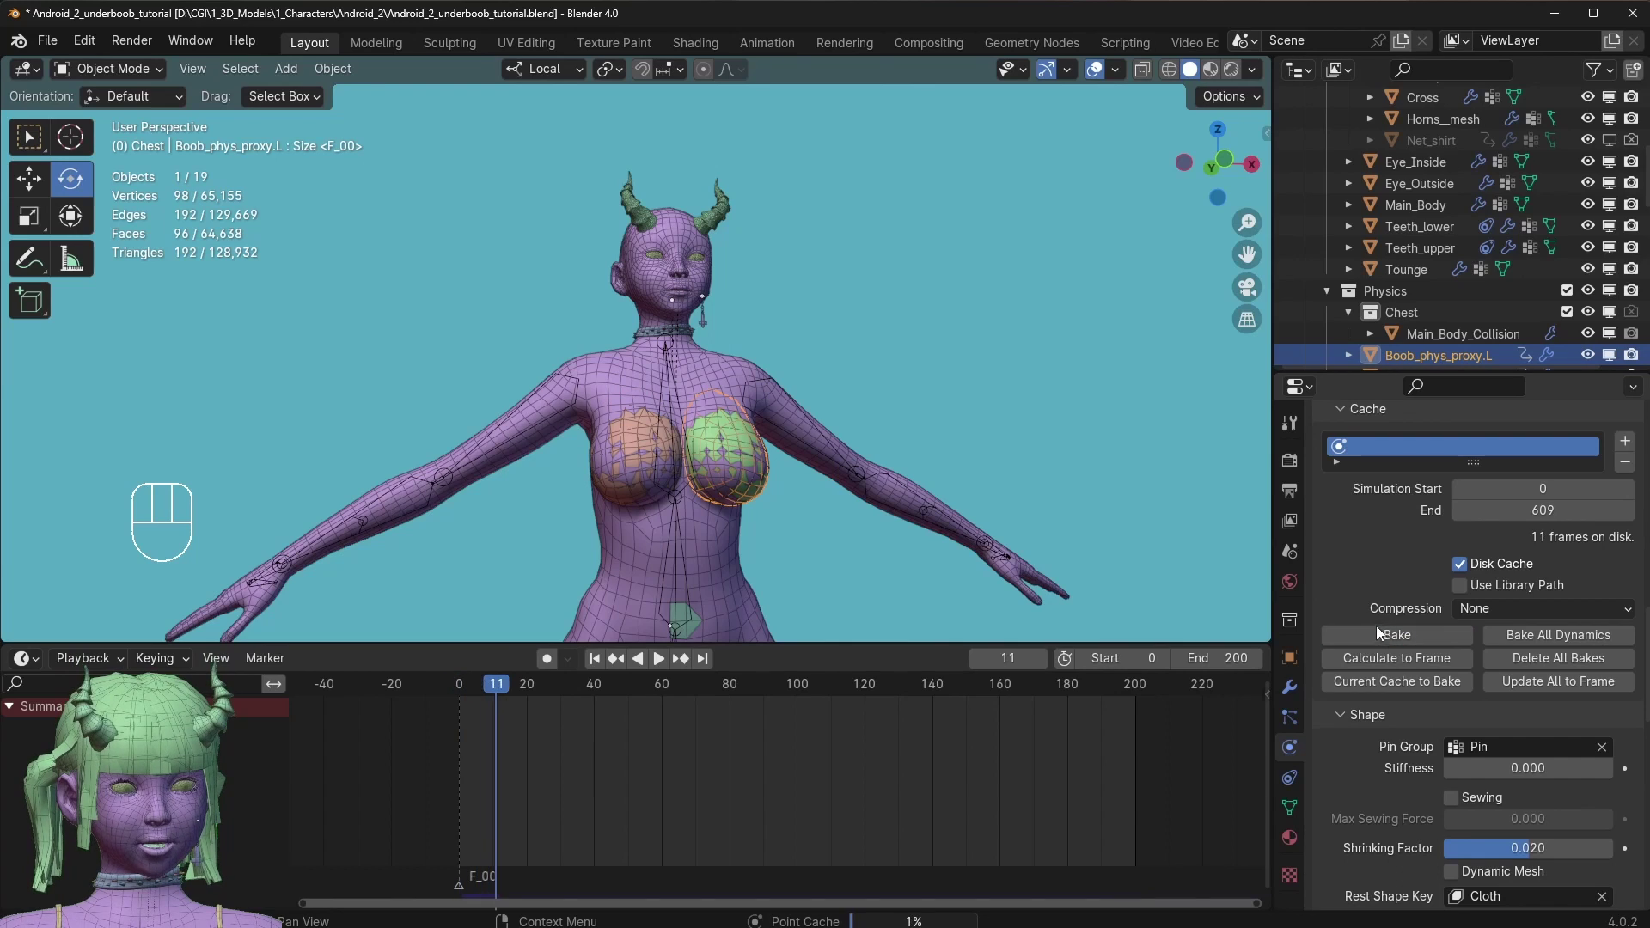
pyautogui.moveTo(404, 687); pyautogui.dragTo(456, 634)
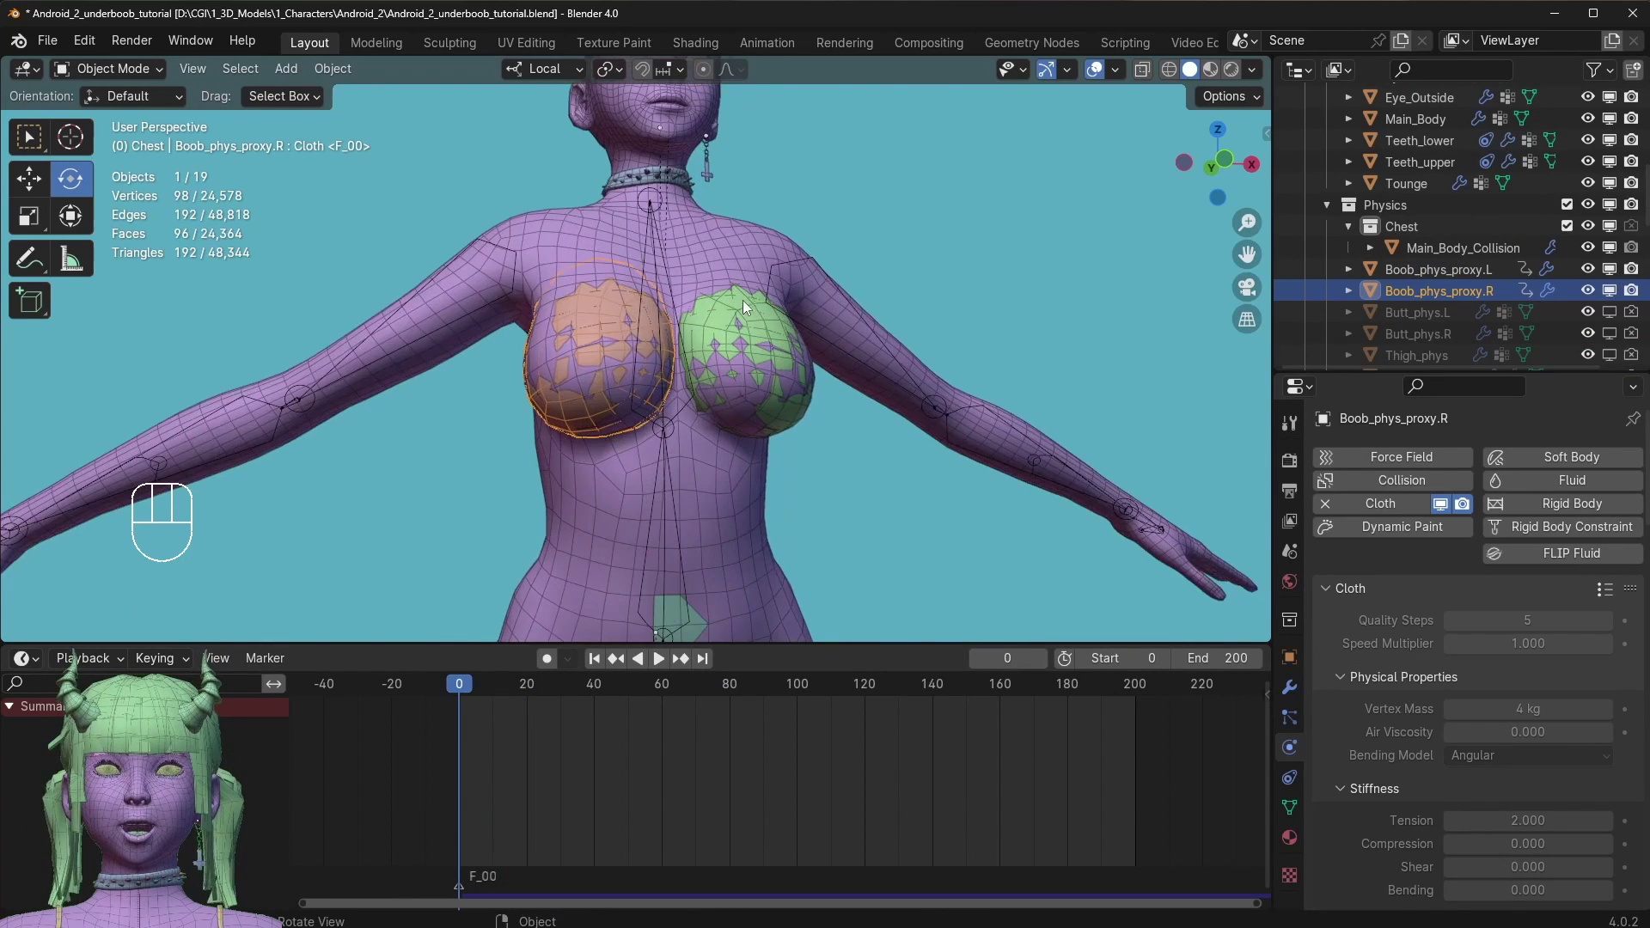
pyautogui.press('space')
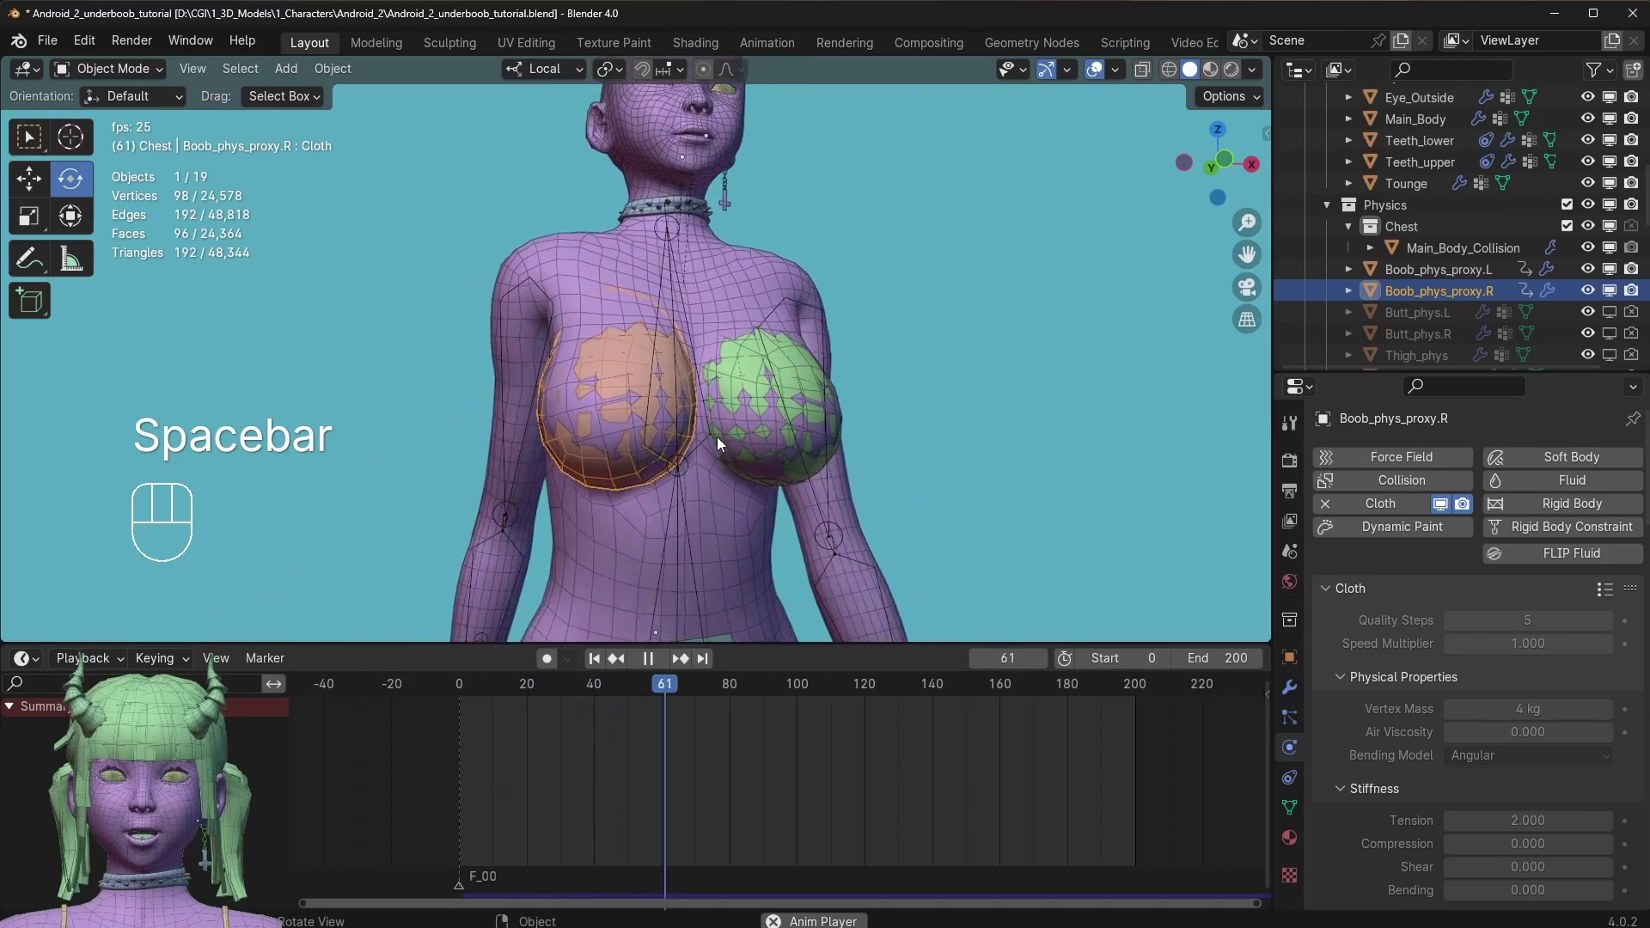
pyautogui.press('space')
# Select Main_Body_Collision again to show its collision settings.
pyautogui.click(568, 690)
pyautogui.click(706, 631)
pyautogui.moveTo(753, 425); pyautogui.dragTo(810, 426)
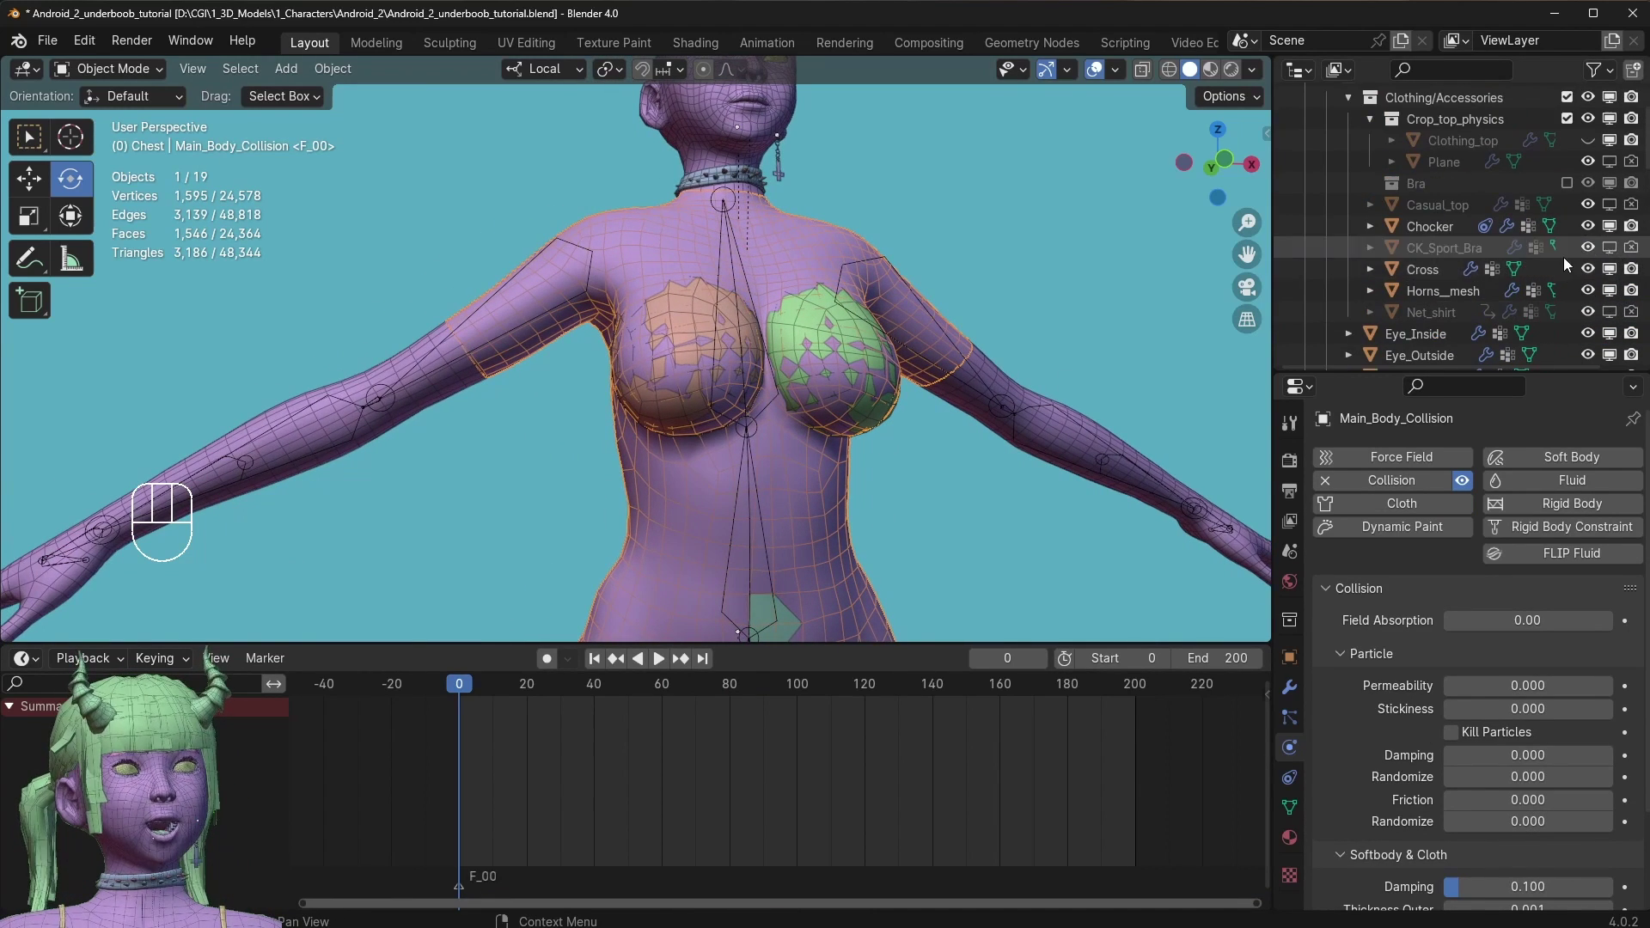
# Select Clothing_top in the Outliner and make it visible in the viewport.
pyautogui.click(1470, 155)
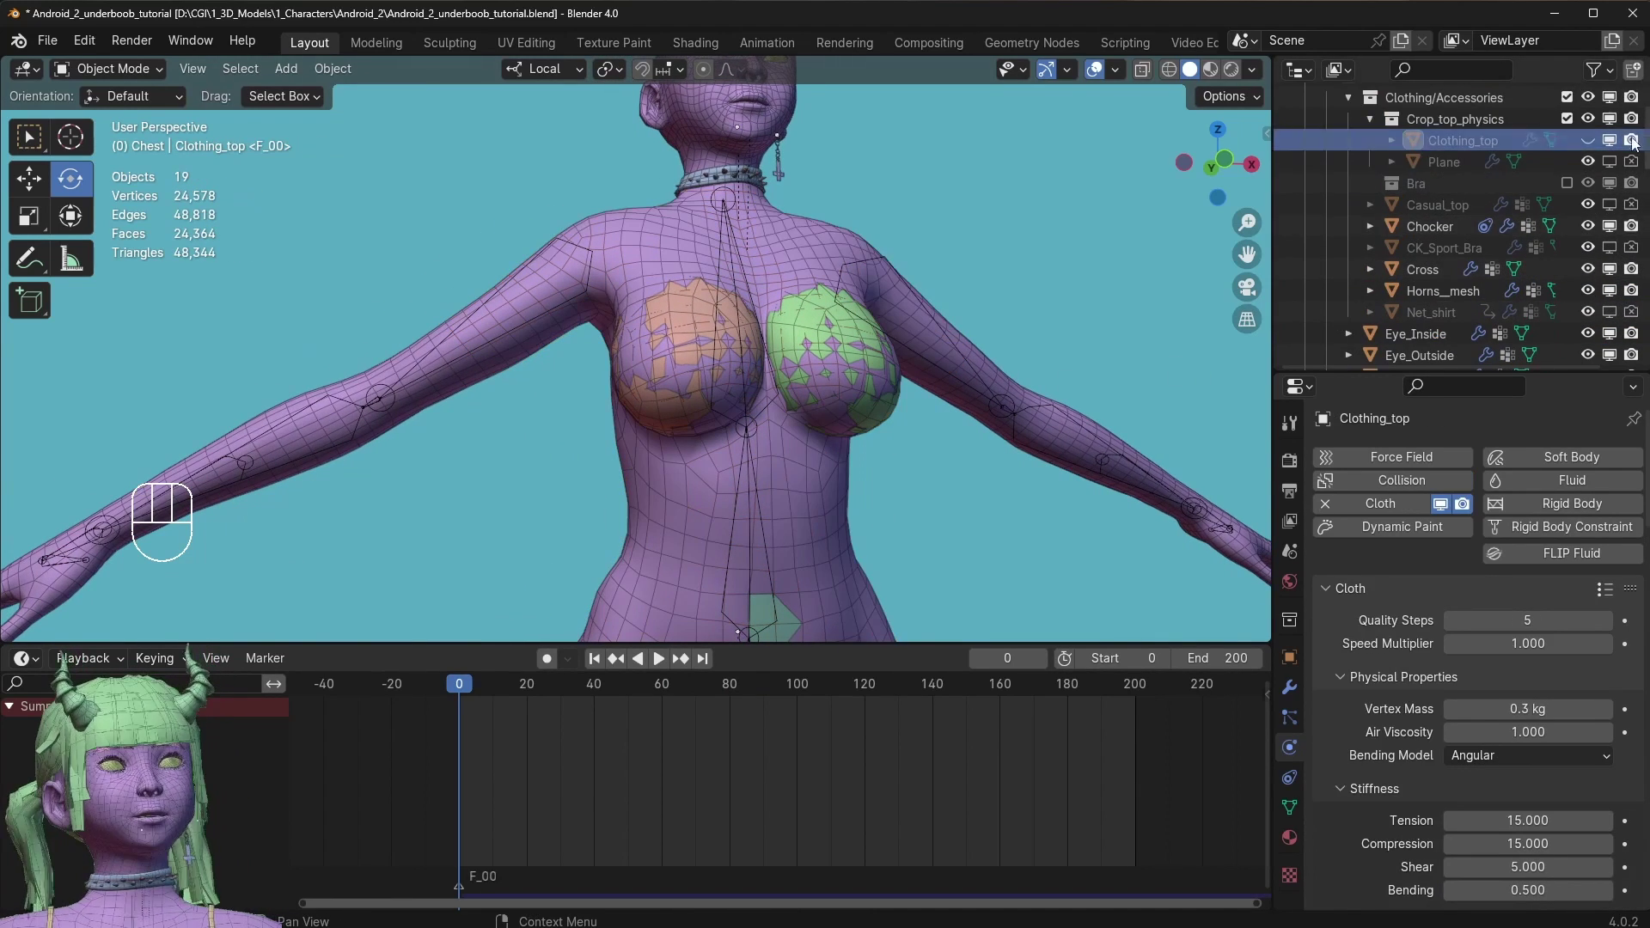
pyautogui.click(1594, 137)
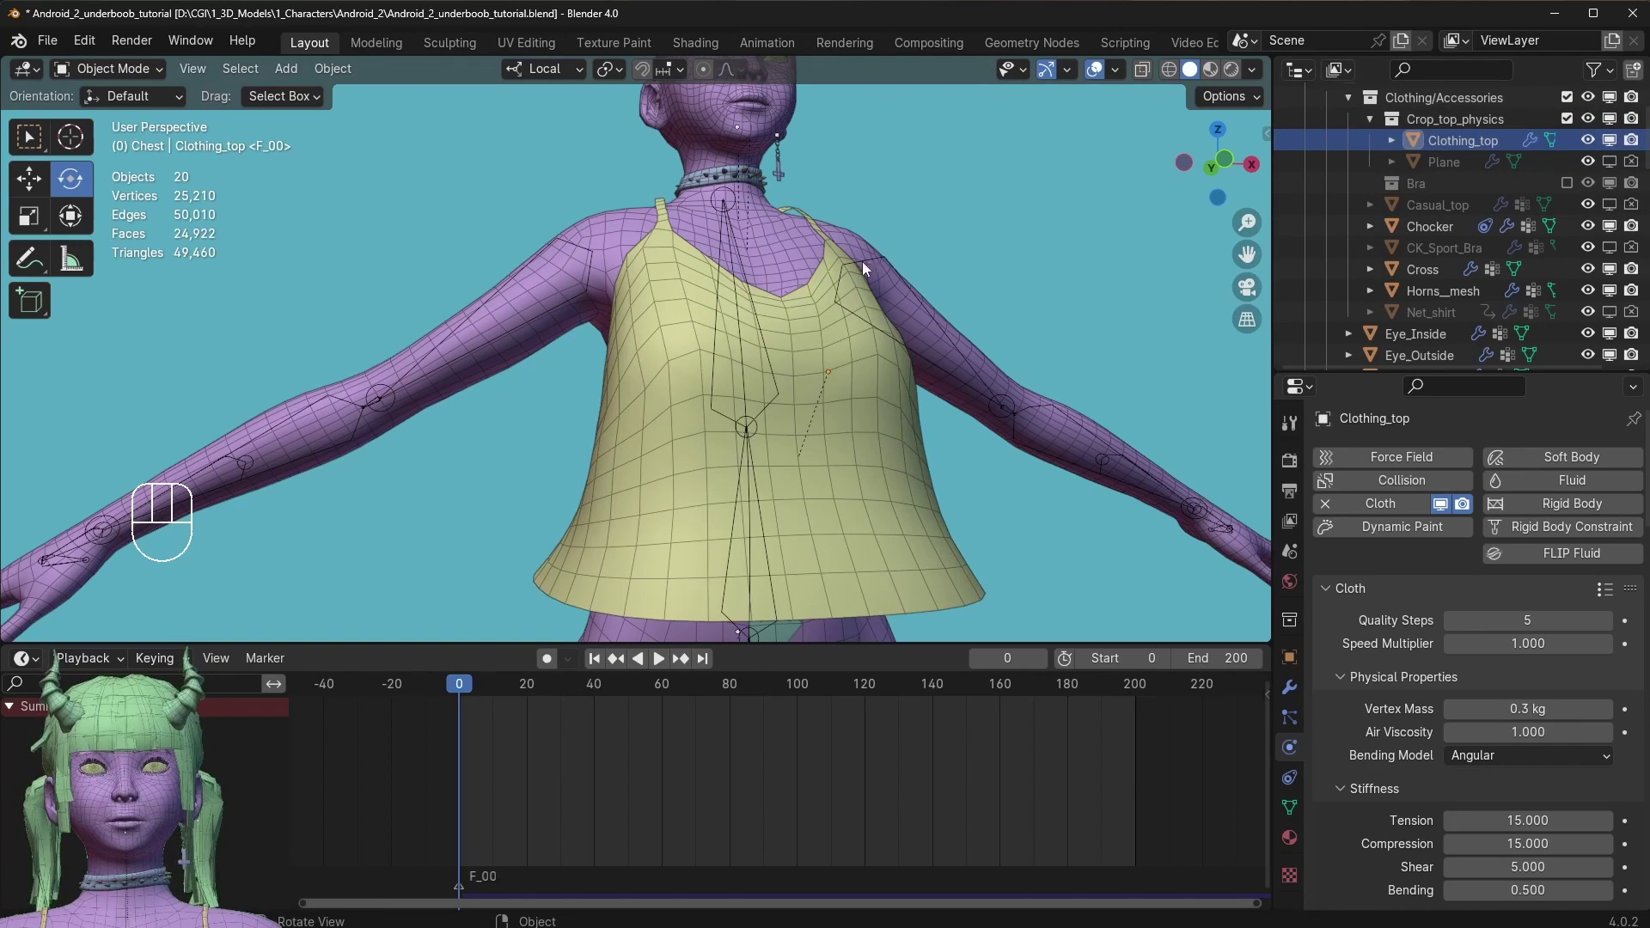
pyautogui.click(820, 282)
pyautogui.moveTo(777, 378); pyautogui.dragTo(779, 466)
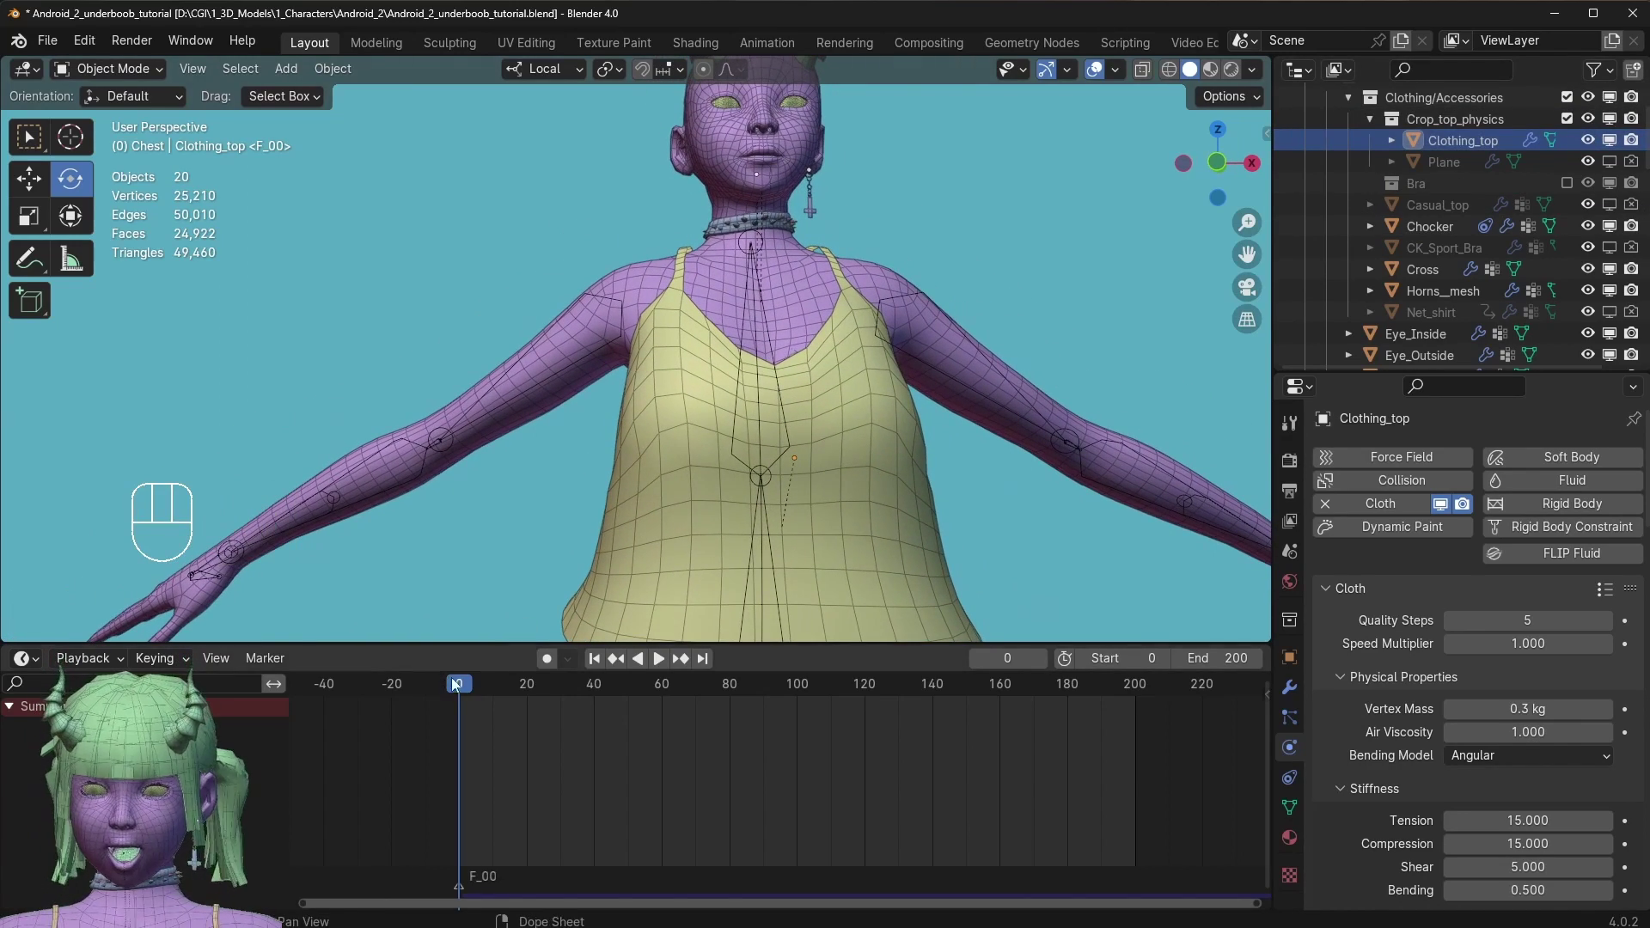
# Play the top's cloth simulation over the figure, reset to frame 0 and show its Armature and Cloth modifiers.
pyautogui.press('space')
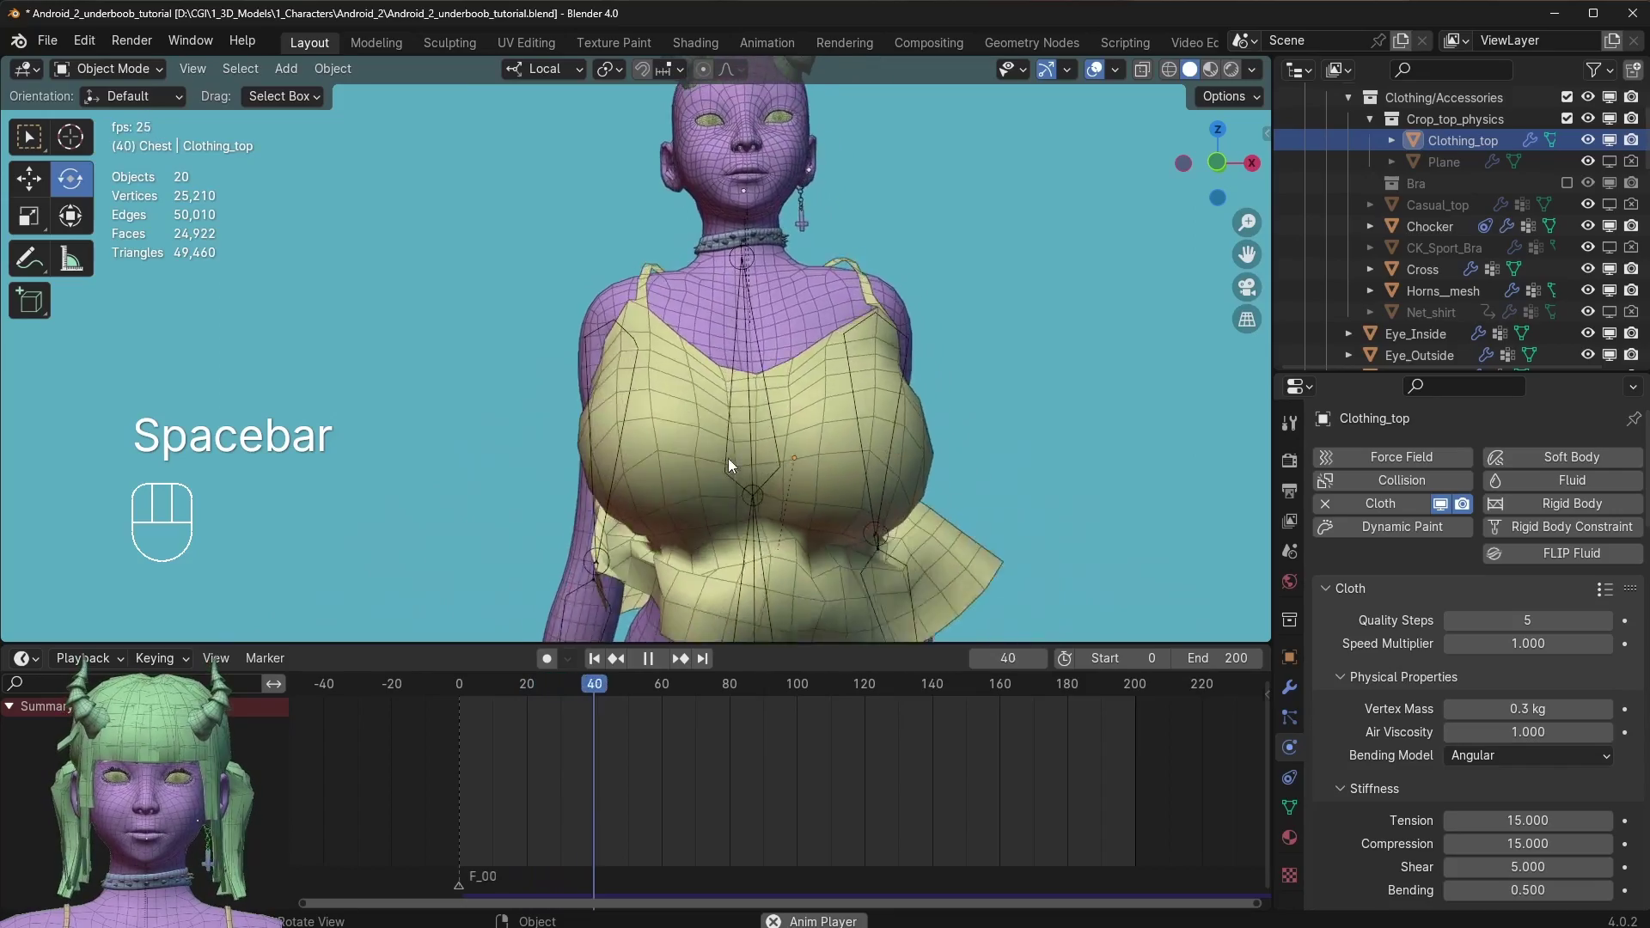
pyautogui.press('space')
pyautogui.press('space')
pyautogui.moveTo(797, 436); pyautogui.dragTo(832, 423)
pyautogui.moveTo(822, 308); pyautogui.dragTo(822, 268)
pyautogui.moveTo(860, 263); pyautogui.dragTo(849, 334)
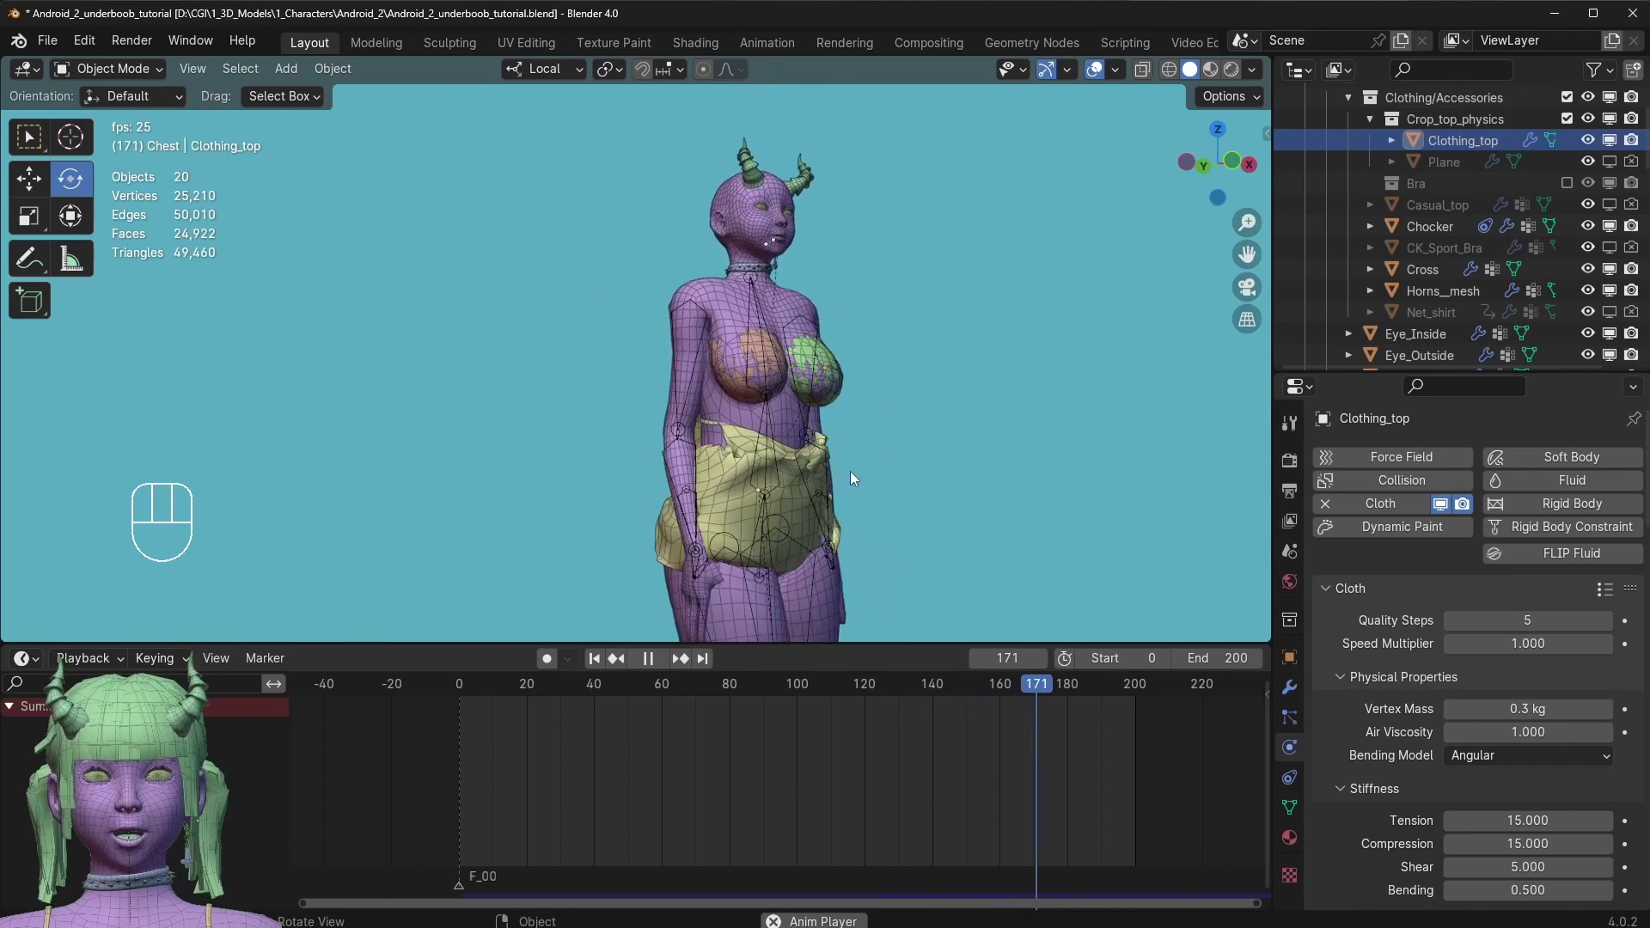
pyautogui.press('space')
pyautogui.moveTo(551, 692); pyautogui.dragTo(1366, 659)
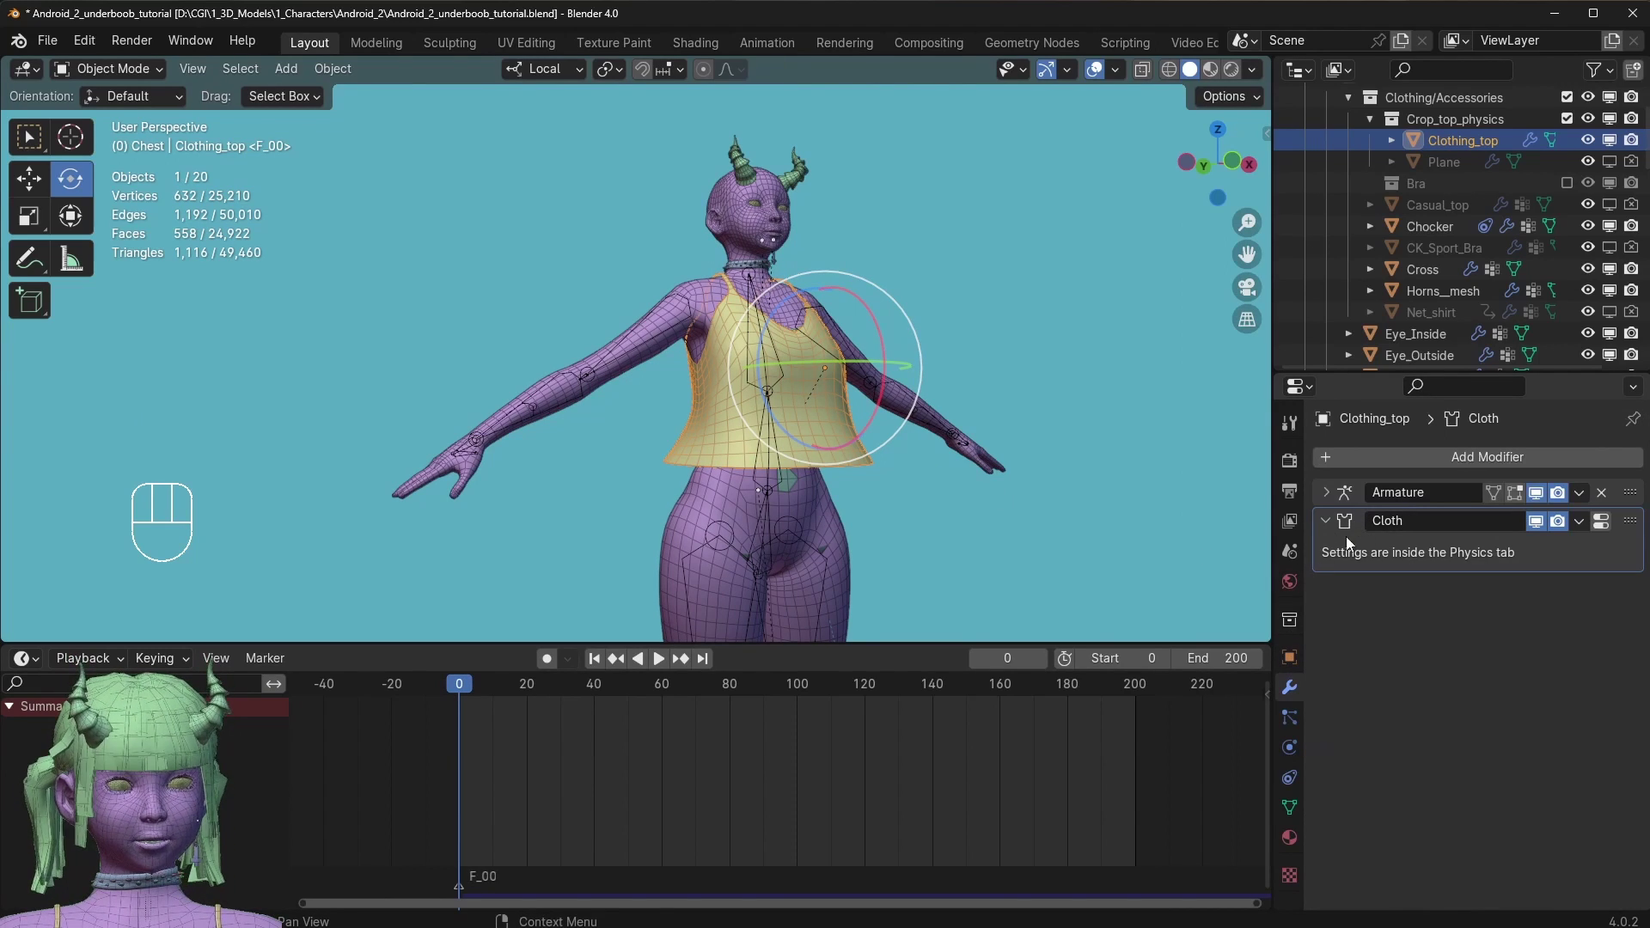
# Show Clothing_top's cloth physics settings and replay the simulation, inspecting the chest up close.
pyautogui.click(1292, 643)
pyautogui.click(1290, 712)
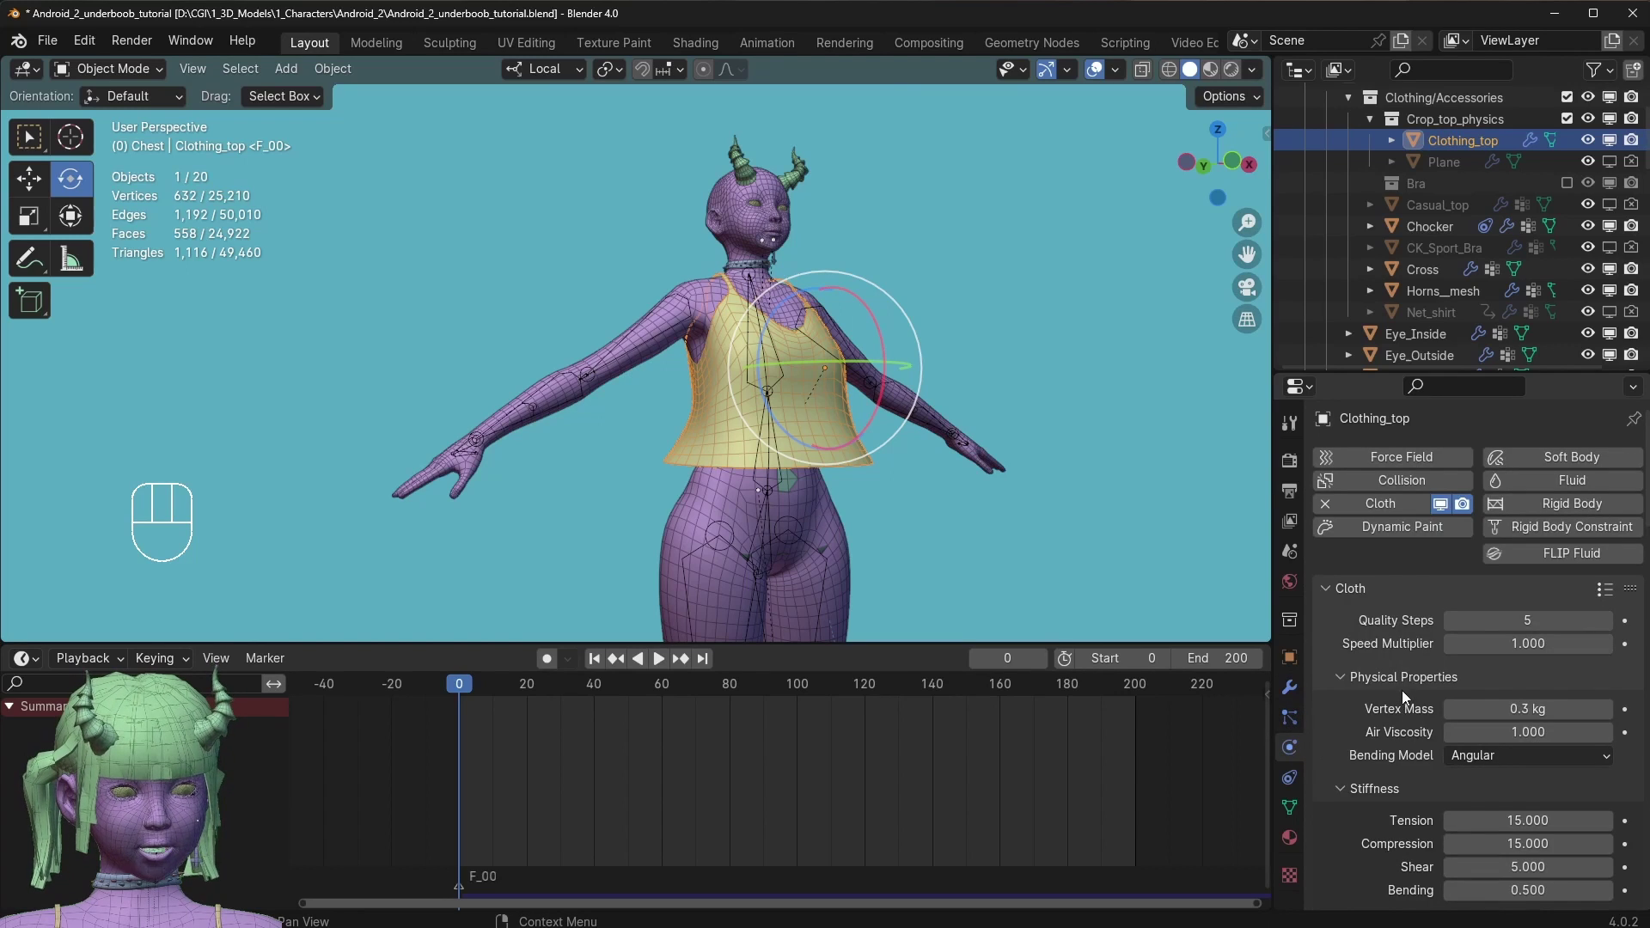
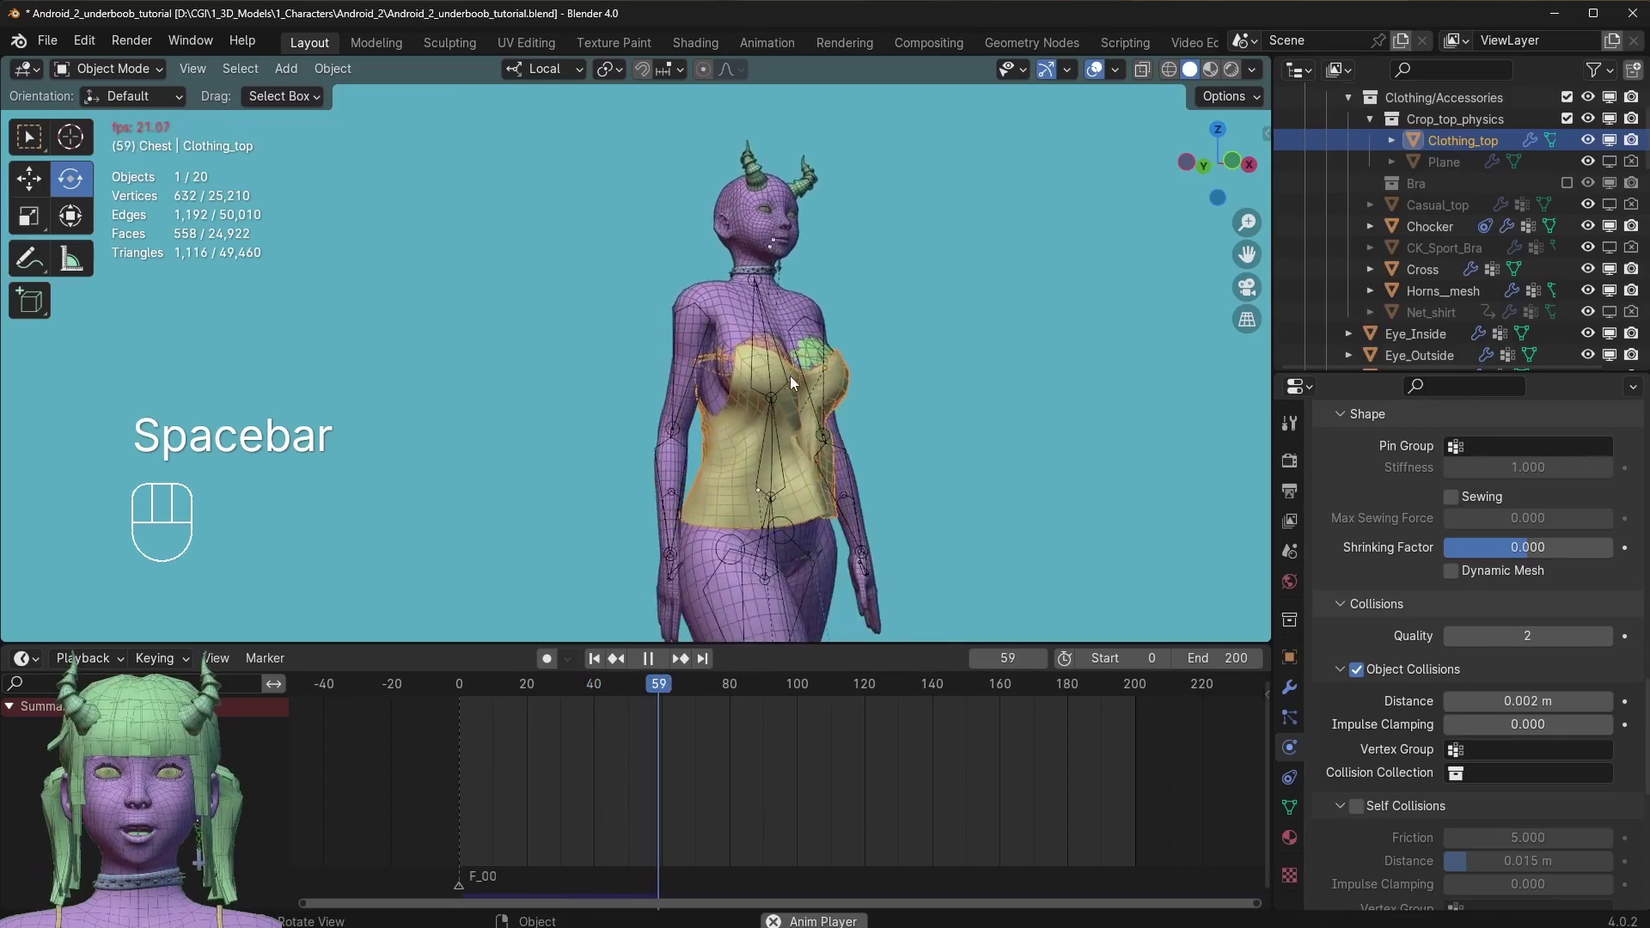
pyautogui.press('space')
pyautogui.moveTo(732, 435); pyautogui.dragTo(694, 461)
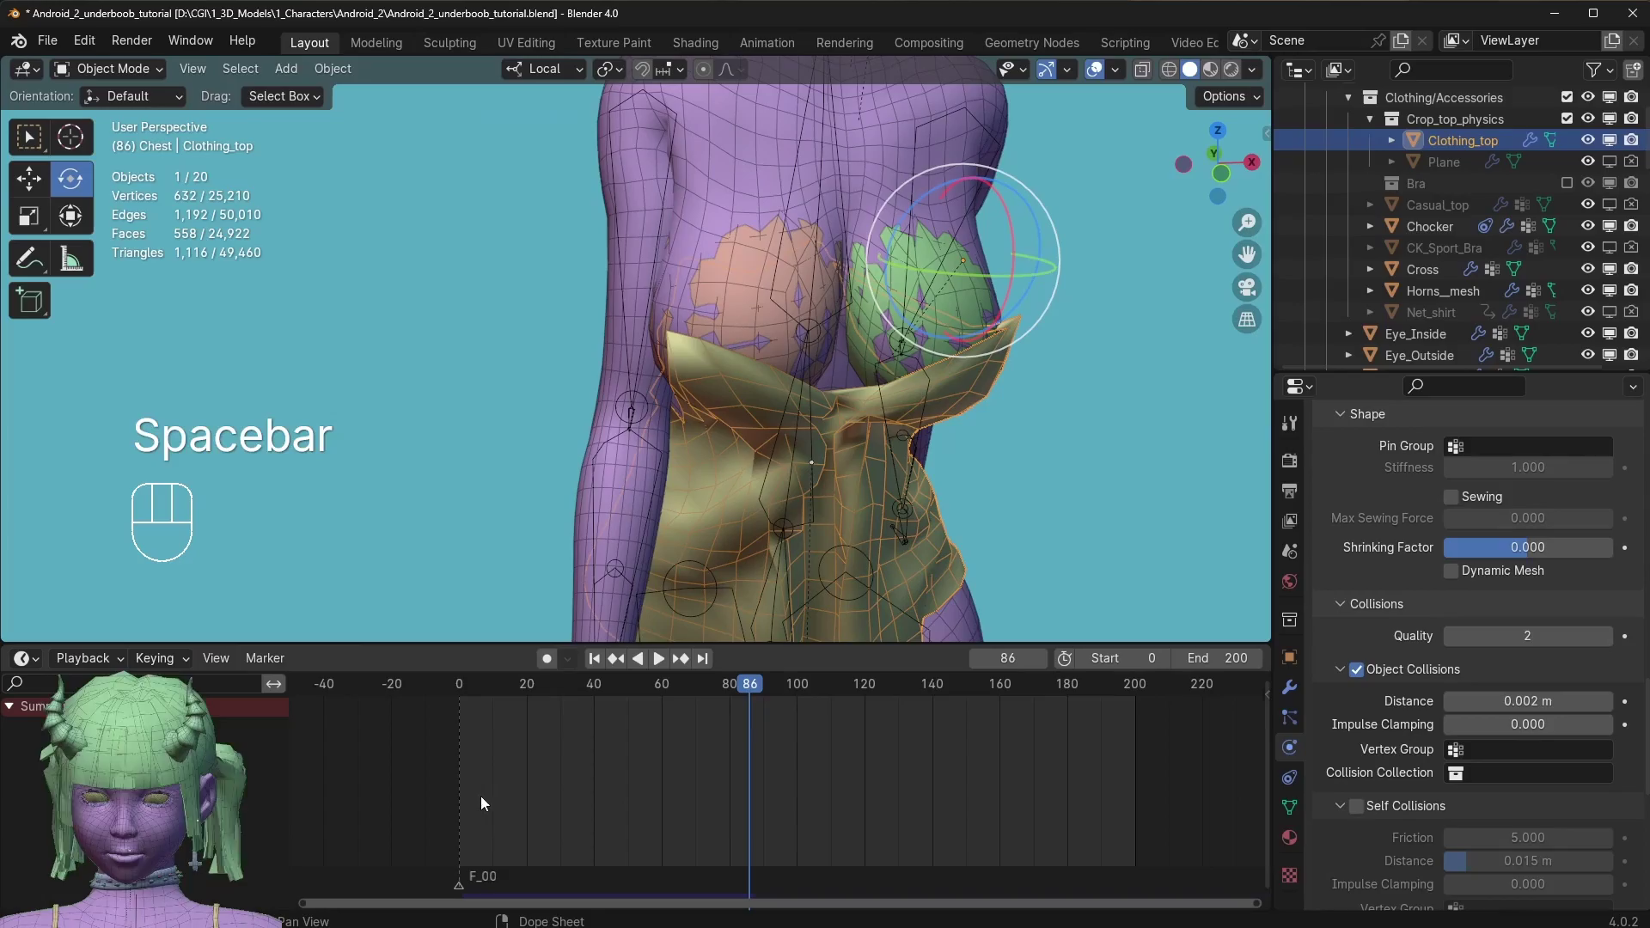
pyautogui.moveTo(554, 691); pyautogui.dragTo(350, 593)
pyautogui.moveTo(798, 355); pyautogui.dragTo(762, 601)
pyautogui.moveTo(720, 468); pyautogui.dragTo(861, 466)
pyautogui.press('space')
pyautogui.press('space')
# Inspect the shoulder strap and raise the object collision distance from 0.002 m toward 0.00426 m.
pyautogui.moveTo(536, 292); pyautogui.dragTo(745, 325)
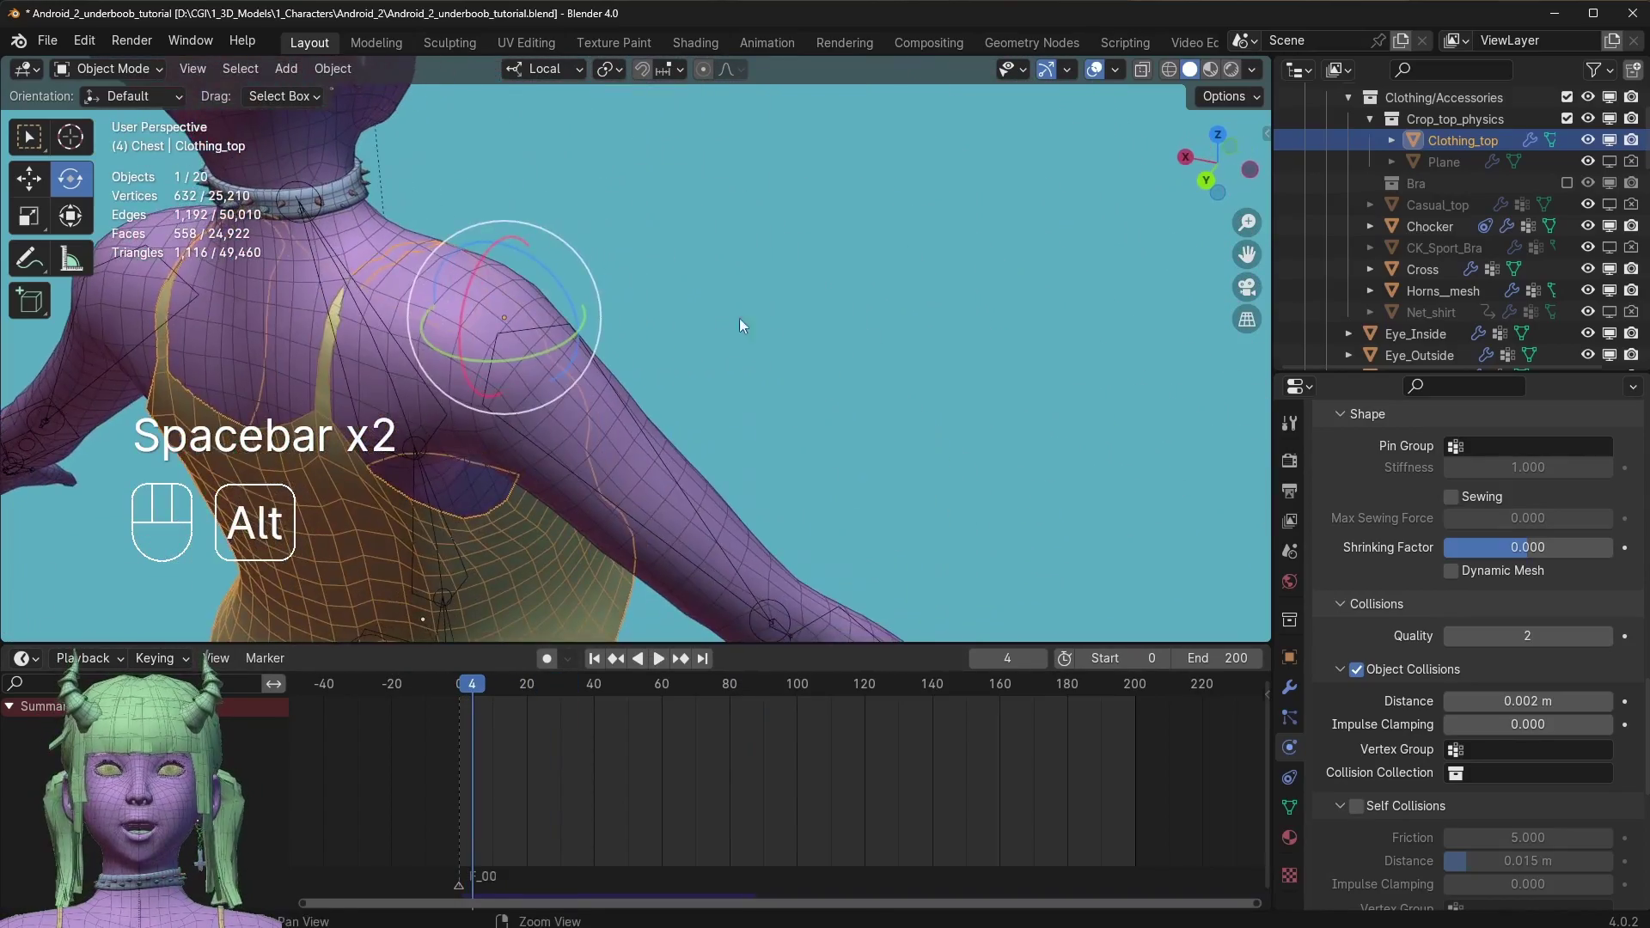
pyautogui.moveTo(407, 372); pyautogui.dragTo(702, 387)
pyautogui.moveTo(767, 357); pyautogui.dragTo(837, 306)
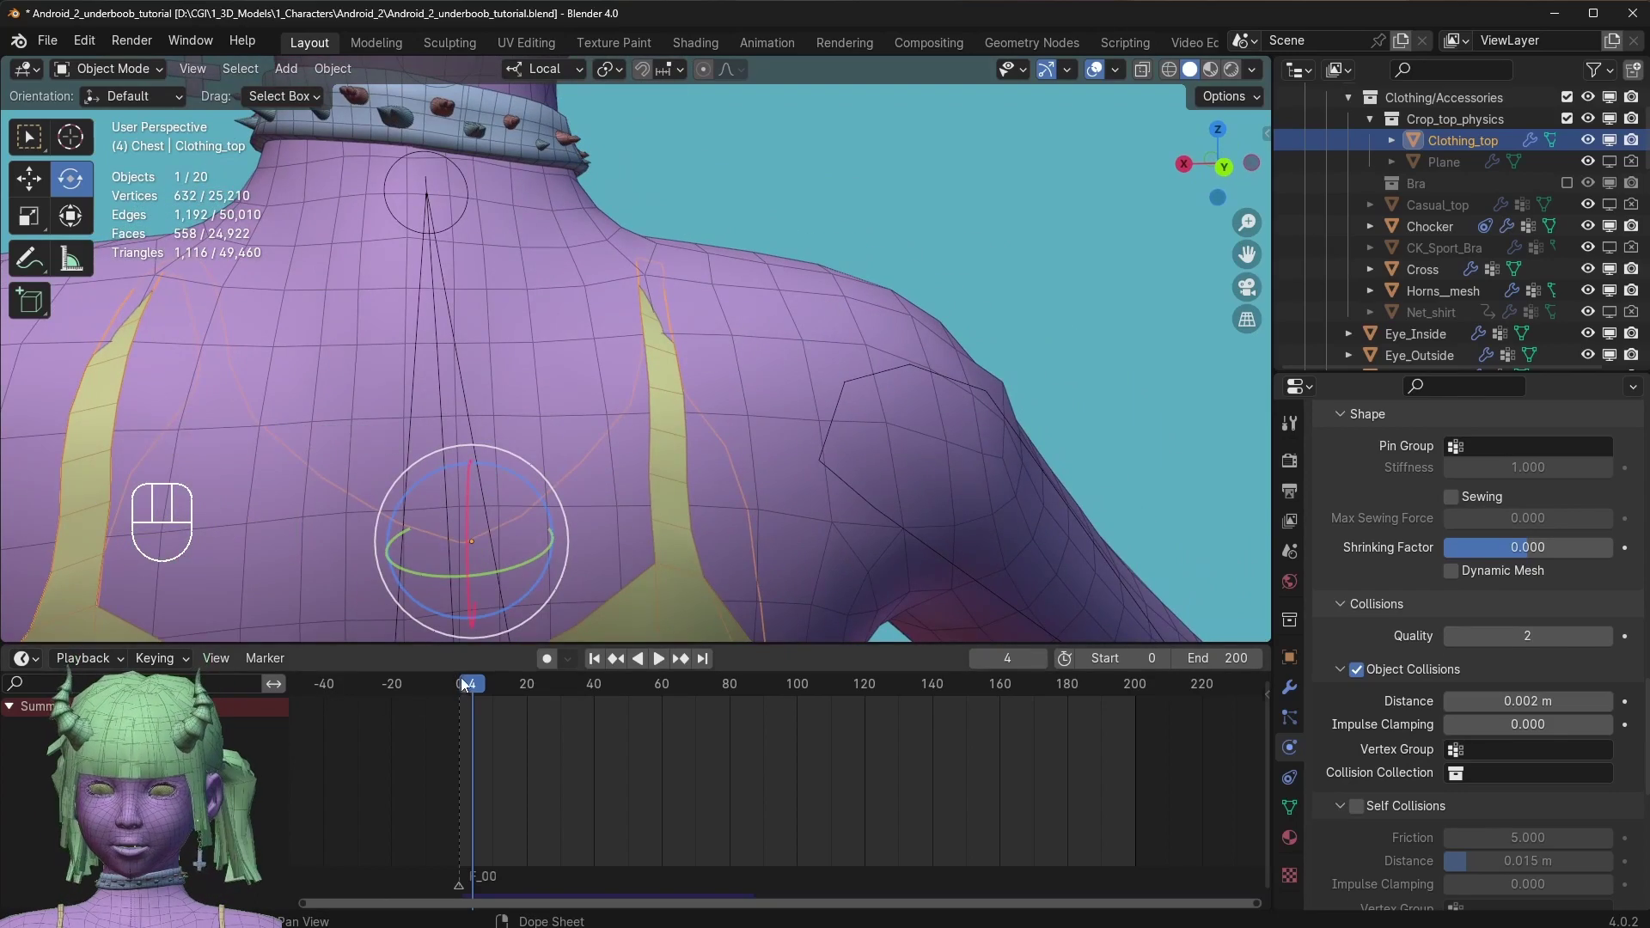
pyautogui.moveTo(481, 681); pyautogui.dragTo(487, 572)
pyautogui.press('space')
pyautogui.press('space')
pyautogui.moveTo(484, 692); pyautogui.dragTo(372, 611)
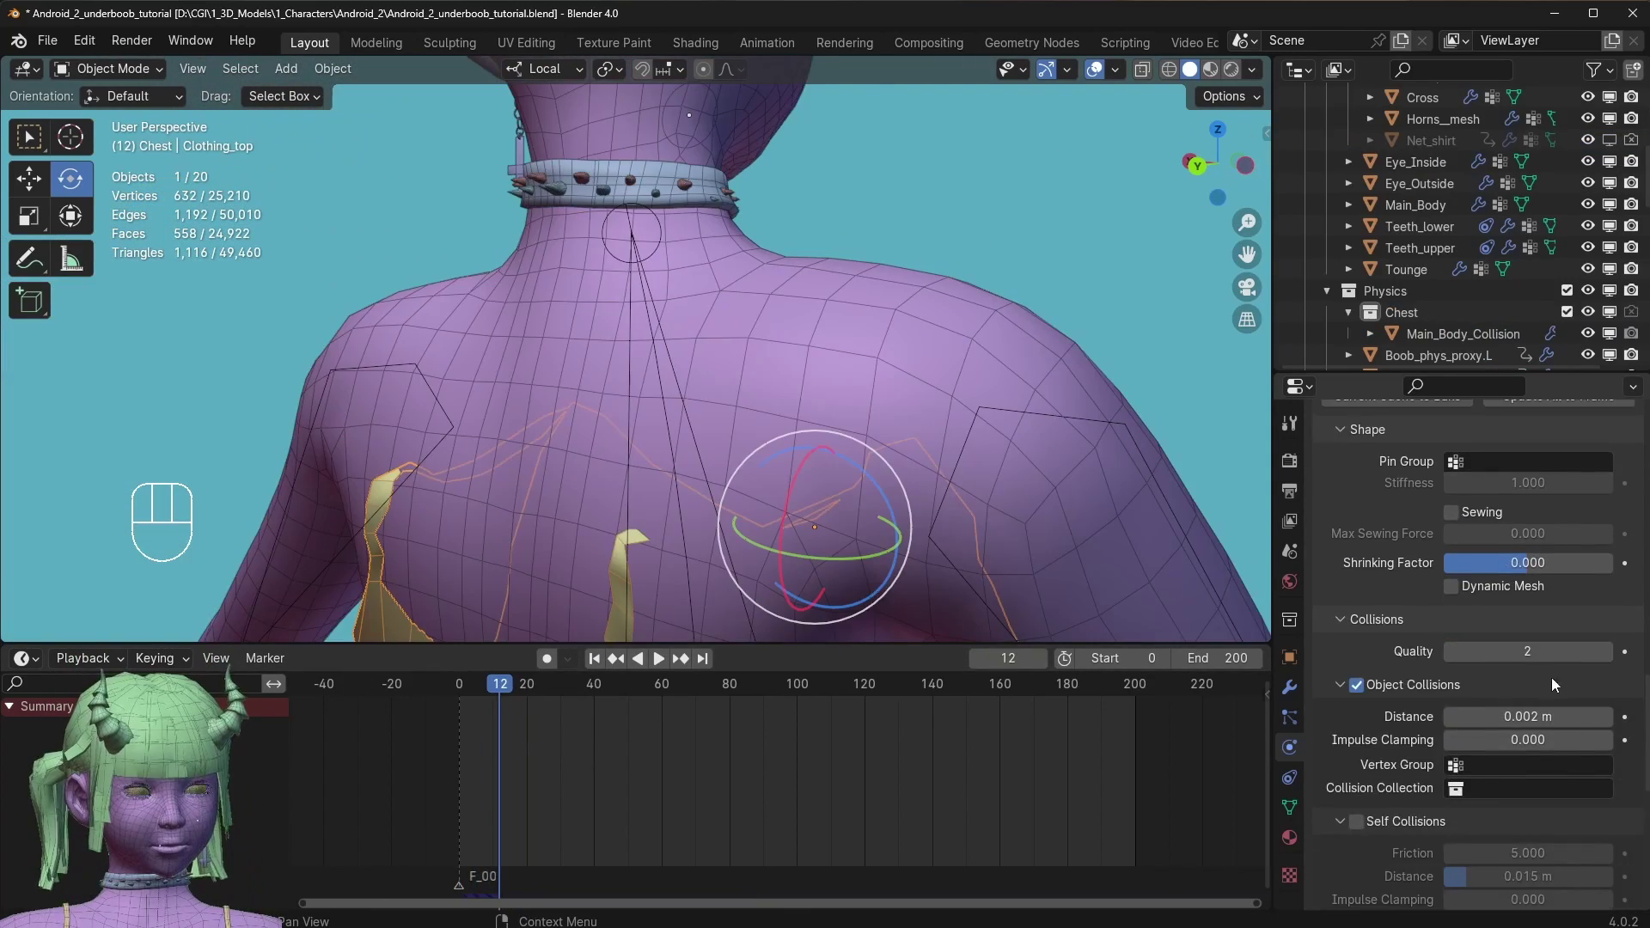
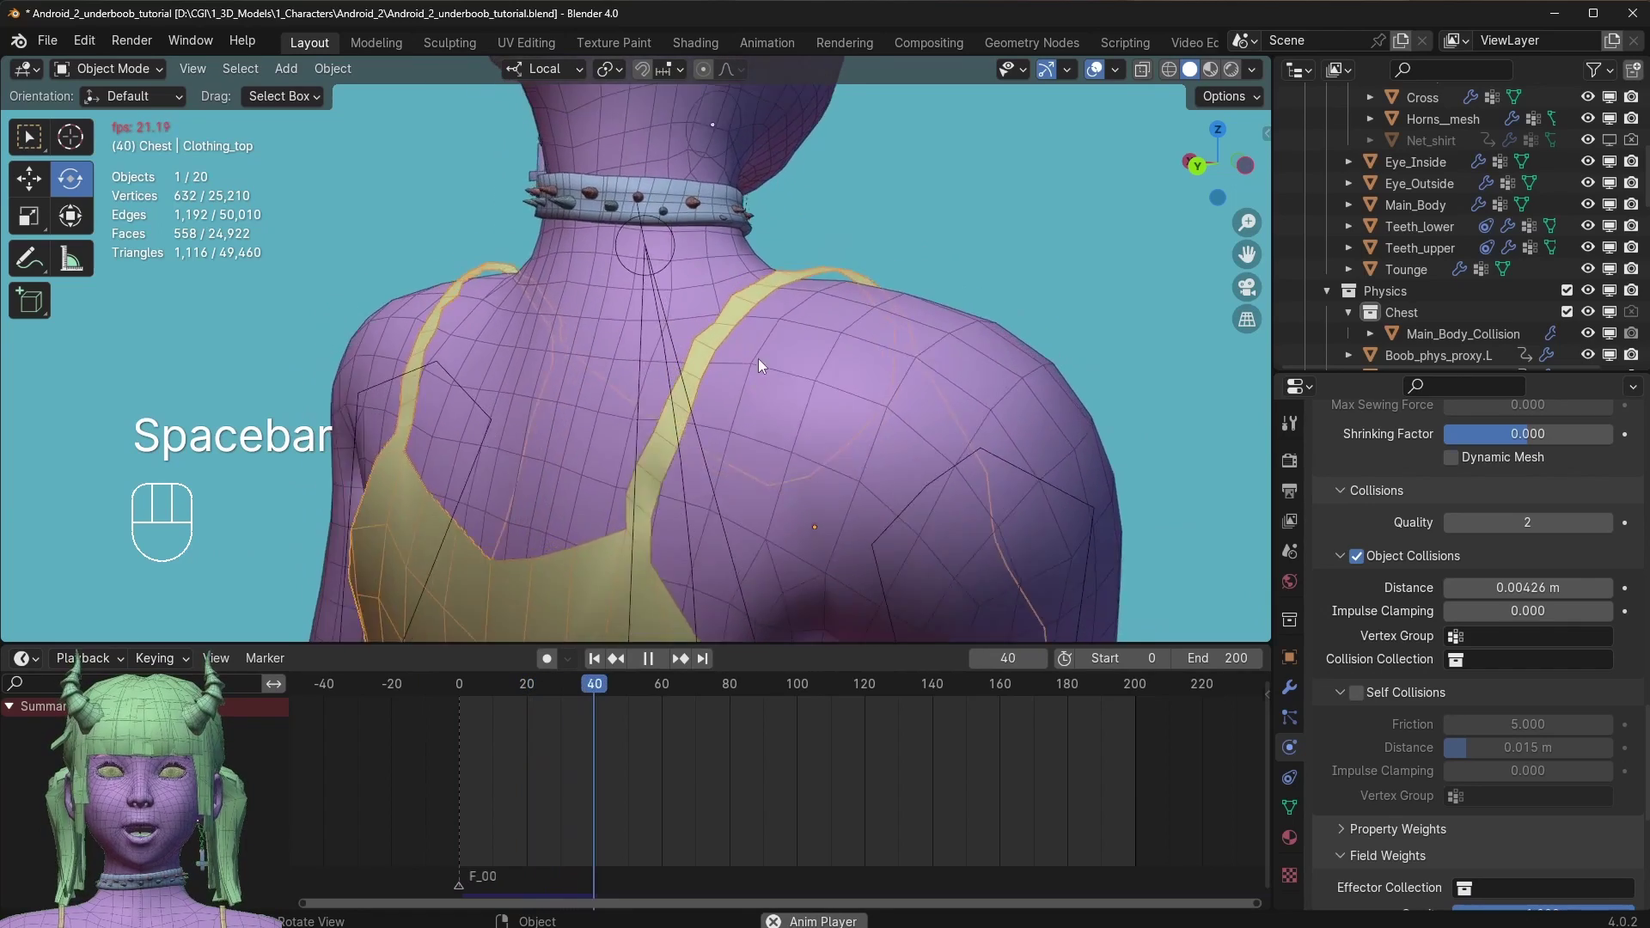
# Set the cloth collision quality to 10 and play the simulation to check the shoulder.
pyautogui.press('space')
pyautogui.moveTo(558, 689); pyautogui.dragTo(441, 656)
pyautogui.click(1612, 527)
pyautogui.doubleClick(1612, 527)
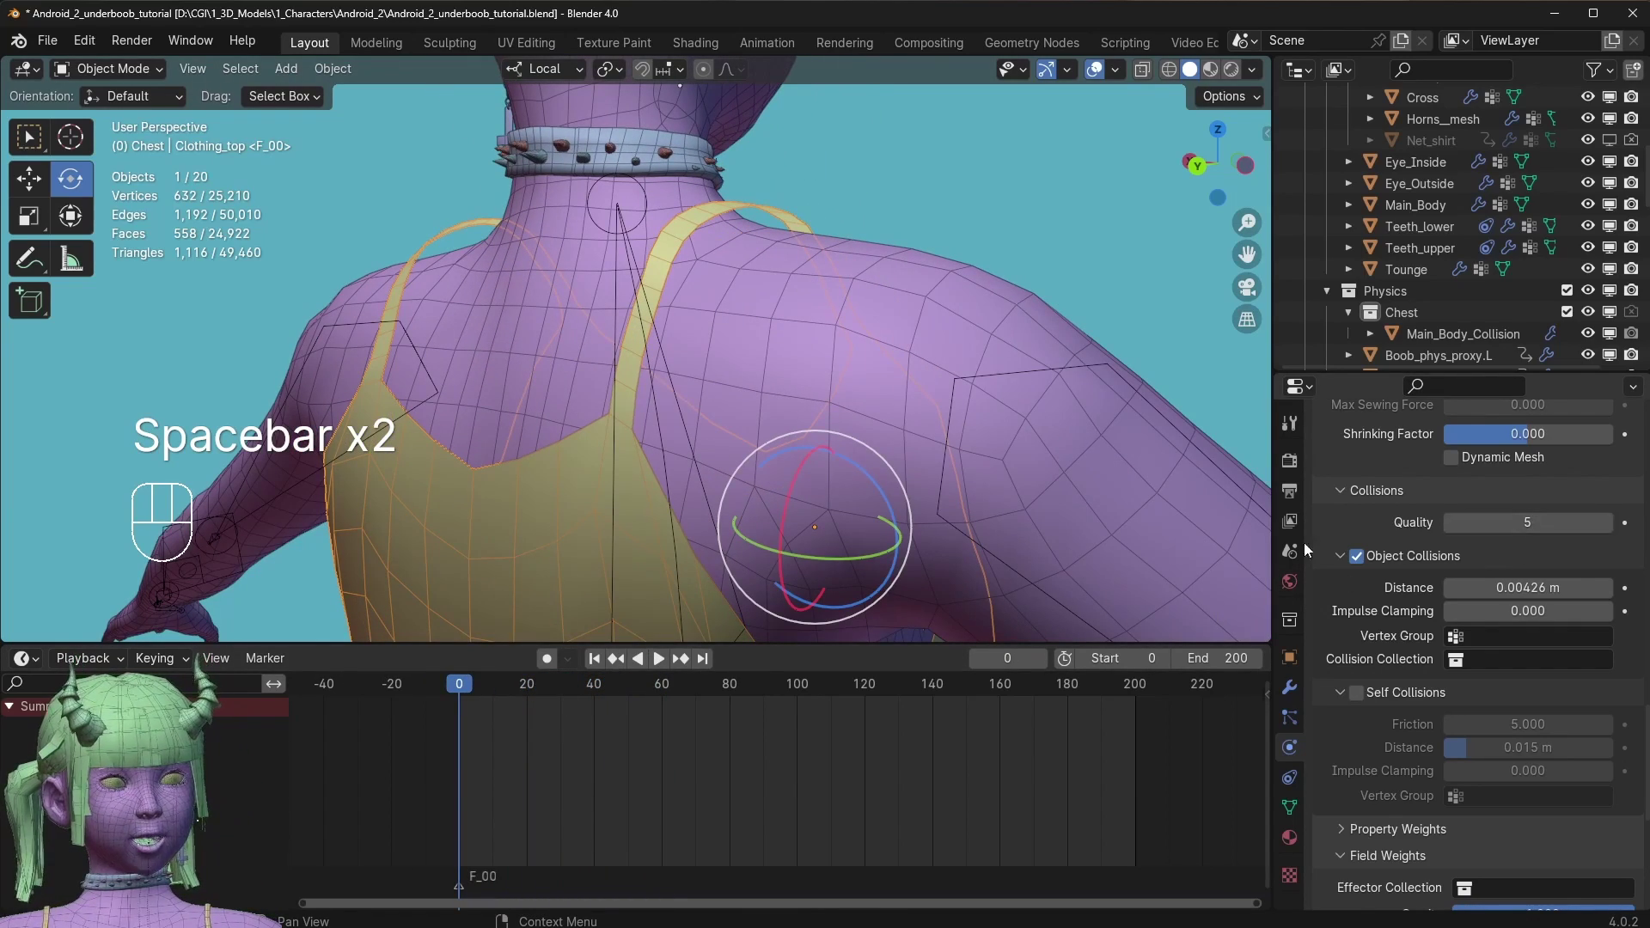
pyautogui.press('space')
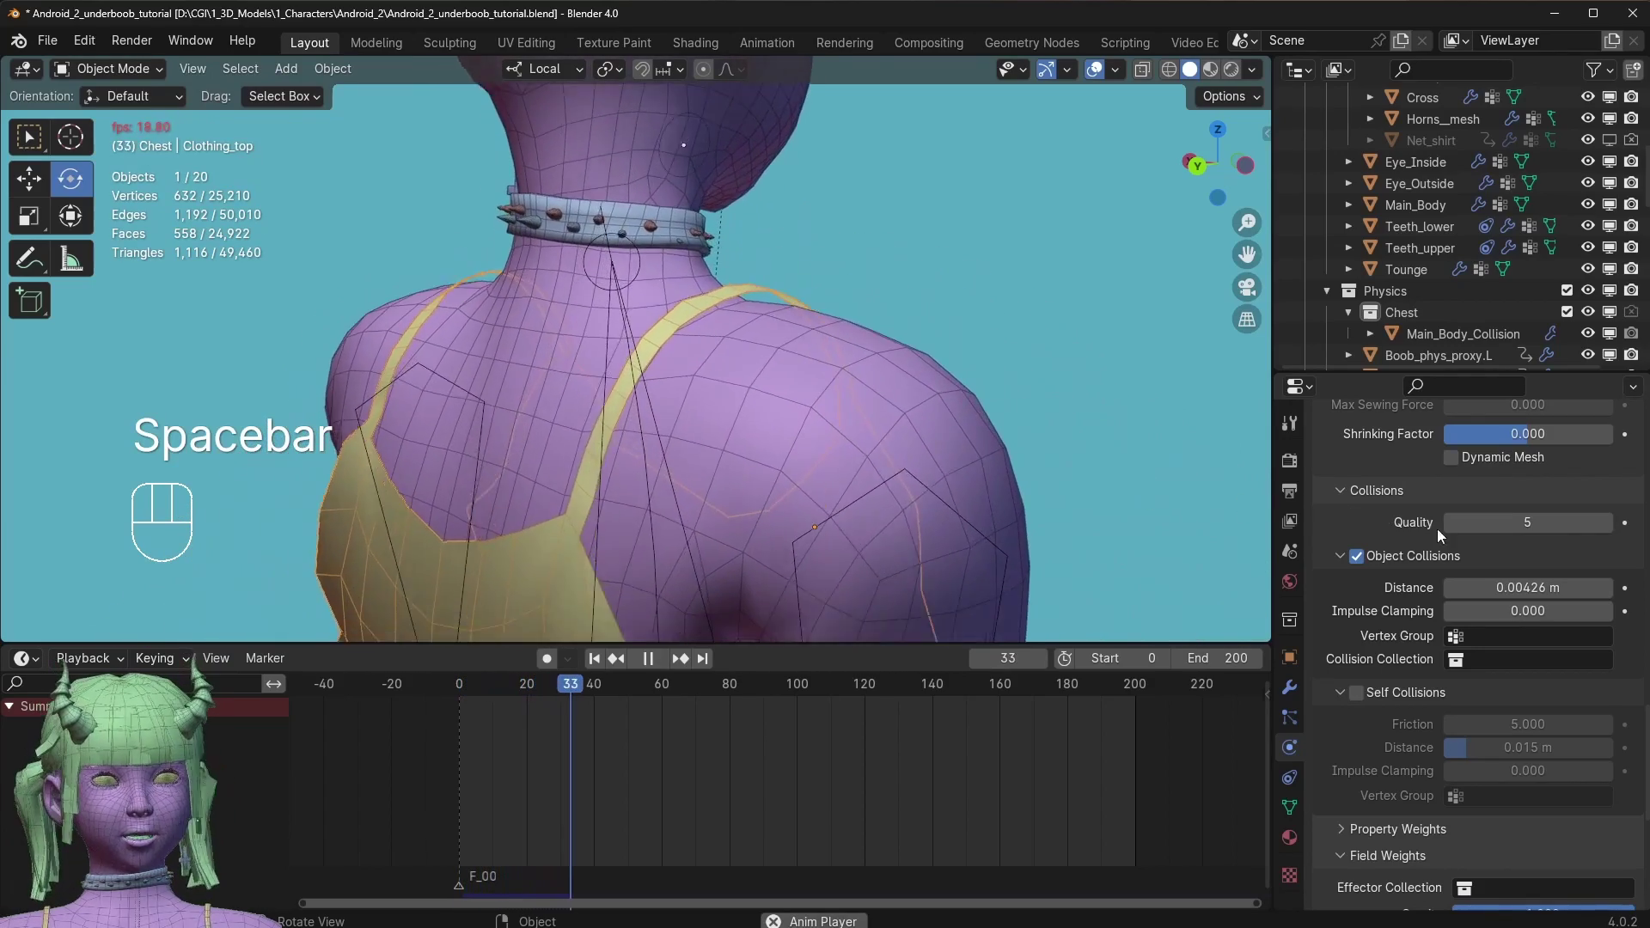
pyautogui.press('space')
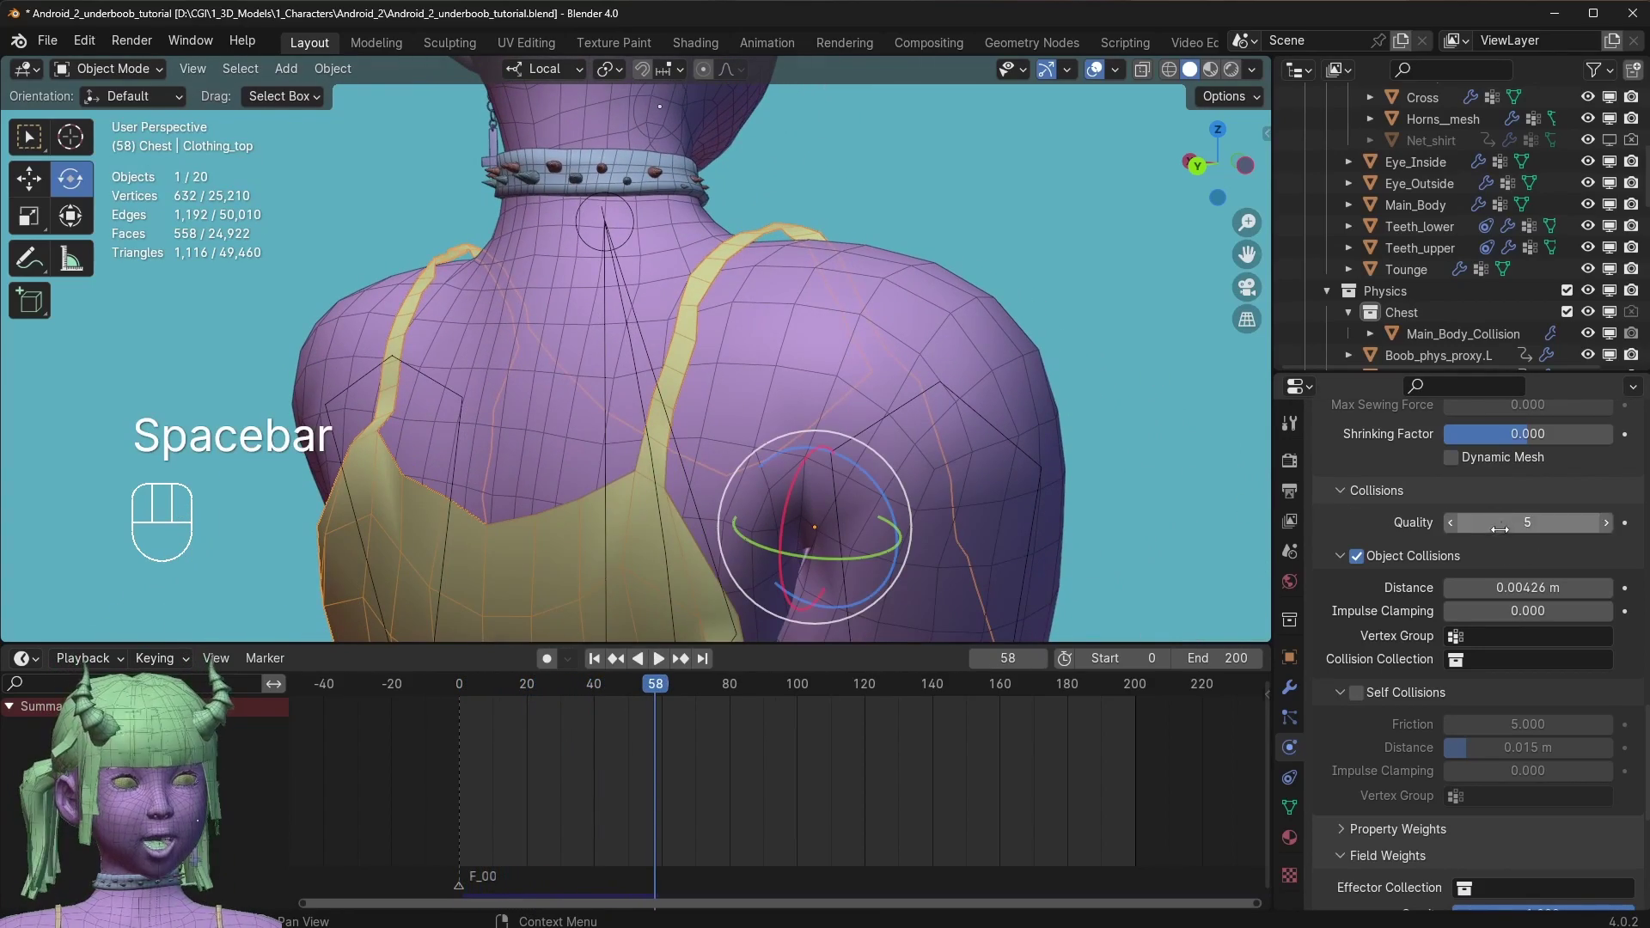
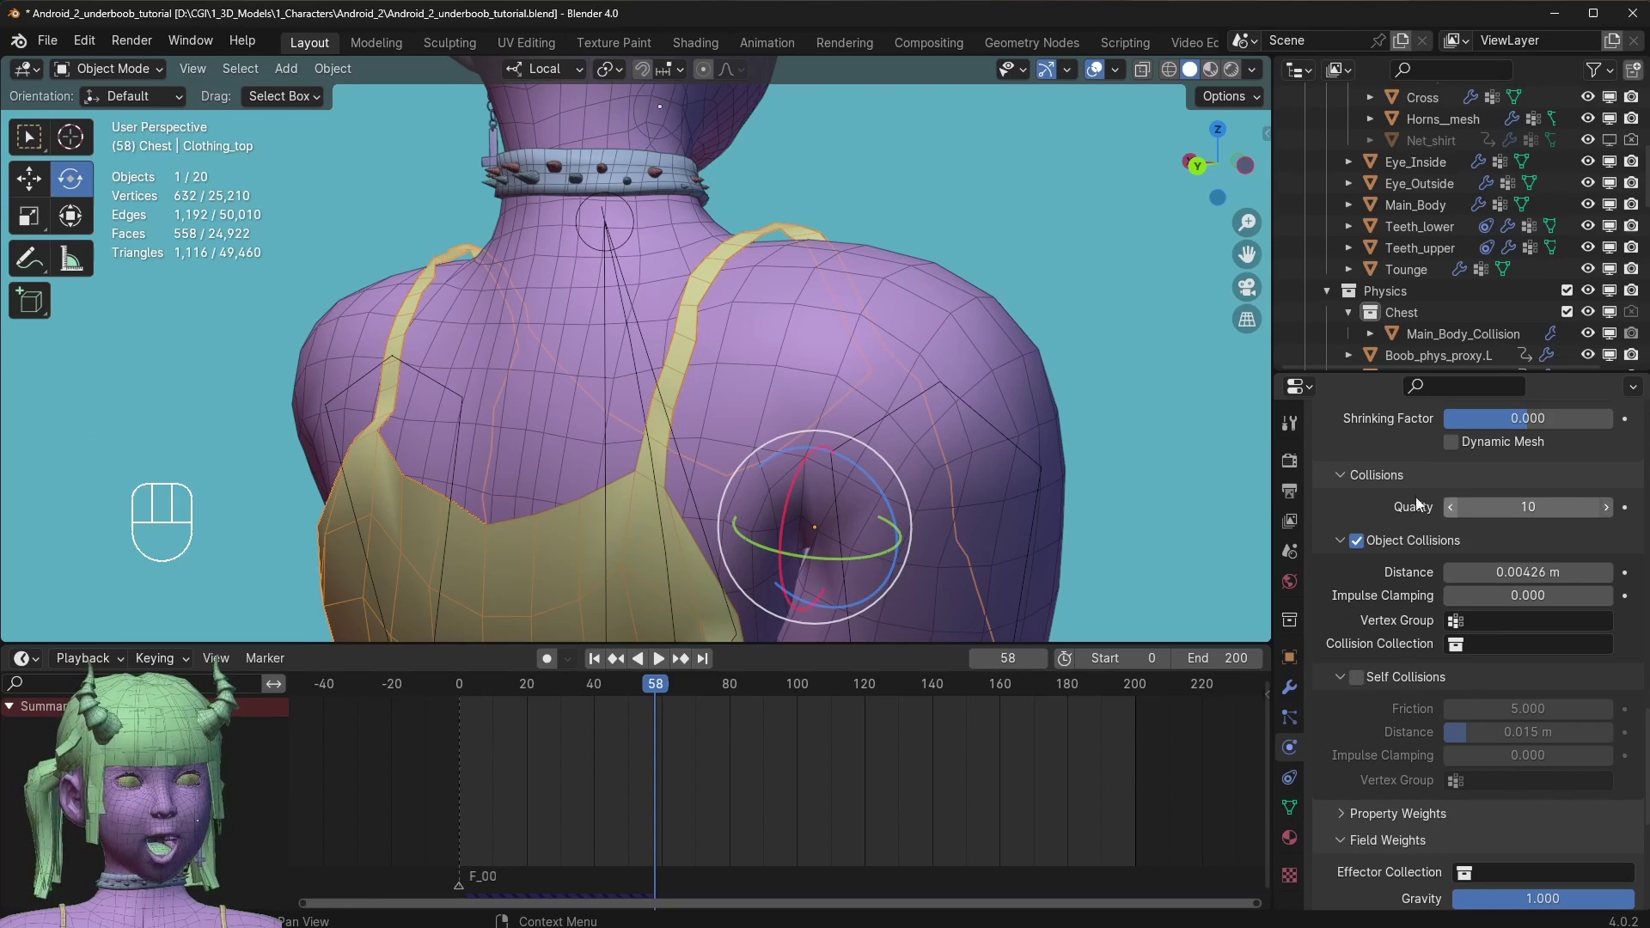
# Replay the simulation with the higher quality, viewing the whole top from the side and front.
pyautogui.moveTo(536, 683); pyautogui.dragTo(419, 577)
pyautogui.press('space')
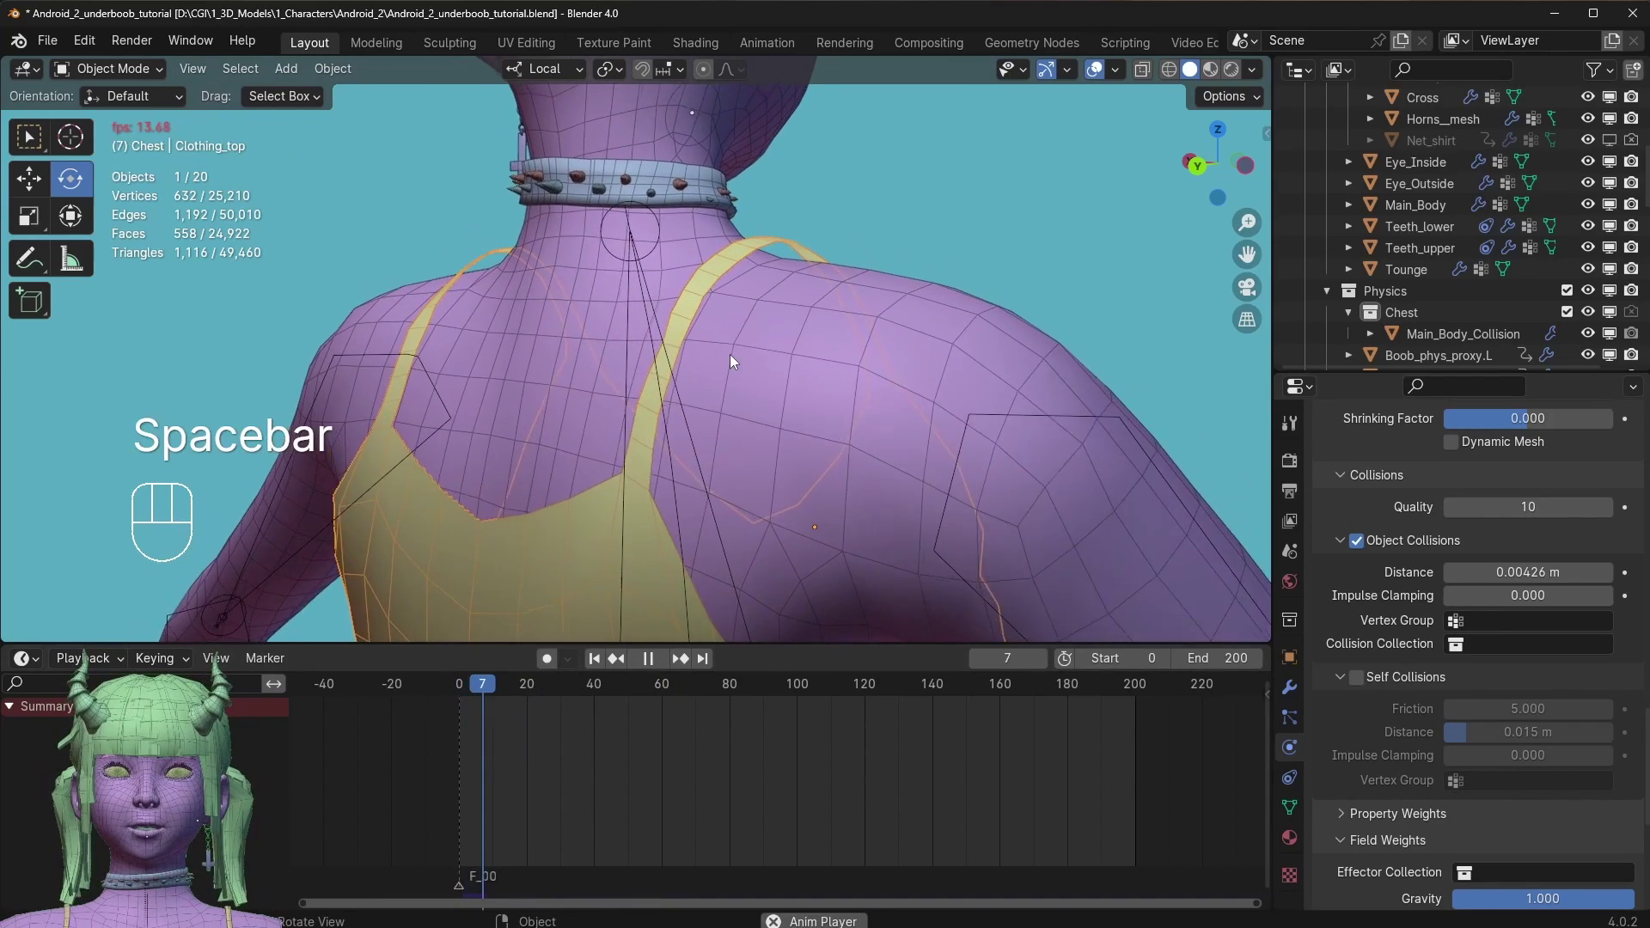
pyautogui.moveTo(589, 355); pyautogui.dragTo(421, 324)
pyautogui.moveTo(812, 299); pyautogui.dragTo(826, 297)
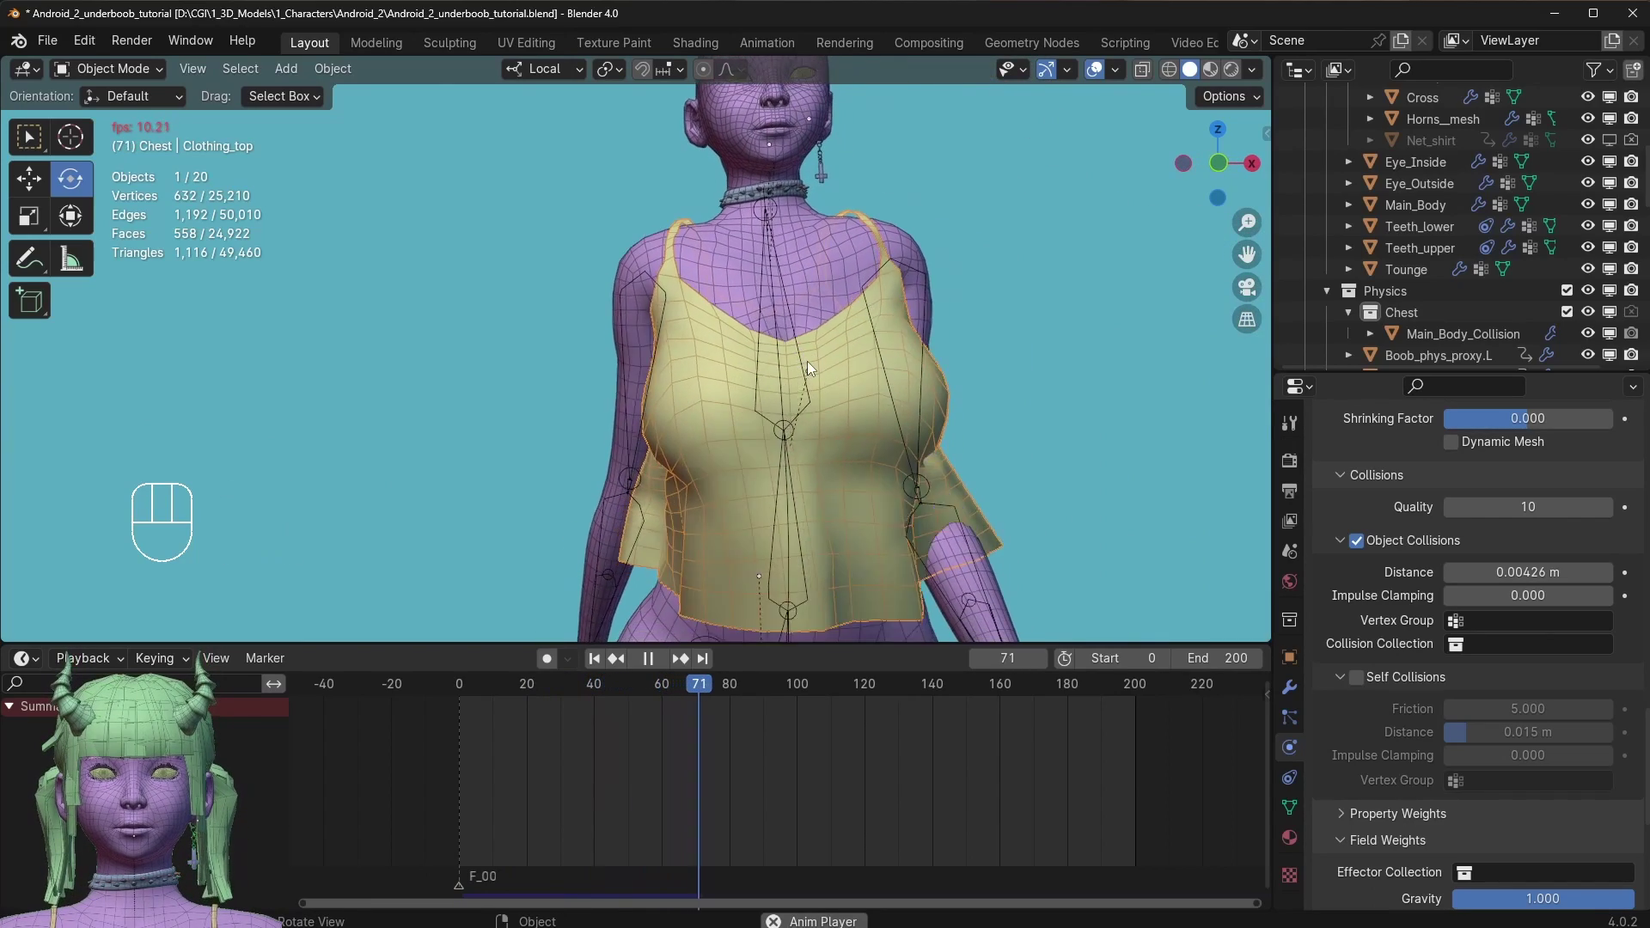
pyautogui.moveTo(791, 423); pyautogui.dragTo(892, 412)
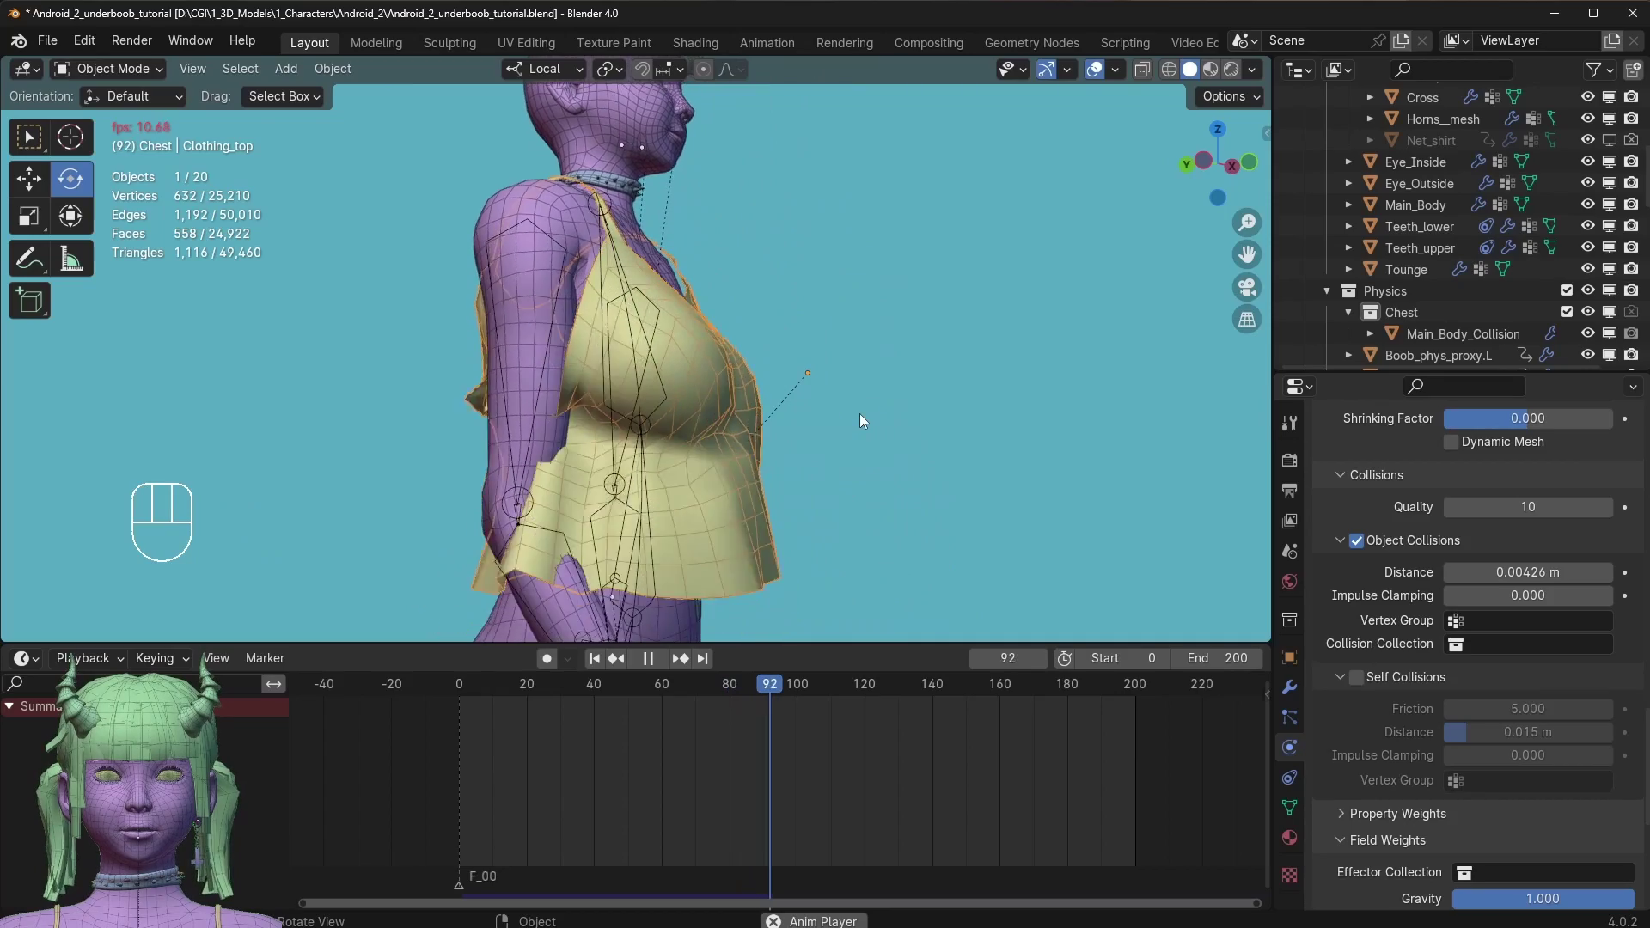
pyautogui.press('space')
pyautogui.moveTo(694, 697); pyautogui.dragTo(375, 585)
pyautogui.moveTo(604, 375); pyautogui.dragTo(541, 374)
pyautogui.press('space')
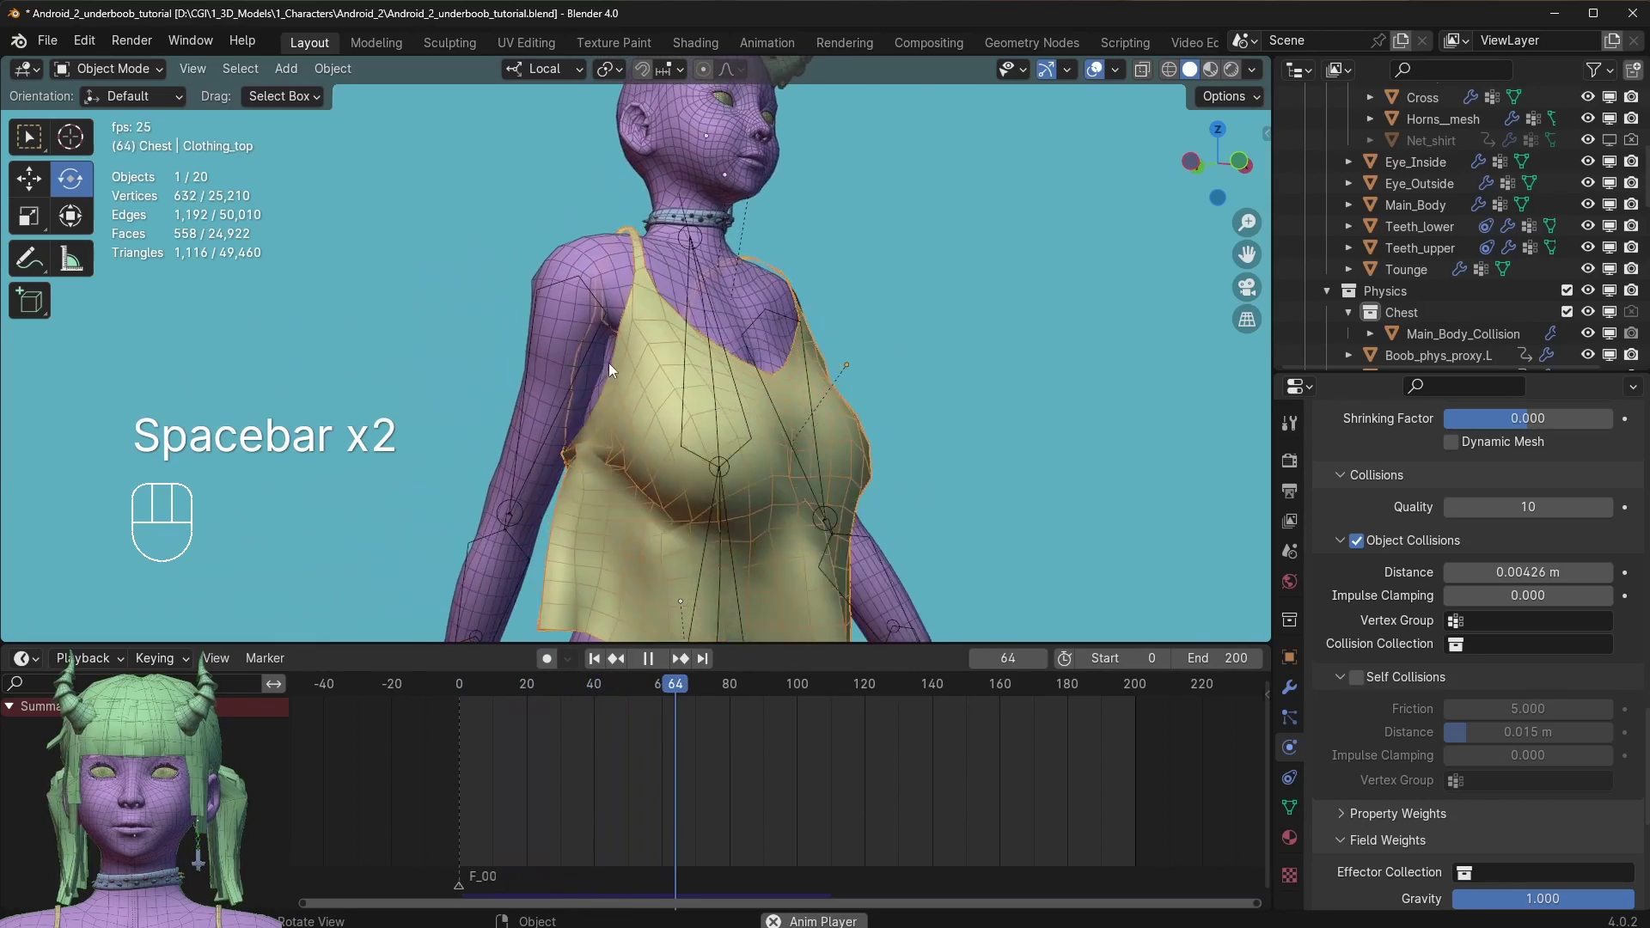
# Select Main_Body_Collision to show its collision settings and start the simulation.
pyautogui.moveTo(402, 678); pyautogui.dragTo(419, 582)
pyautogui.click(550, 331)
pyautogui.click(544, 332)
pyautogui.moveTo(646, 336); pyautogui.dragTo(634, 332)
pyautogui.press('space')
# Play the simulation in short bursts, zooming on the top over the chest to inspect the drape.
pyautogui.press('space')
pyautogui.moveTo(577, 326); pyautogui.dragTo(642, 336)
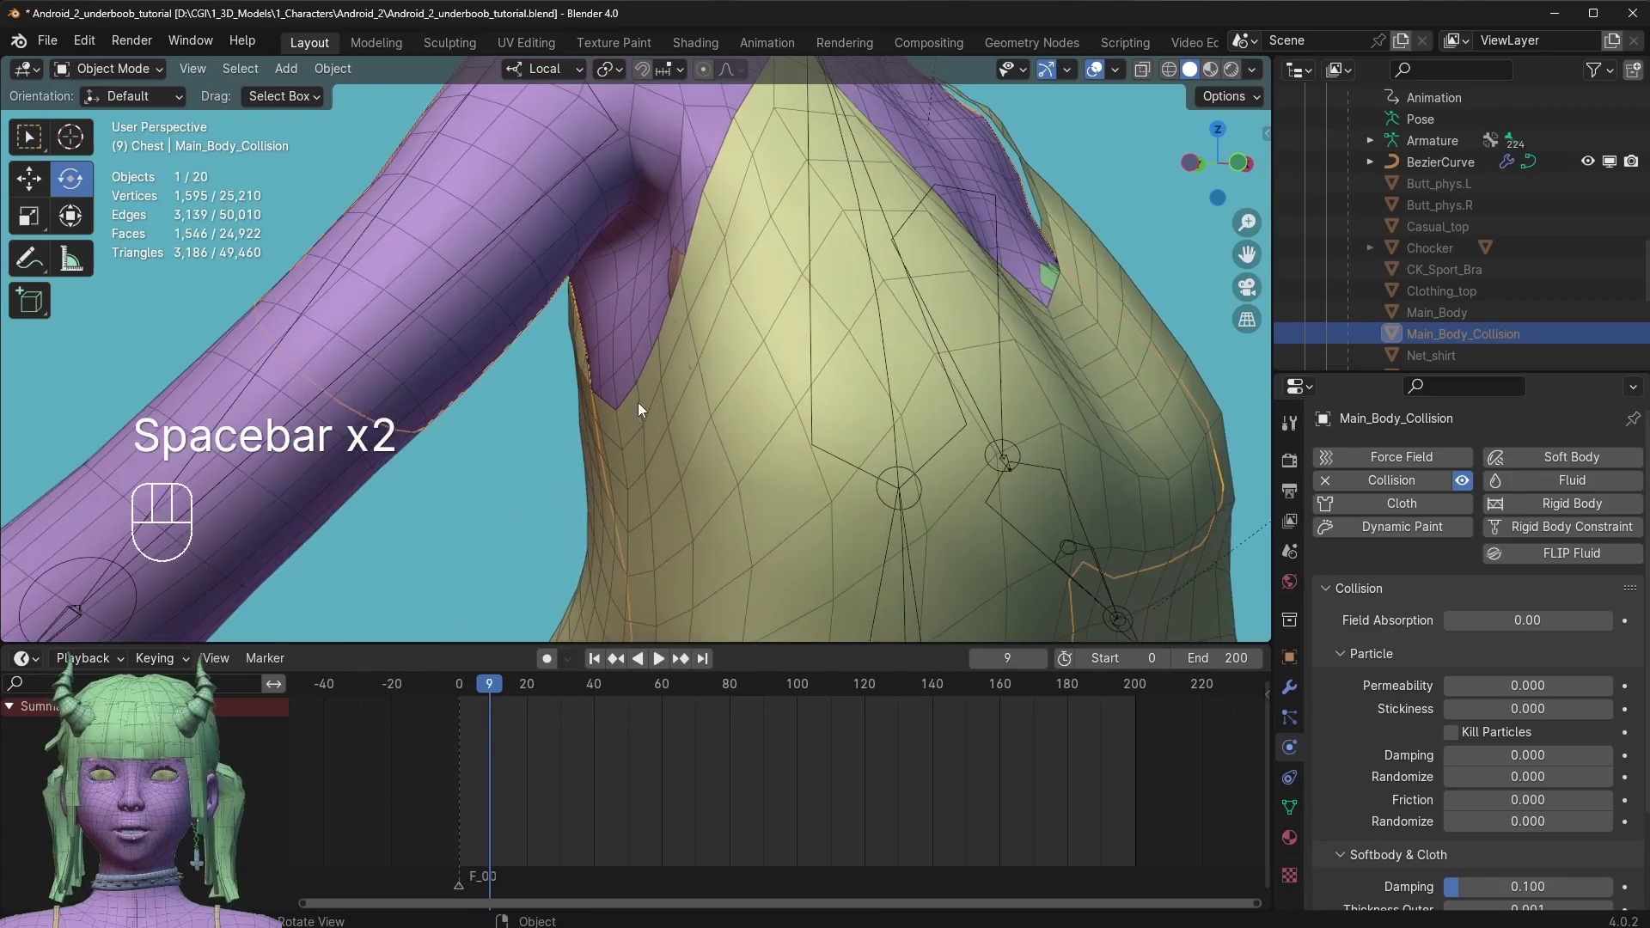
pyautogui.moveTo(632, 402); pyautogui.dragTo(644, 419)
pyautogui.press('space')
pyautogui.press('space')
pyautogui.press('space')
pyautogui.press('space')
pyautogui.moveTo(651, 425); pyautogui.dragTo(589, 409)
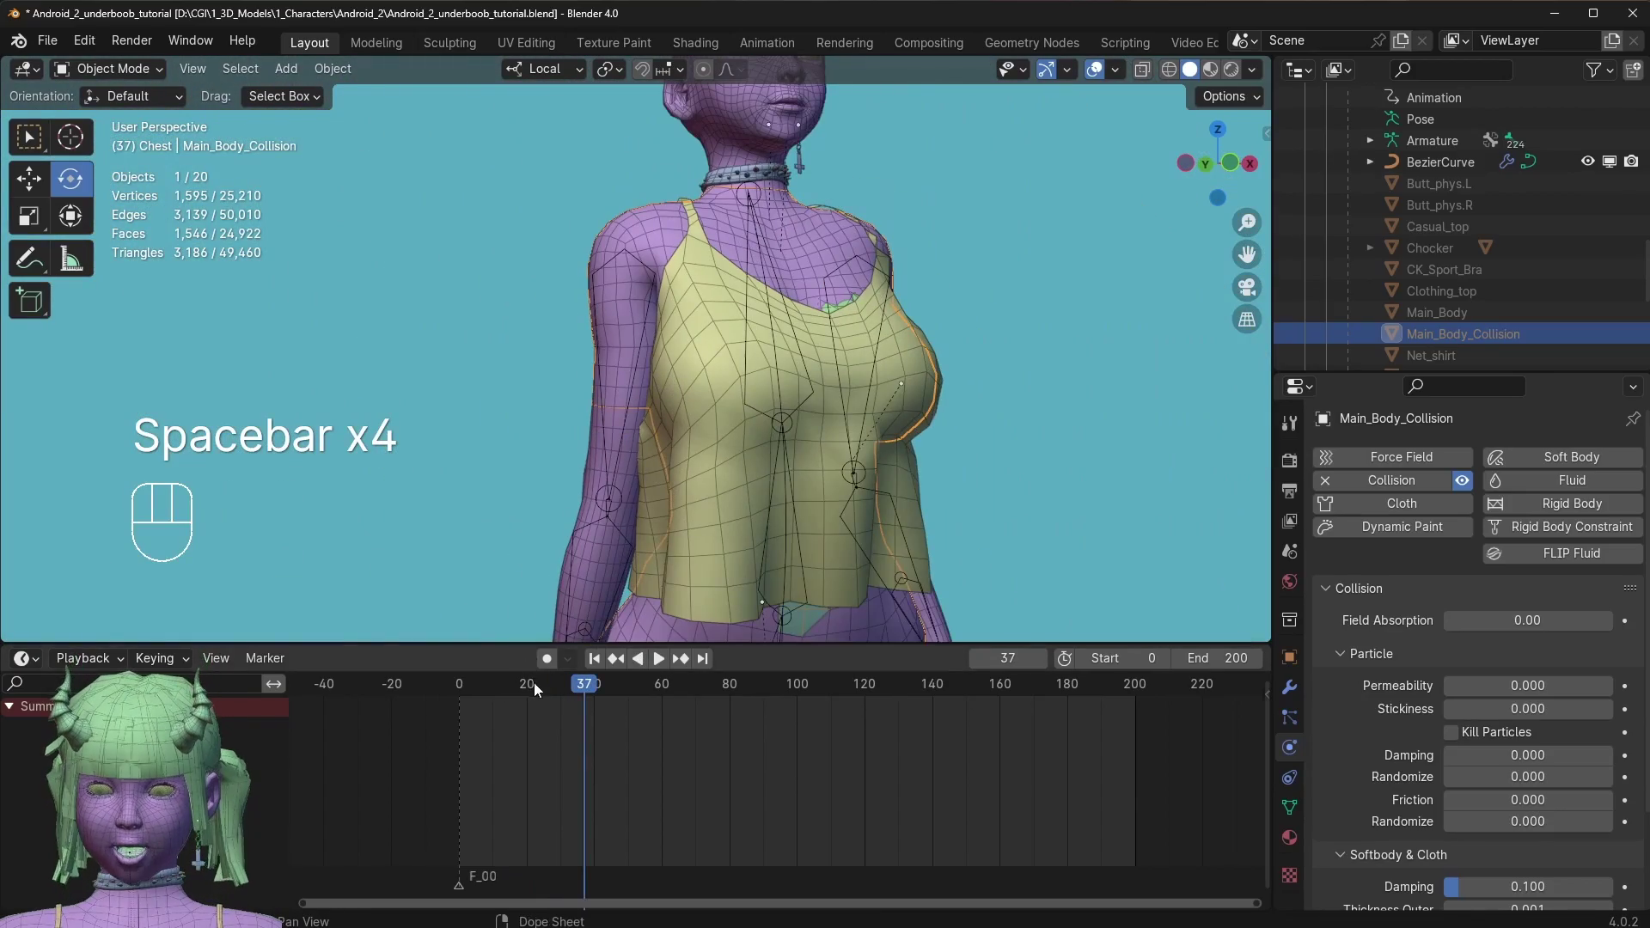
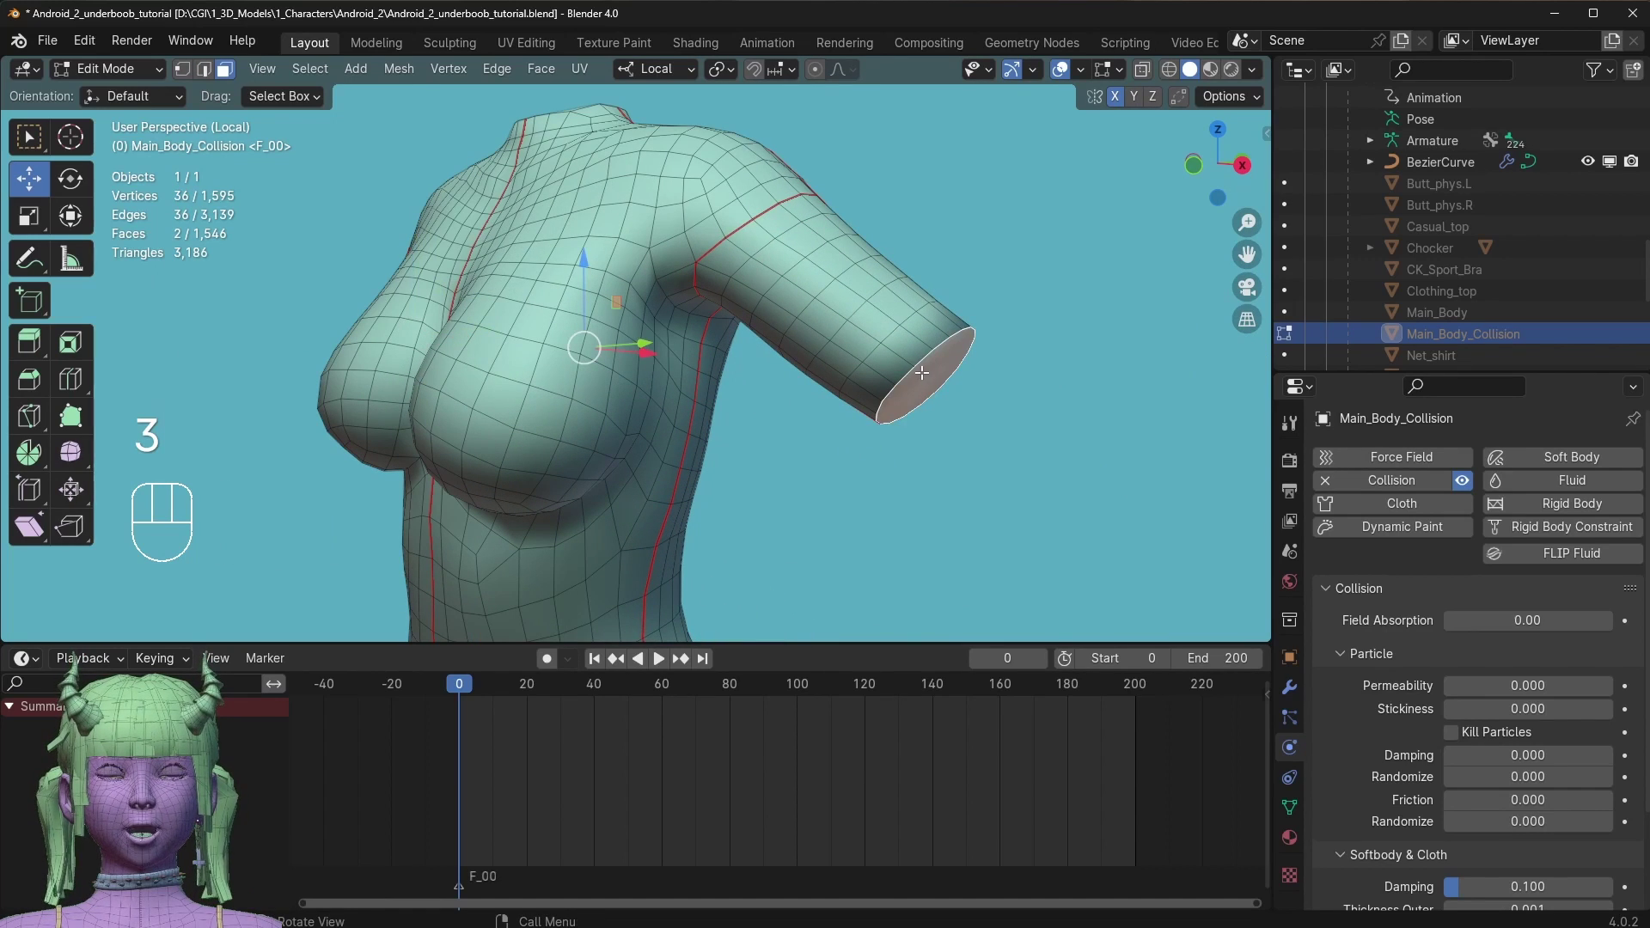
# Delete the arm geometry from Main_Body_Collision, trimming it to 1,379 vertices, and leave Local View.
pyautogui.press('Delete')
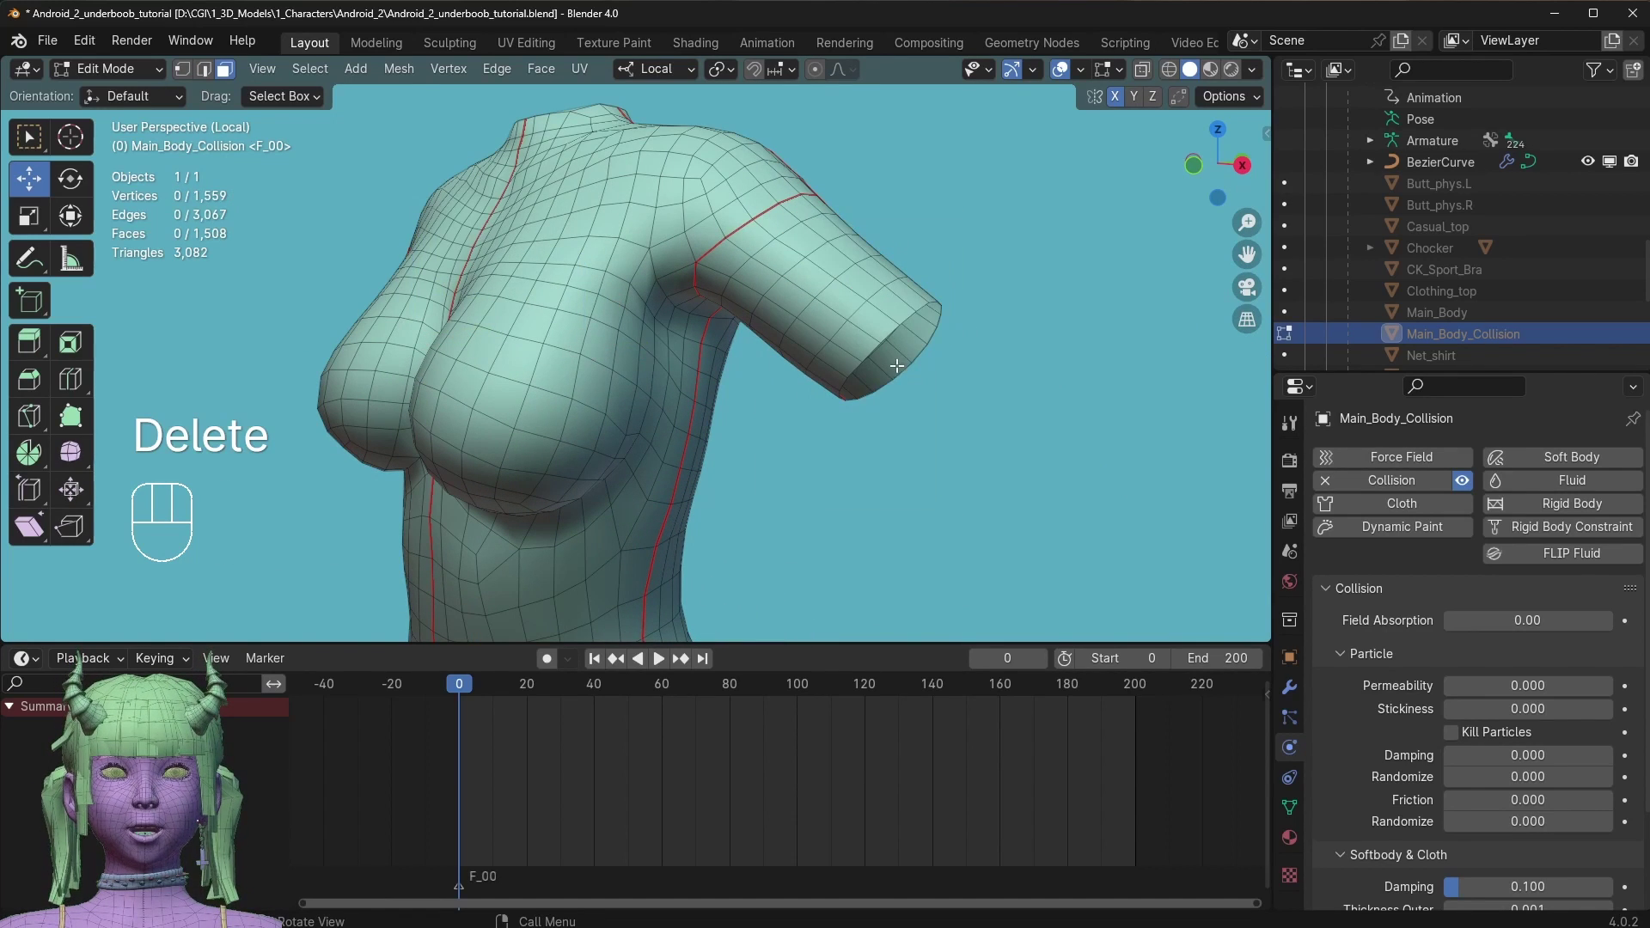
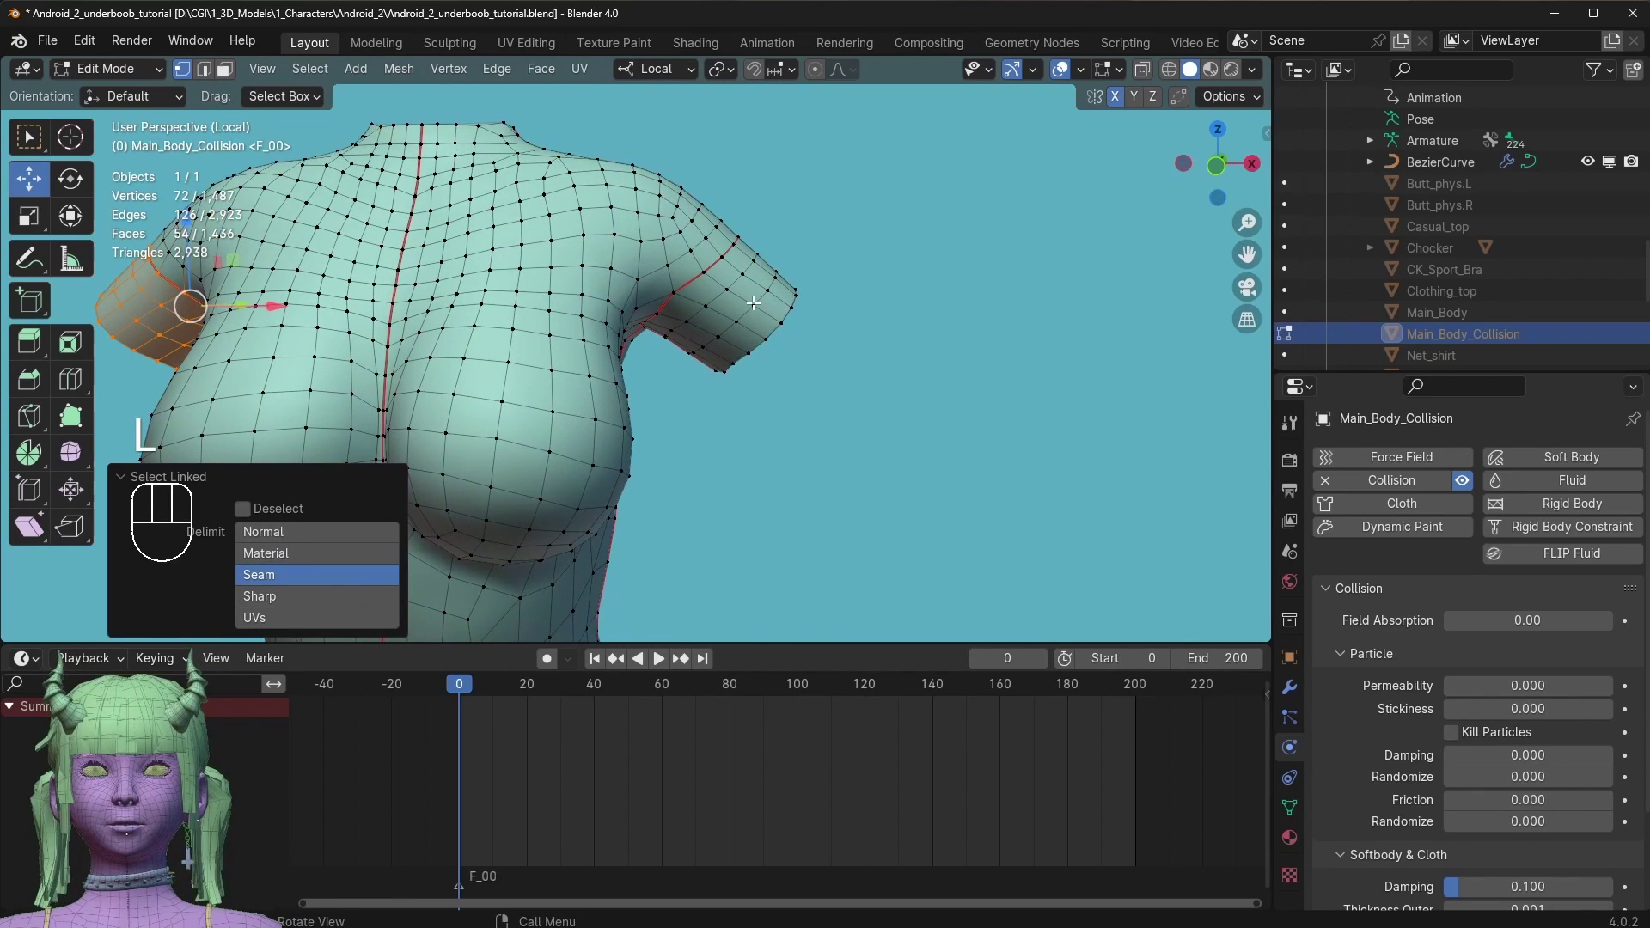
pyautogui.press('l')
pyautogui.press('Delete')
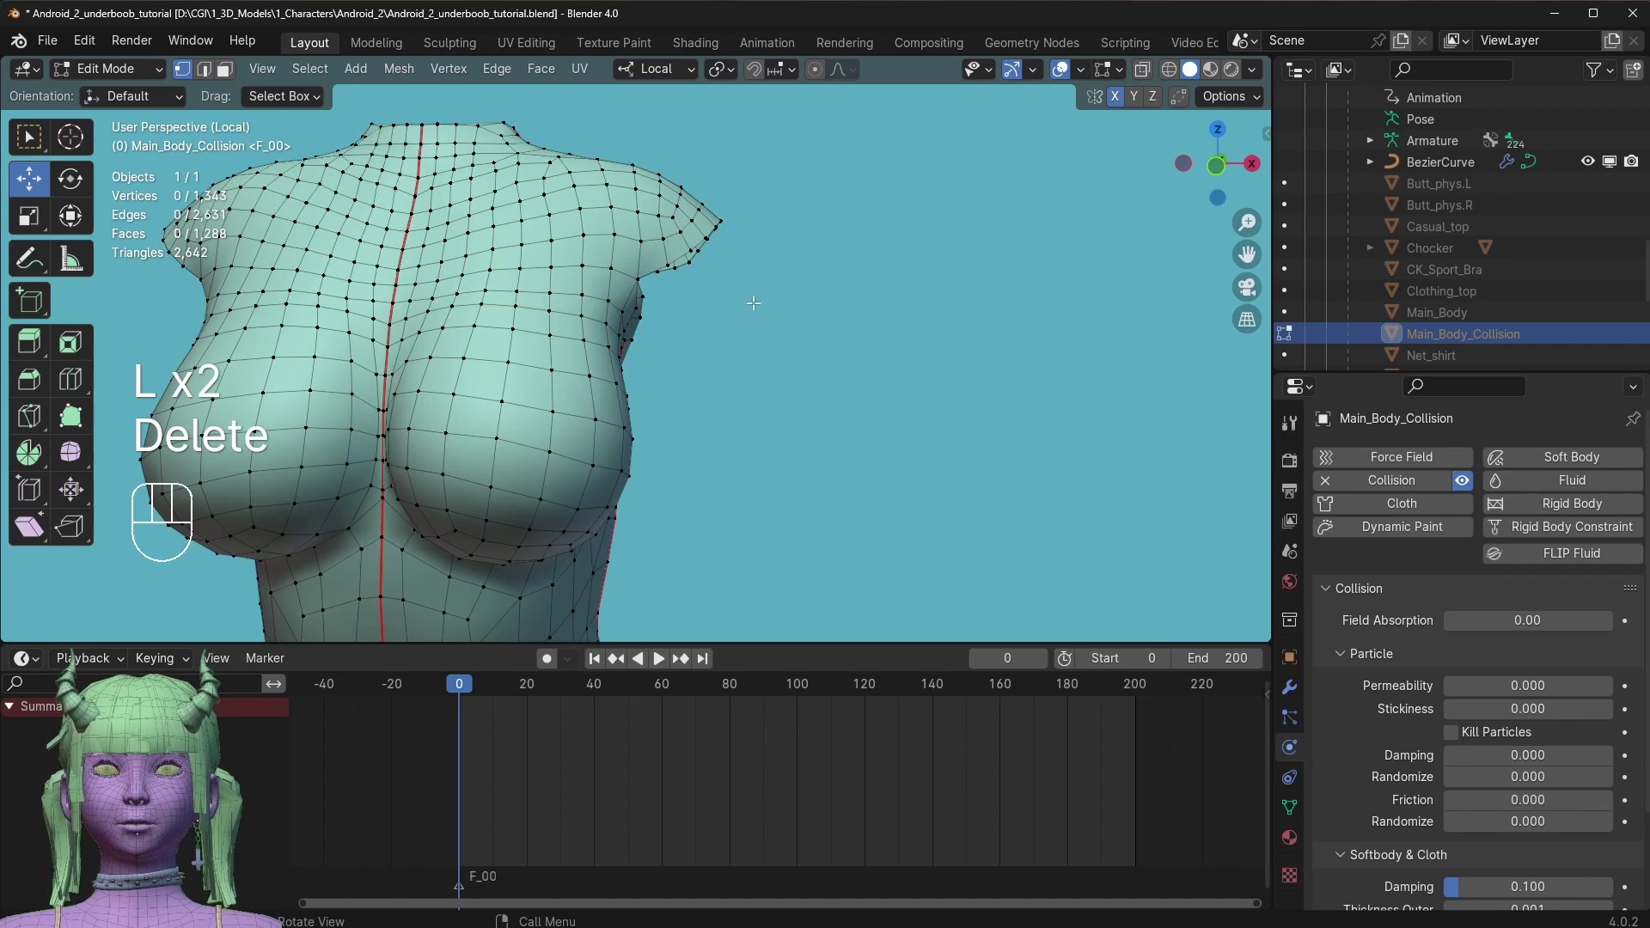
pyautogui.press('ctrl+z')
pyautogui.press('Delete')
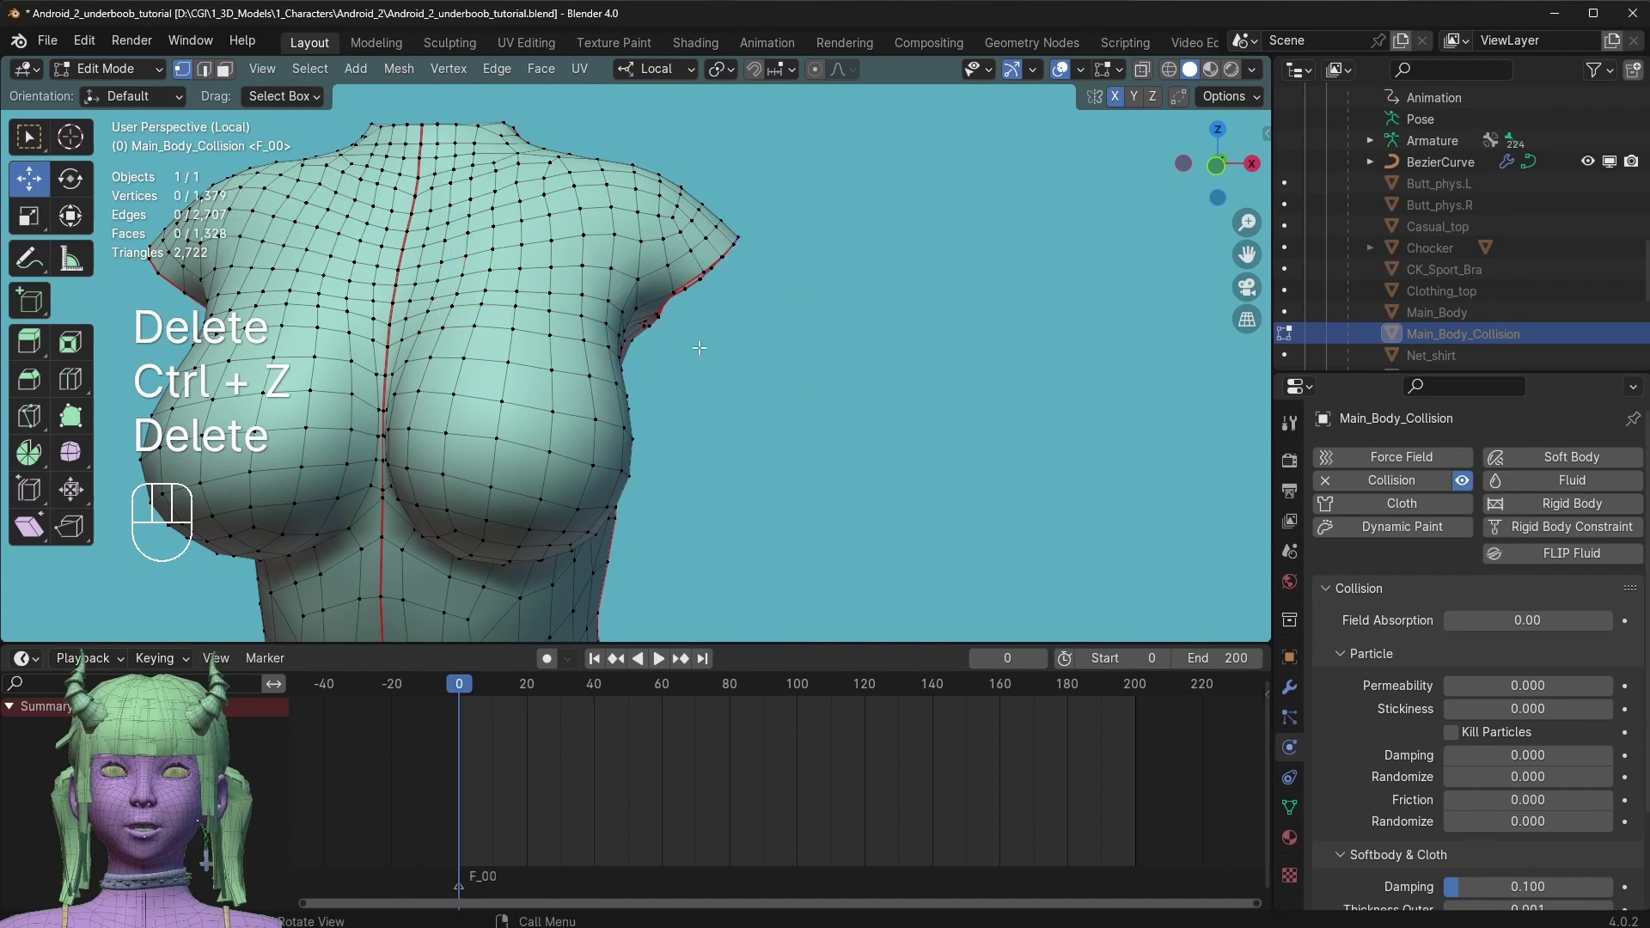
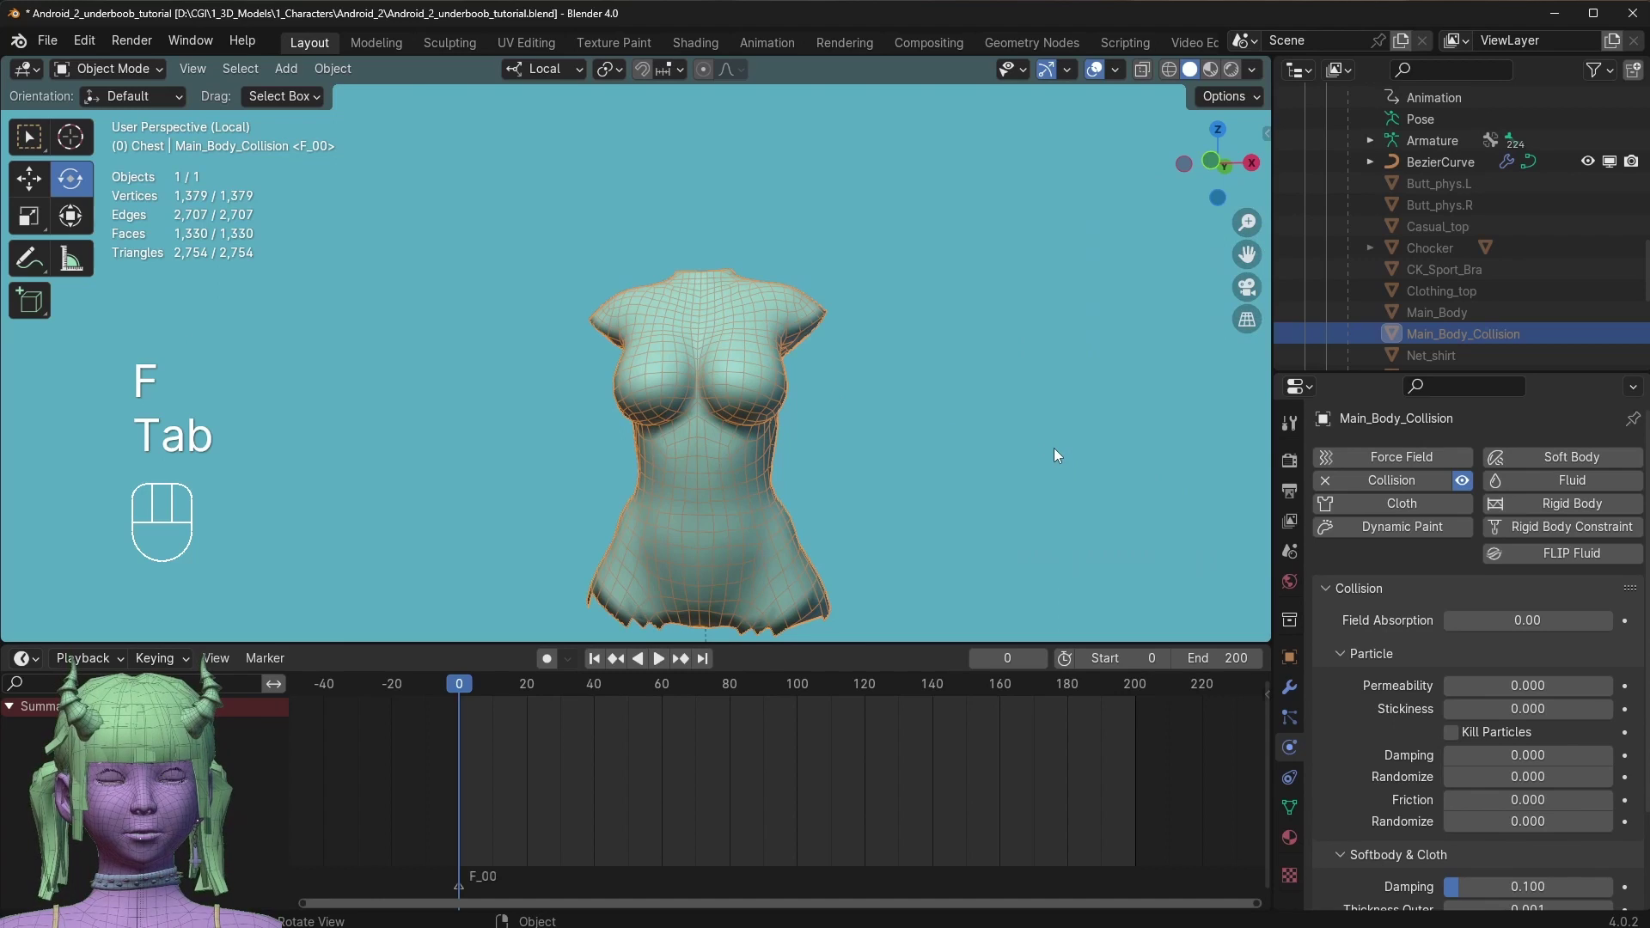
pyautogui.press('KP_Divide')
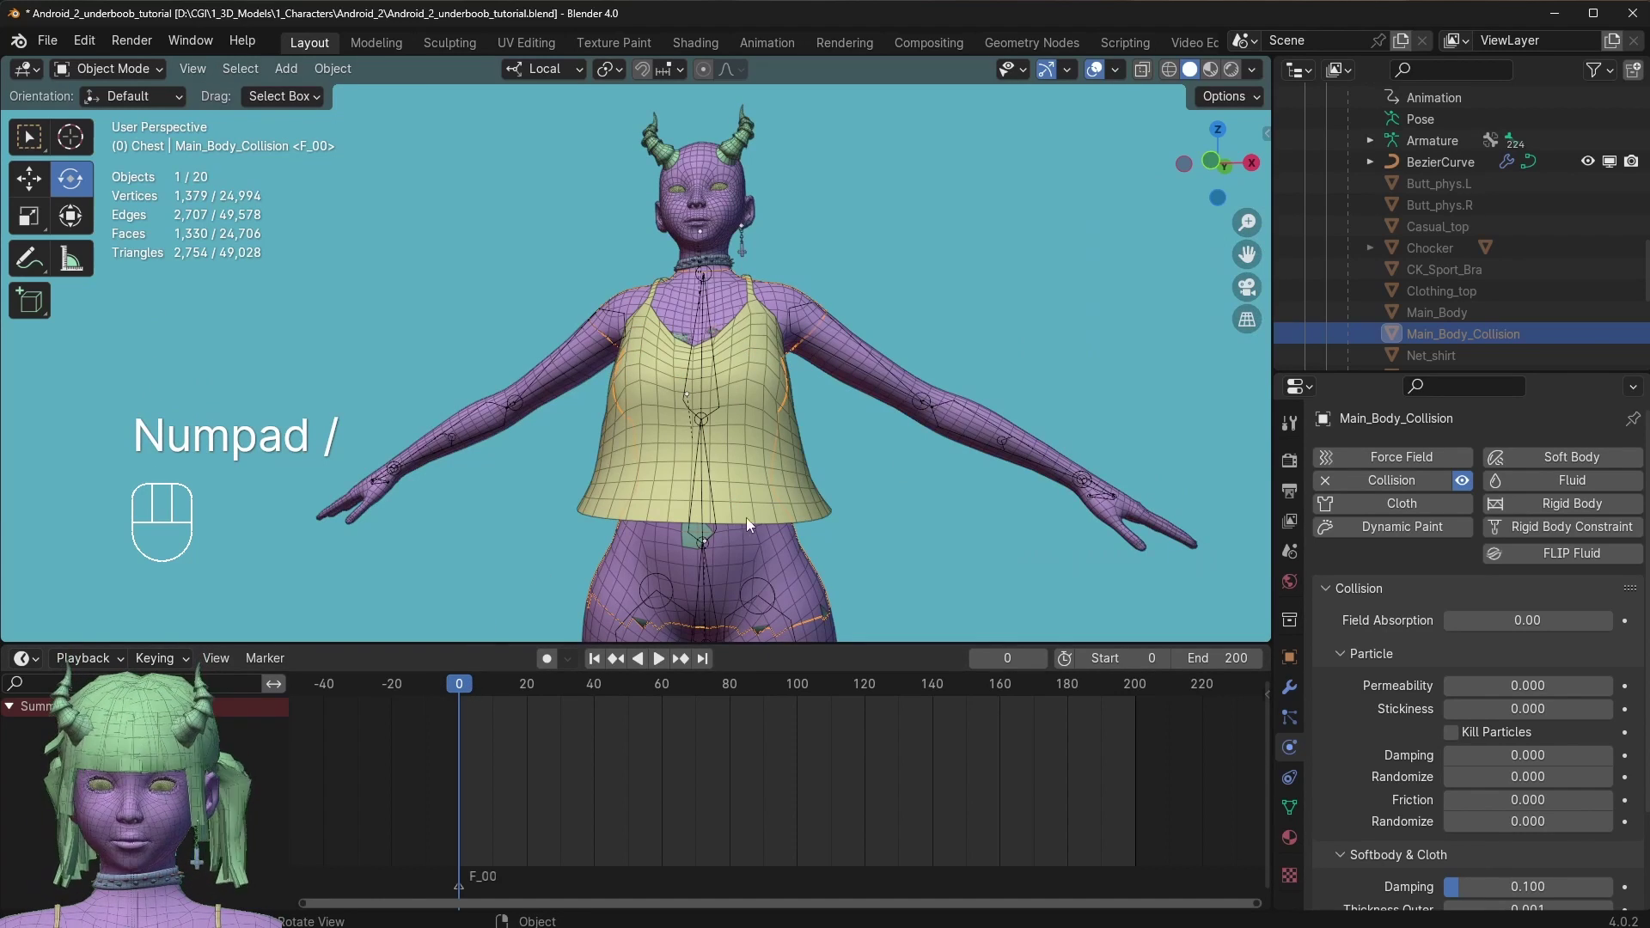
# Inspect the SurfaceDeform_boob_L and right-side surface deform modifiers on the proxy, then collapse all modifier panels.
pyautogui.click(1295, 689)
pyautogui.click(1323, 559)
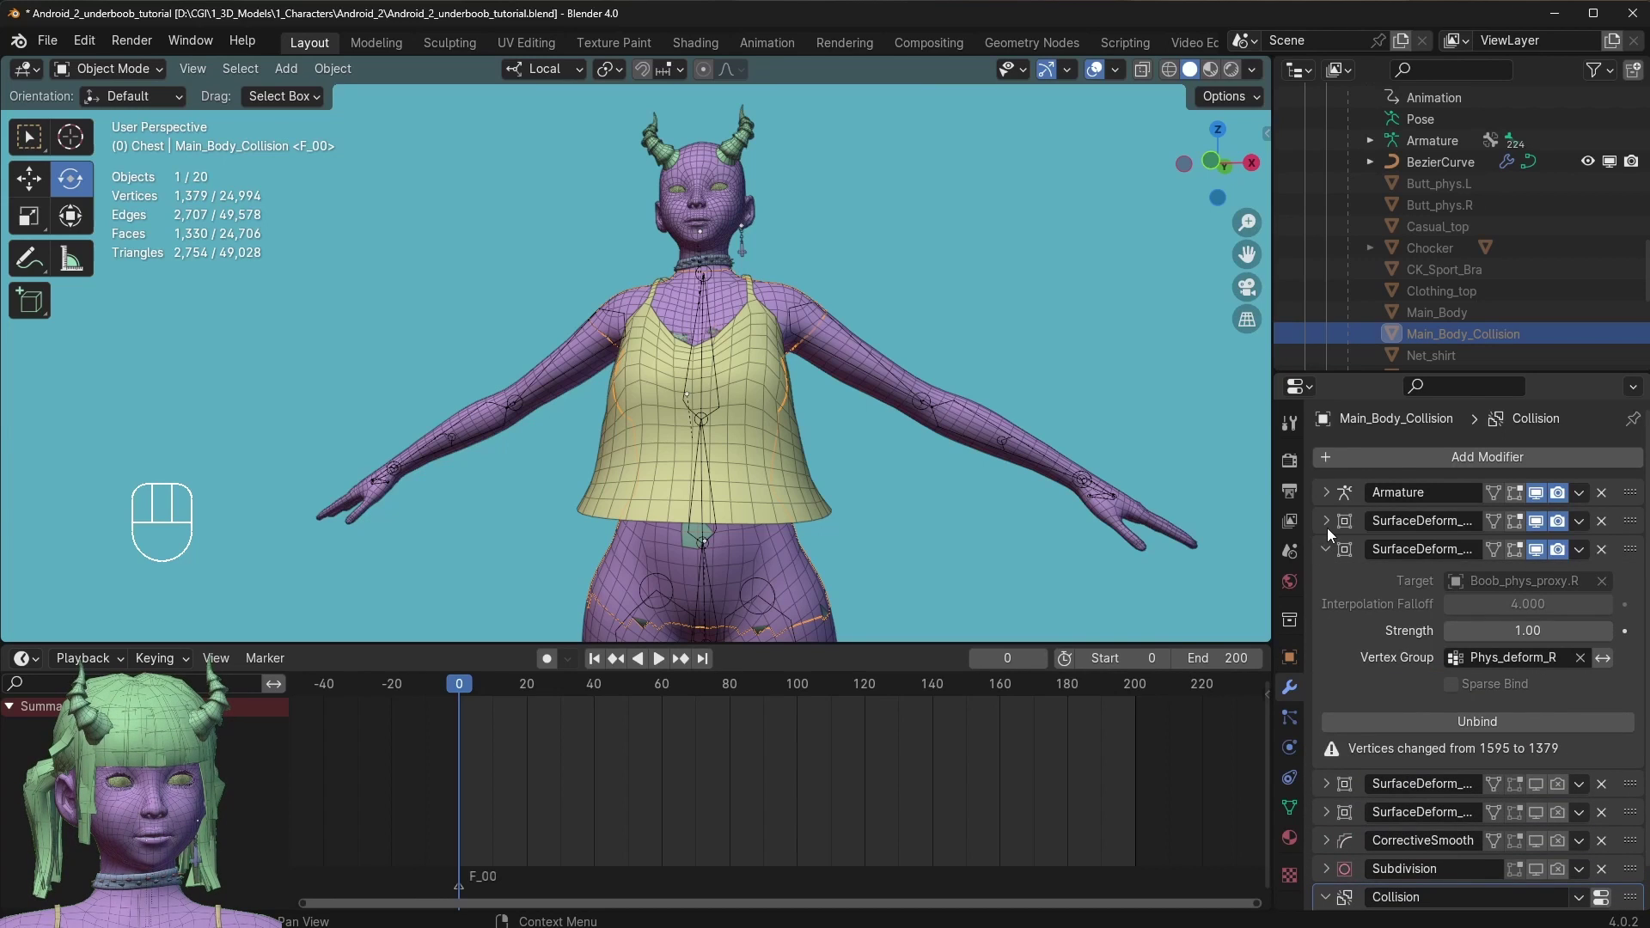
pyautogui.click(1333, 534)
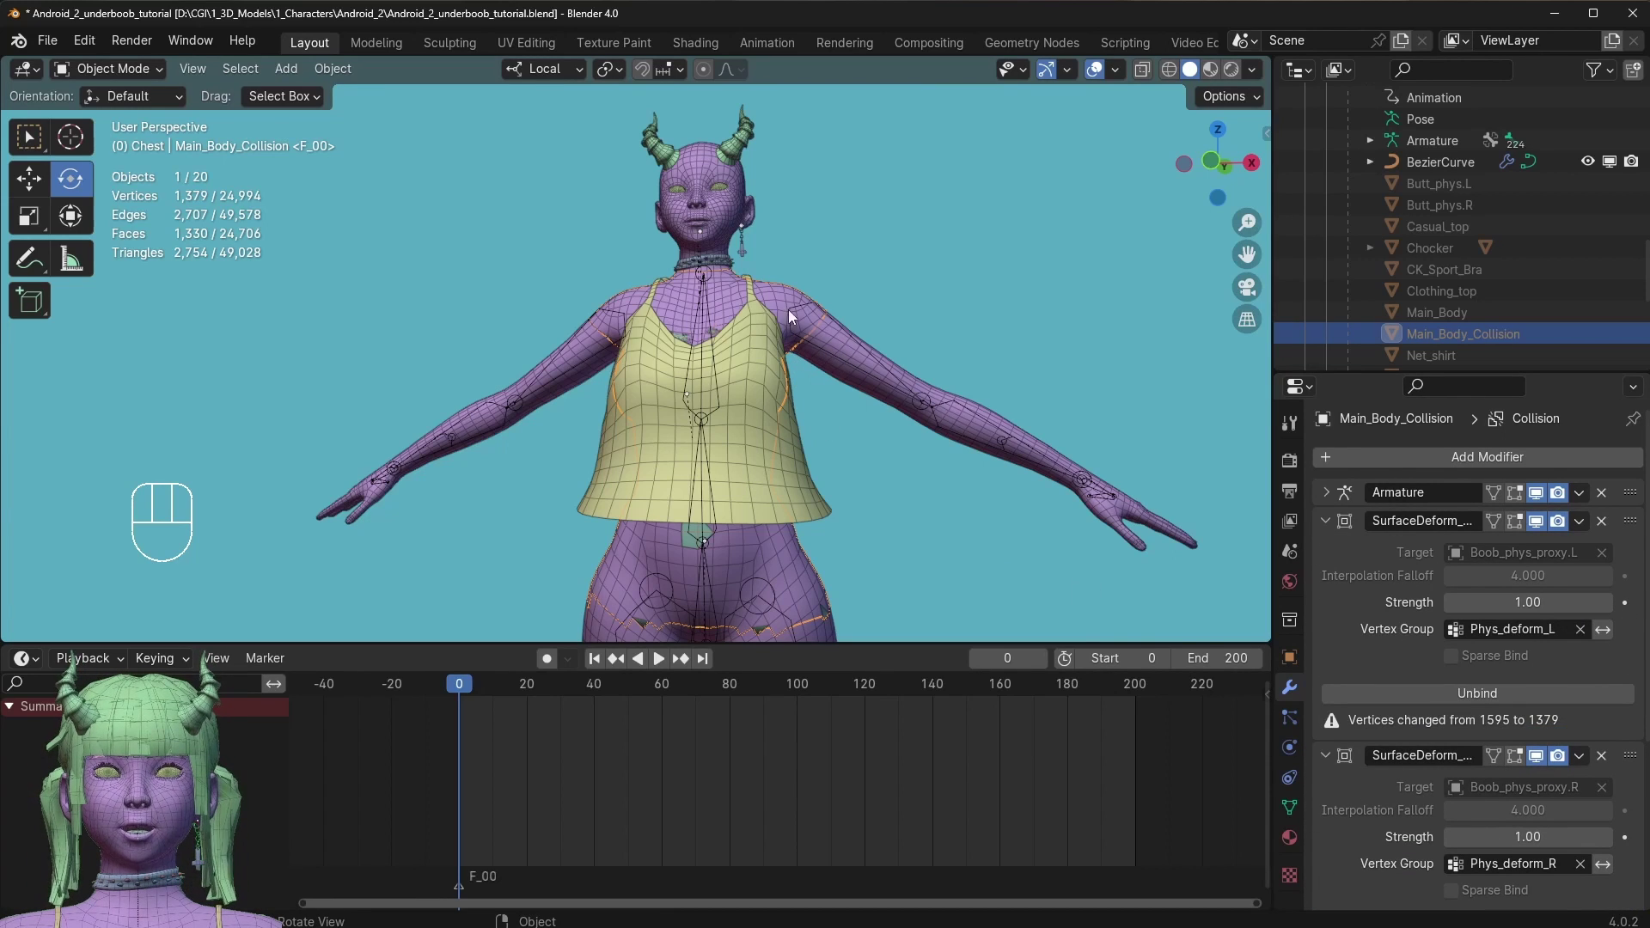
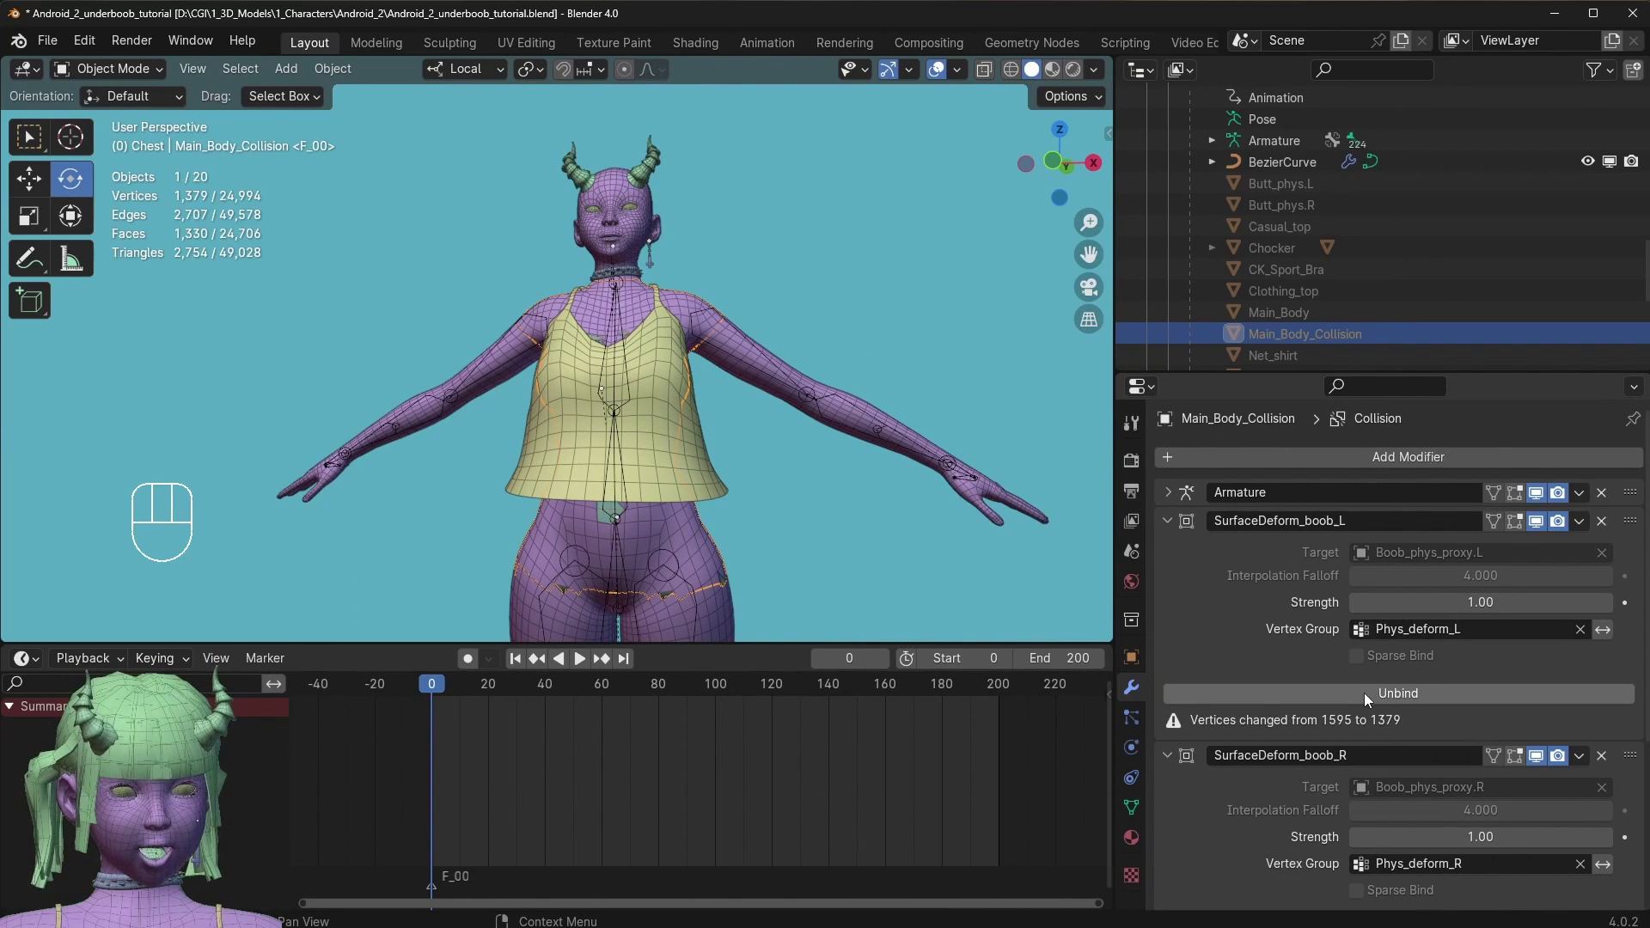
pyautogui.click(1357, 696)
pyautogui.click(1359, 695)
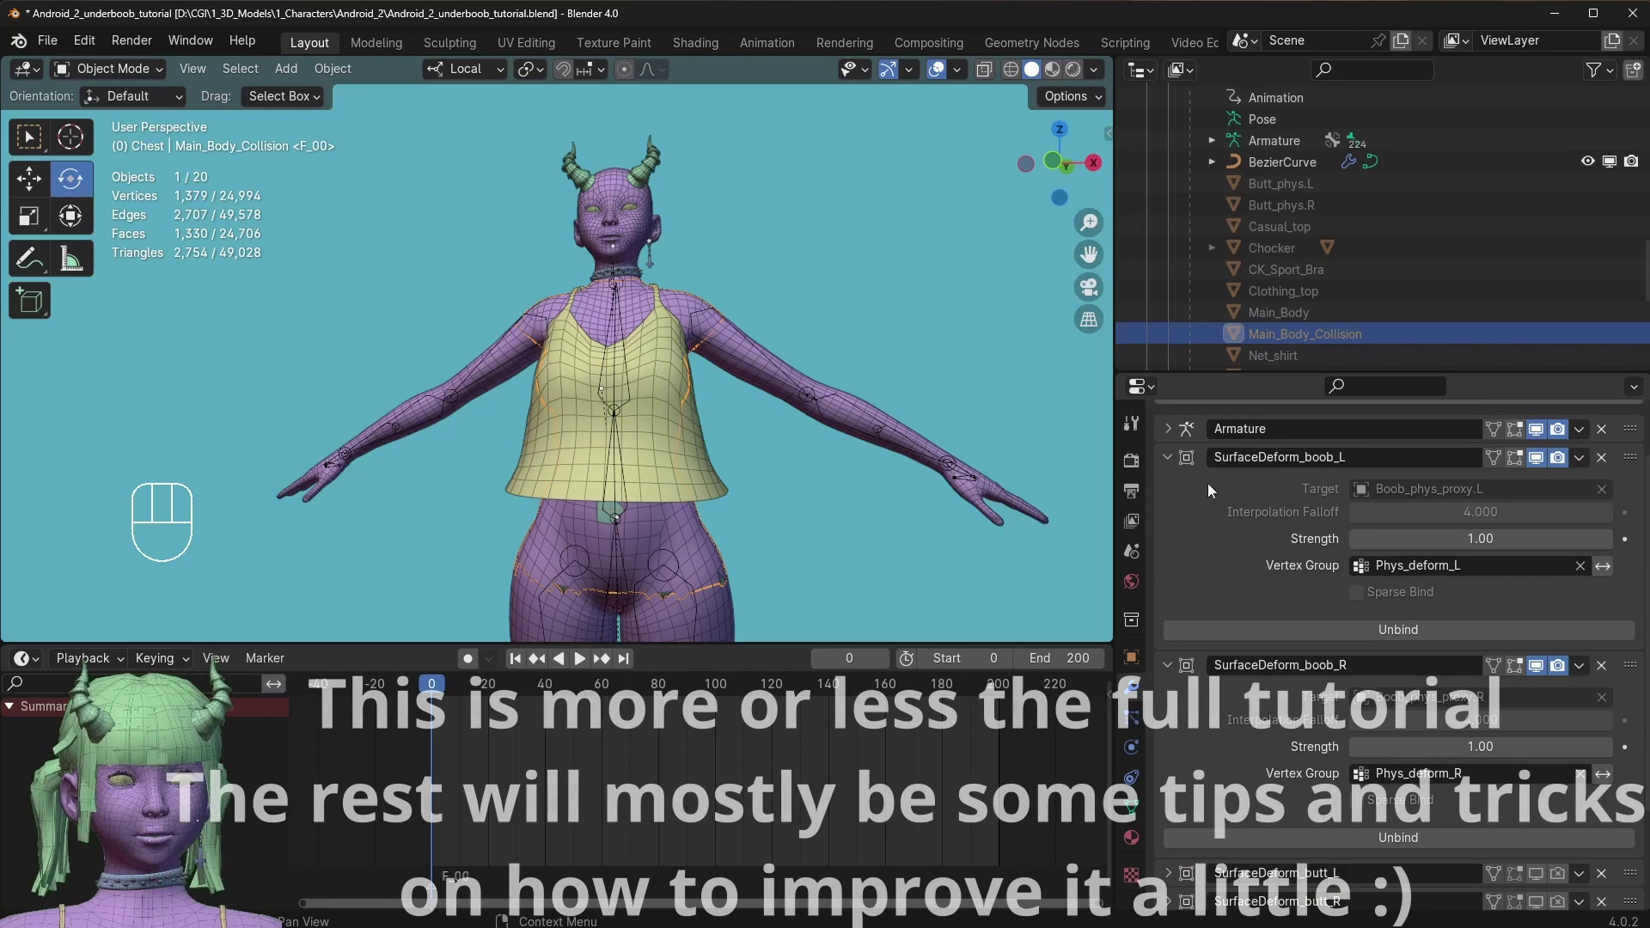
pyautogui.click(1172, 463)
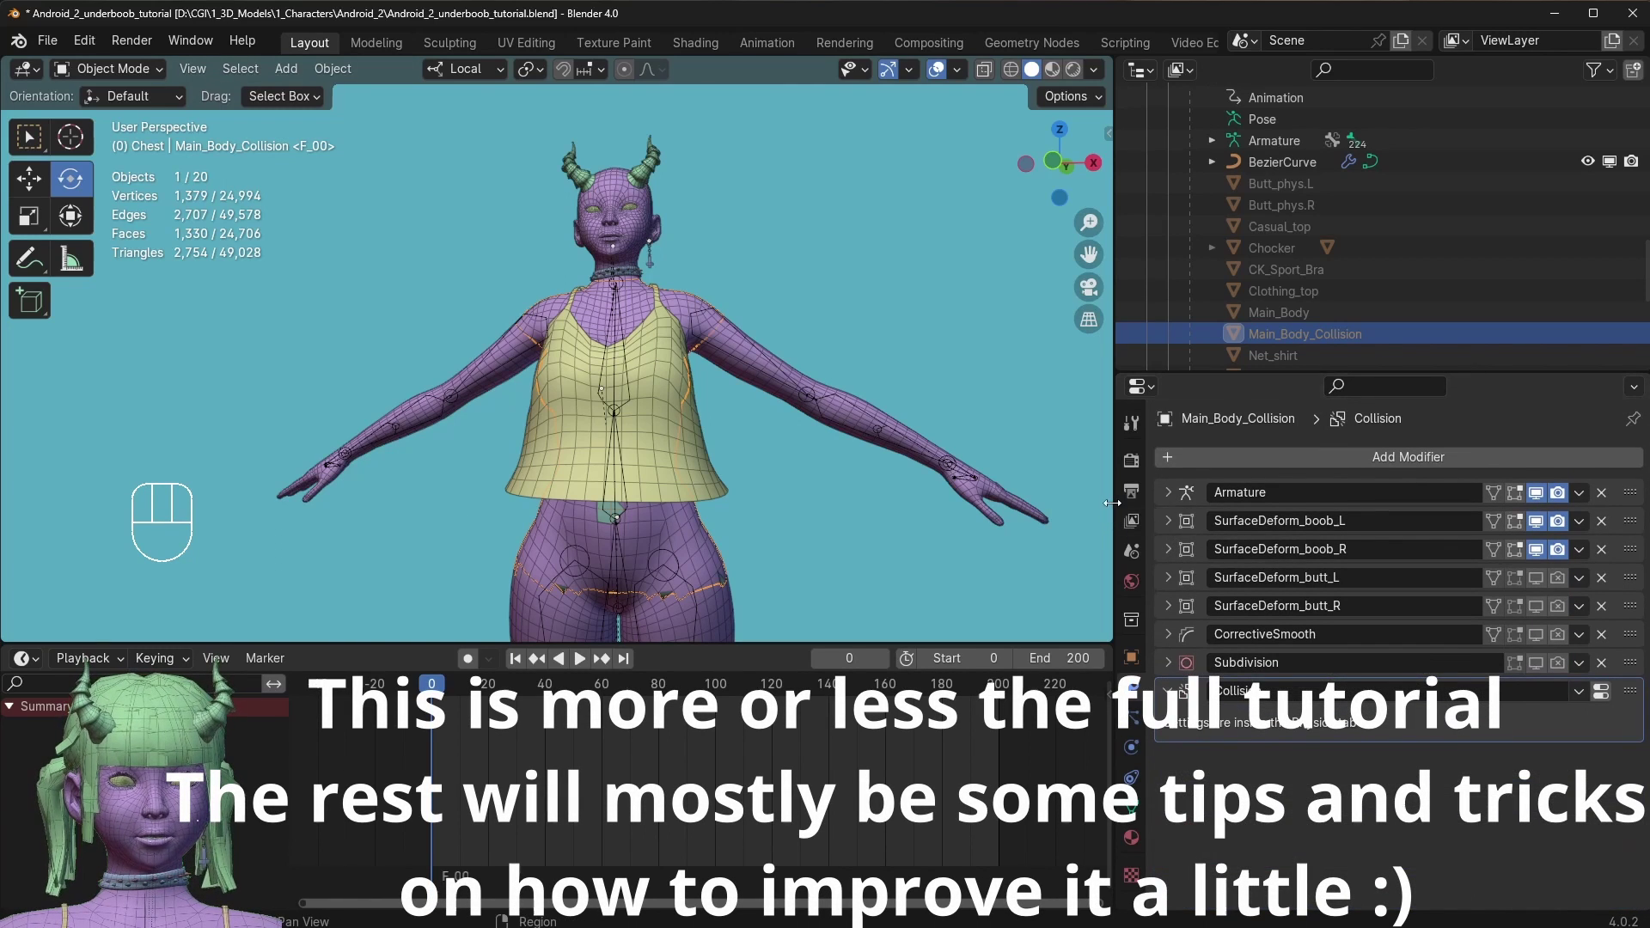
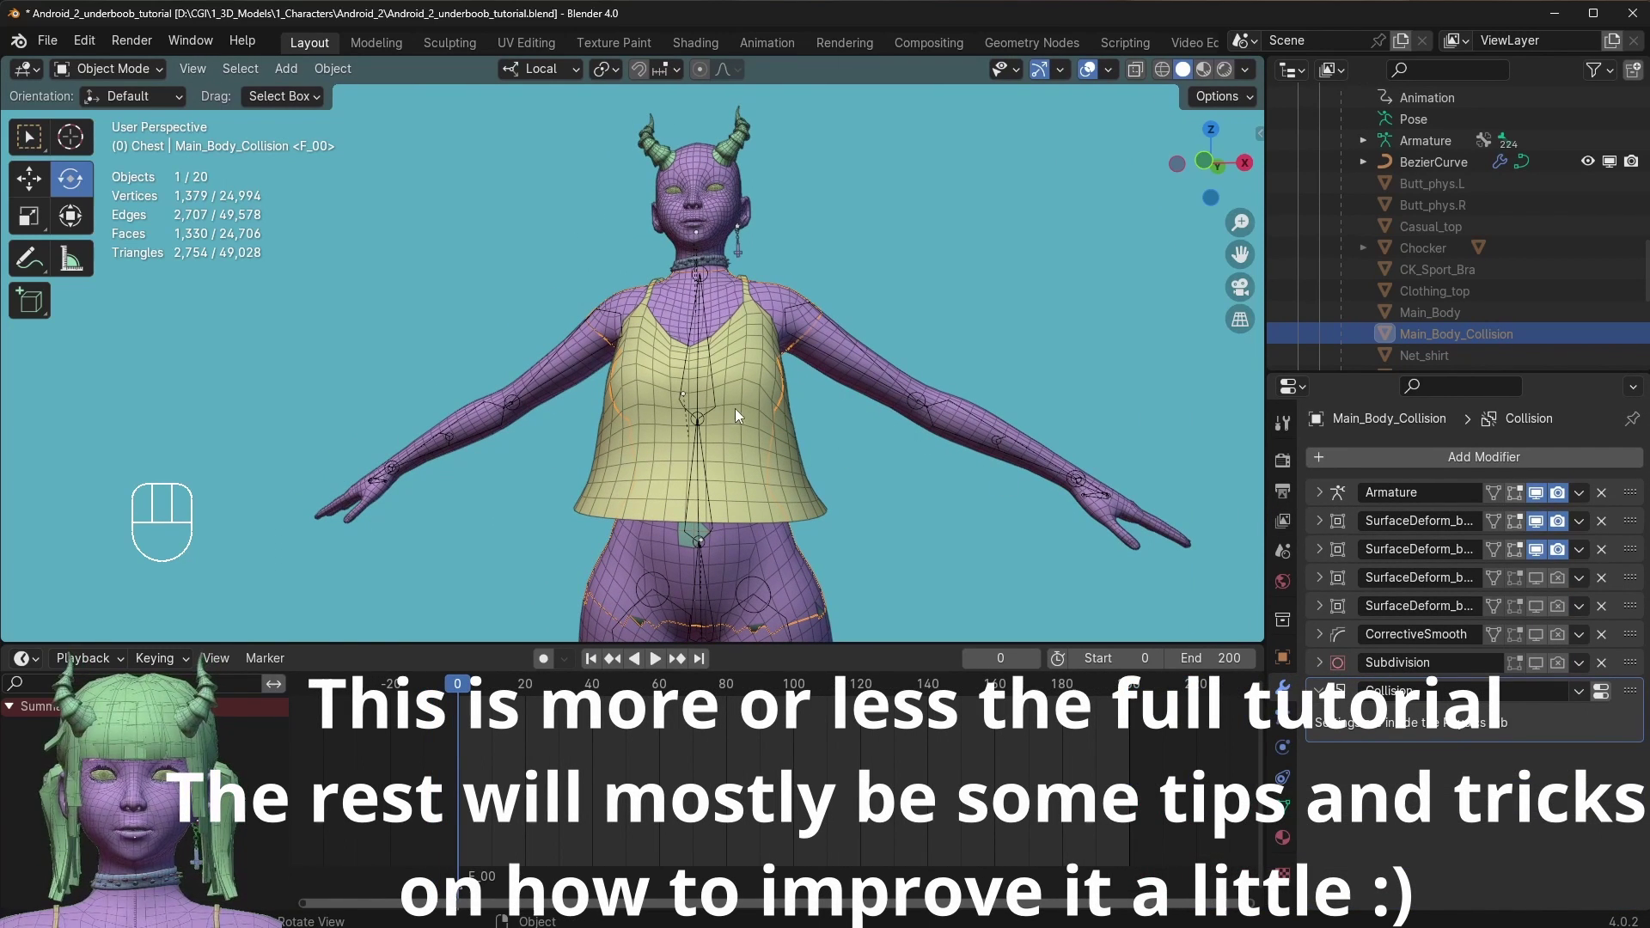
pyautogui.click(931, 264)
pyautogui.press('space')
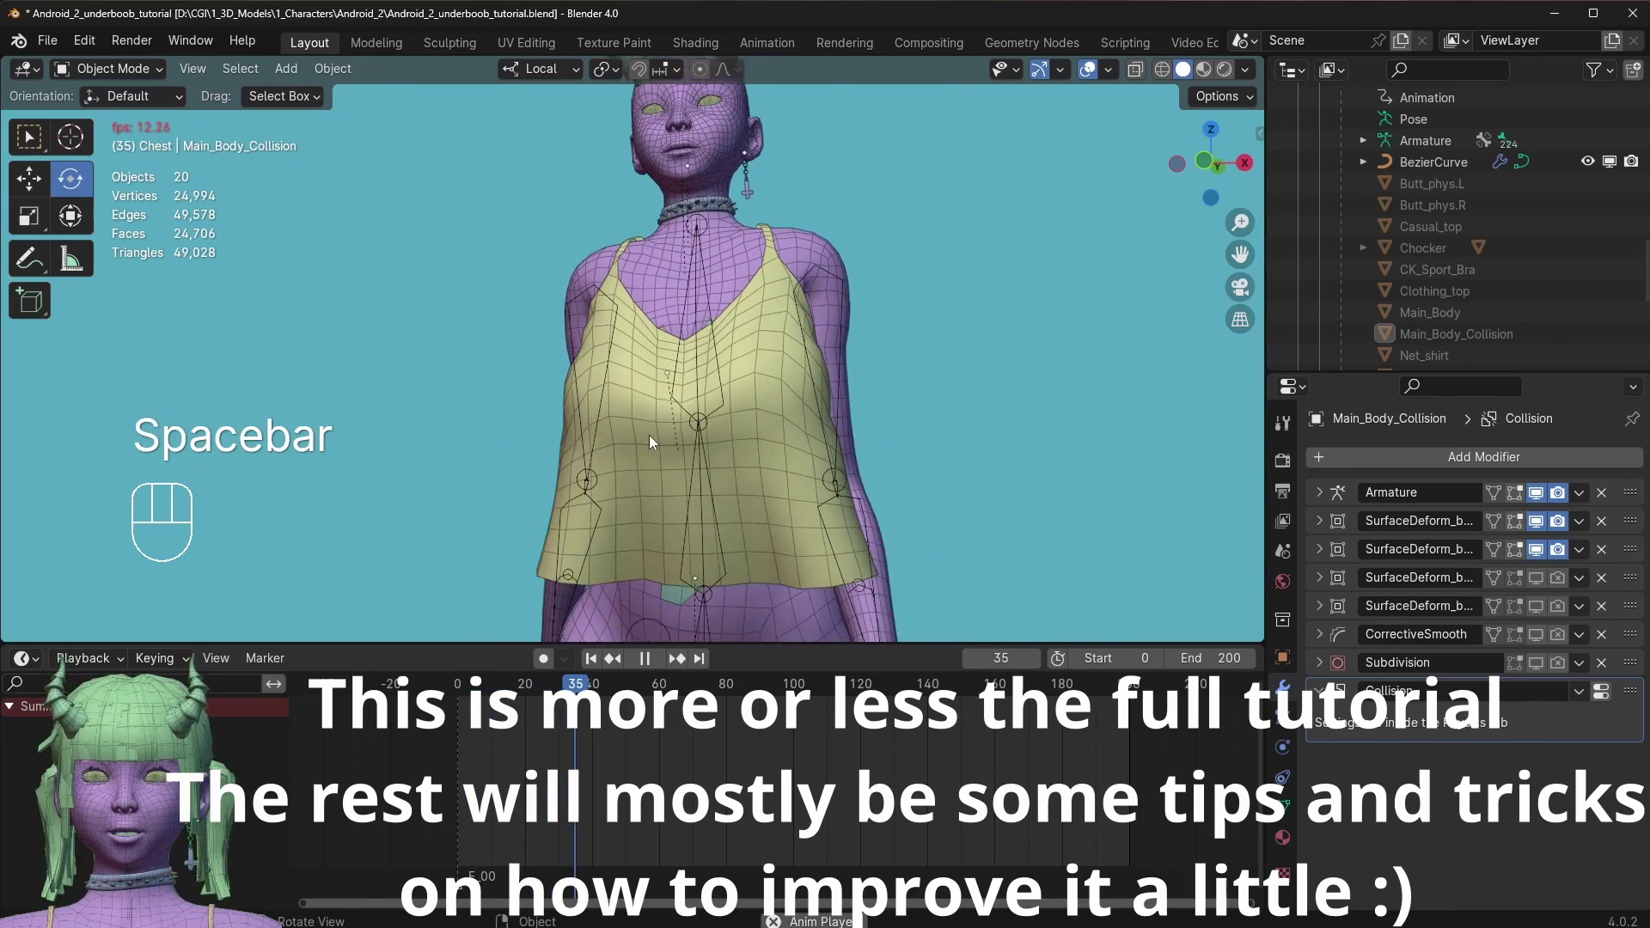
pyautogui.moveTo(651, 454); pyautogui.dragTo(713, 450)
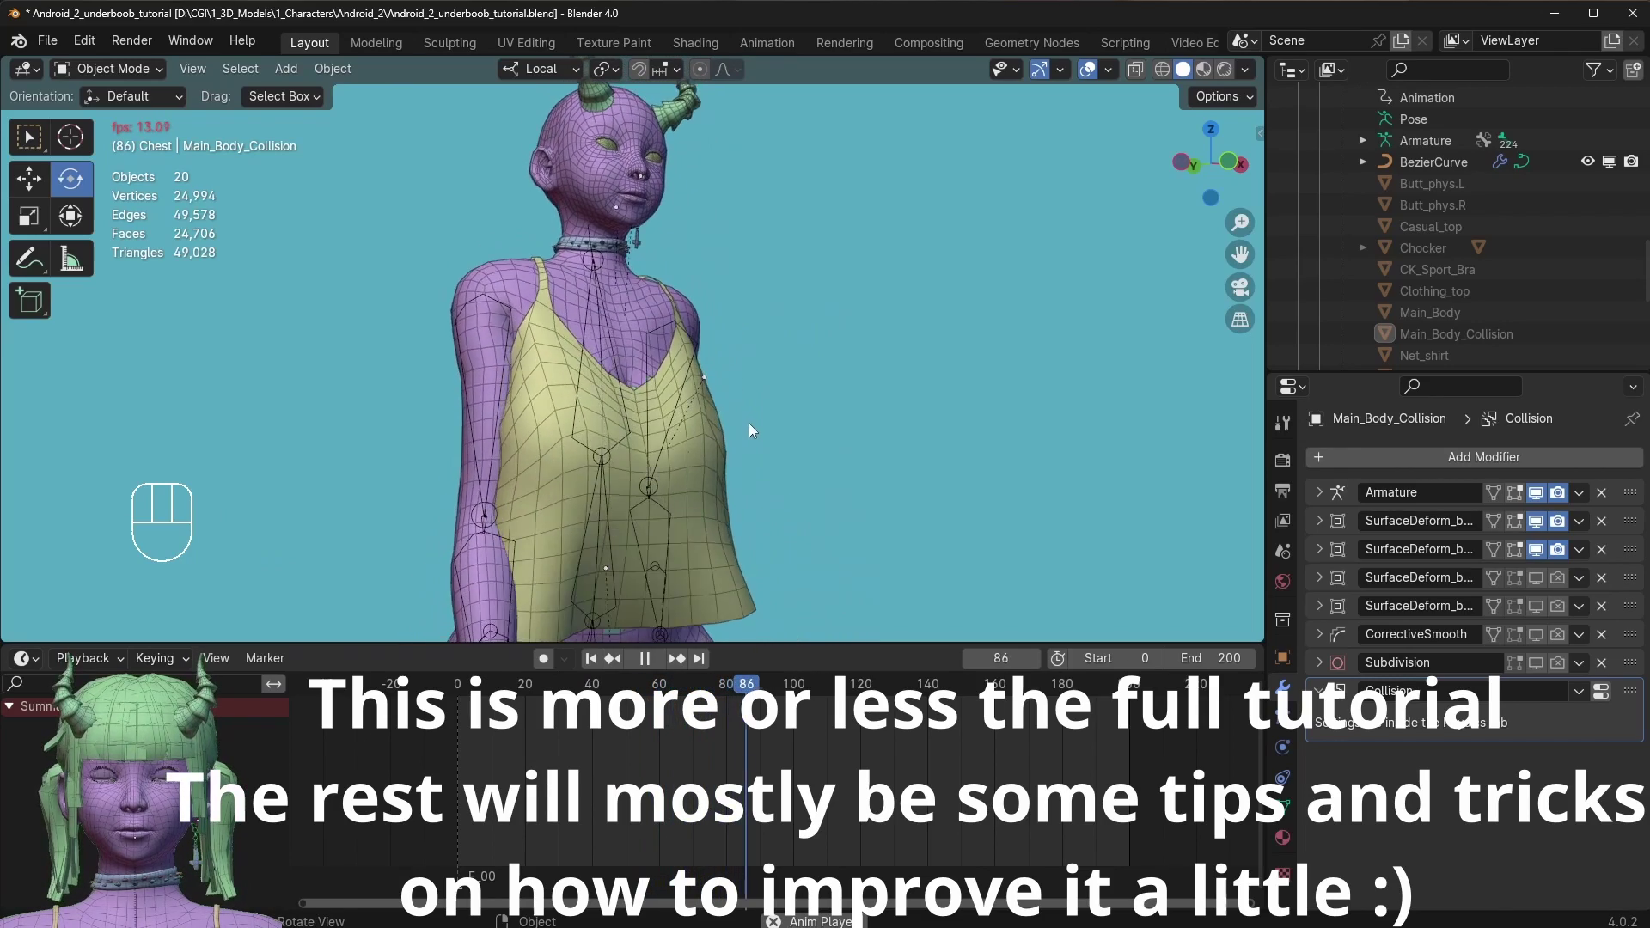
pyautogui.moveTo(665, 438); pyautogui.dragTo(799, 437)
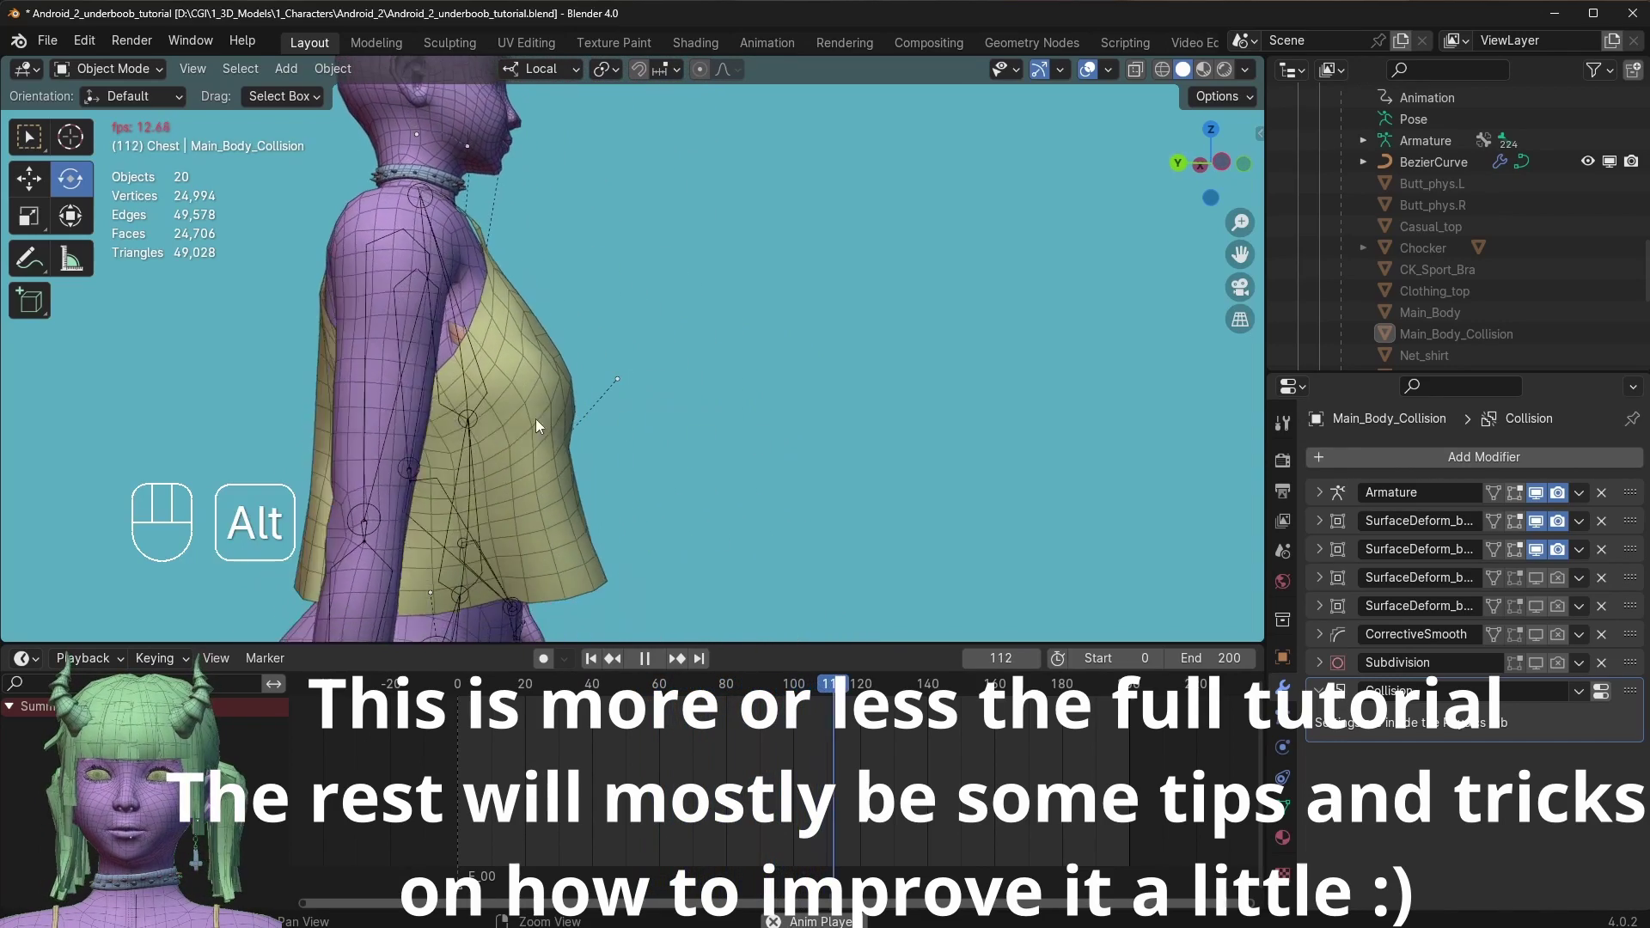
pyautogui.moveTo(469, 428); pyautogui.dragTo(388, 427)
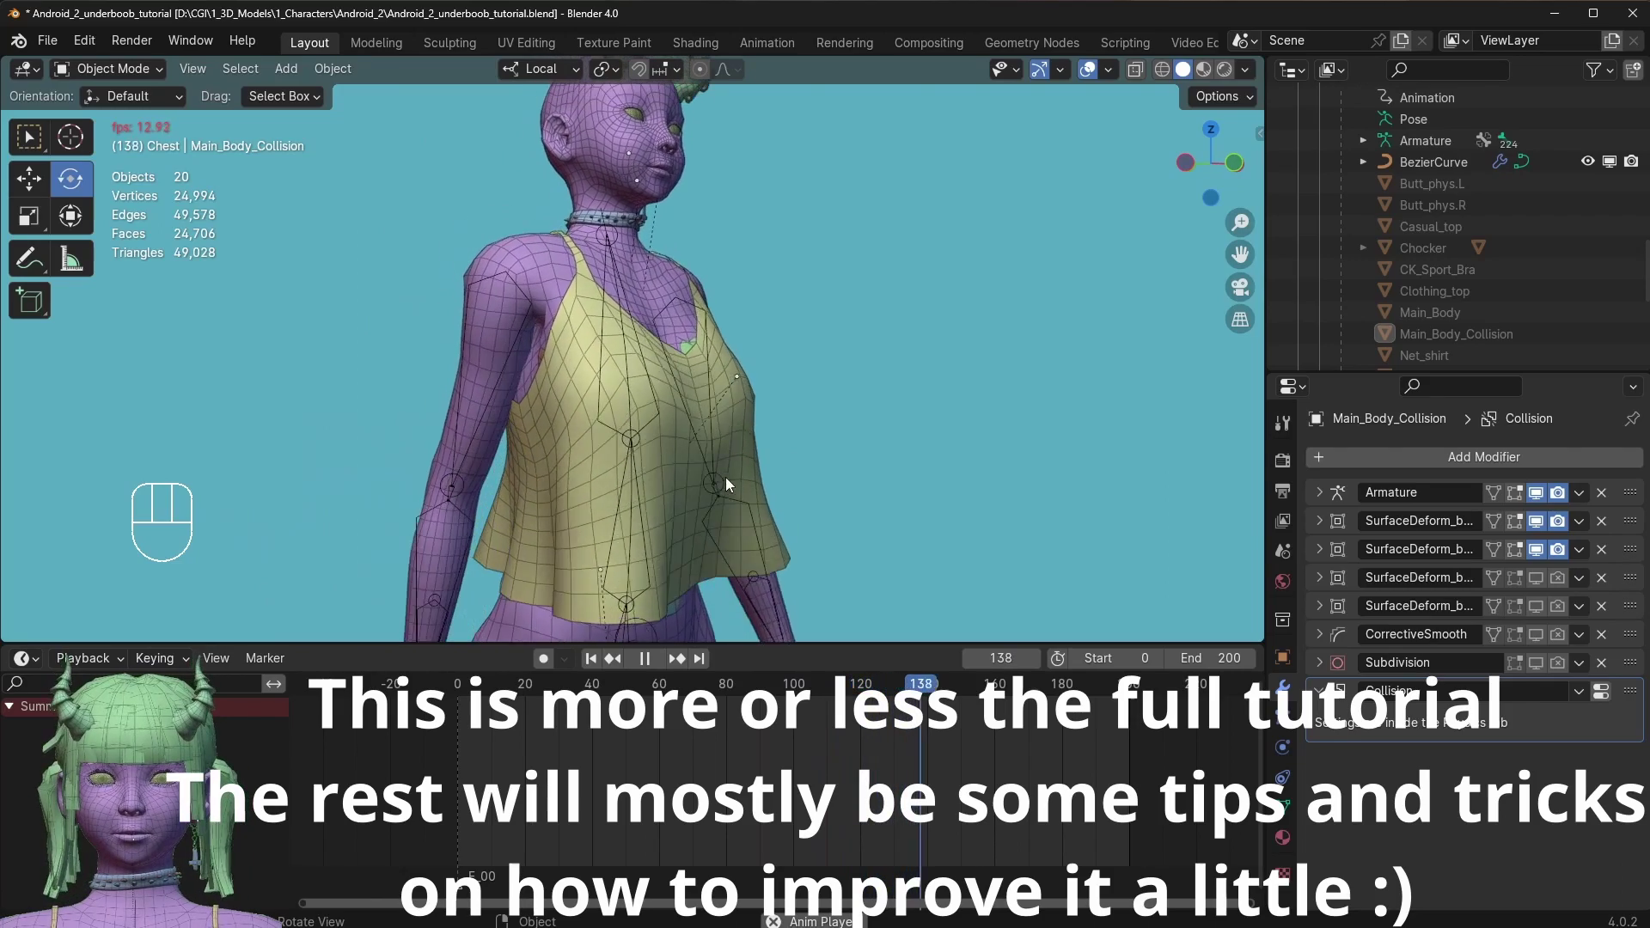
pyautogui.moveTo(458, 387); pyautogui.dragTo(430, 390)
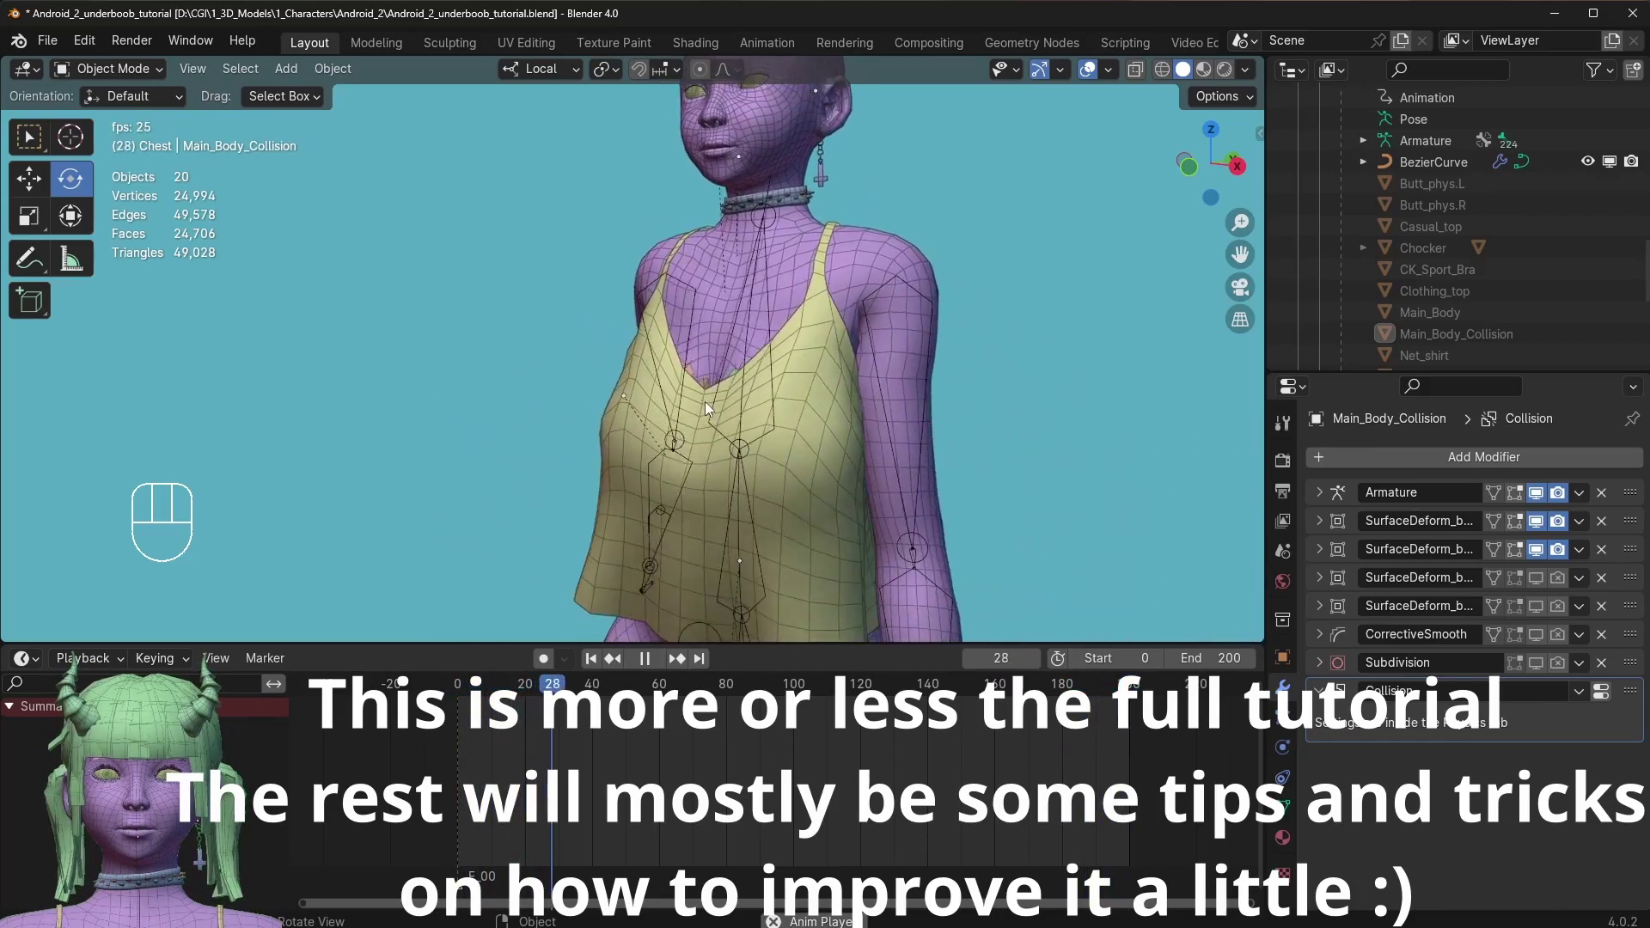
pyautogui.moveTo(695, 423); pyautogui.dragTo(615, 400)
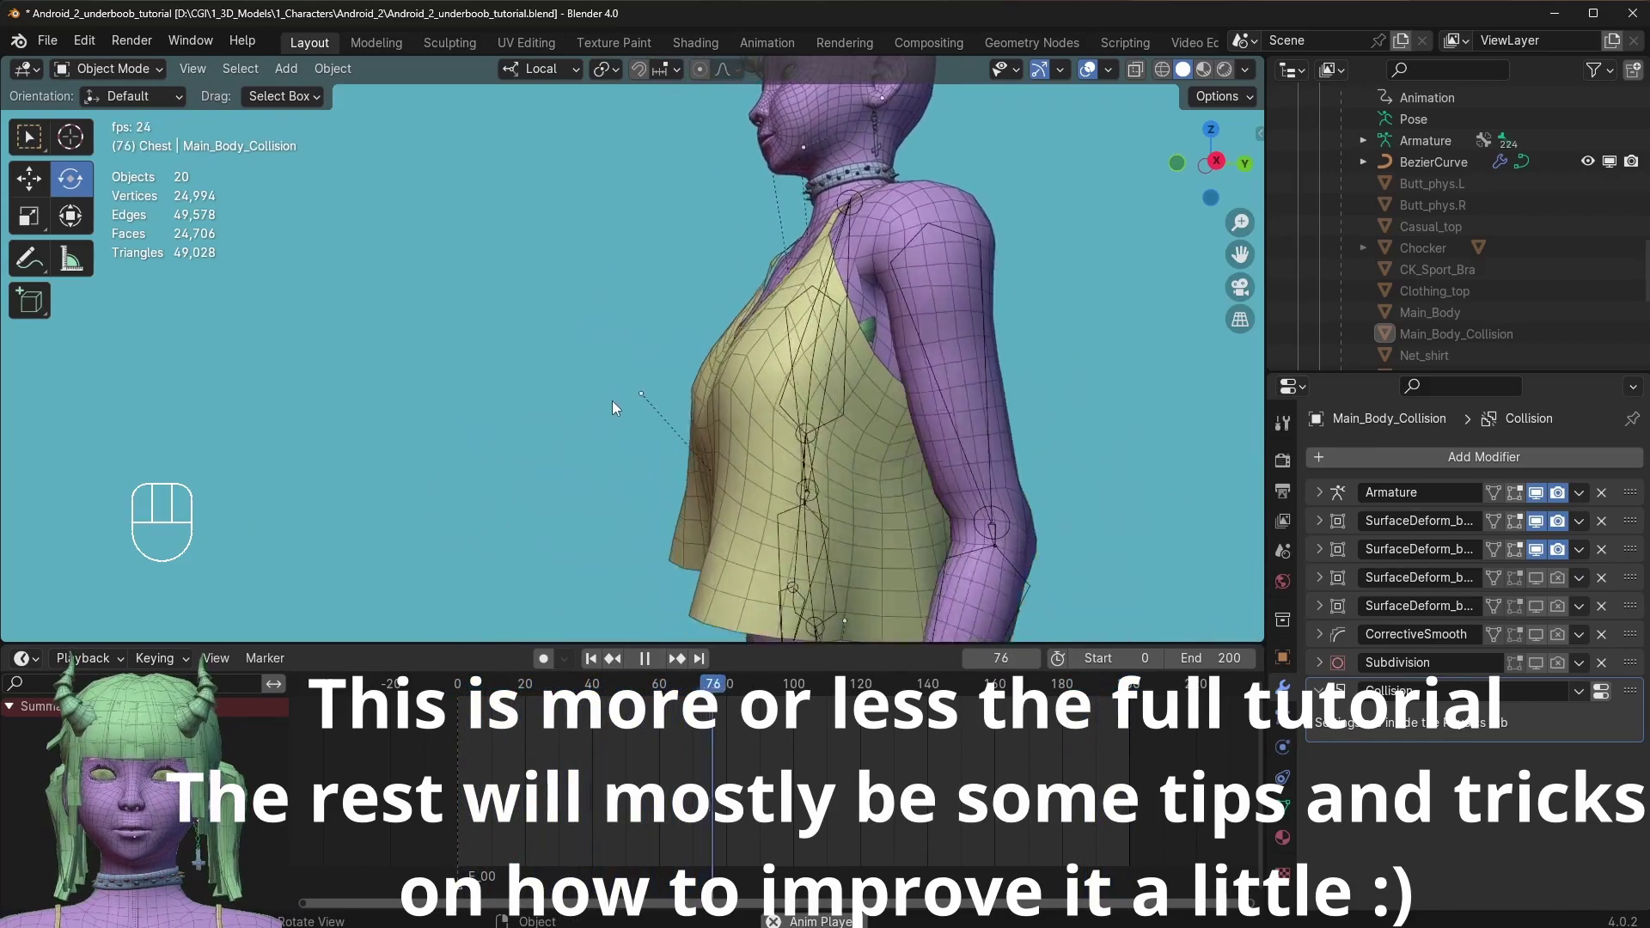
pyautogui.moveTo(695, 493); pyautogui.dragTo(842, 497)
pyautogui.moveTo(778, 521); pyautogui.dragTo(812, 379)
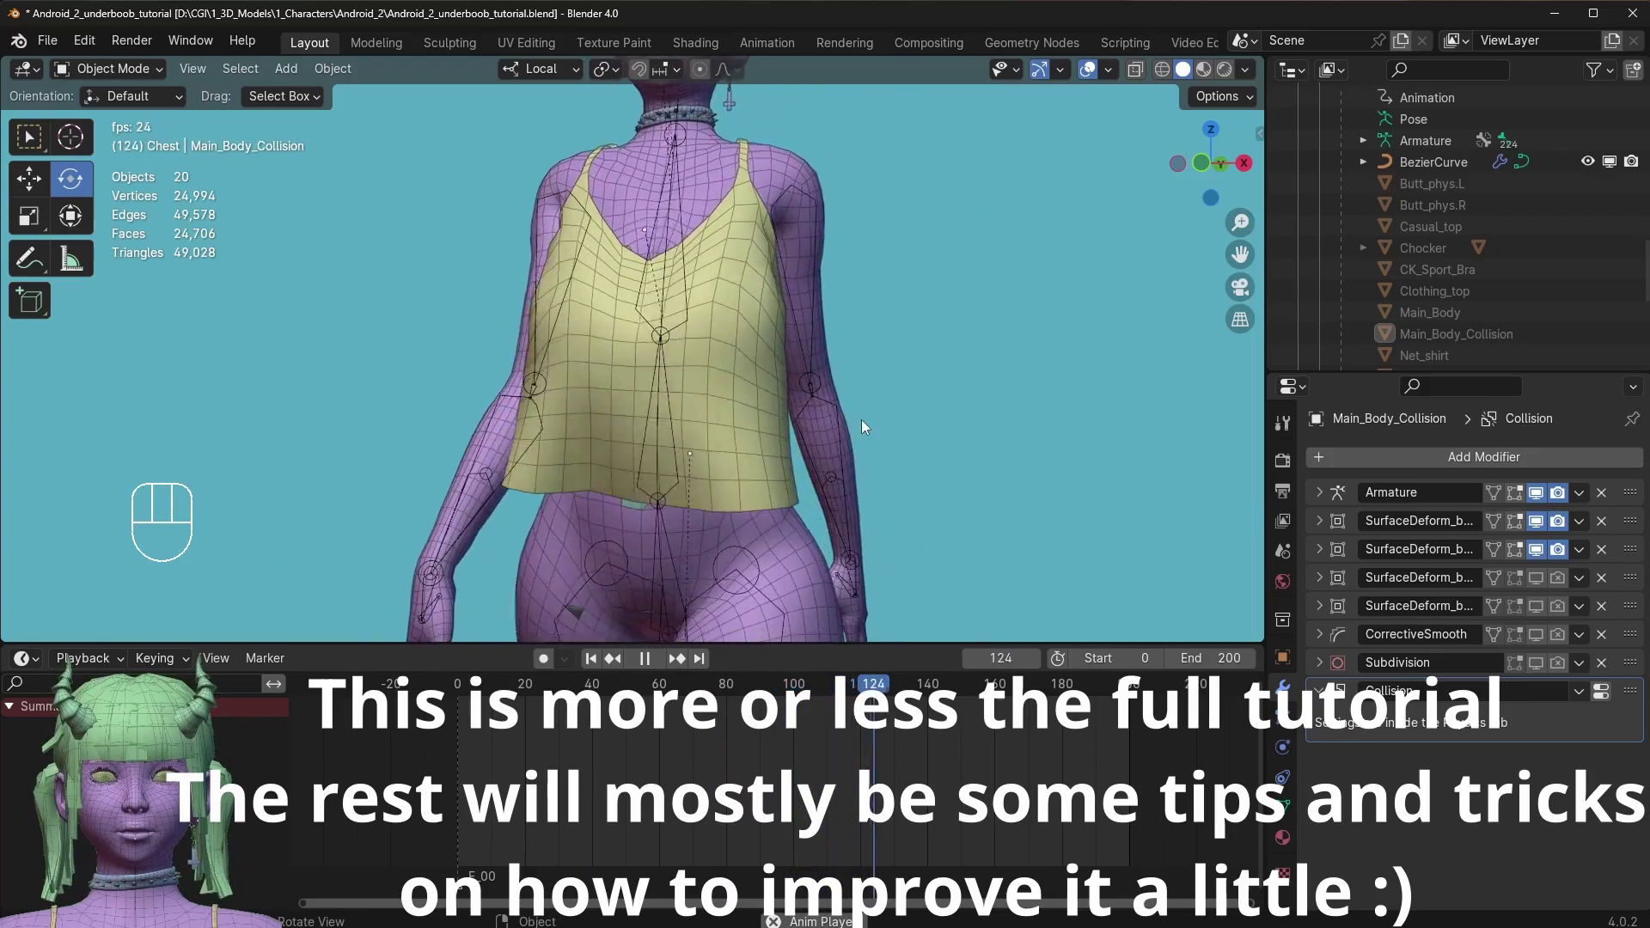
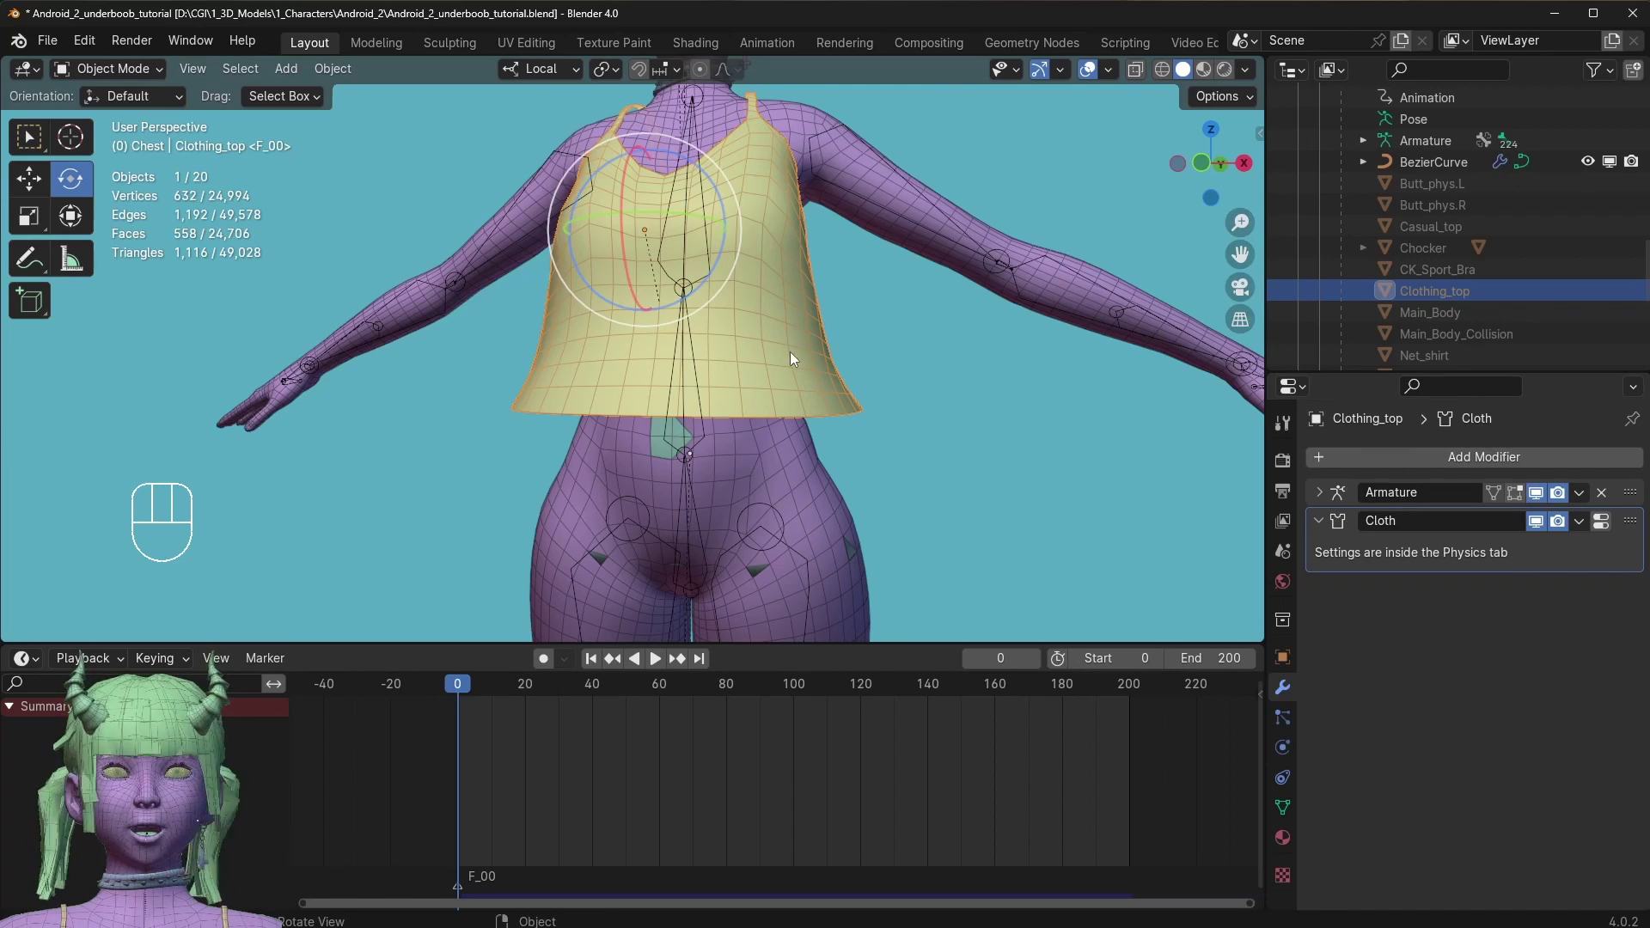
# Add a level-1 Subdivision modifier to Clothing_top placed between Armature and Cloth.
pyautogui.moveTo(774, 334); pyautogui.dragTo(851, 495)
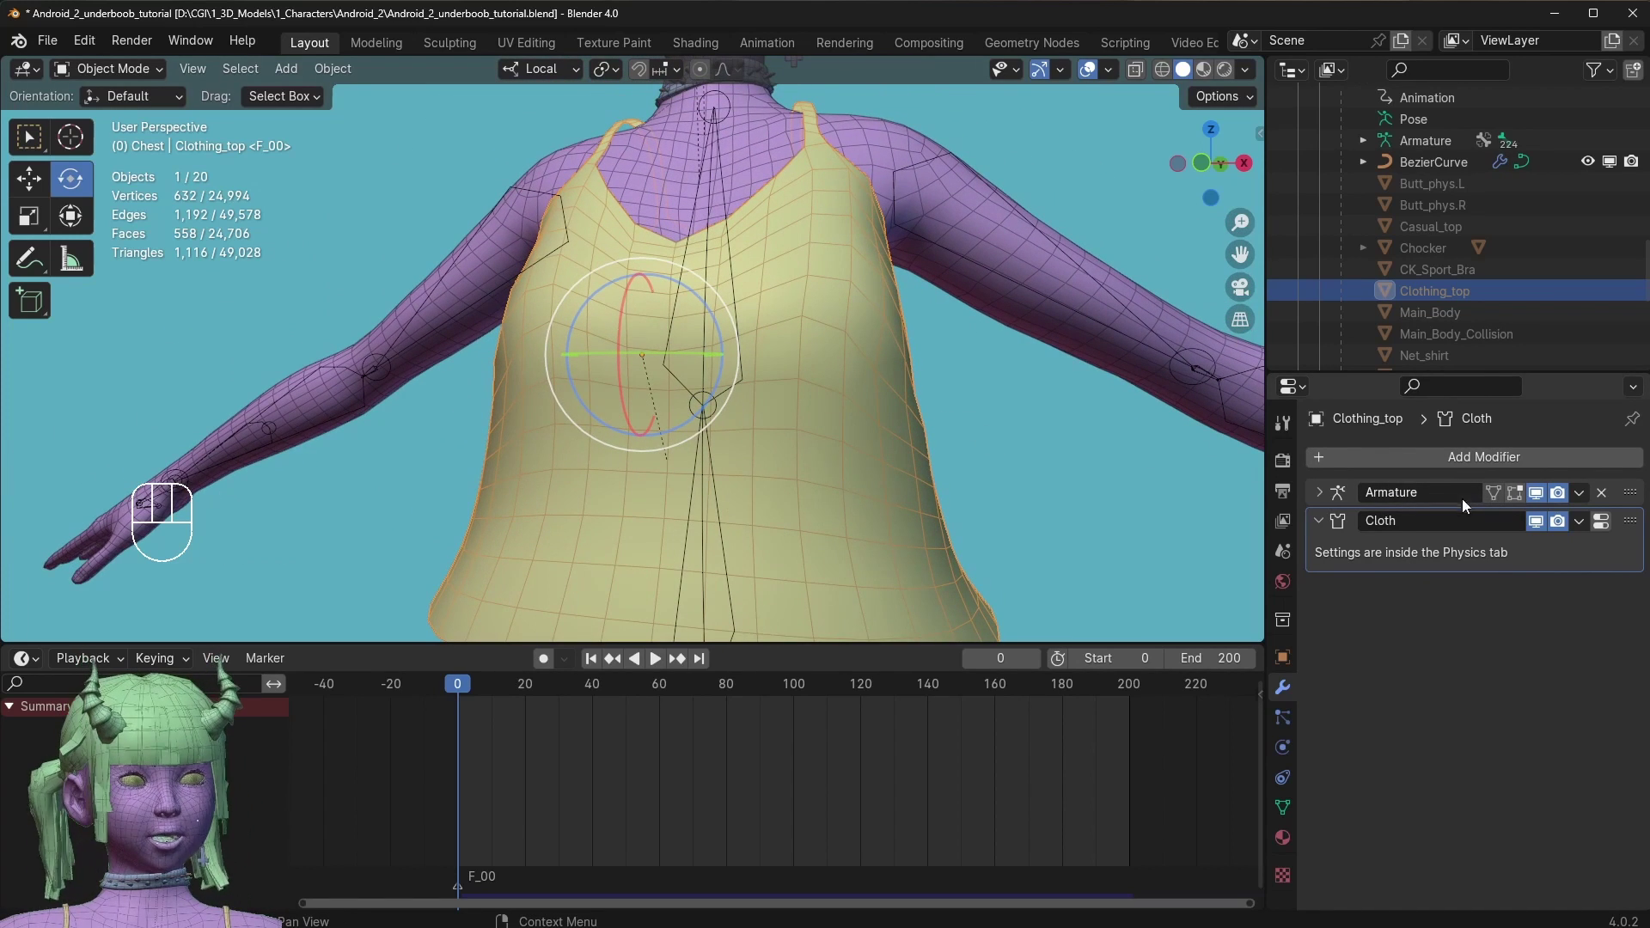
pyautogui.moveTo(1438, 455); pyautogui.dragTo(1289, 490)
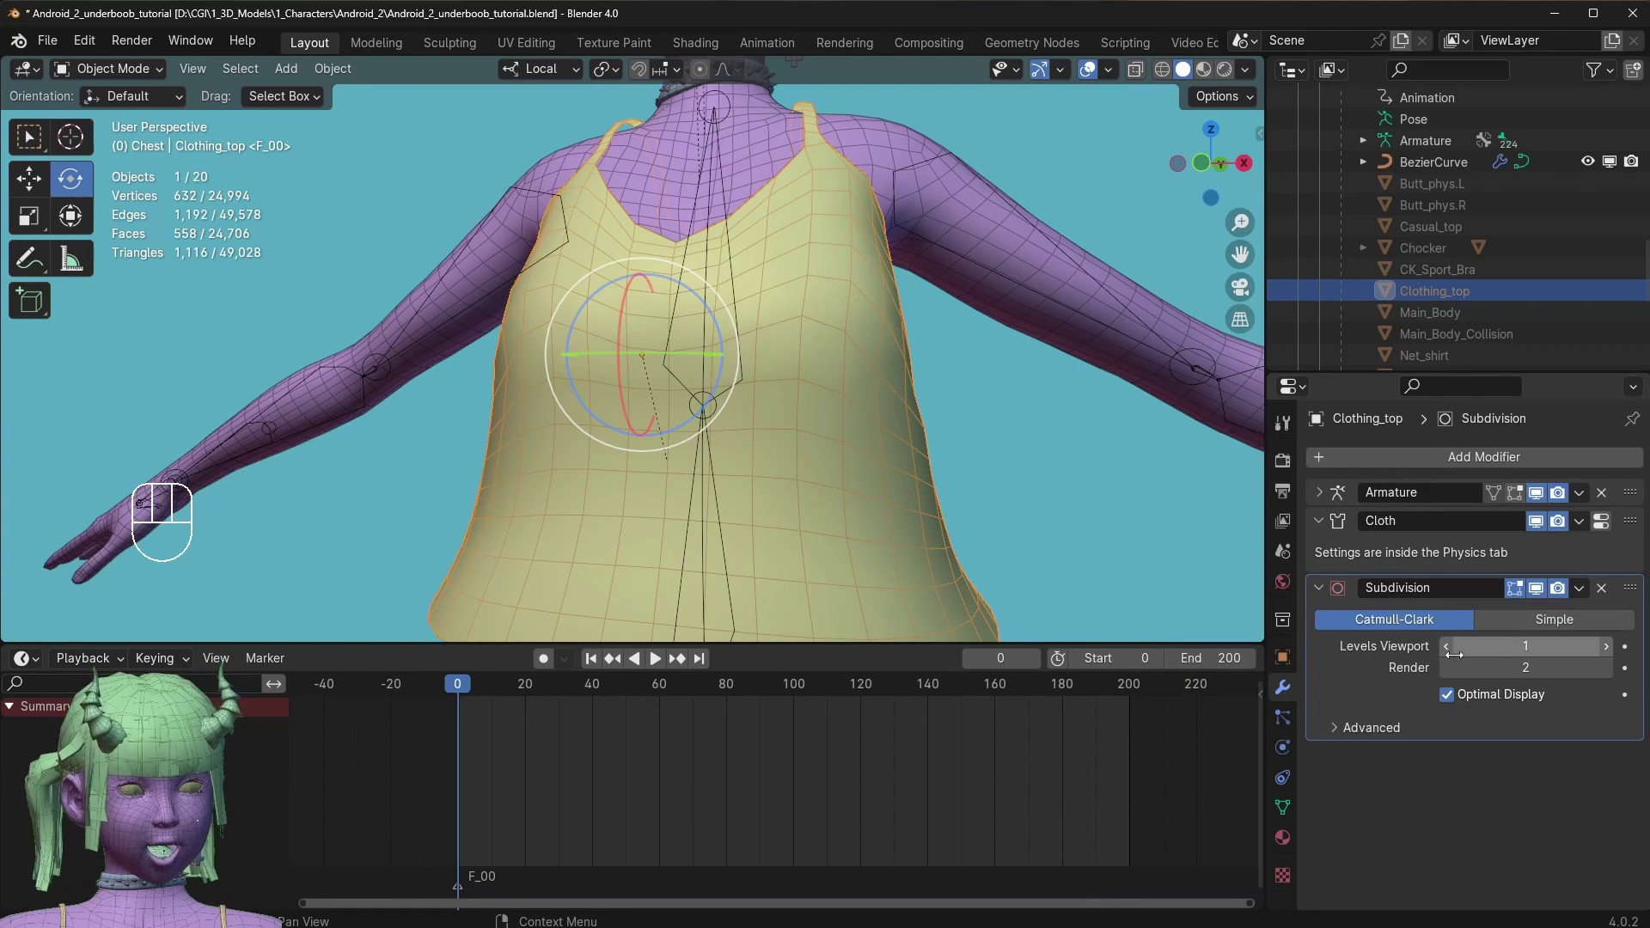
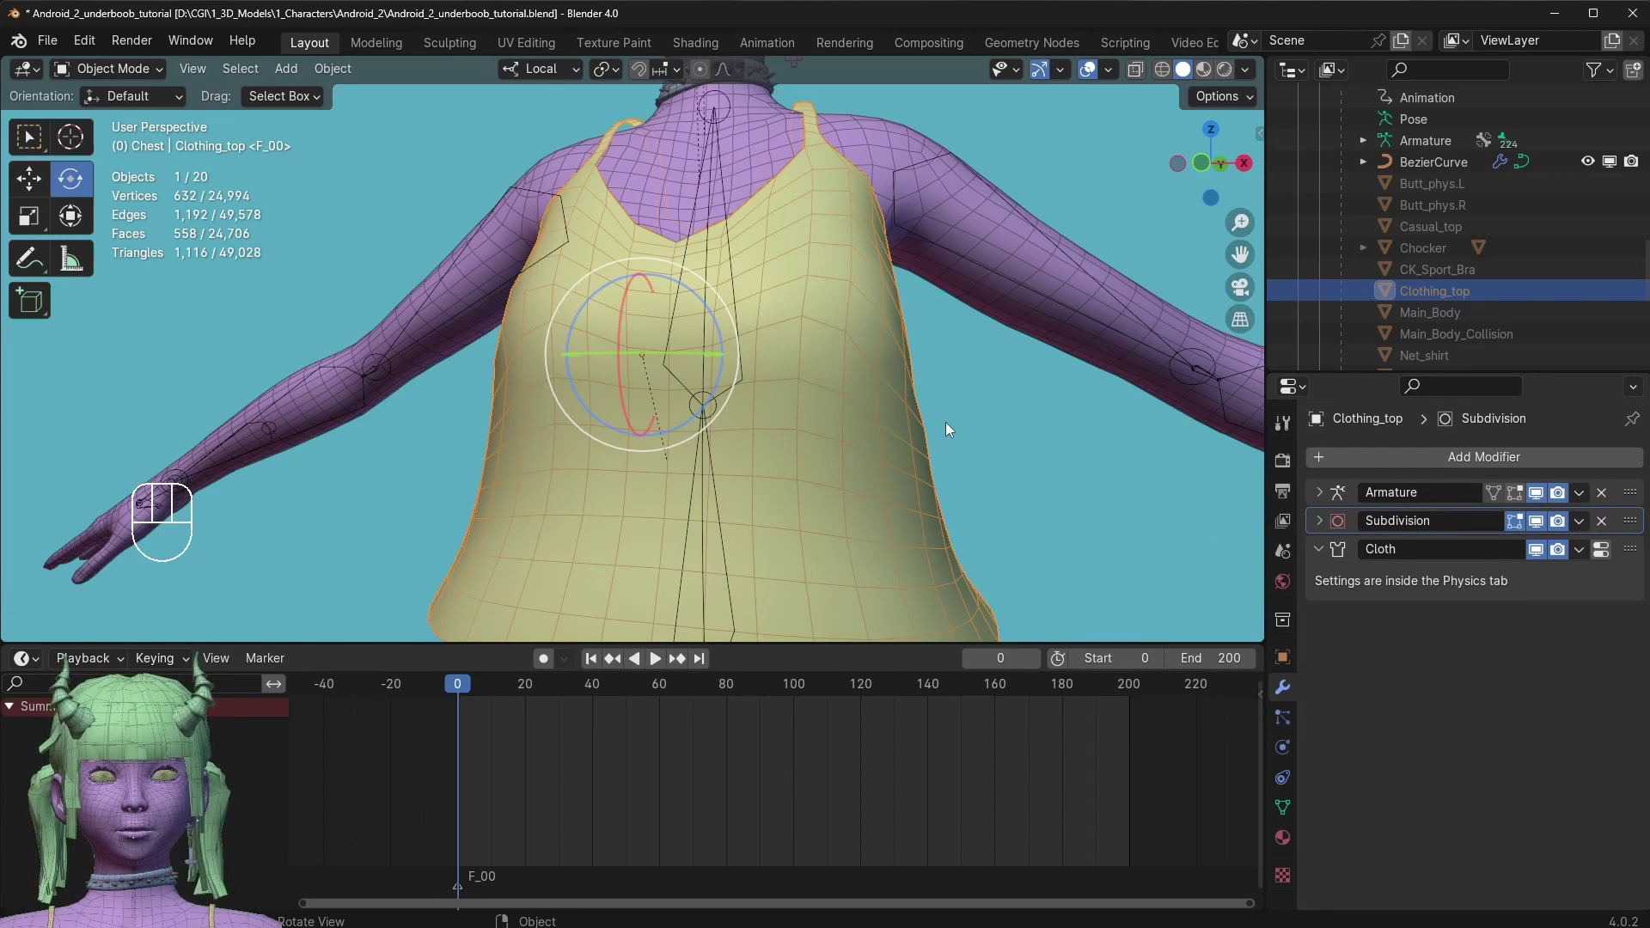
pyautogui.click(899, 379)
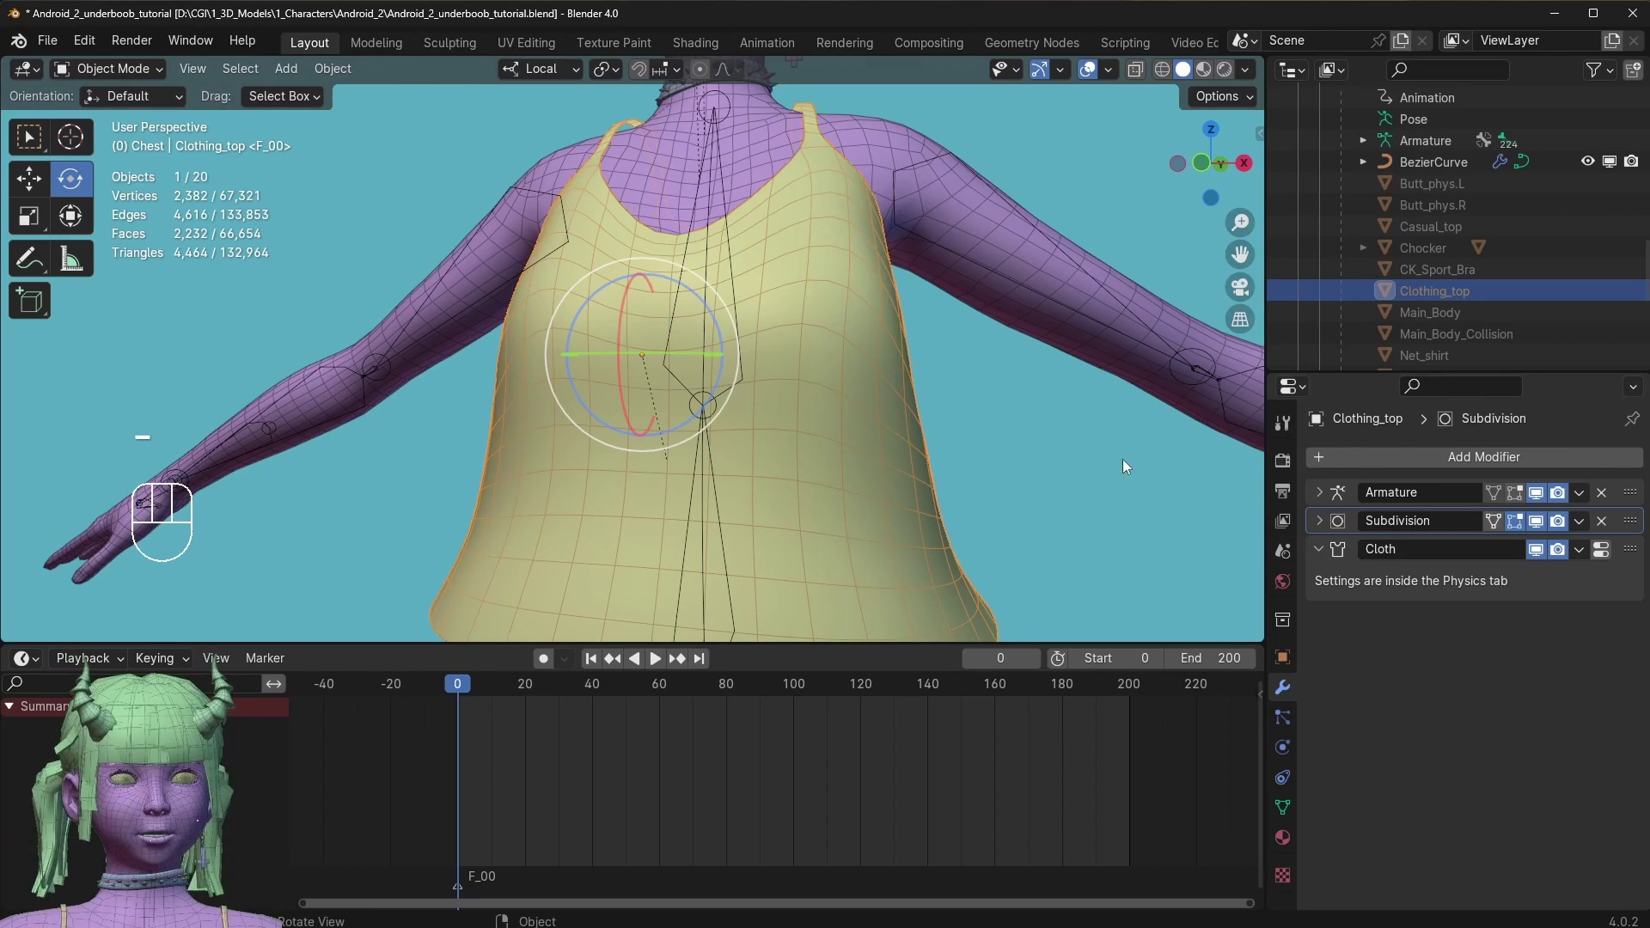
pyautogui.moveTo(835, 416); pyautogui.dragTo(970, 437)
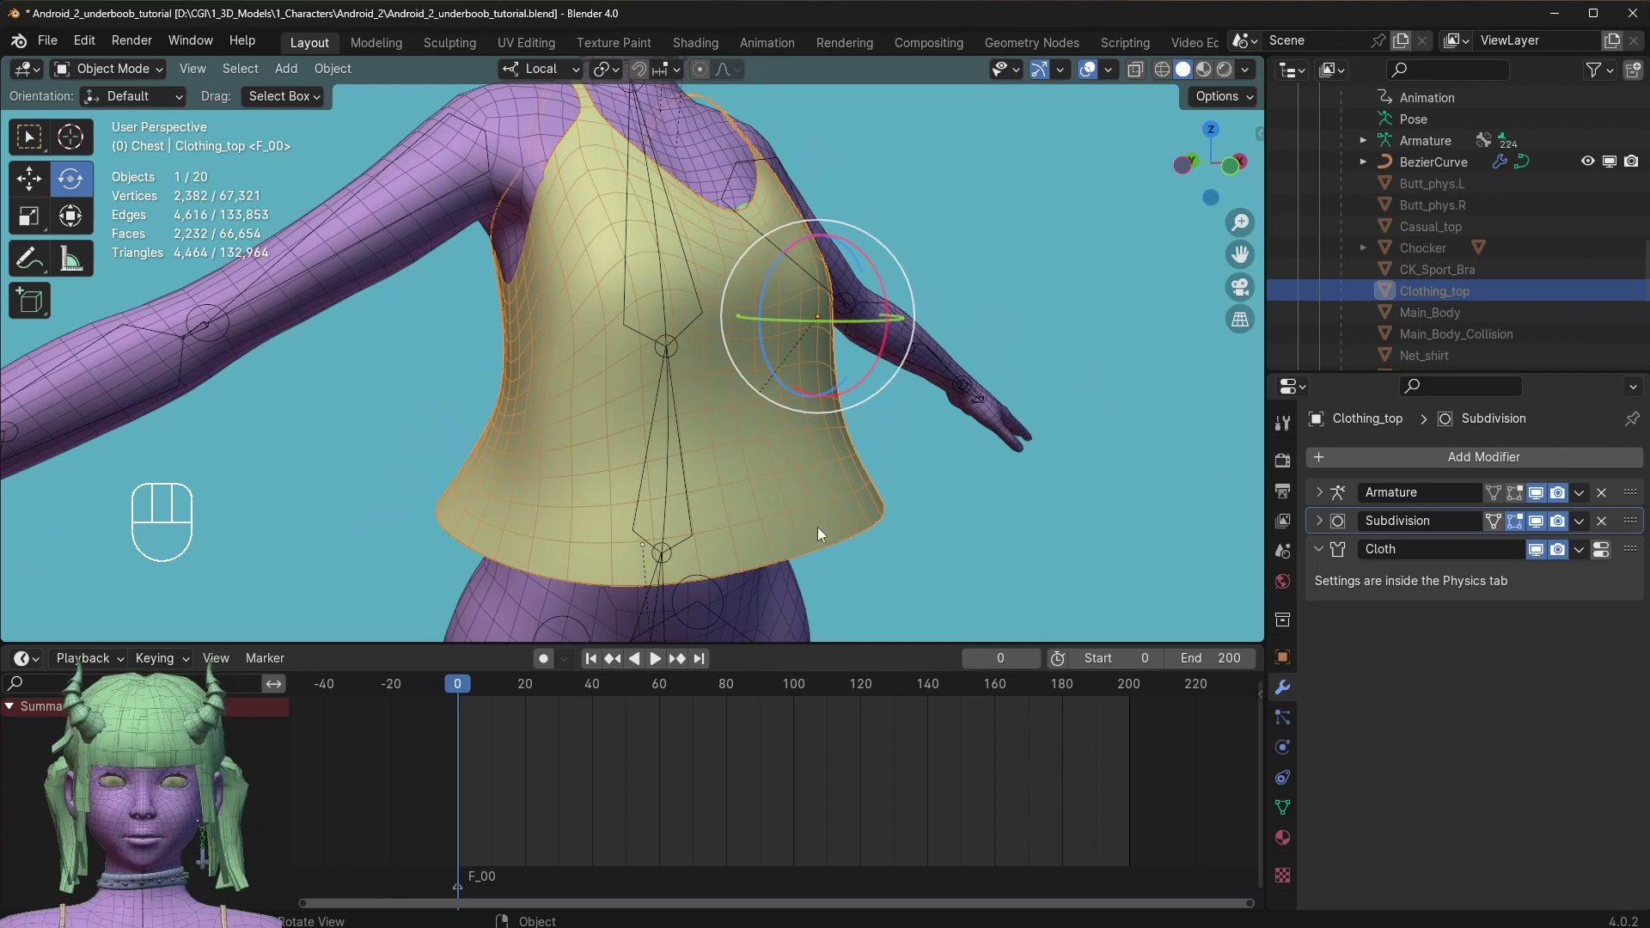
pyautogui.press('space')
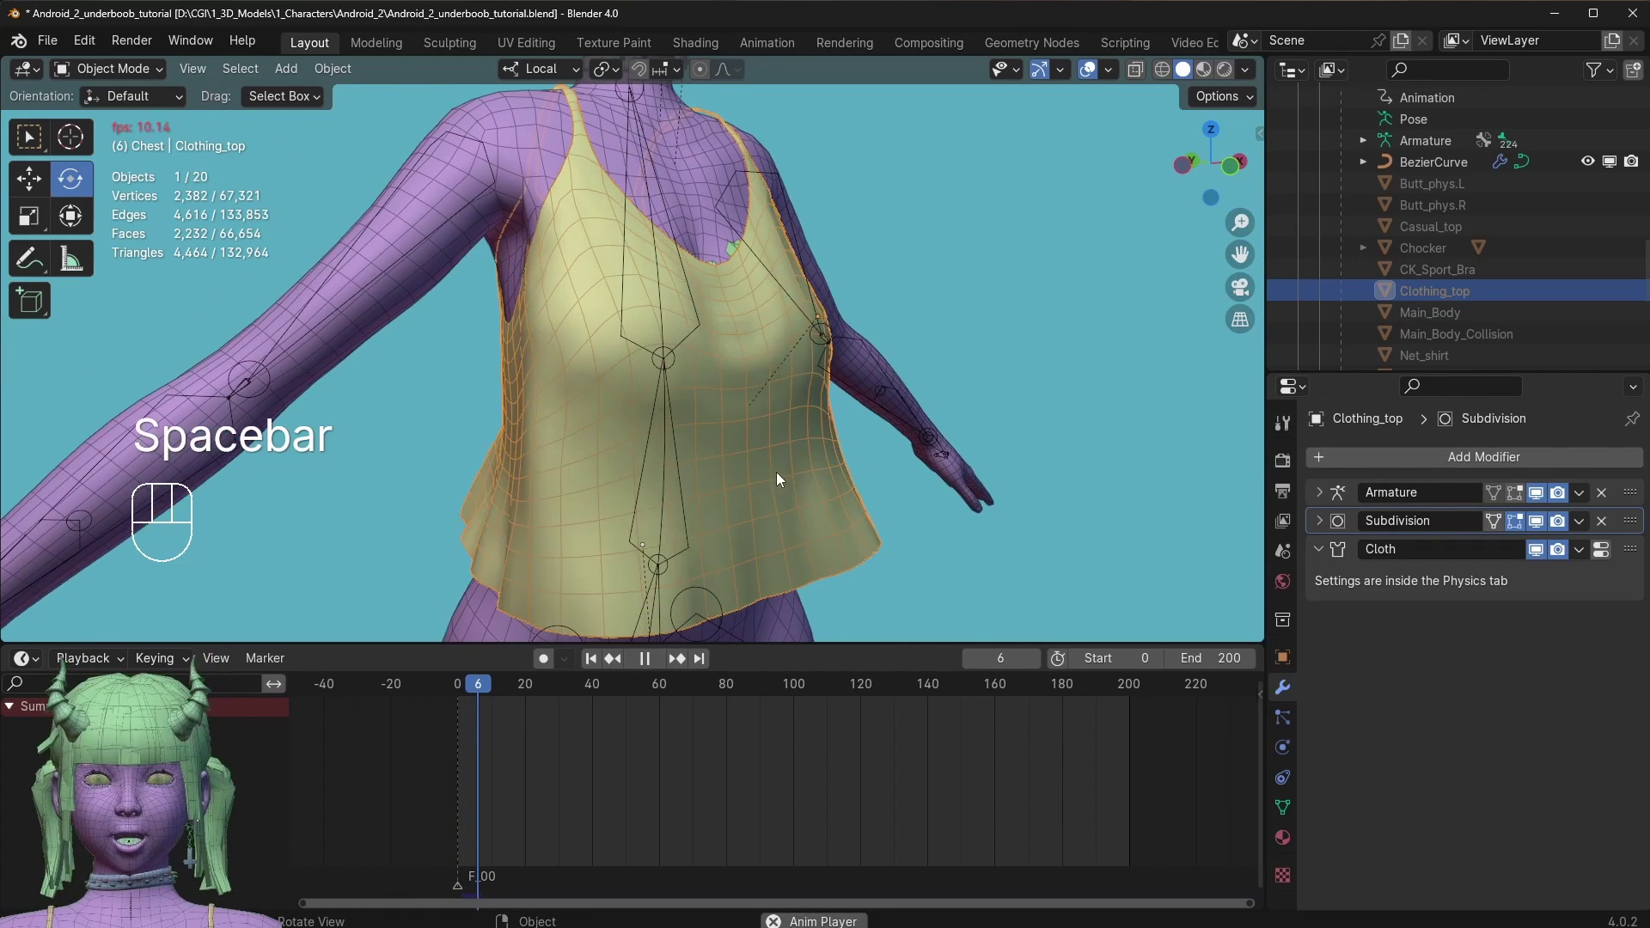
pyautogui.press('space')
pyautogui.moveTo(746, 389); pyautogui.dragTo(710, 379)
pyautogui.moveTo(698, 434); pyautogui.dragTo(743, 436)
pyautogui.press('space')
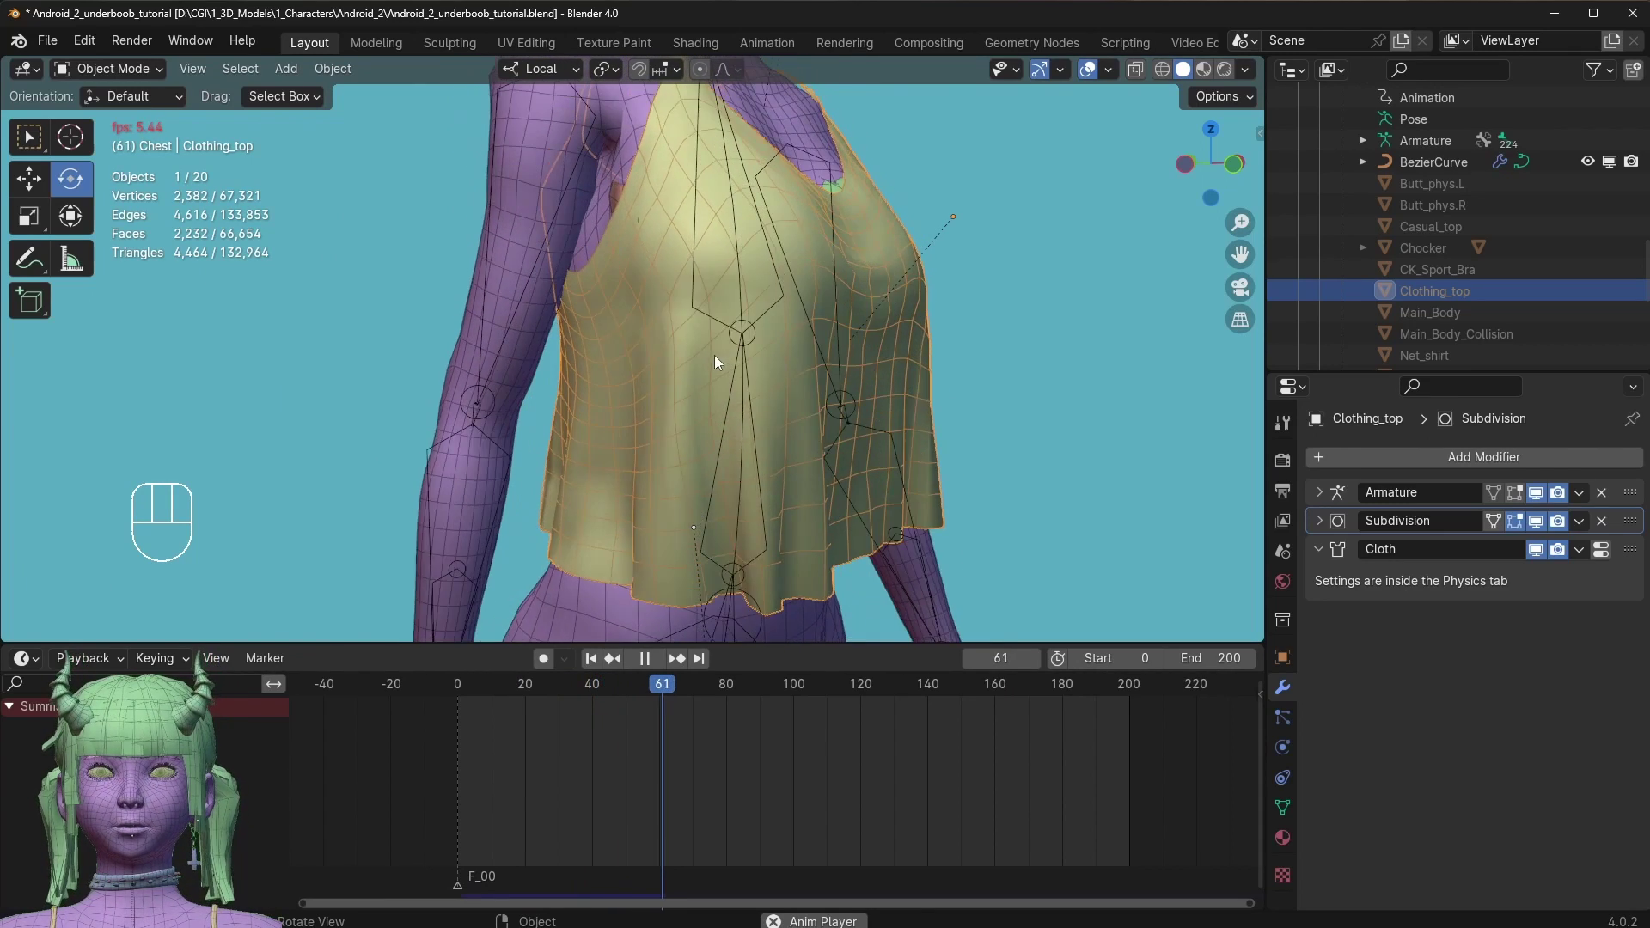
pyautogui.moveTo(662, 291); pyautogui.dragTo(693, 273)
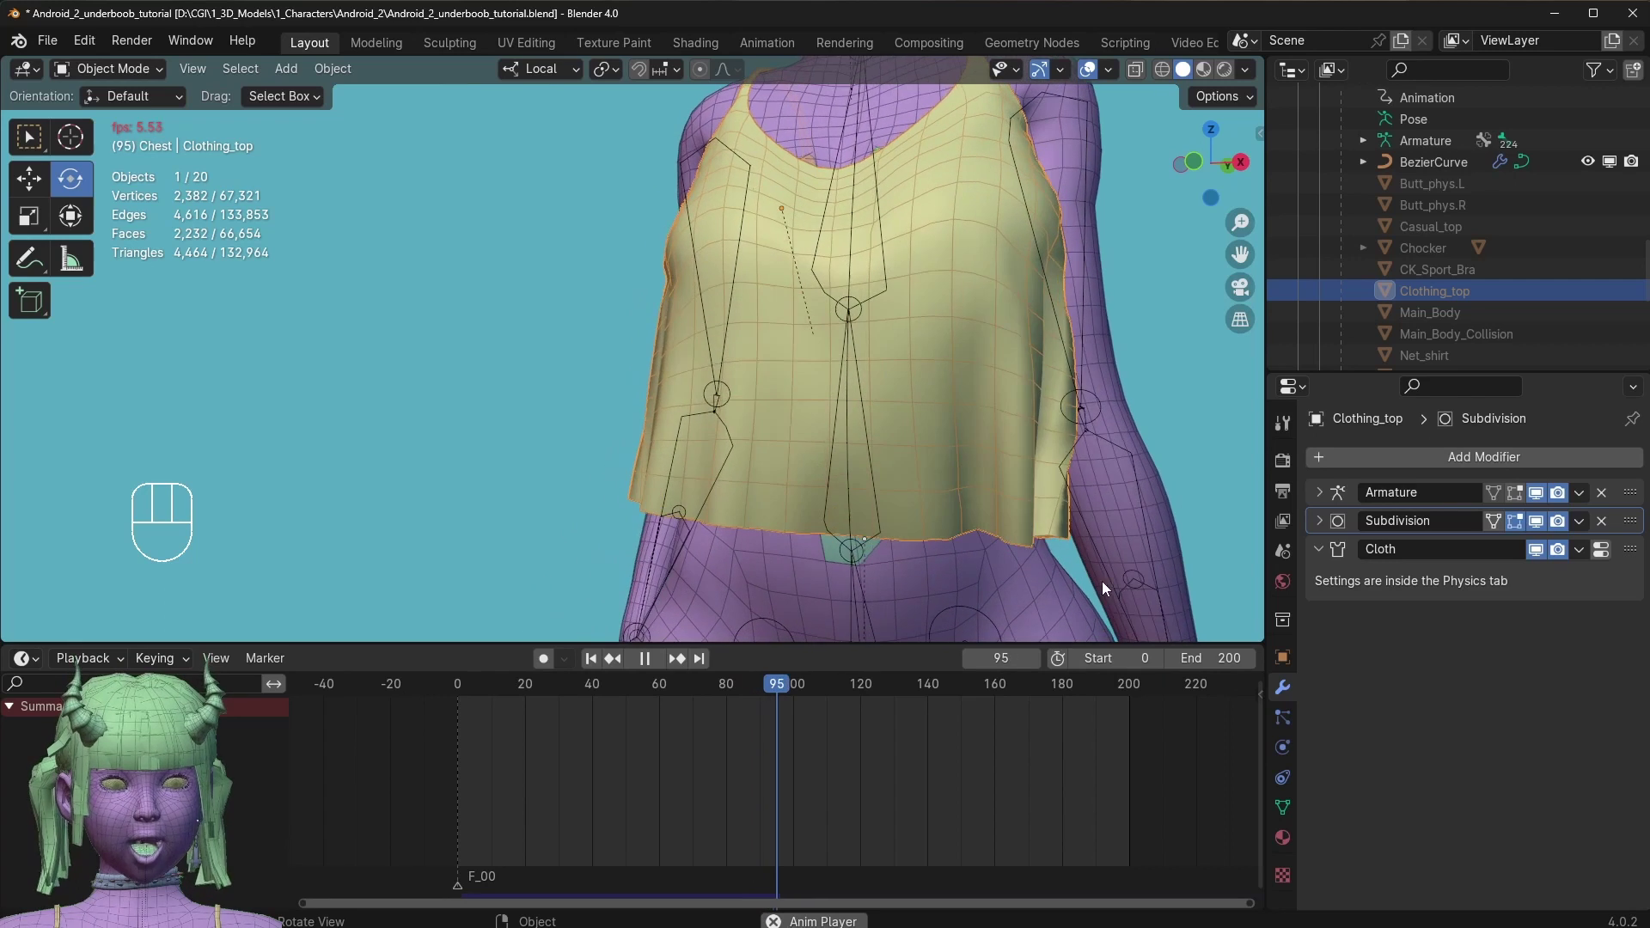
pyautogui.press('space')
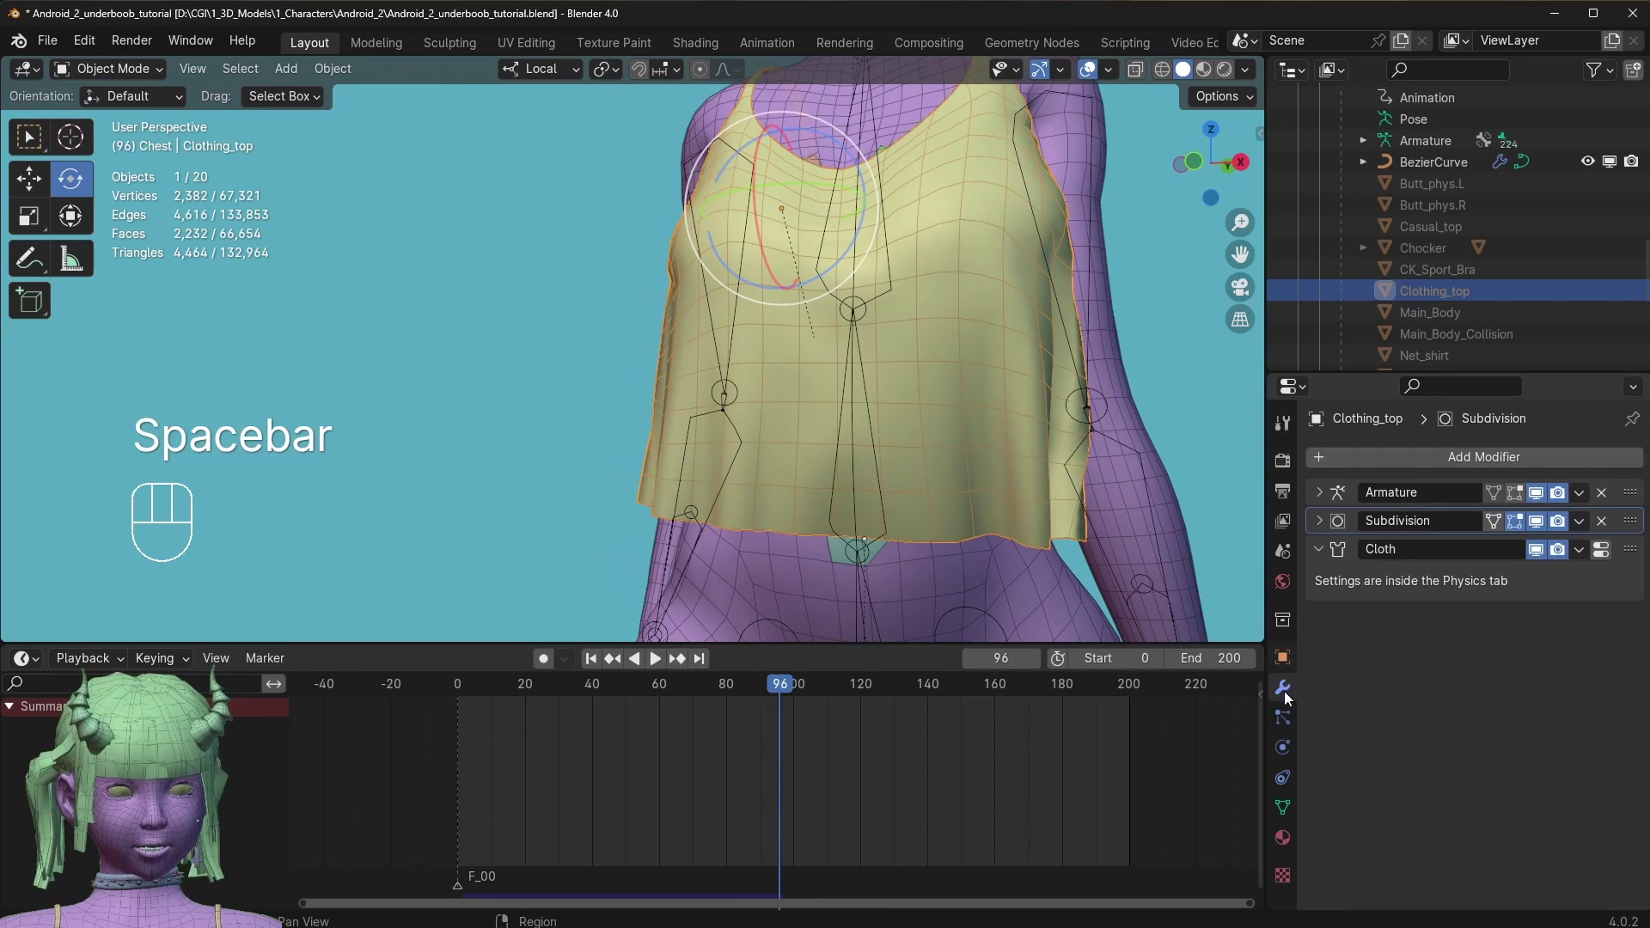
pyautogui.moveTo(695, 698); pyautogui.dragTo(1259, 681)
# Set Clothing_top's cloth shrinking factor to 0.098 in the Shape settings.
pyautogui.click(1042, 467)
pyautogui.click(1294, 653)
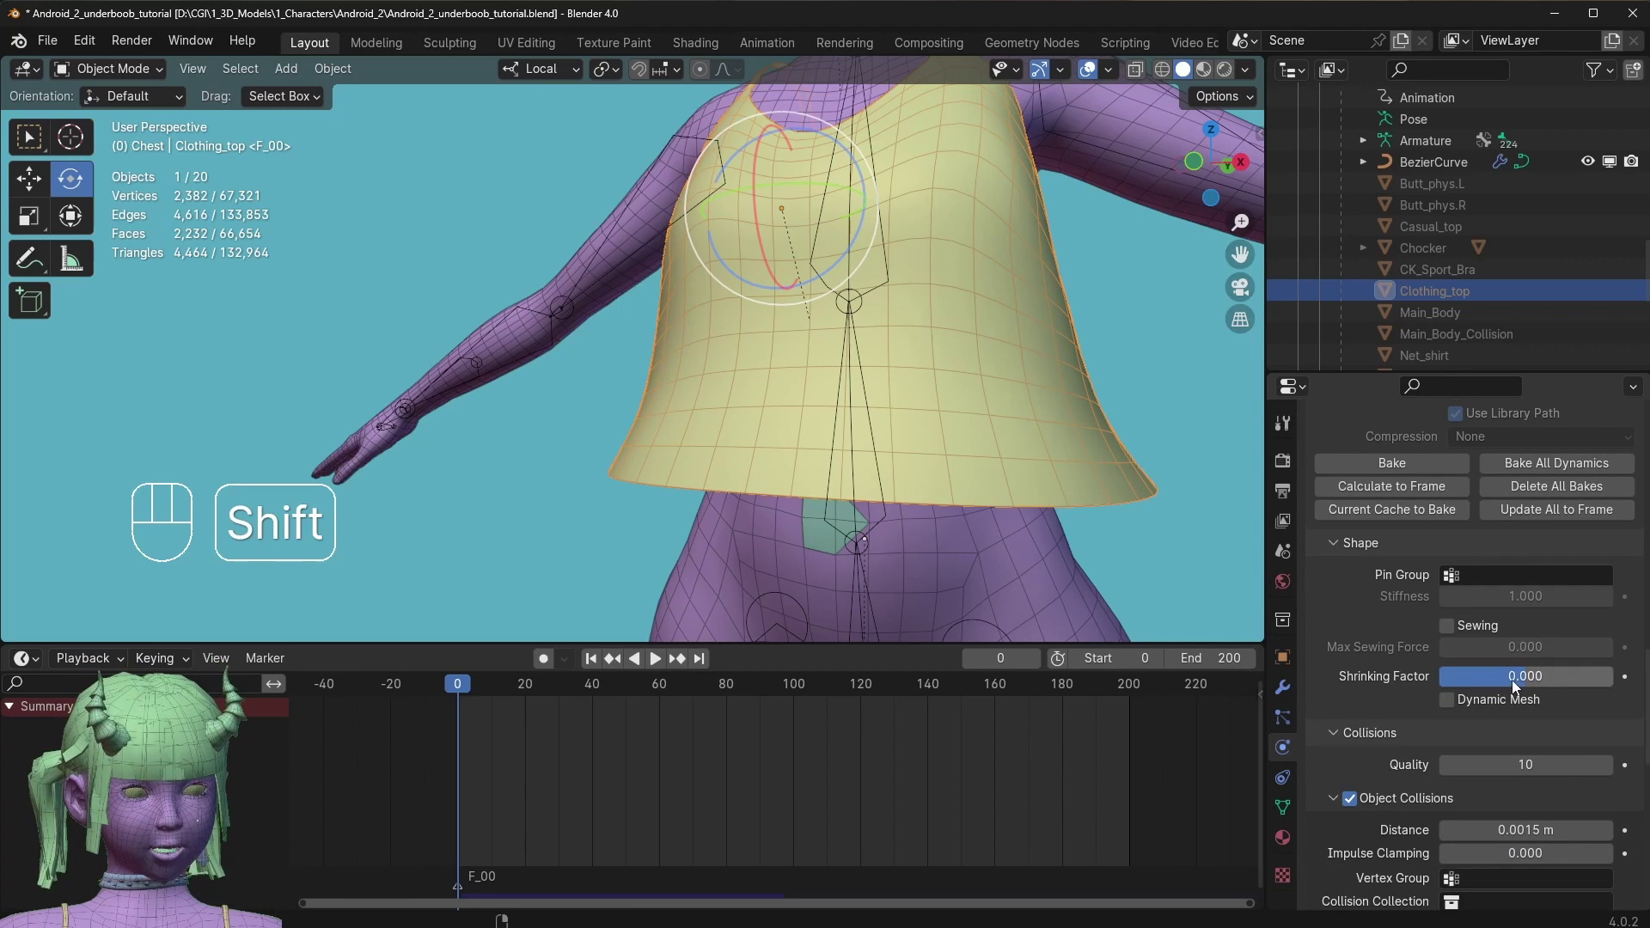
pyautogui.moveTo(1520, 686); pyautogui.dragTo(1541, 683)
pyautogui.click(939, 411)
pyautogui.press('space')
pyautogui.press('space')
# Play the simulation from the front to check the tighter fit.
pyautogui.moveTo(762, 461); pyautogui.dragTo(743, 454)
pyautogui.press('space')
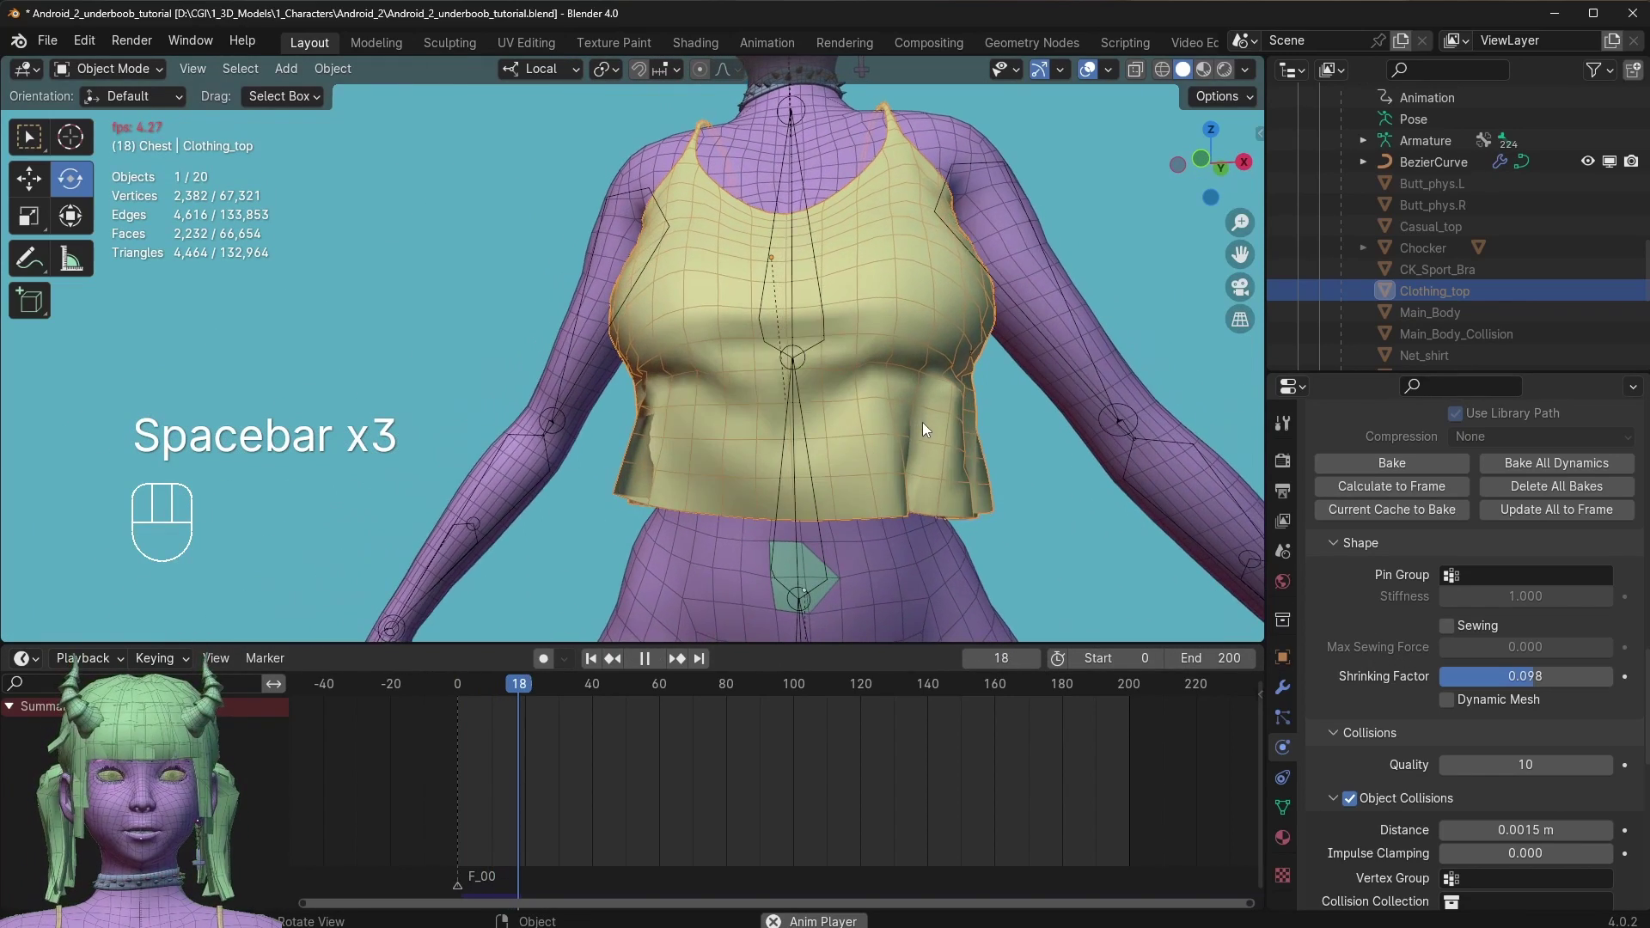
pyautogui.press('space')
pyautogui.moveTo(770, 465); pyautogui.dragTo(761, 477)
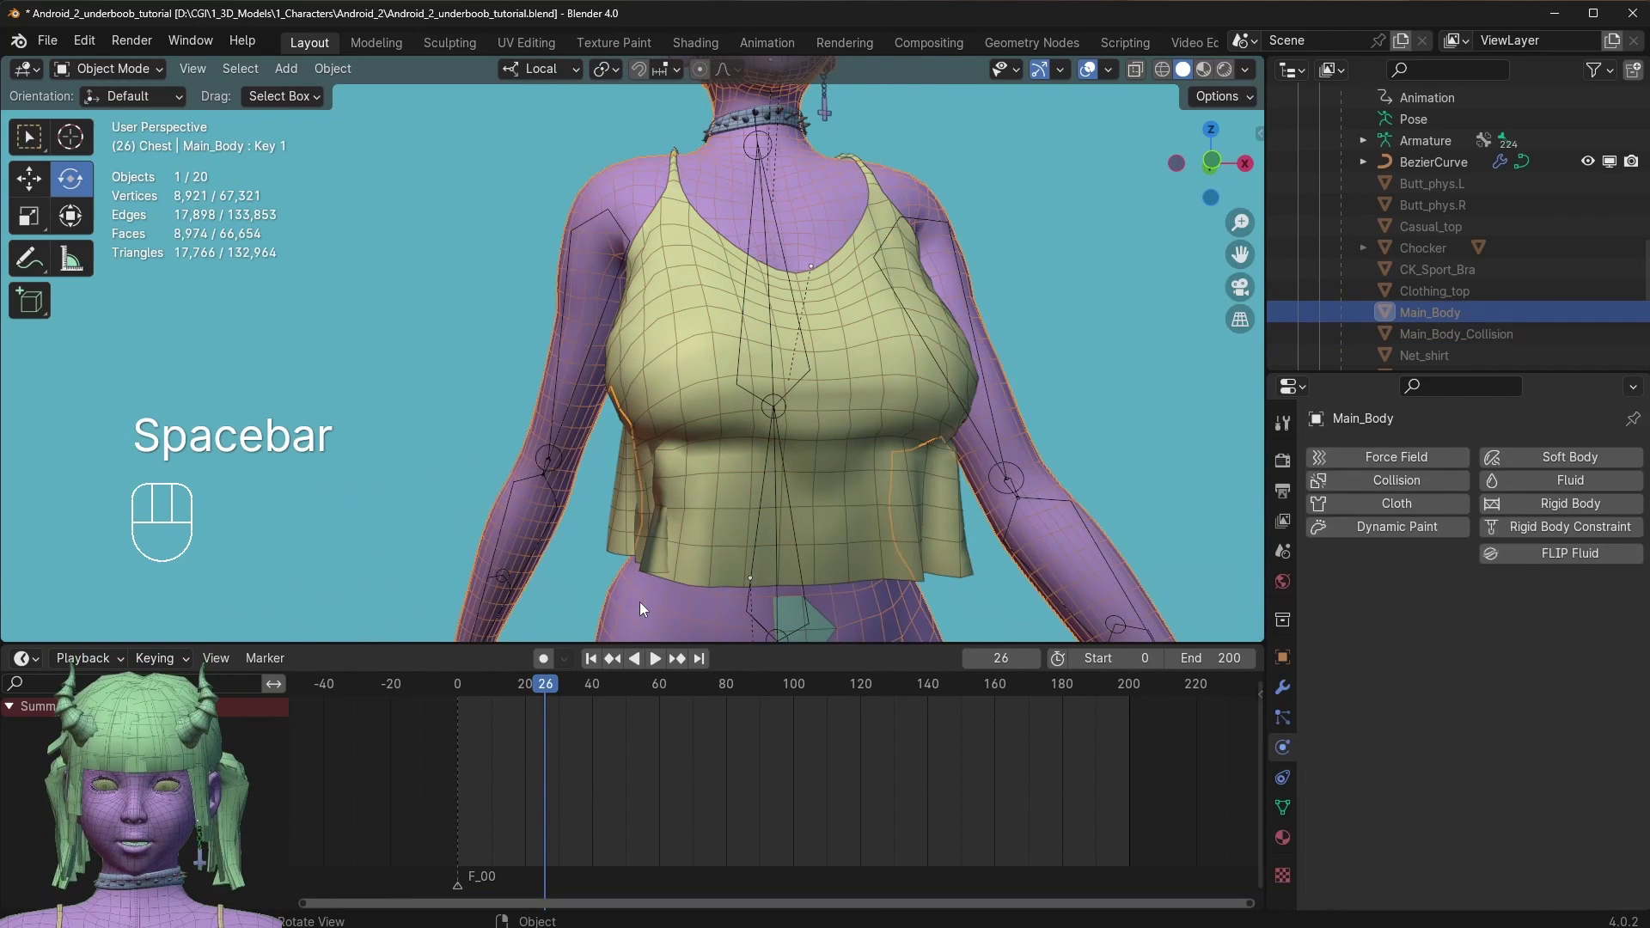
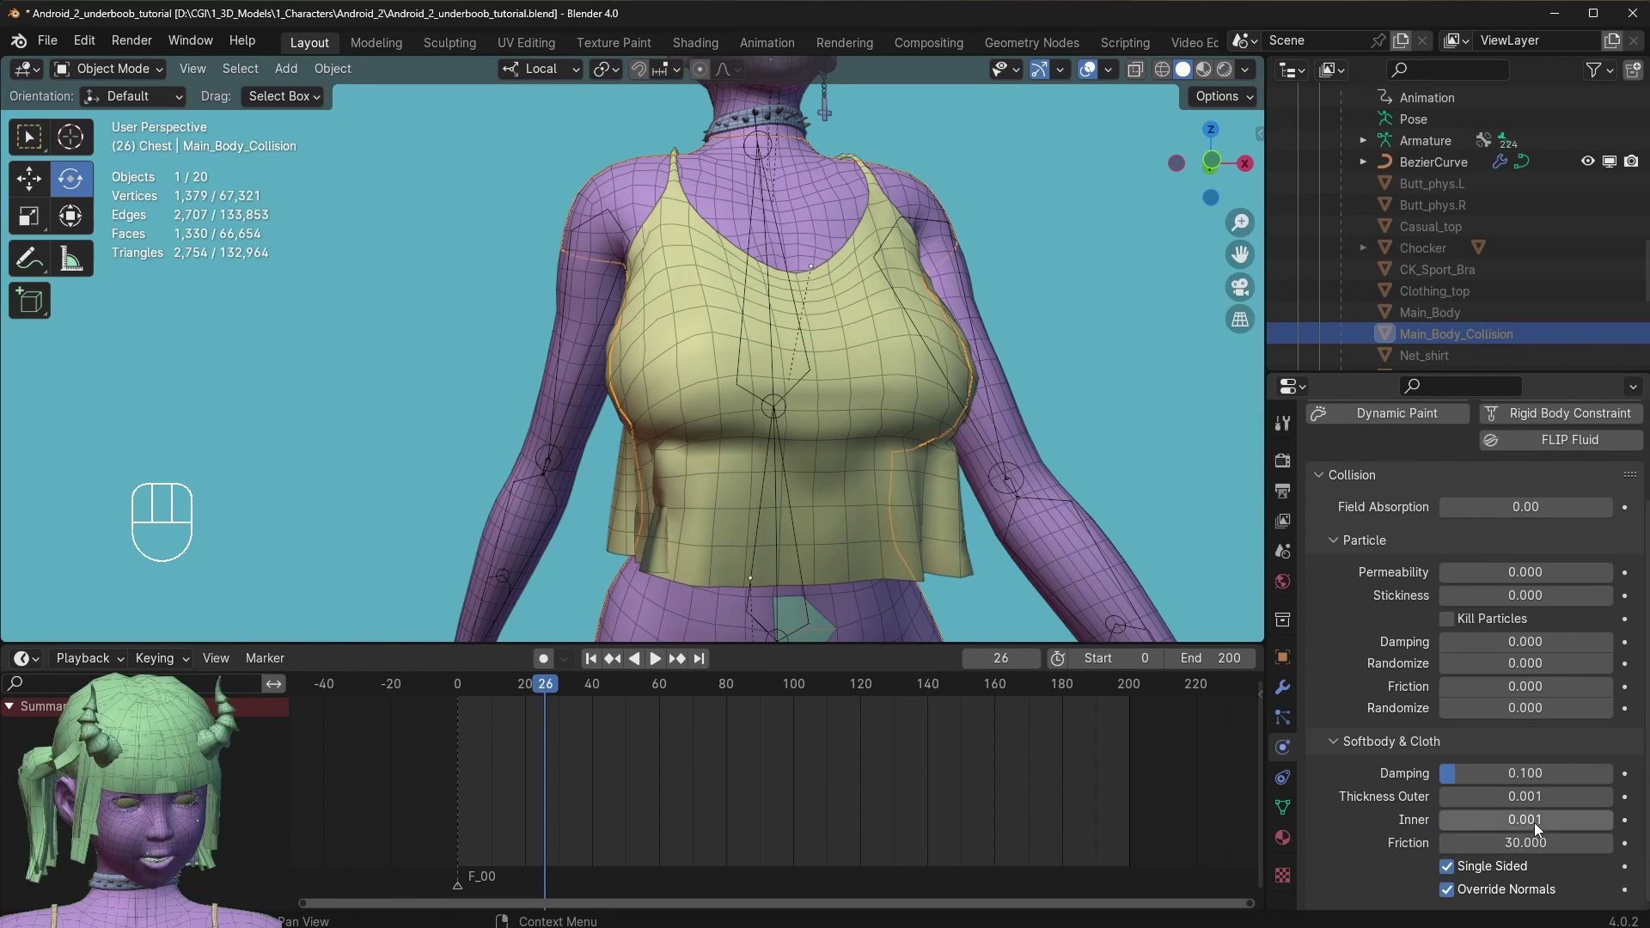
# Replay the cloth simulation several times while orbiting around the torso and top.
pyautogui.press('space')
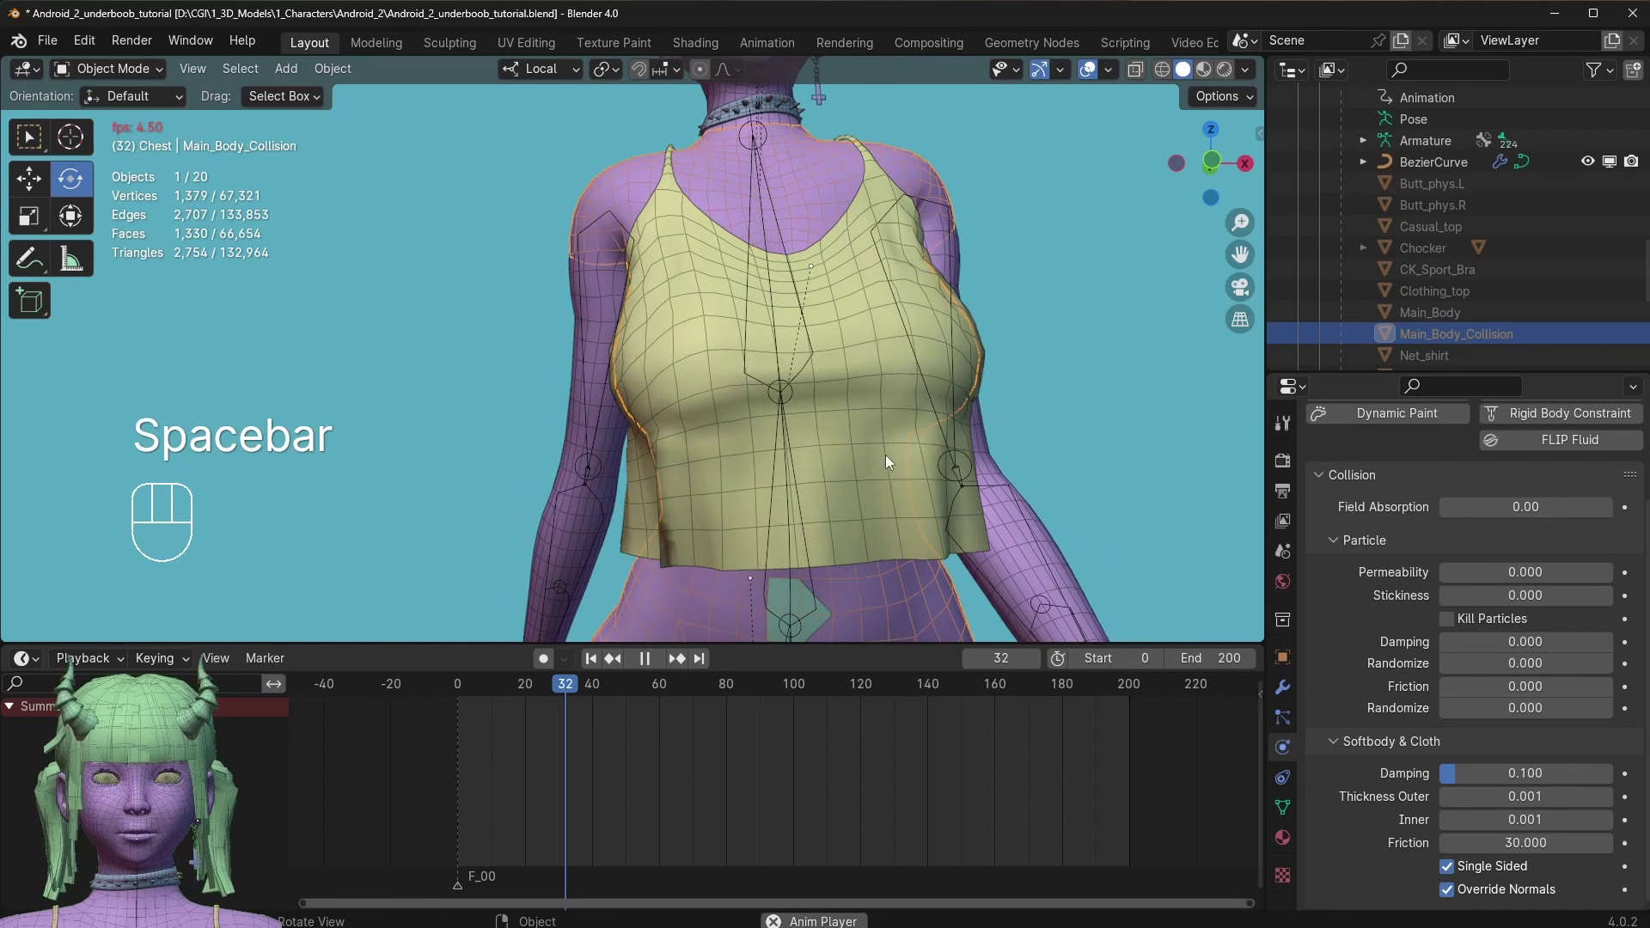
pyautogui.press('space')
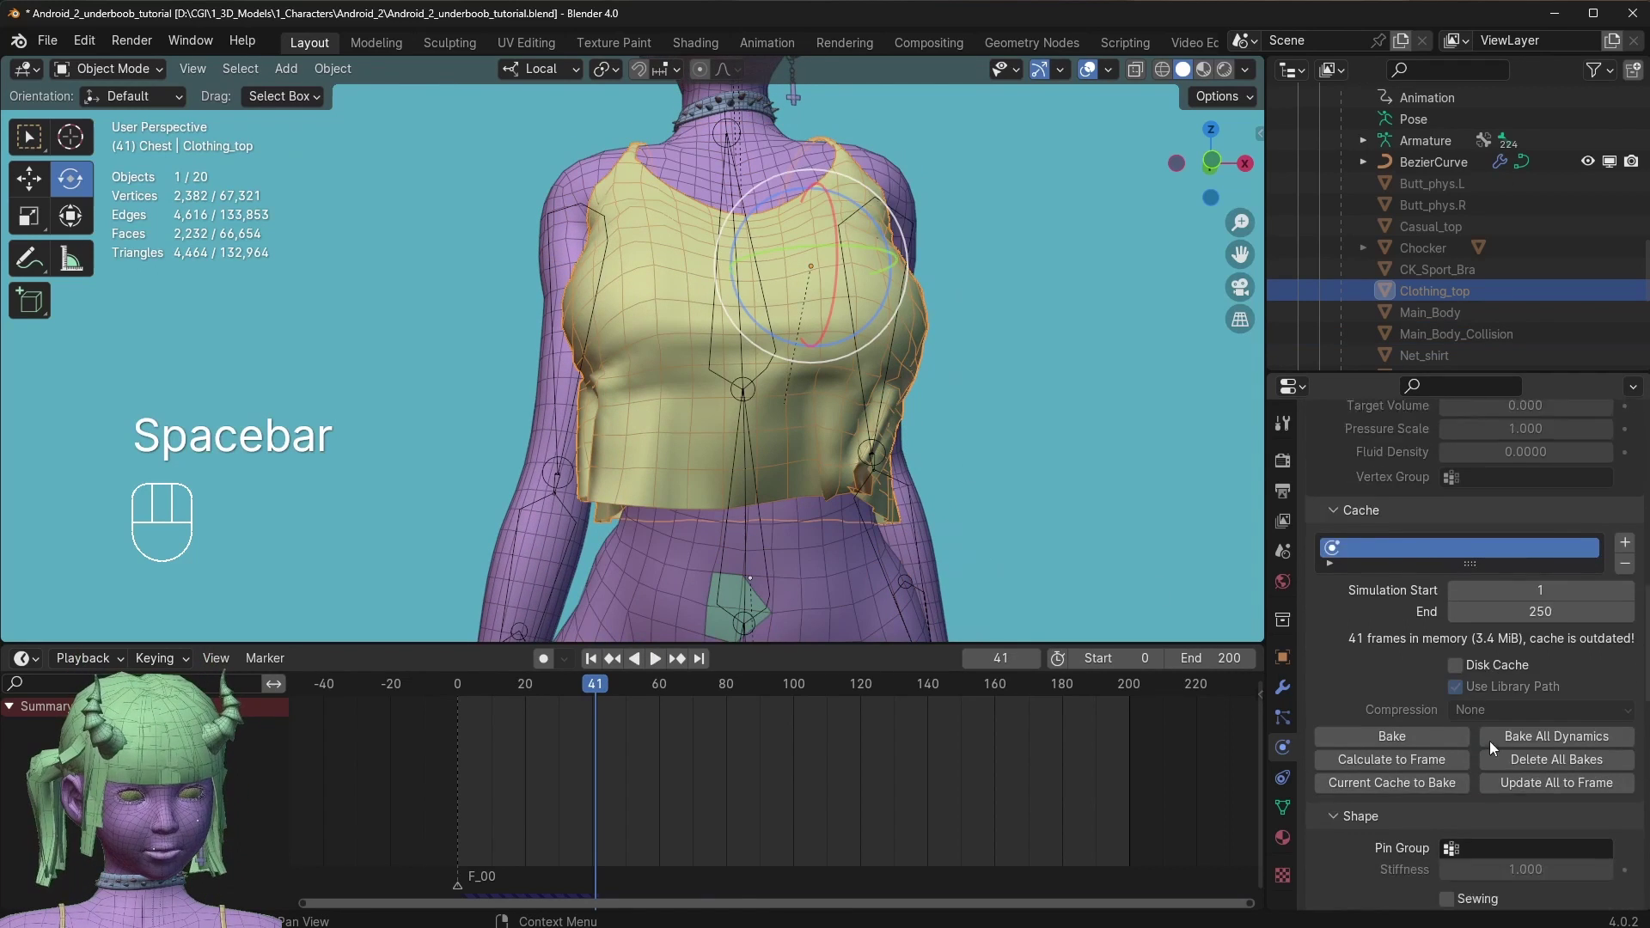
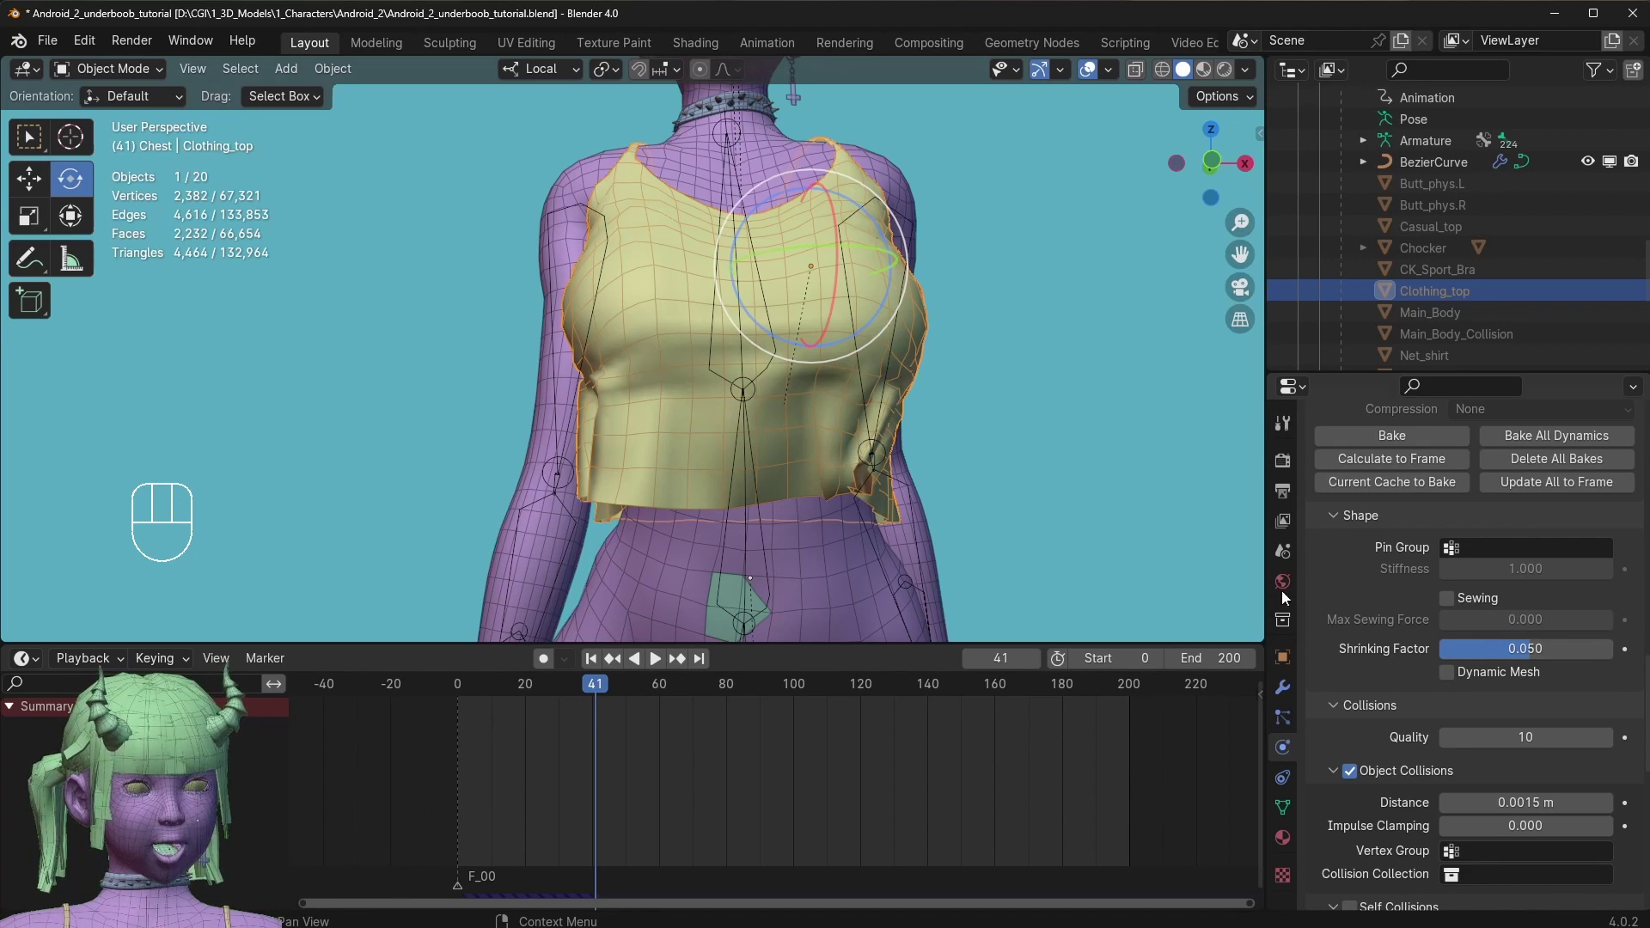
pyautogui.moveTo(477, 694); pyautogui.dragTo(365, 606)
pyautogui.press('space')
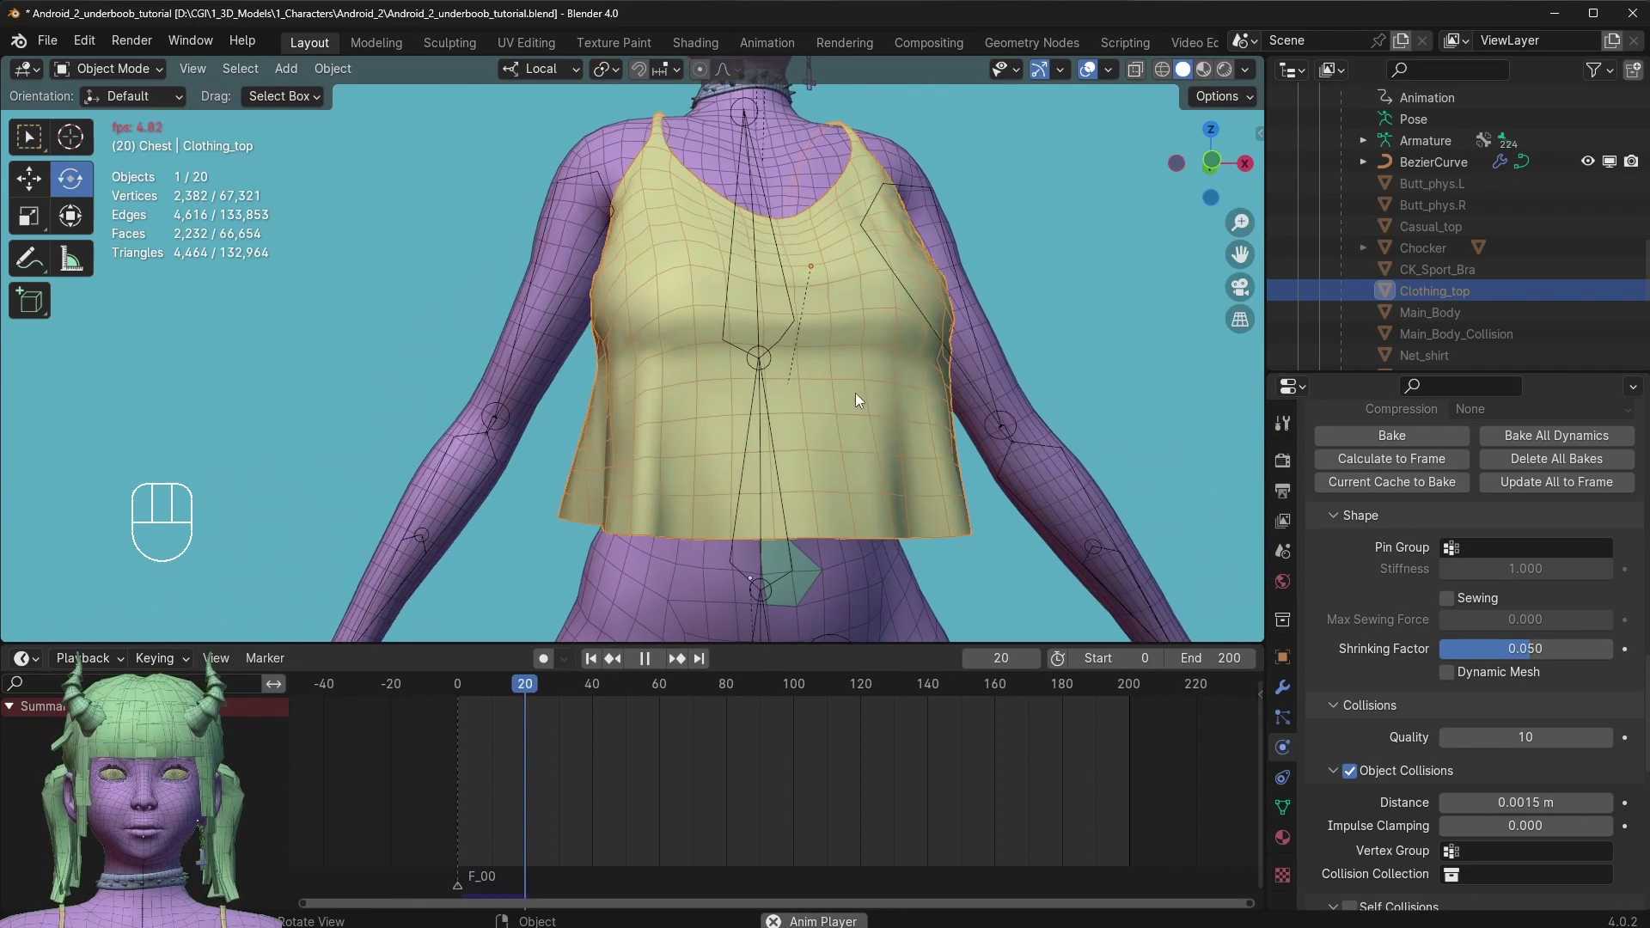
pyautogui.press('space')
pyautogui.moveTo(741, 353); pyautogui.dragTo(932, 363)
pyautogui.press('space')
pyautogui.press('space')
# Look up under the top and select Main_Body_Collision.
pyautogui.moveTo(743, 356); pyautogui.dragTo(652, 331)
pyautogui.moveTo(596, 260); pyautogui.dragTo(486, 243)
pyautogui.click(628, 171)
# Enable the Subdivision modifier's viewport display on Main_Body_Collision and replay the cloth over it.
pyautogui.click(1276, 693)
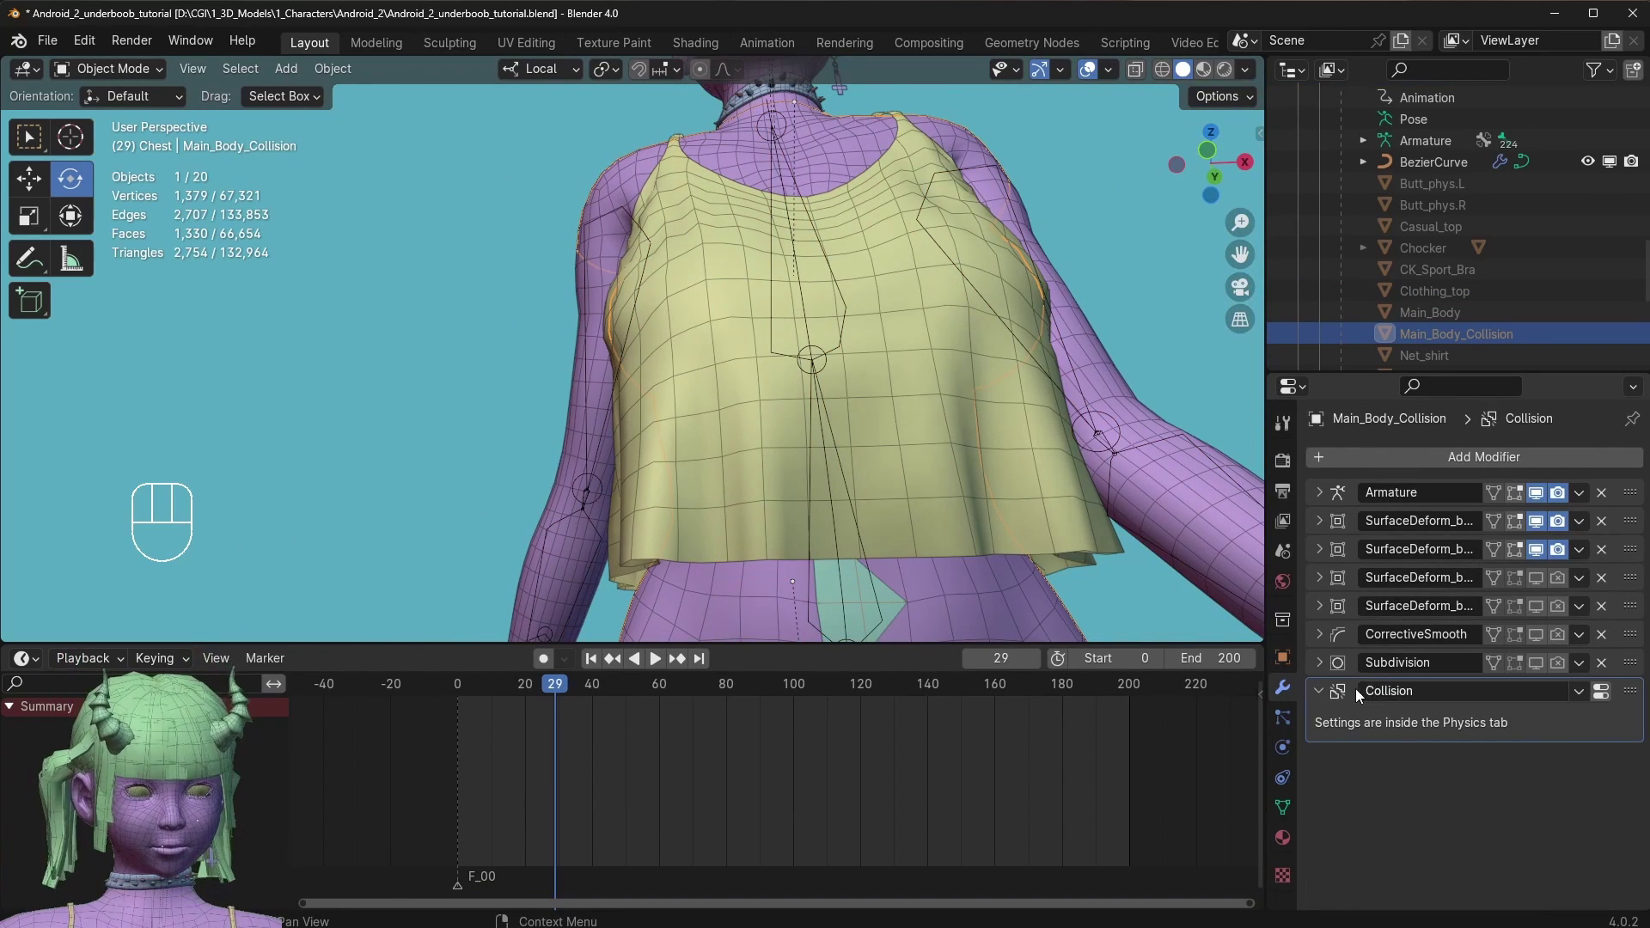
pyautogui.click(1551, 673)
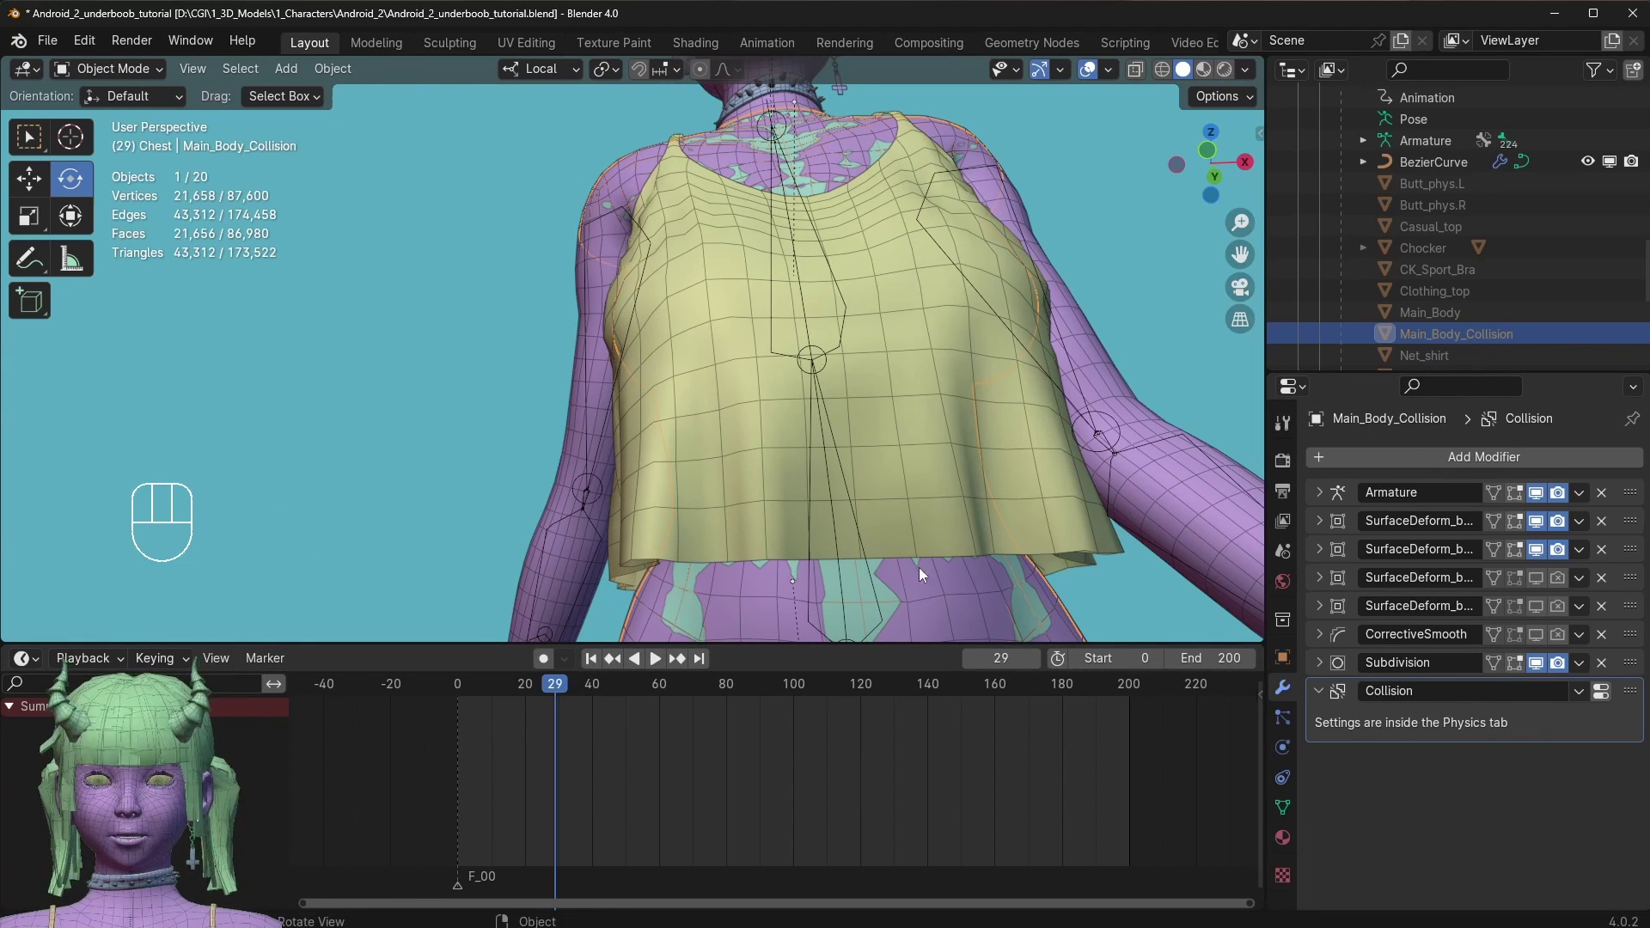
pyautogui.moveTo(514, 679); pyautogui.dragTo(466, 546)
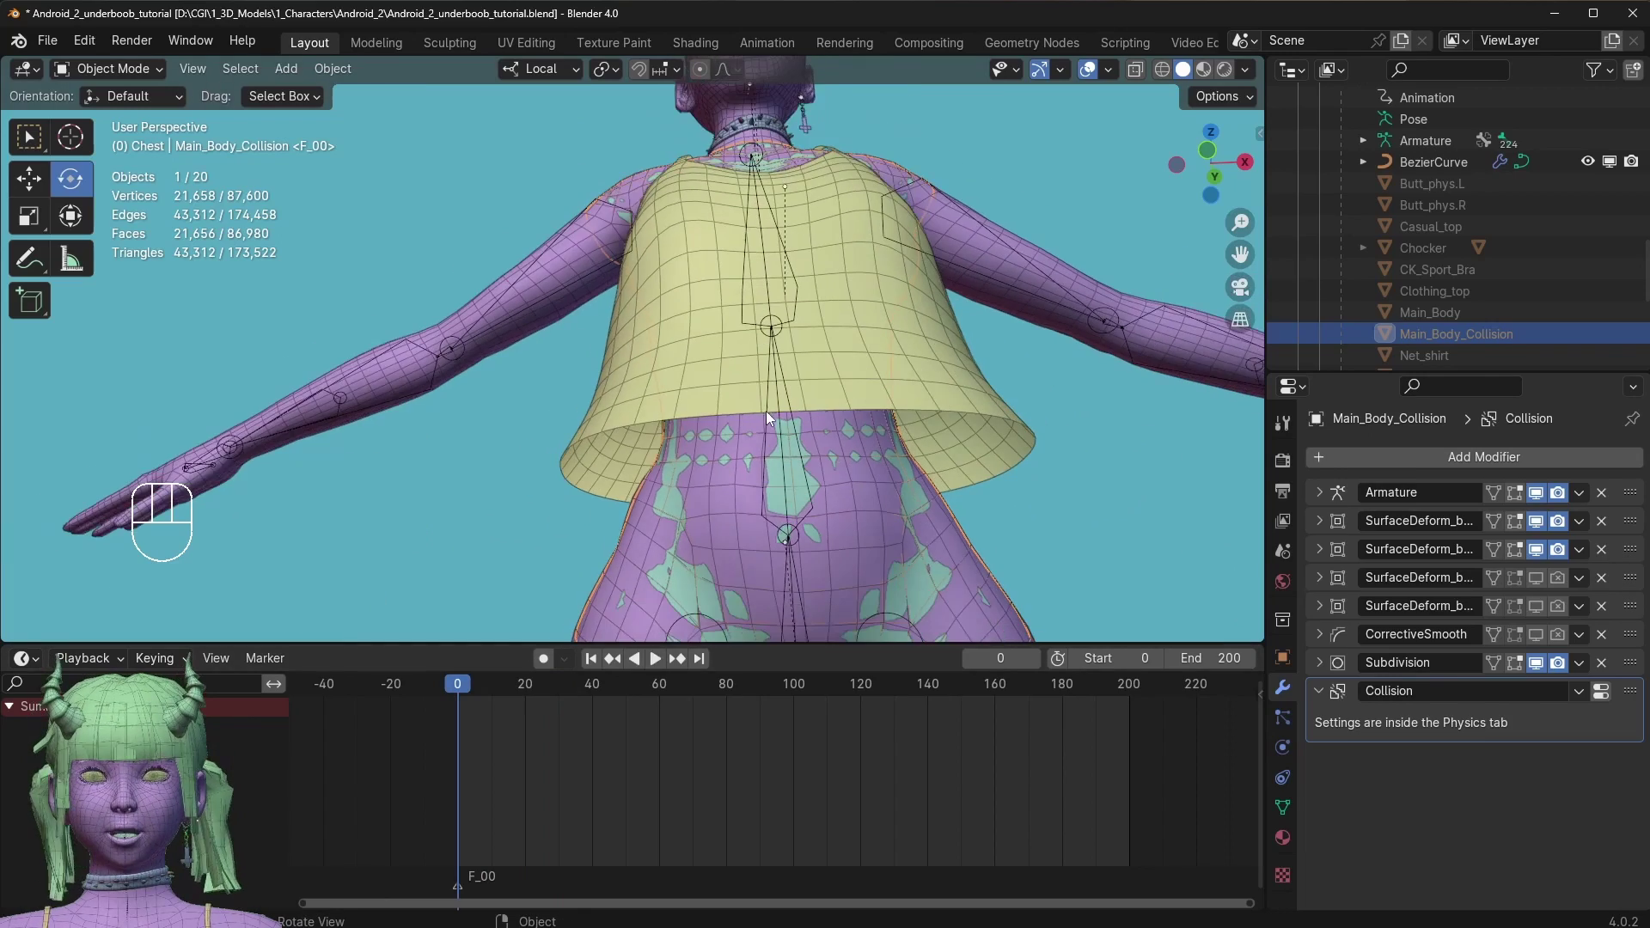
pyautogui.moveTo(801, 531); pyautogui.dragTo(893, 594)
pyautogui.press('space')
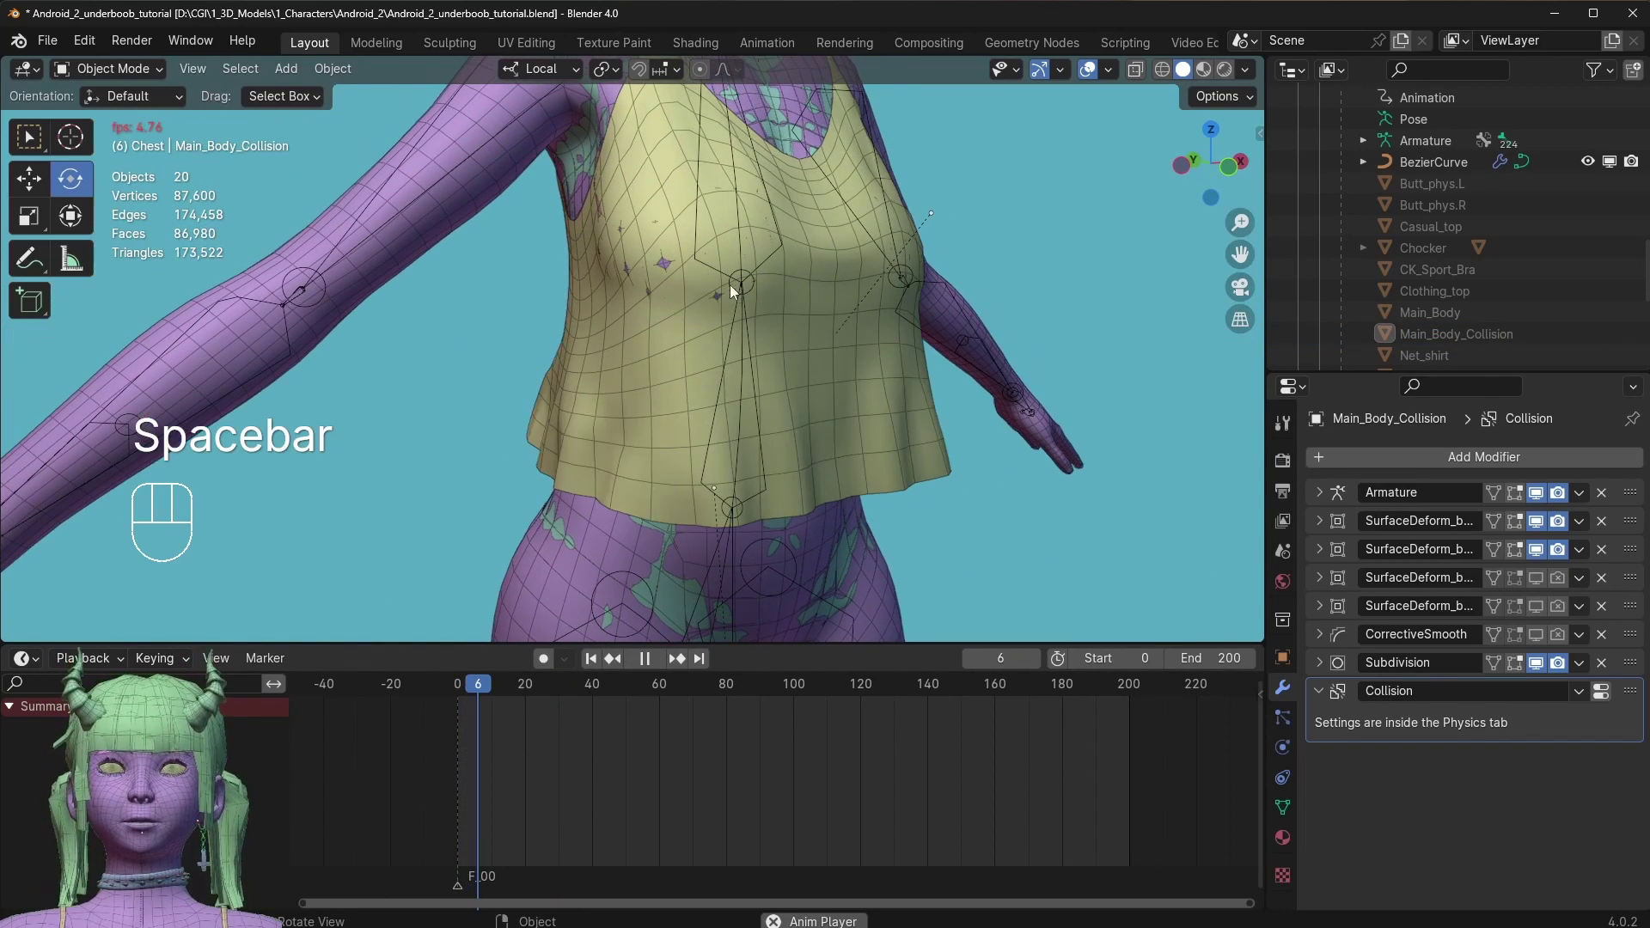
pyautogui.click(717, 262)
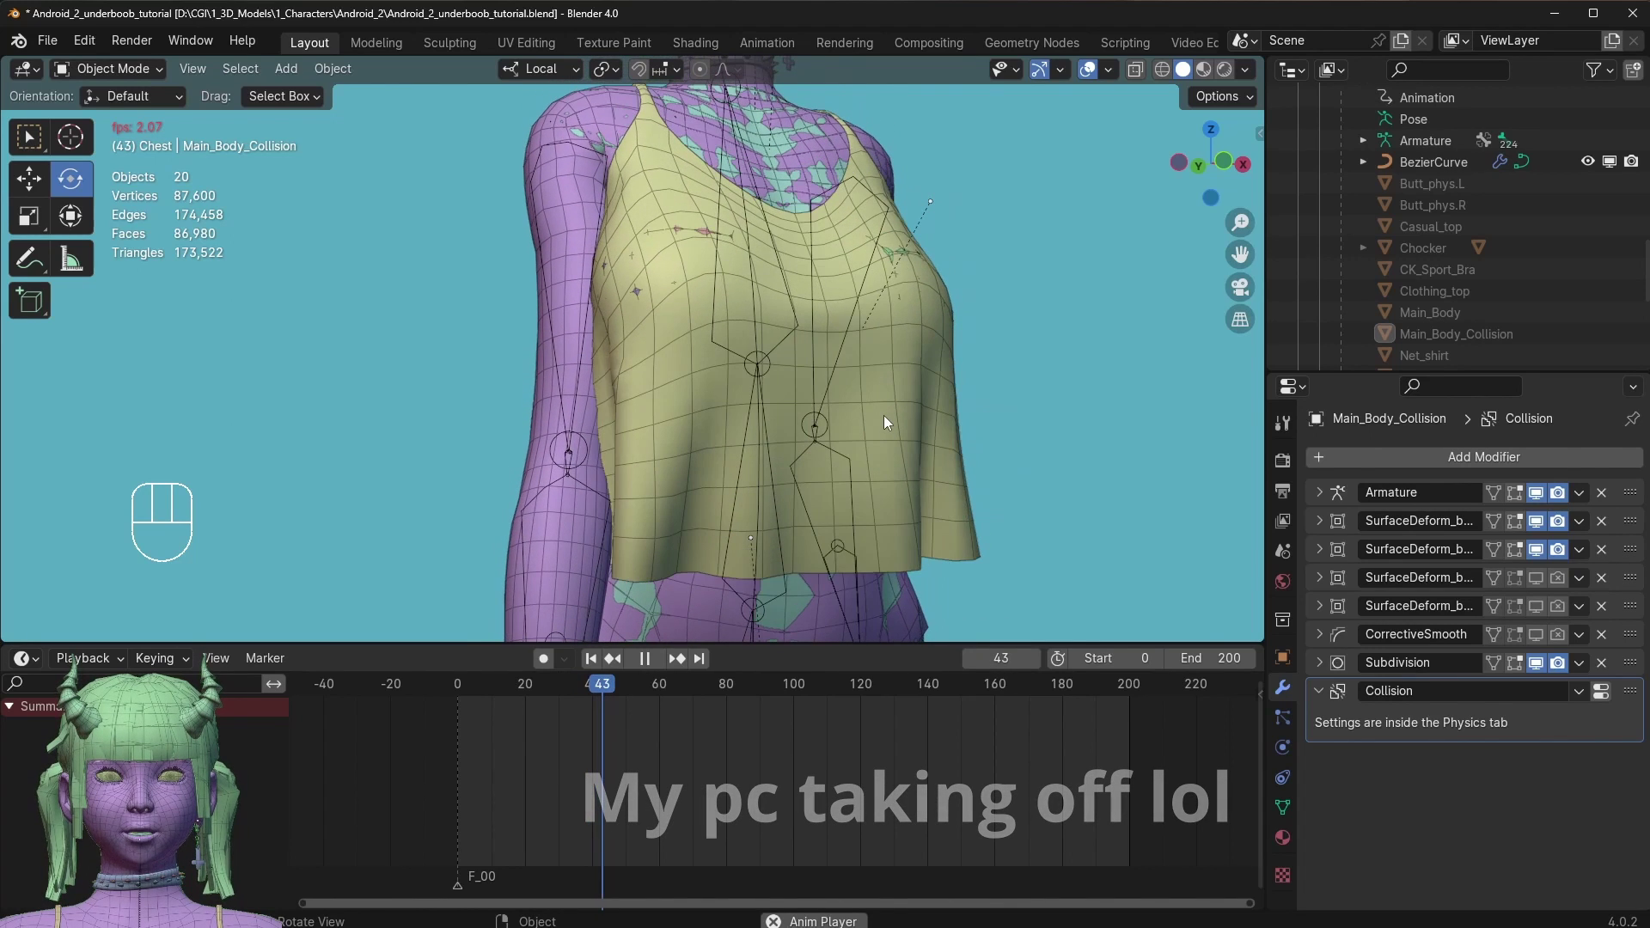
pyautogui.press('space')
# Add a Subdivision Surface modifier below Cloth on Clothing_top with render level 1 and hide overlays.
pyautogui.click(700, 548)
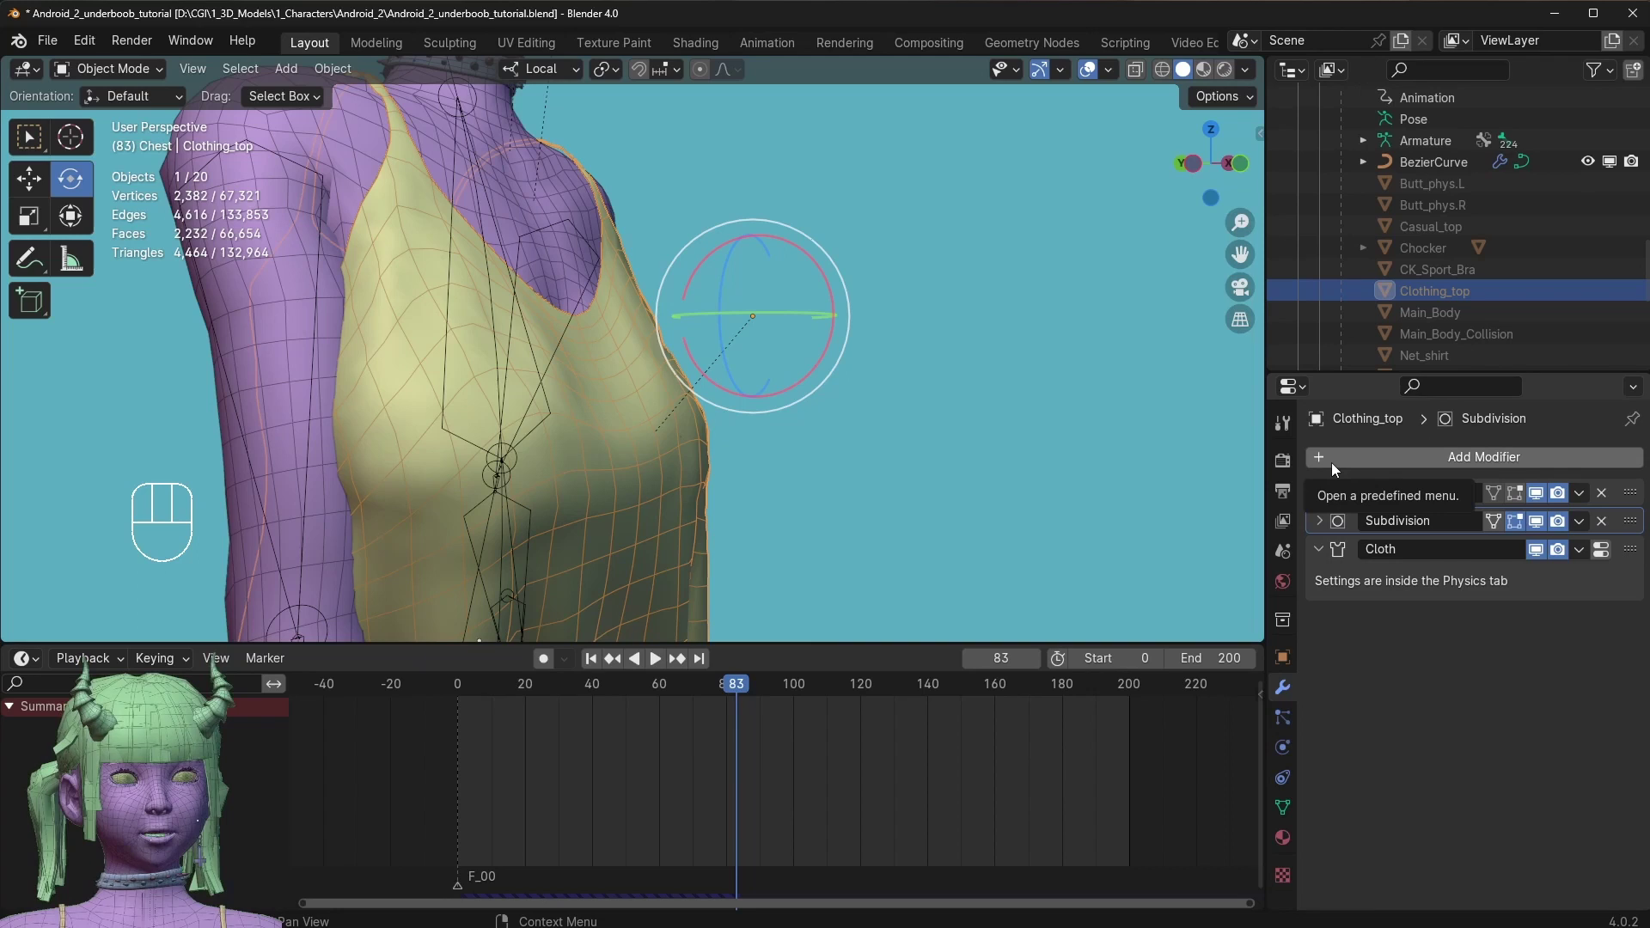
pyautogui.moveTo(1337, 470); pyautogui.dragTo(1291, 502)
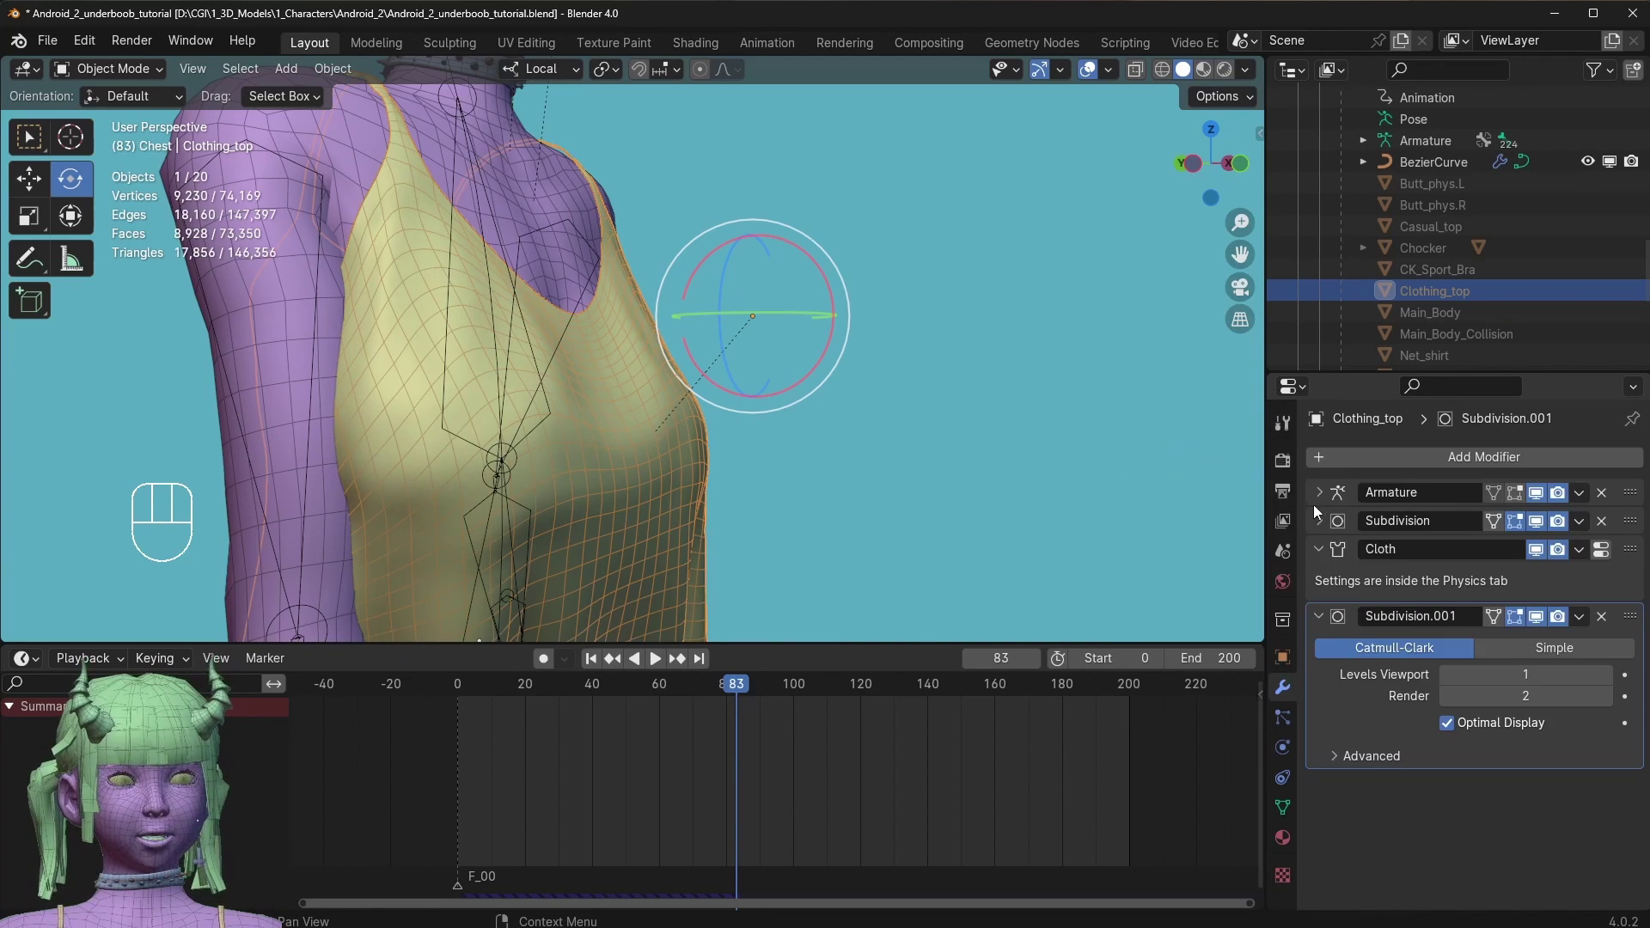
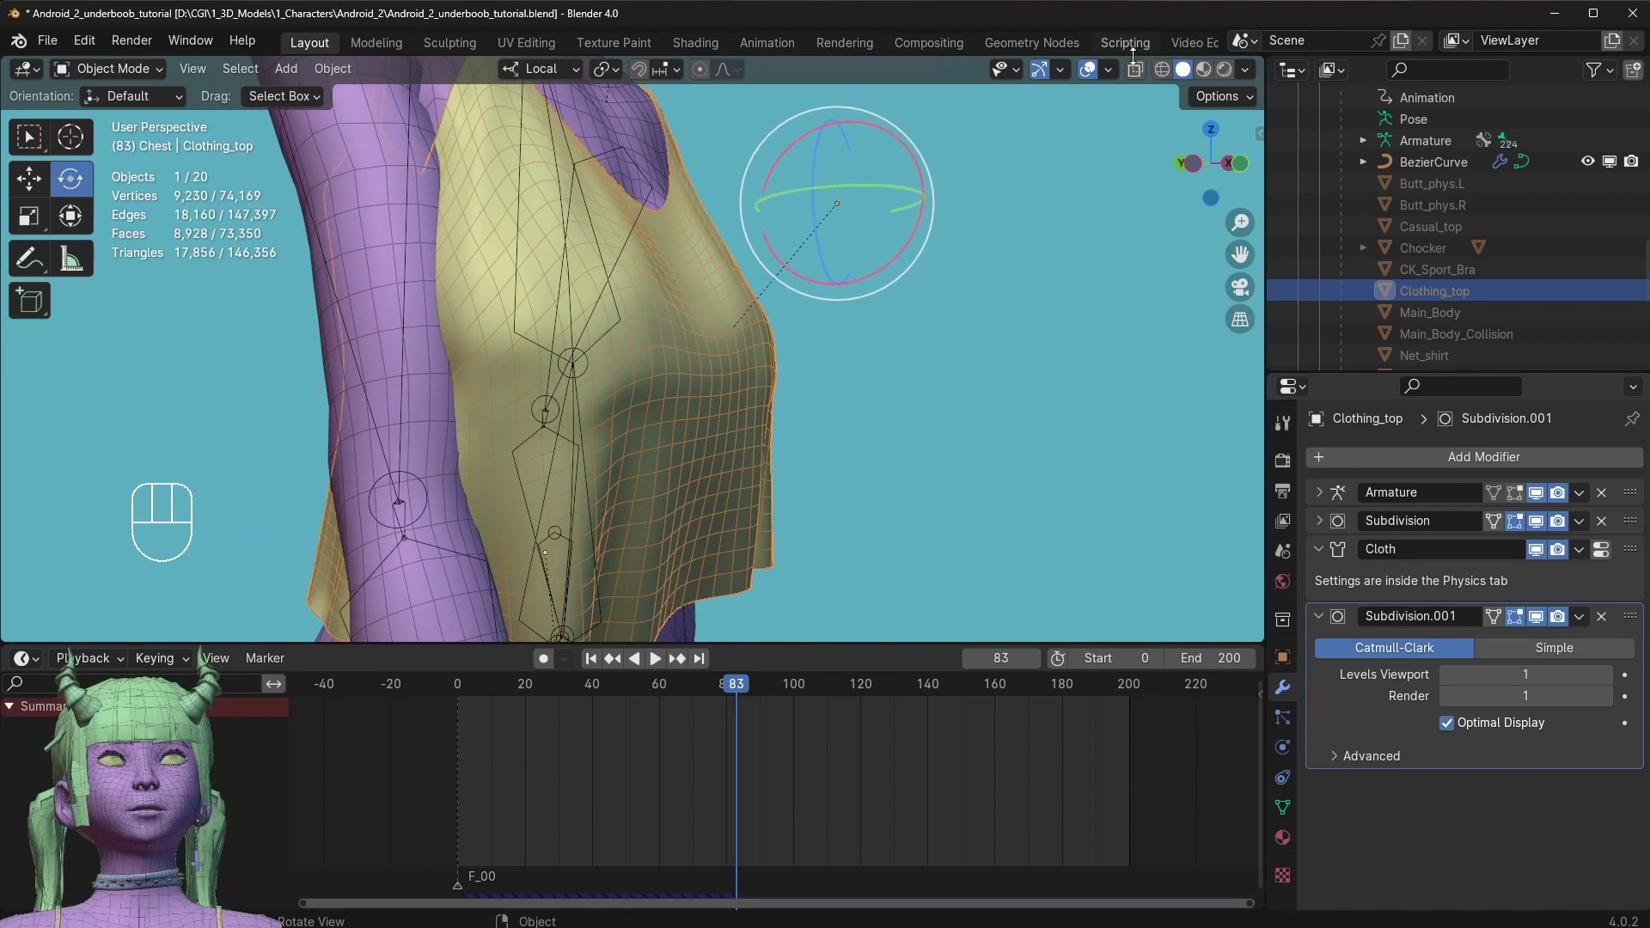
pyautogui.click(1099, 71)
pyautogui.moveTo(560, 412); pyautogui.dragTo(531, 397)
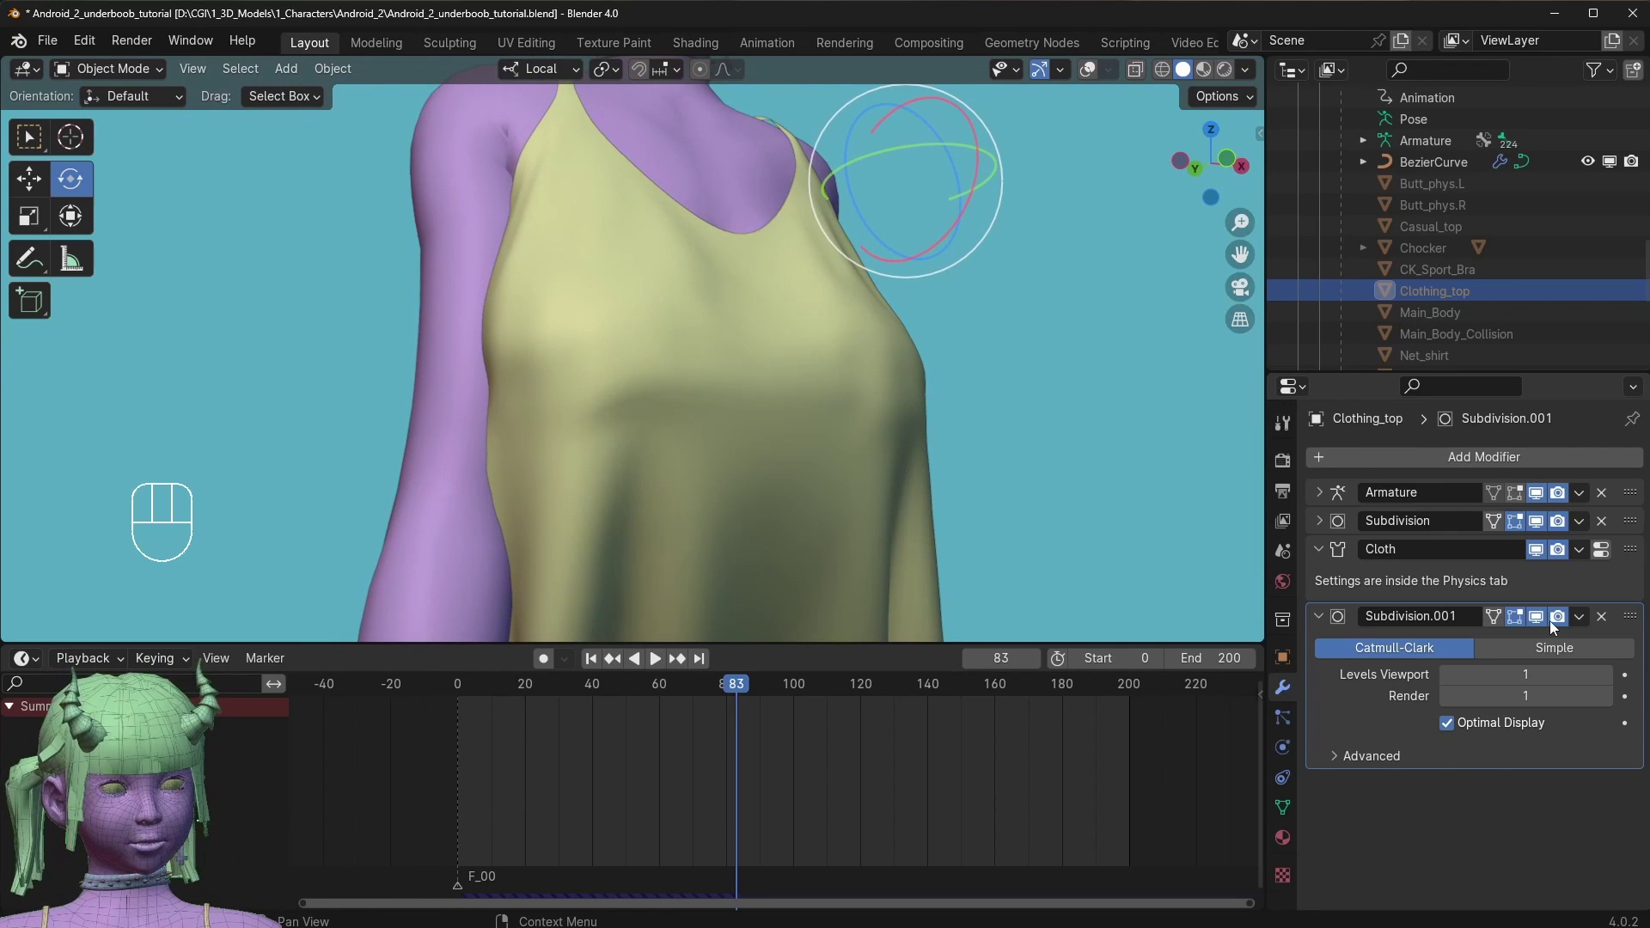
# Compare the top with the final smoothing off and on, then play the simulation smoothed.
pyautogui.click(1541, 623)
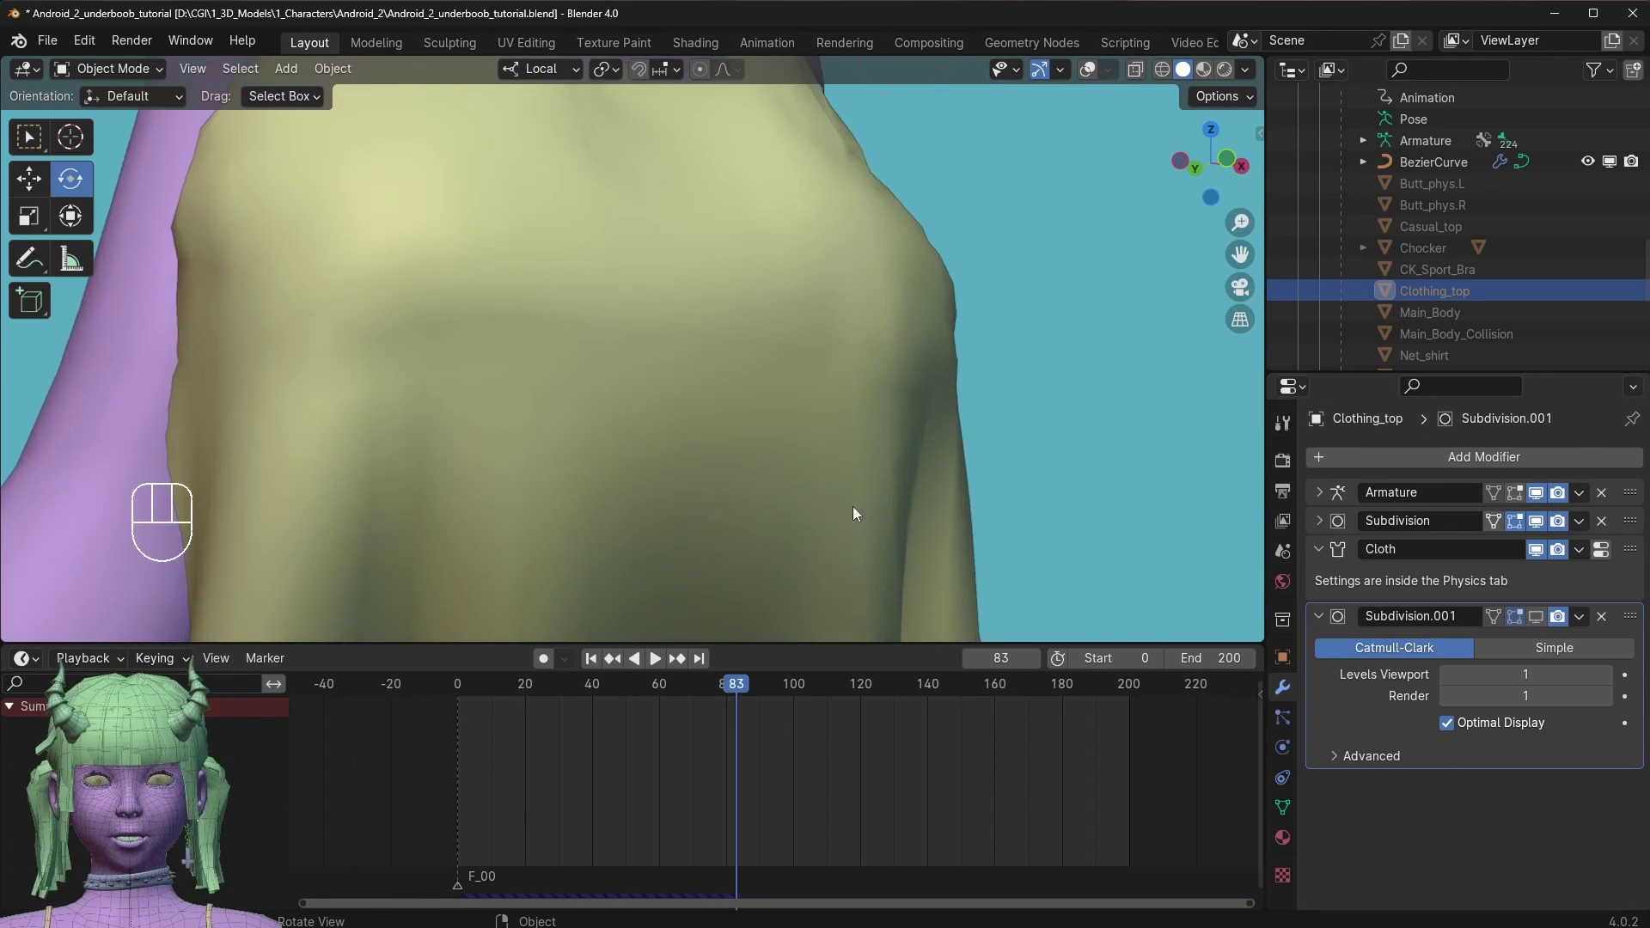
pyautogui.moveTo(838, 409); pyautogui.dragTo(889, 421)
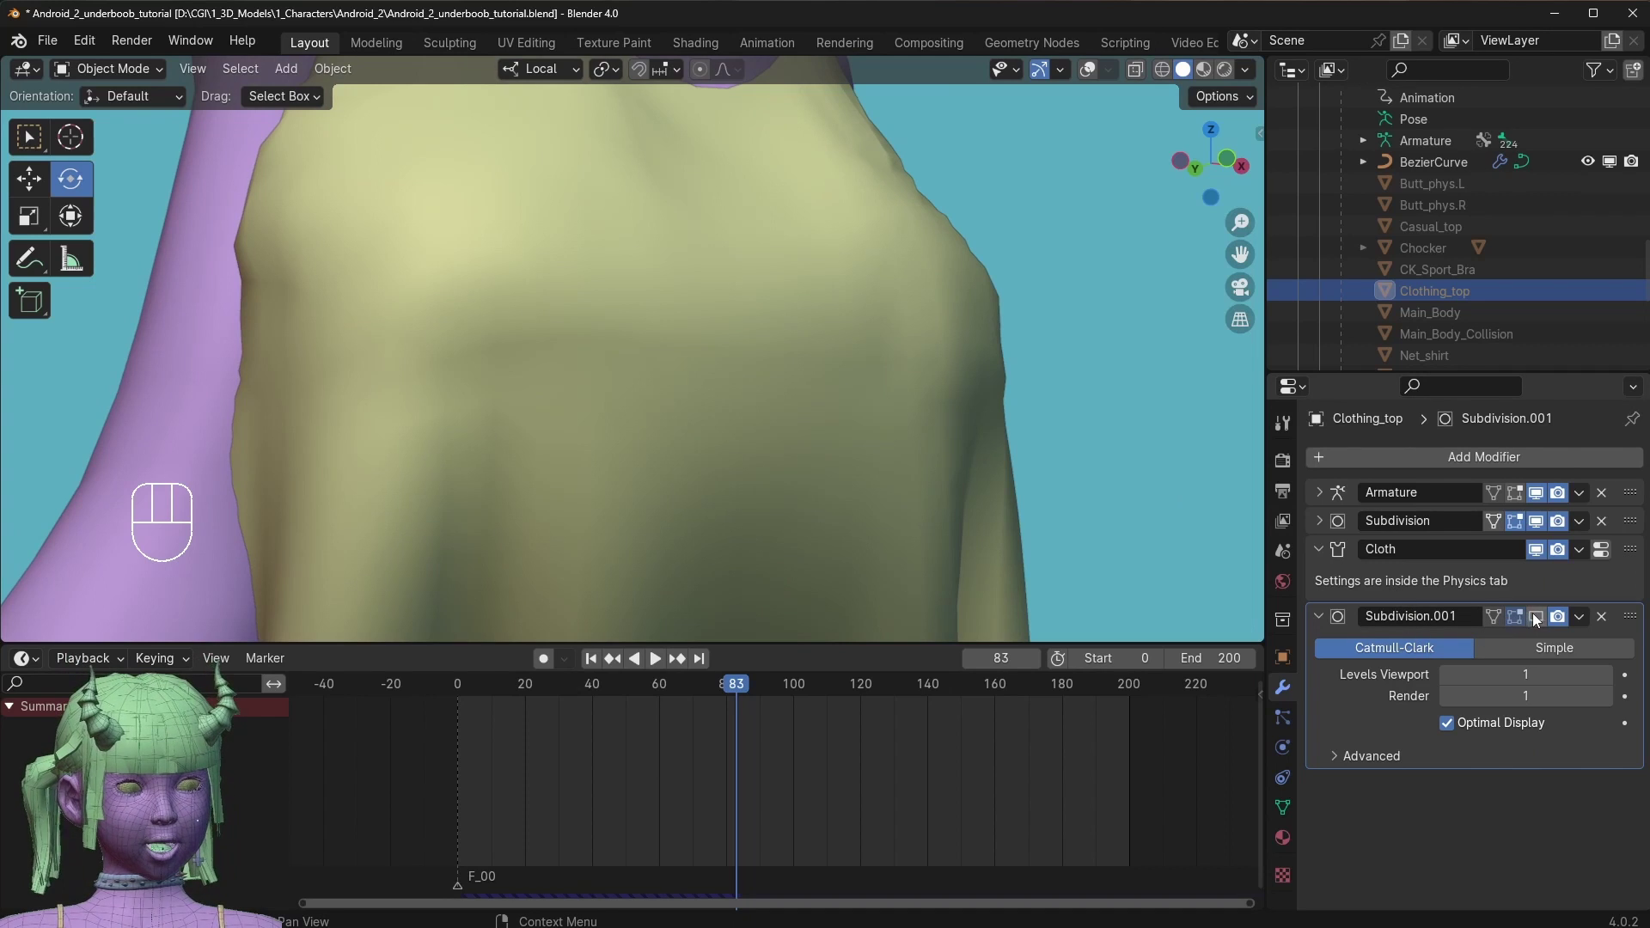
pyautogui.click(1542, 620)
pyautogui.doubleClick(1542, 620)
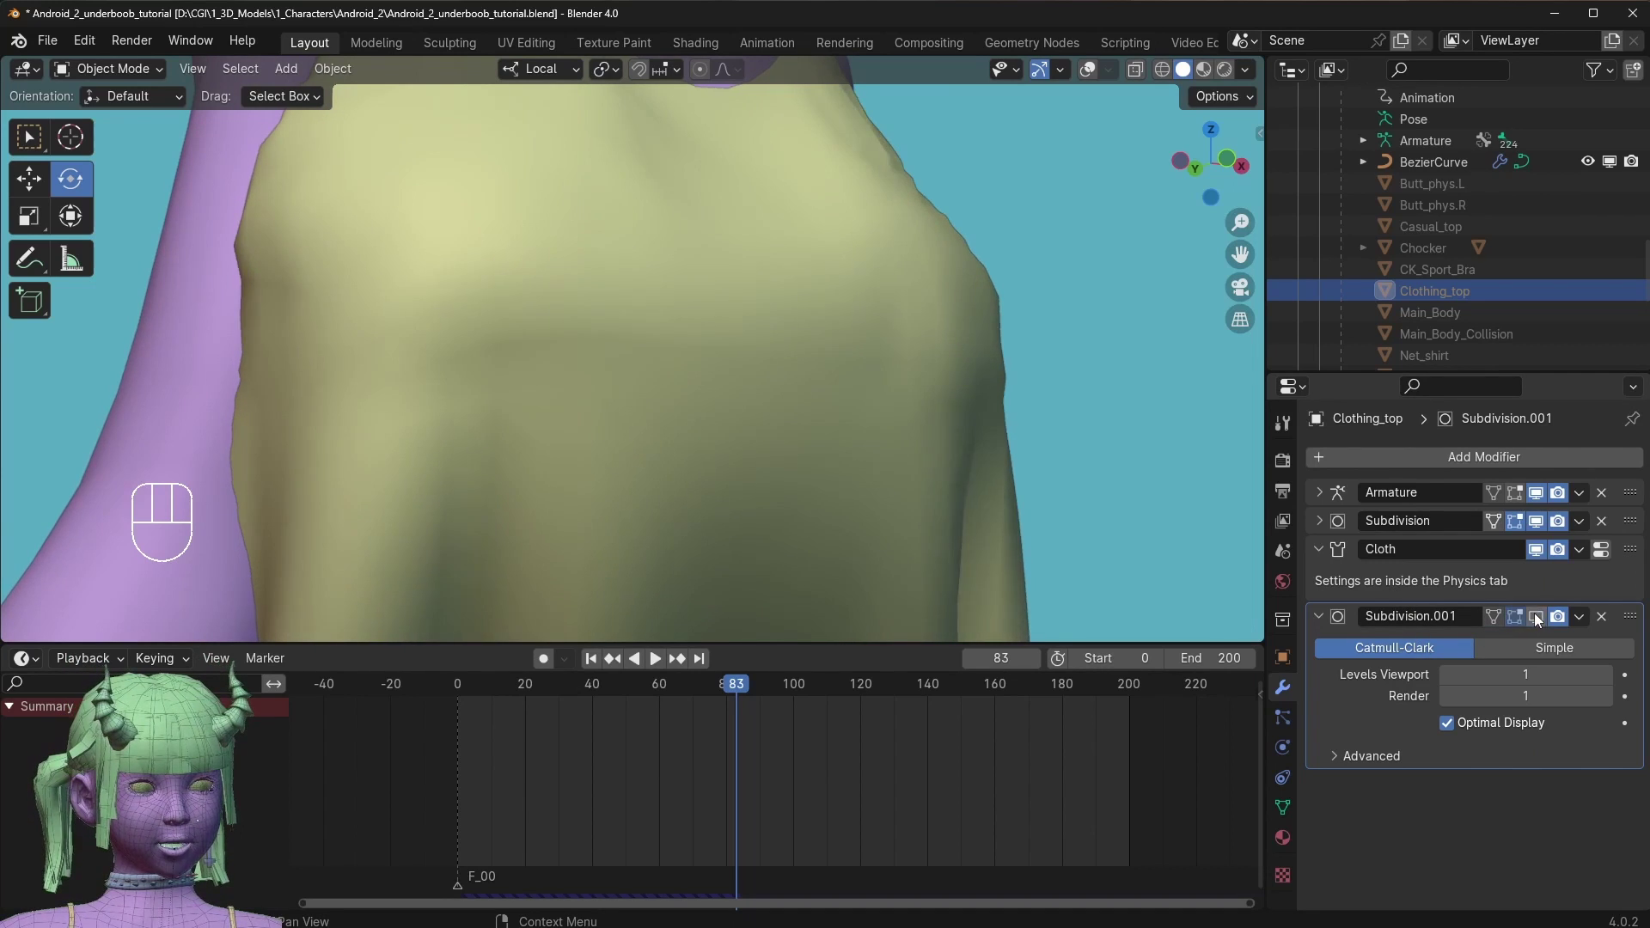
pyautogui.press('space')
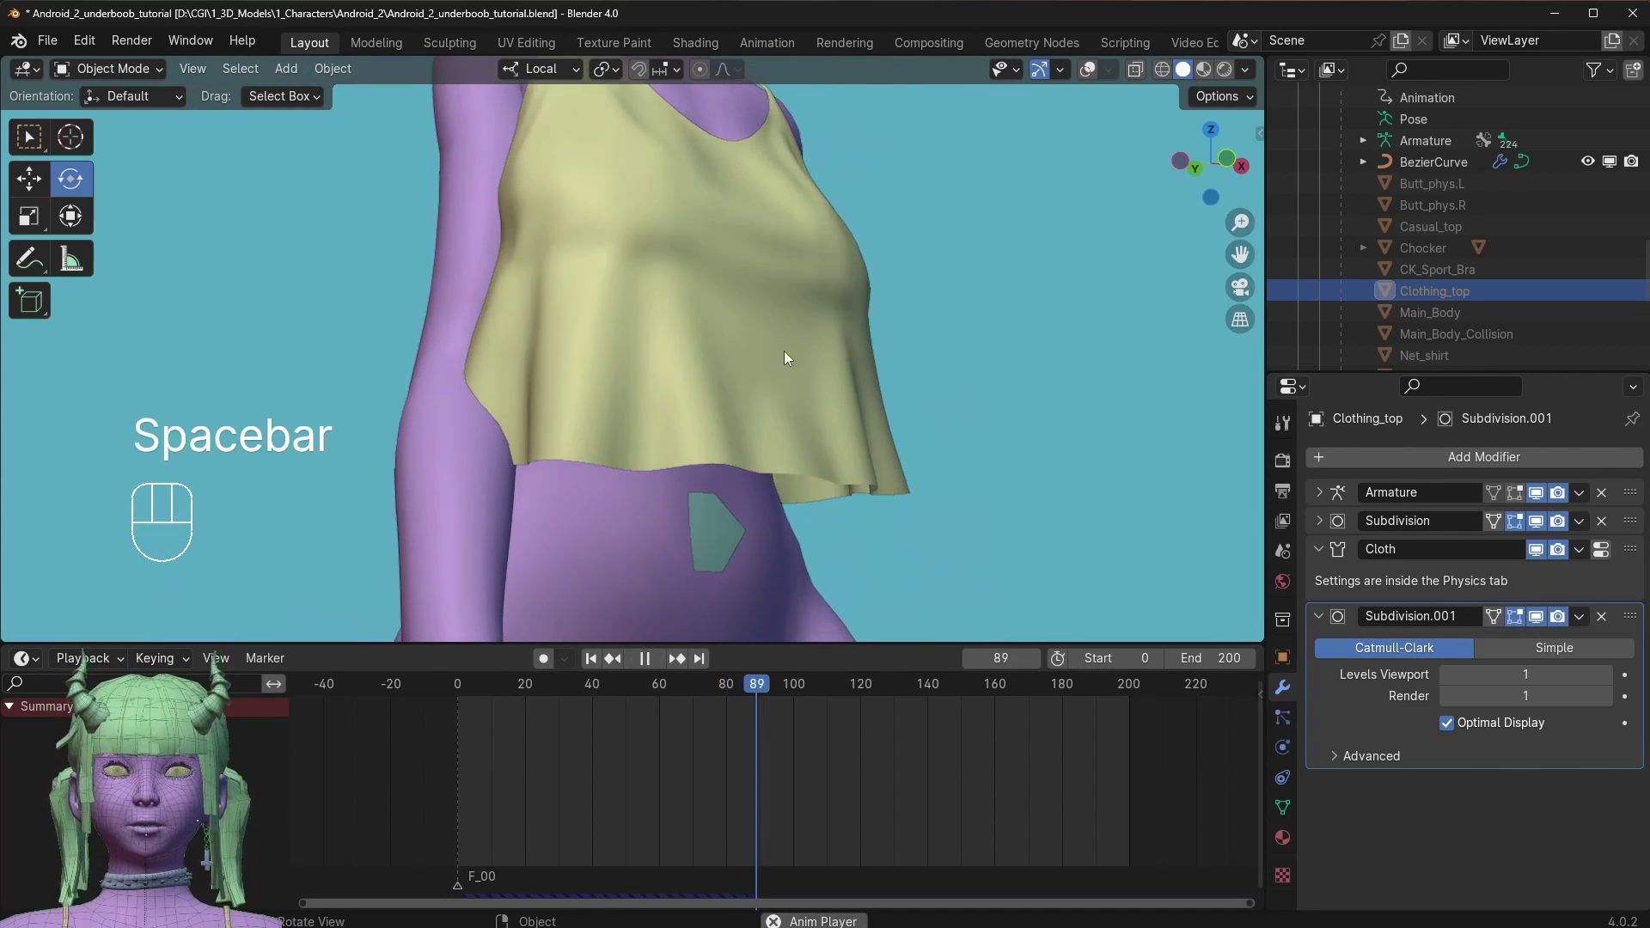
pyautogui.press('space')
pyautogui.press('space')
pyautogui.press('space')
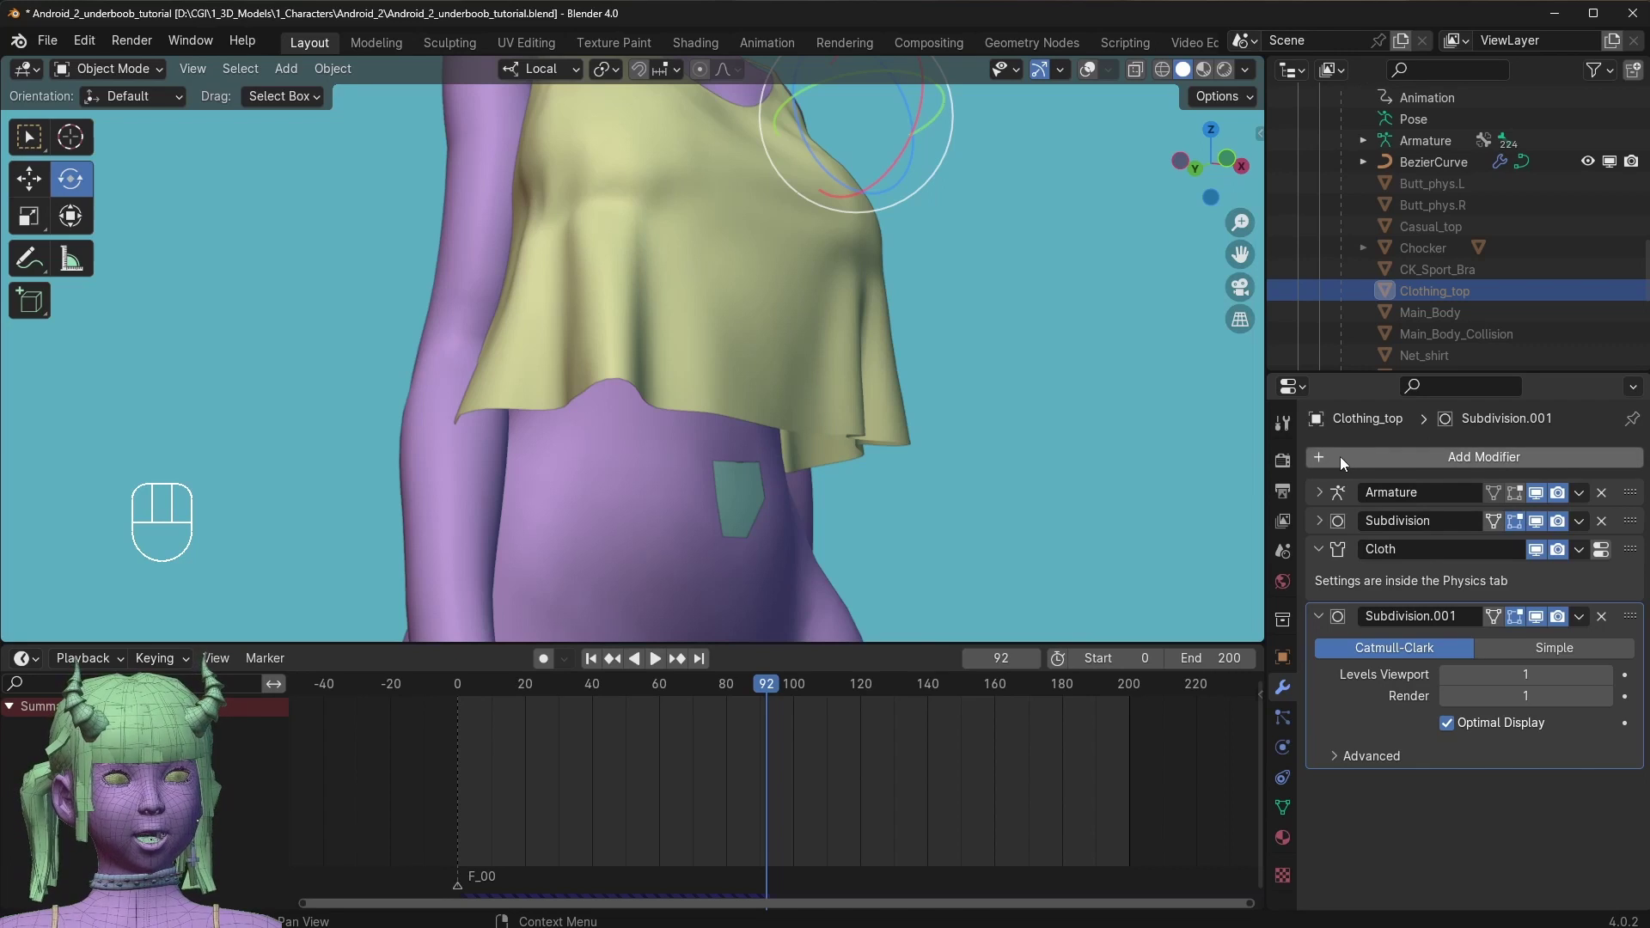
# Add a 0.01 m Solidify modifier to Clothing_top, removing the stray Bevel, and move it above Subdivision.001.
pyautogui.moveTo(1346, 462); pyautogui.dragTo(1253, 497)
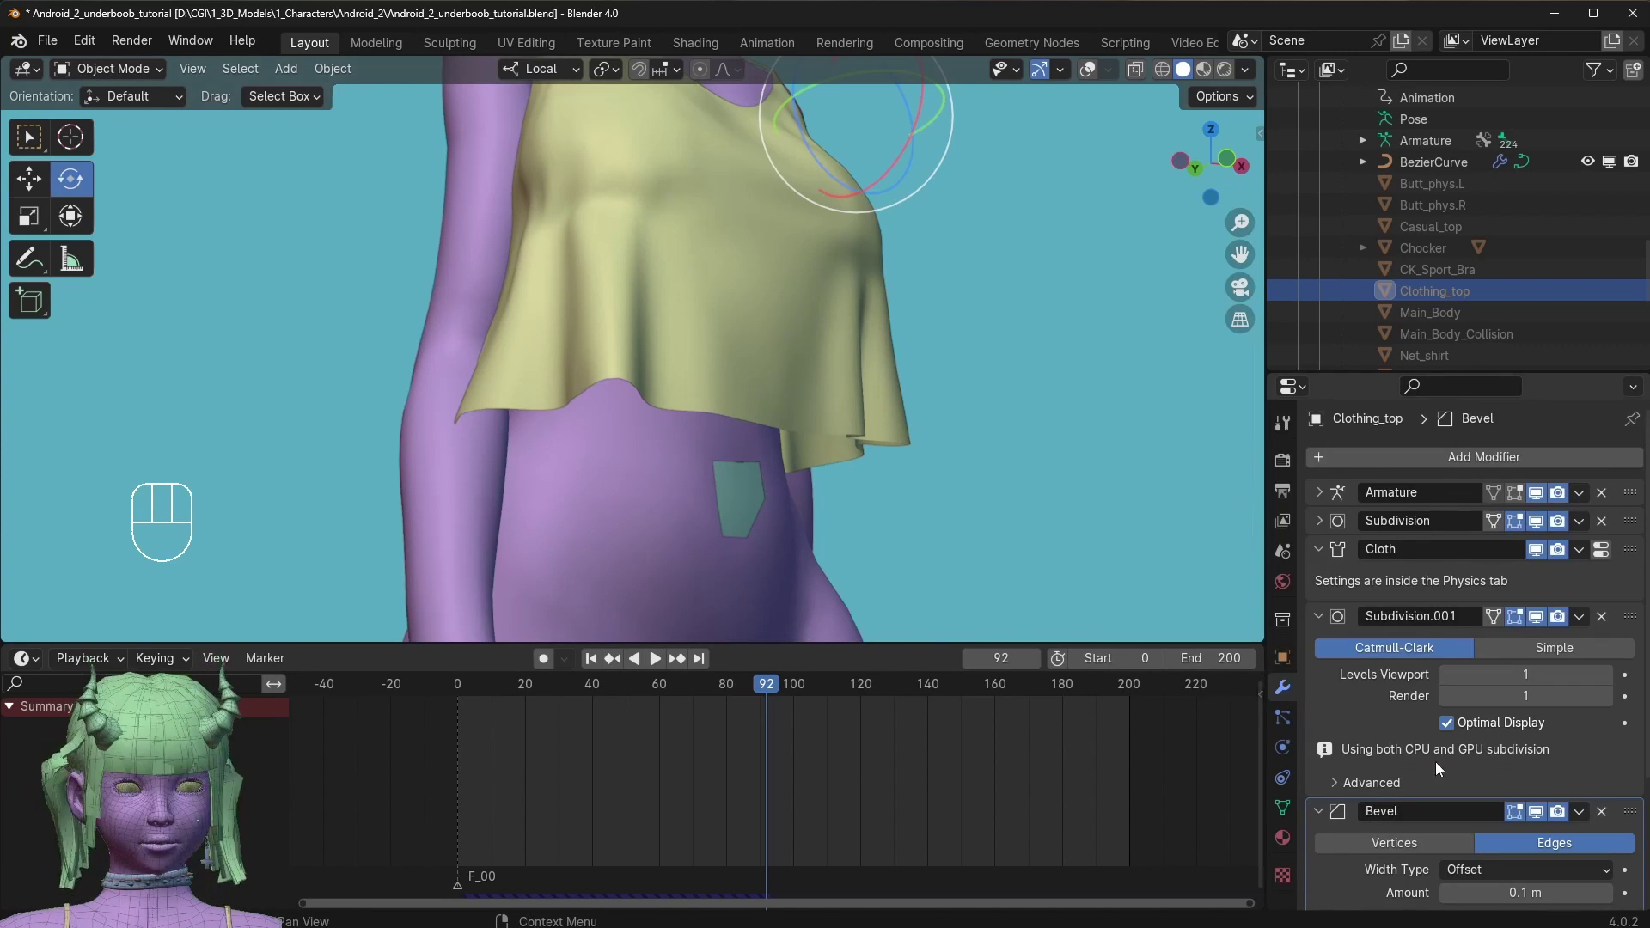
pyautogui.moveTo(1631, 814); pyautogui.dragTo(1621, 613)
pyautogui.moveTo(809, 401); pyautogui.dragTo(808, 373)
pyautogui.moveTo(1612, 620); pyautogui.dragTo(1556, 559)
pyautogui.moveTo(1401, 457); pyautogui.dragTo(1224, 507)
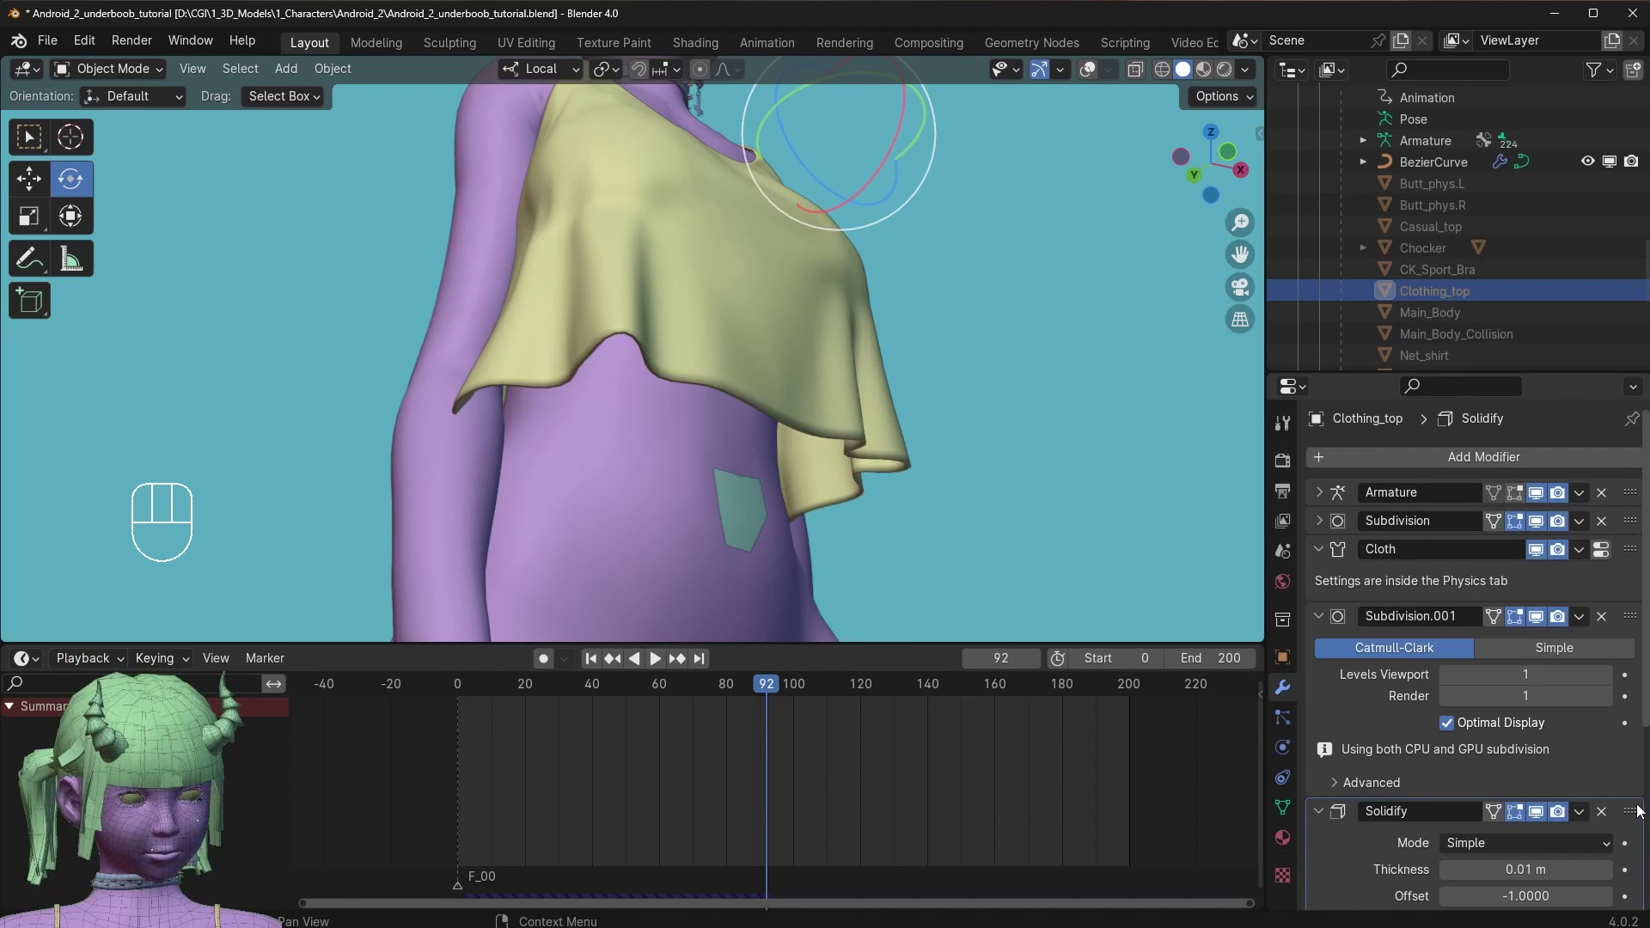
pyautogui.moveTo(1632, 813); pyautogui.dragTo(1628, 596)
# Collapse the modifier panels, inspect the thickened hem, and play the cloth simulation.
pyautogui.click(845, 450)
pyautogui.click(1319, 566)
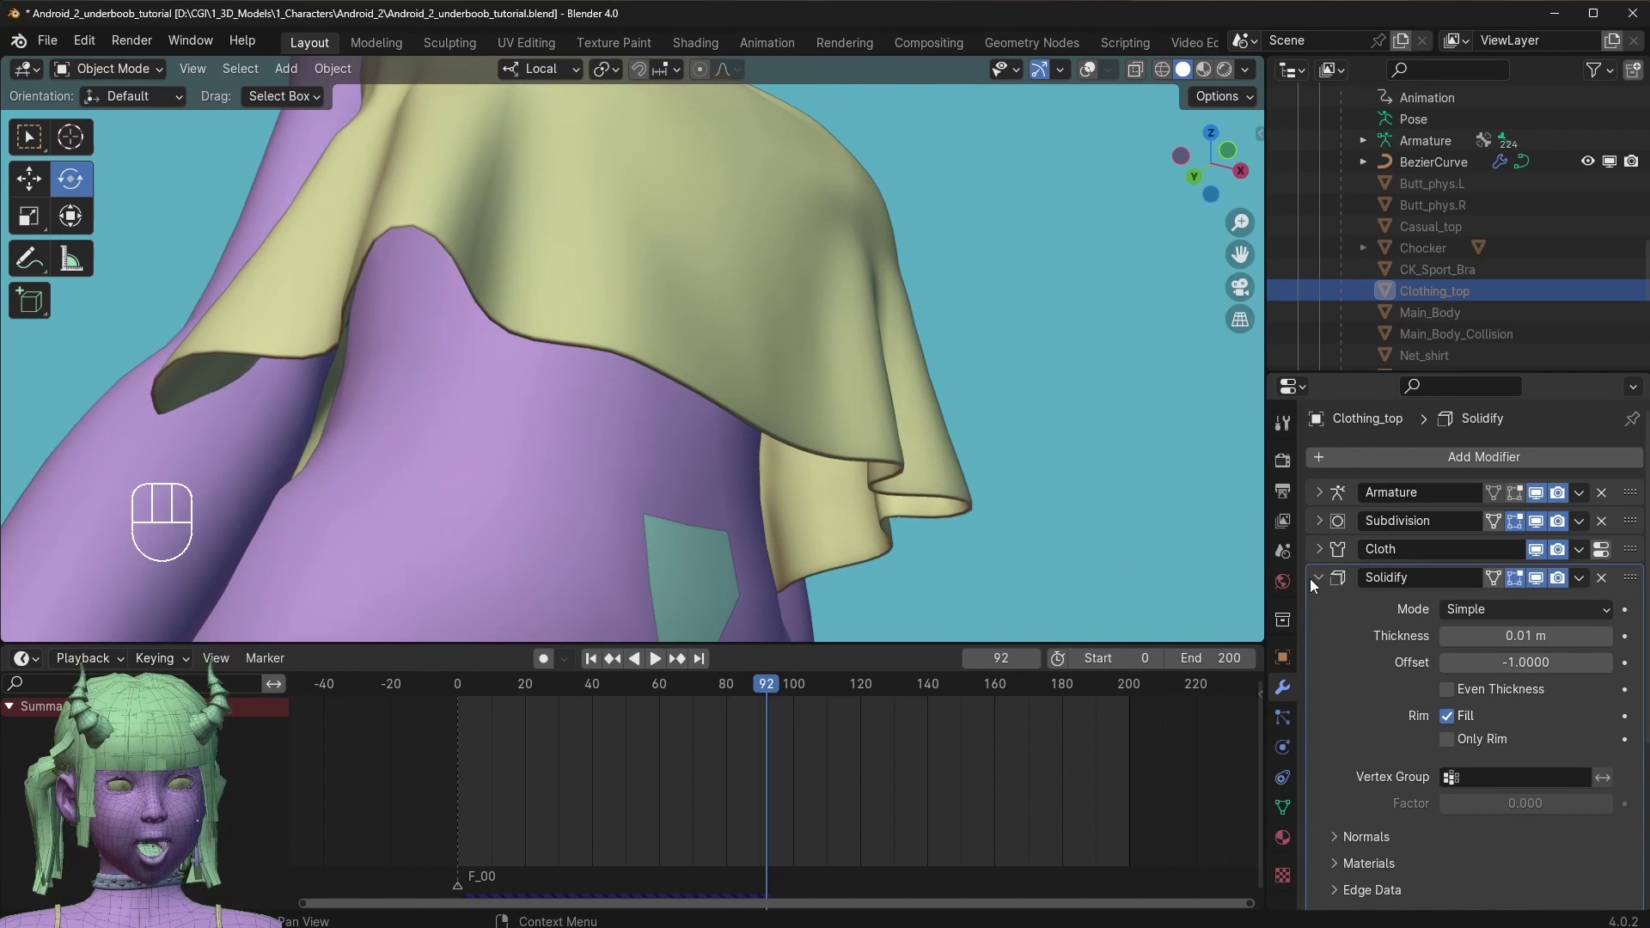
pyautogui.click(1317, 587)
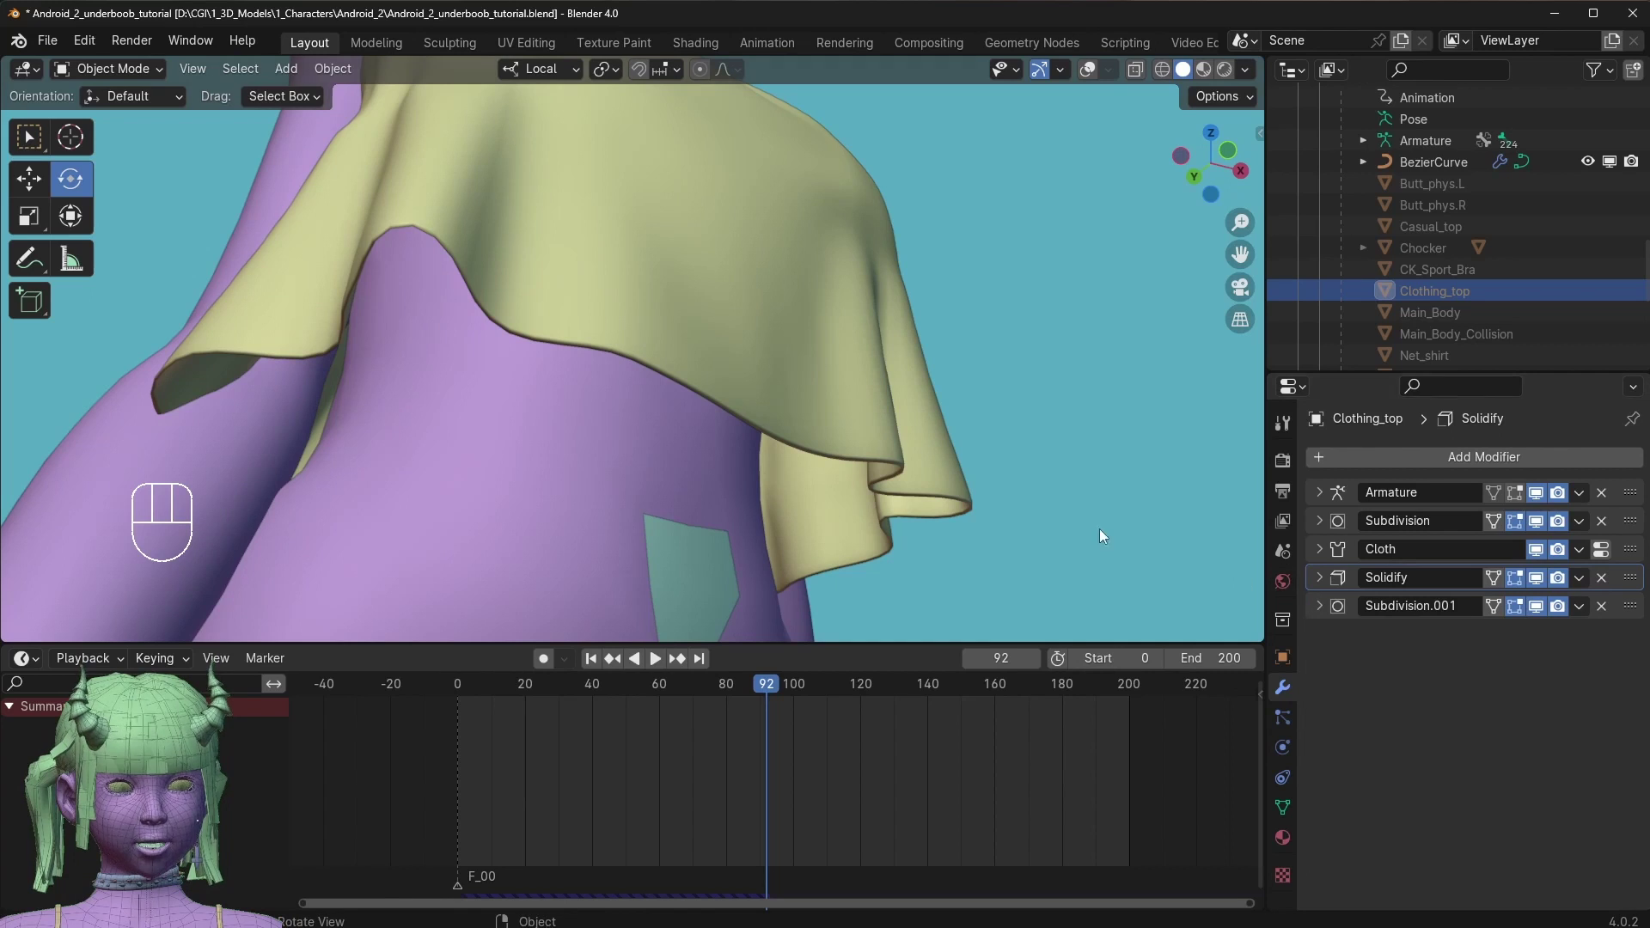
pyautogui.moveTo(750, 416); pyautogui.dragTo(828, 447)
pyautogui.moveTo(824, 398); pyautogui.dragTo(658, 387)
pyautogui.moveTo(594, 685); pyautogui.dragTo(617, 577)
pyautogui.moveTo(820, 396); pyautogui.dragTo(833, 323)
pyautogui.press('space')
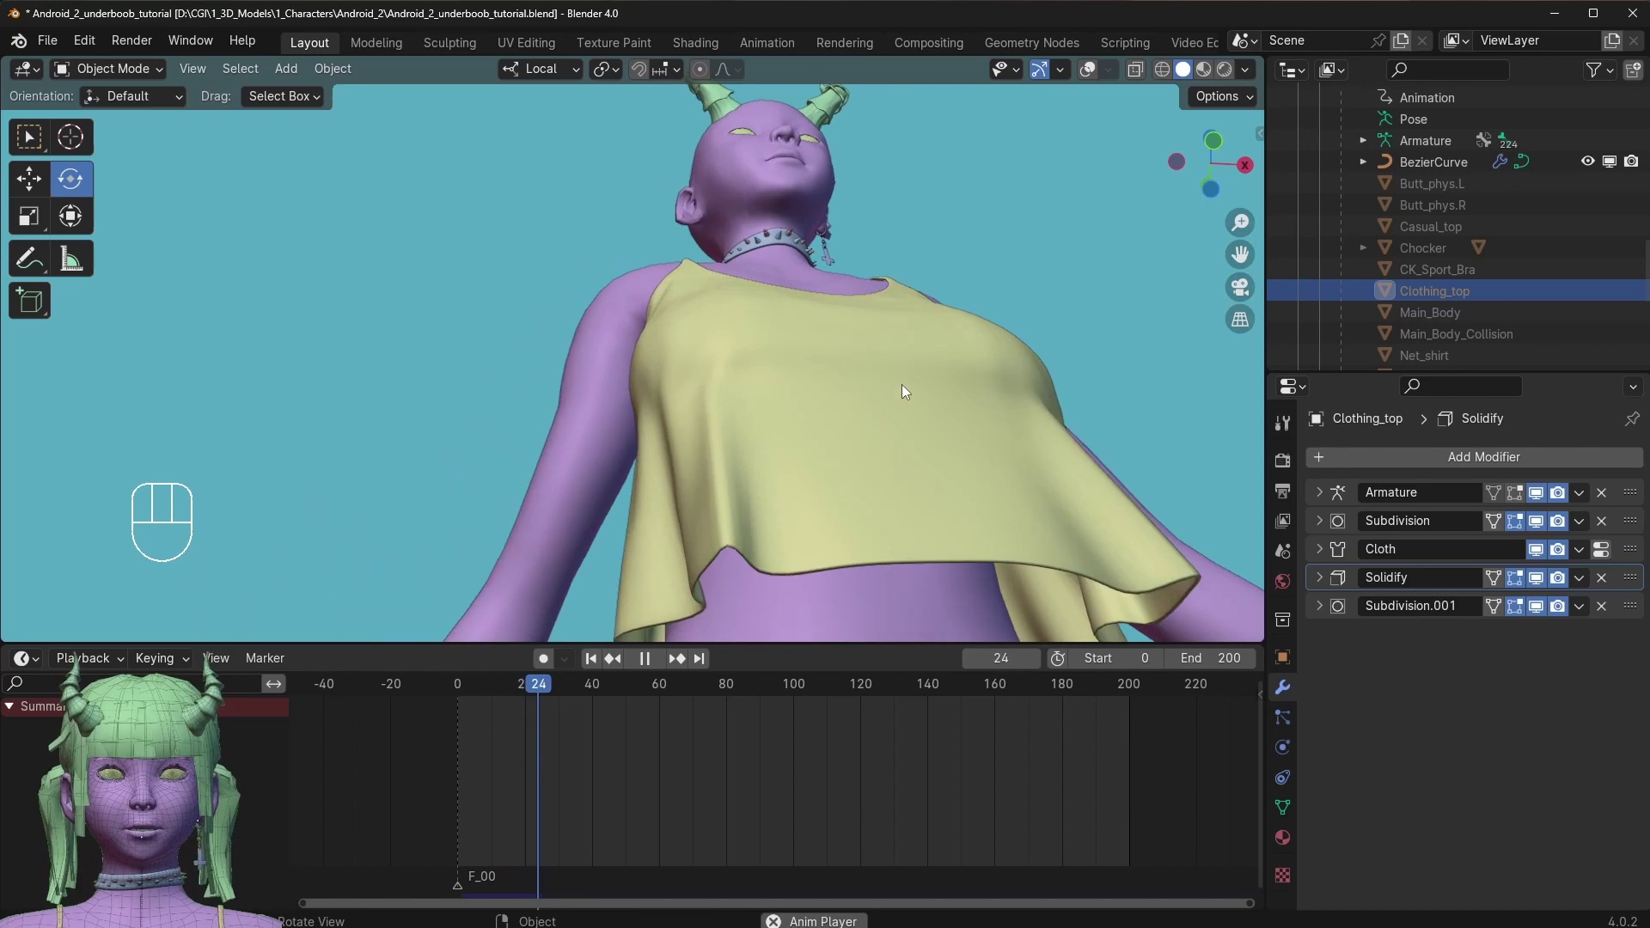
# Stop playback at frame 0 and orbit to face the character's front.
pyautogui.press('space')
pyautogui.moveTo(498, 691); pyautogui.dragTo(429, 692)
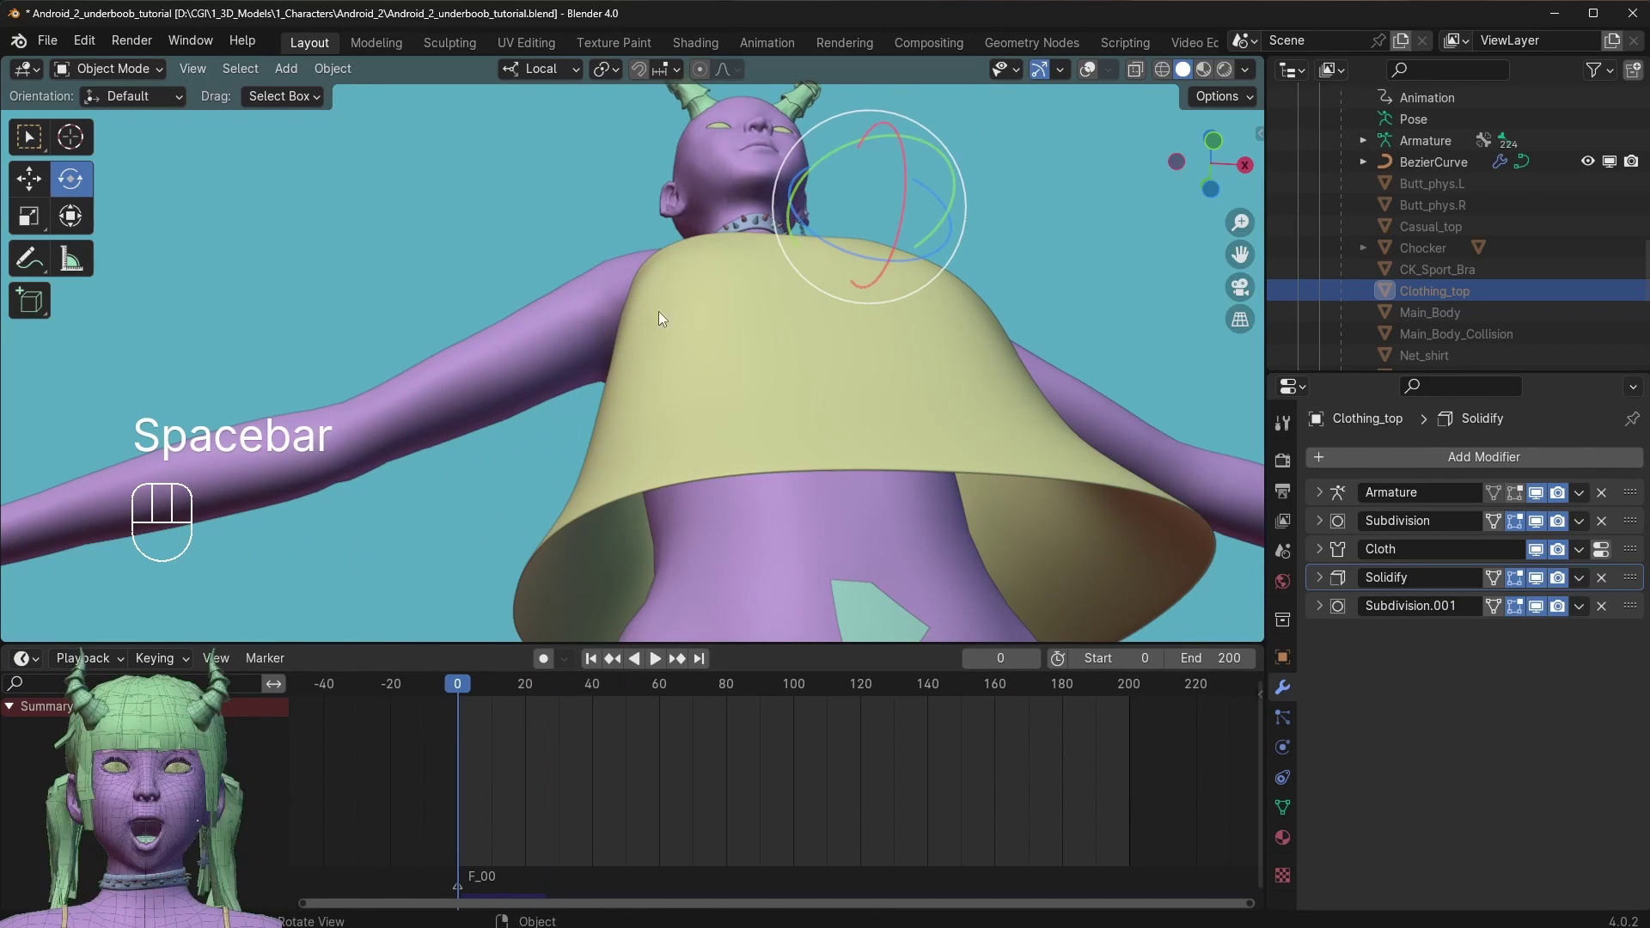
pyautogui.moveTo(649, 319); pyautogui.dragTo(662, 362)
pyautogui.moveTo(731, 163); pyautogui.dragTo(744, 322)
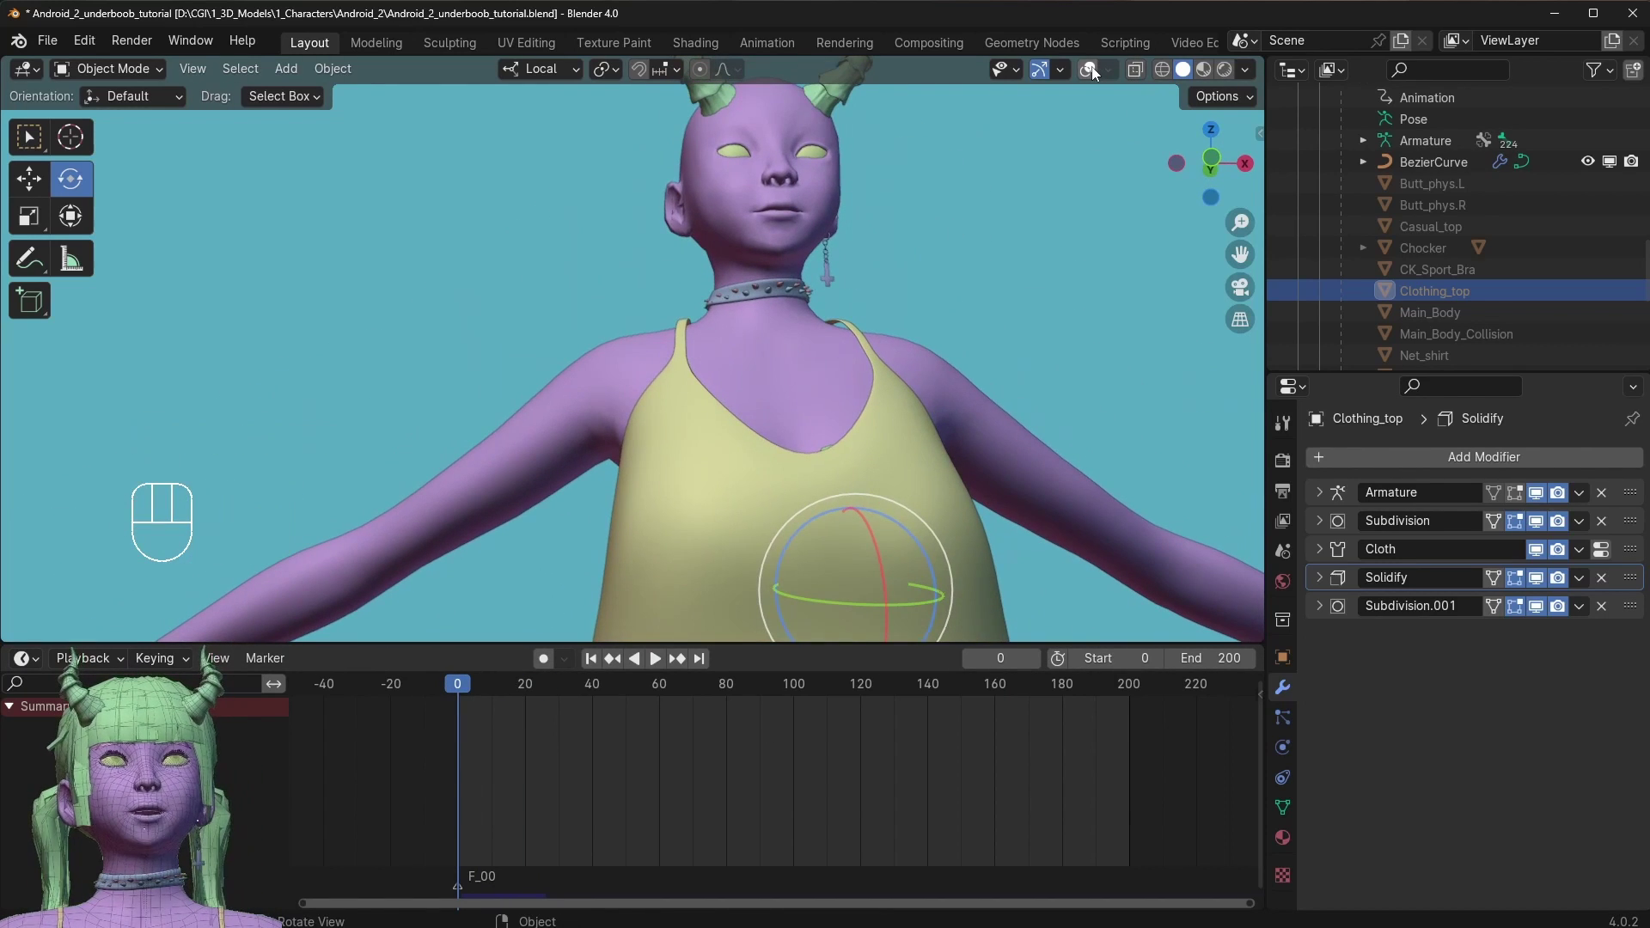
# Re-enable Viewport Overlays with wireframe display and orbit toward the shoulder strap.
pyautogui.click(1097, 72)
pyautogui.click(865, 292)
pyautogui.click(844, 324)
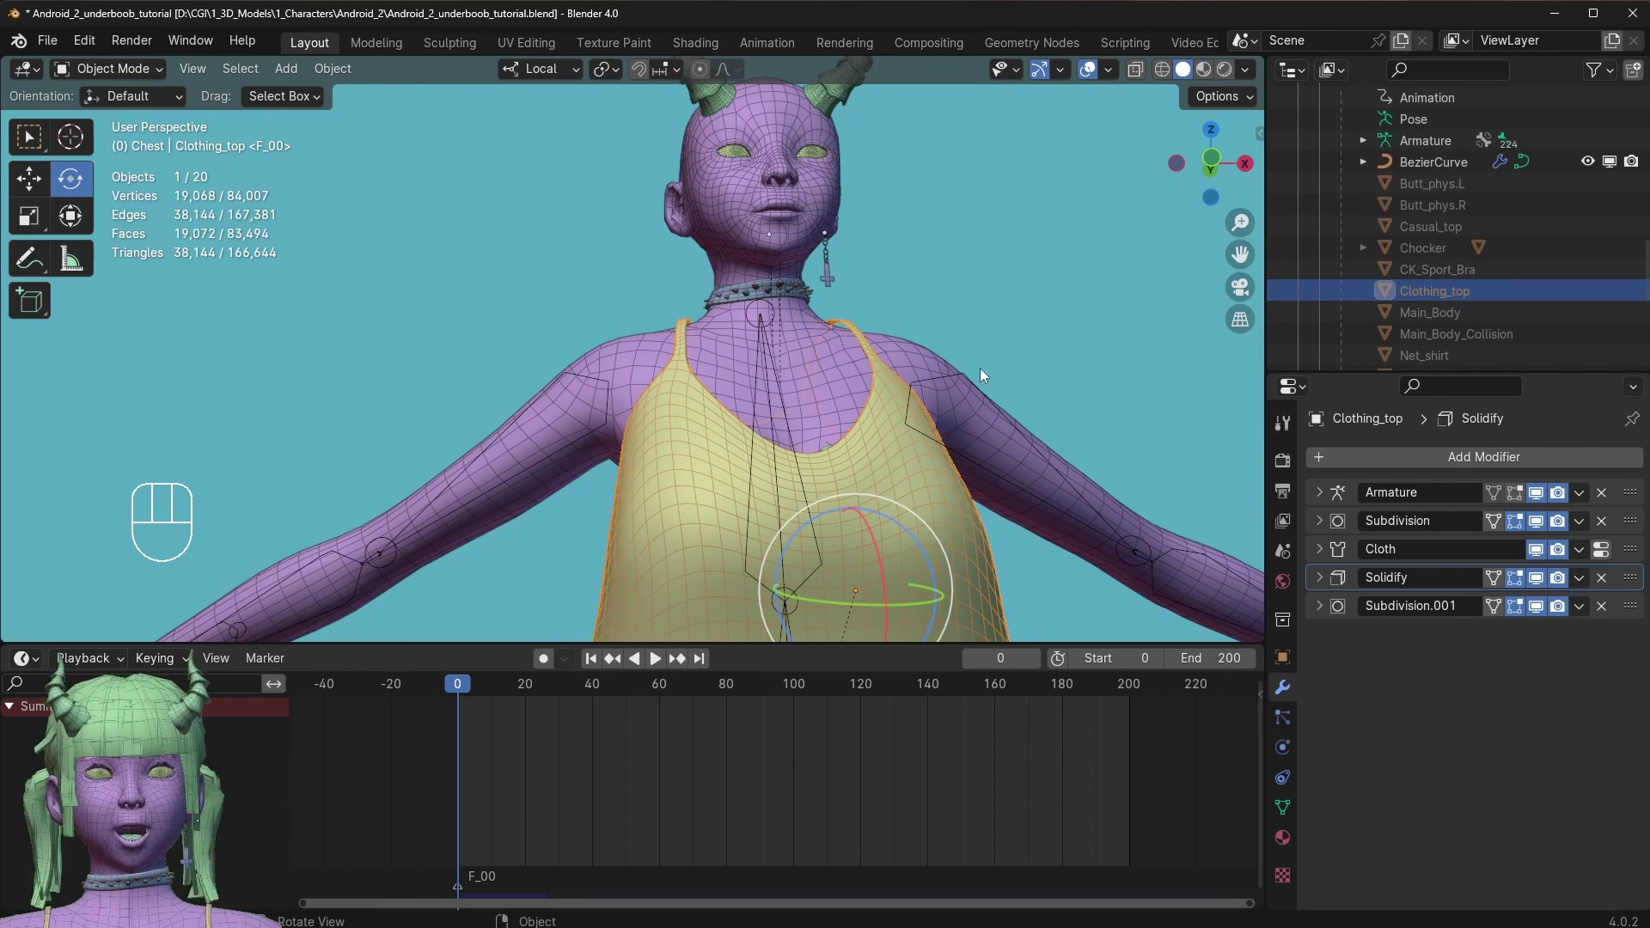
pyautogui.moveTo(737, 350); pyautogui.dragTo(744, 402)
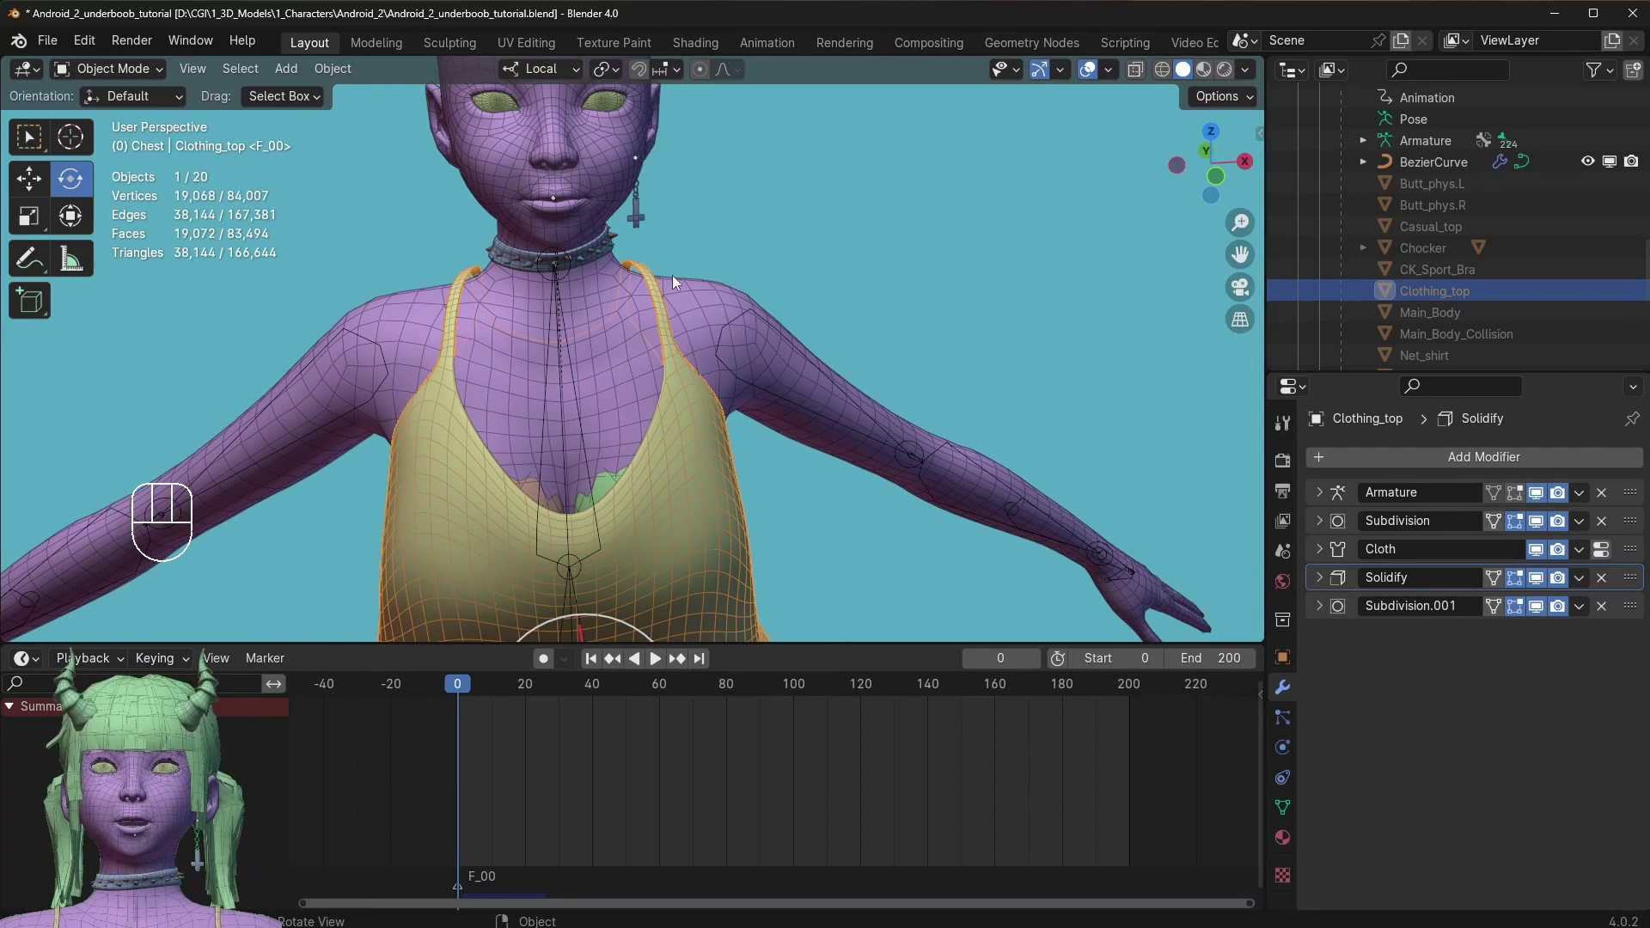
pyautogui.click(676, 277)
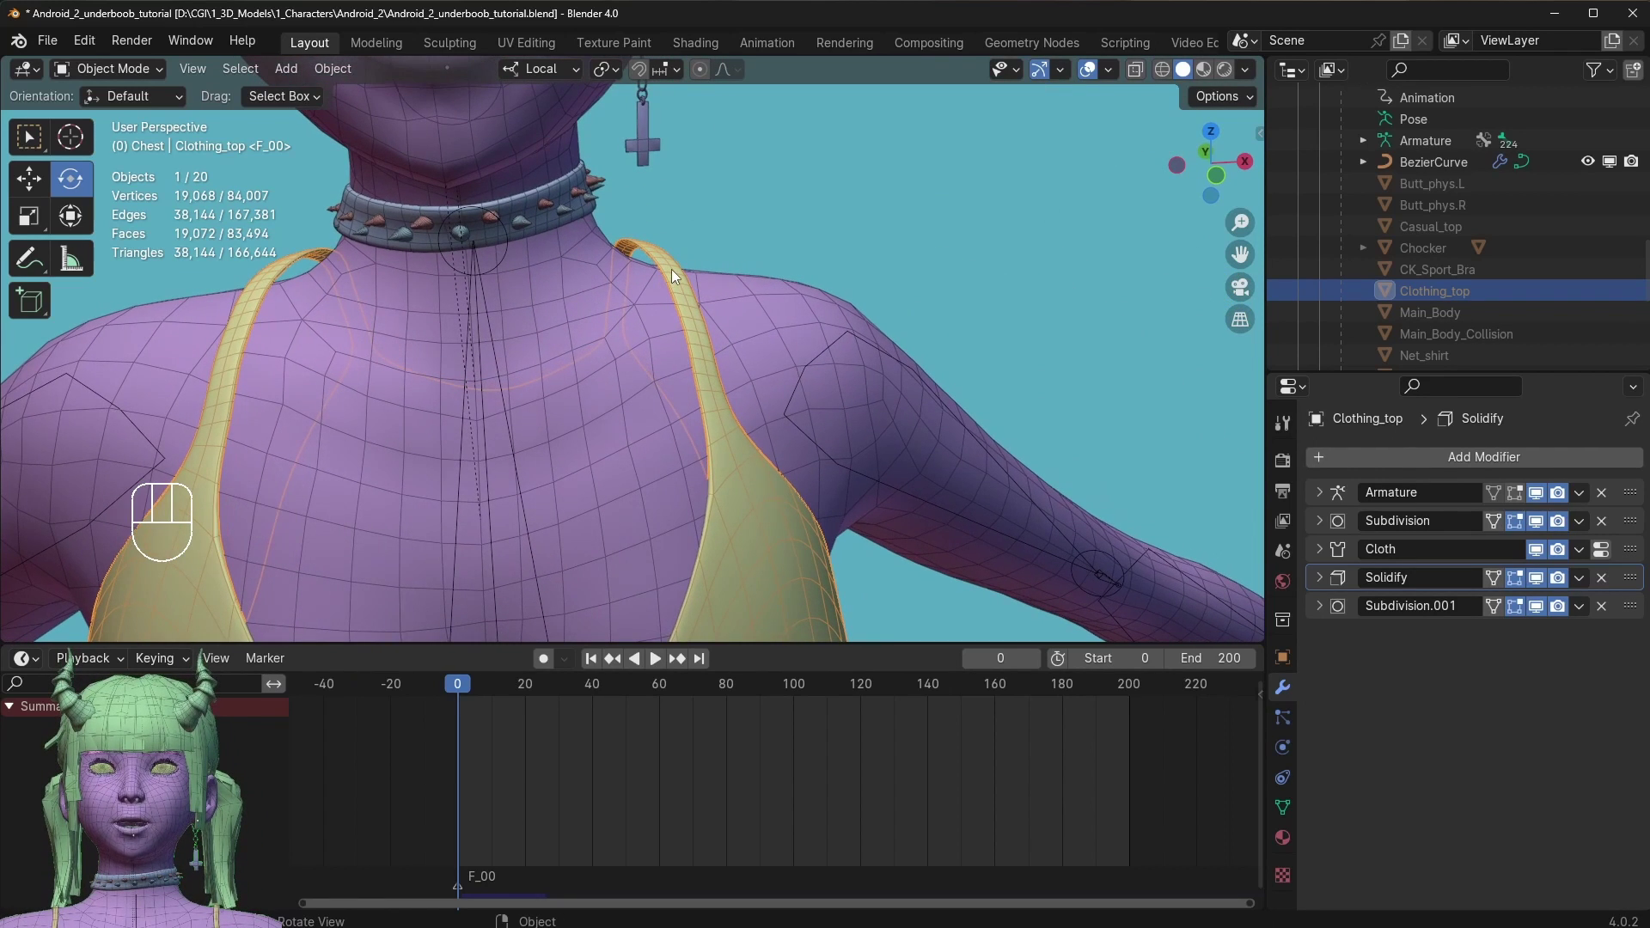
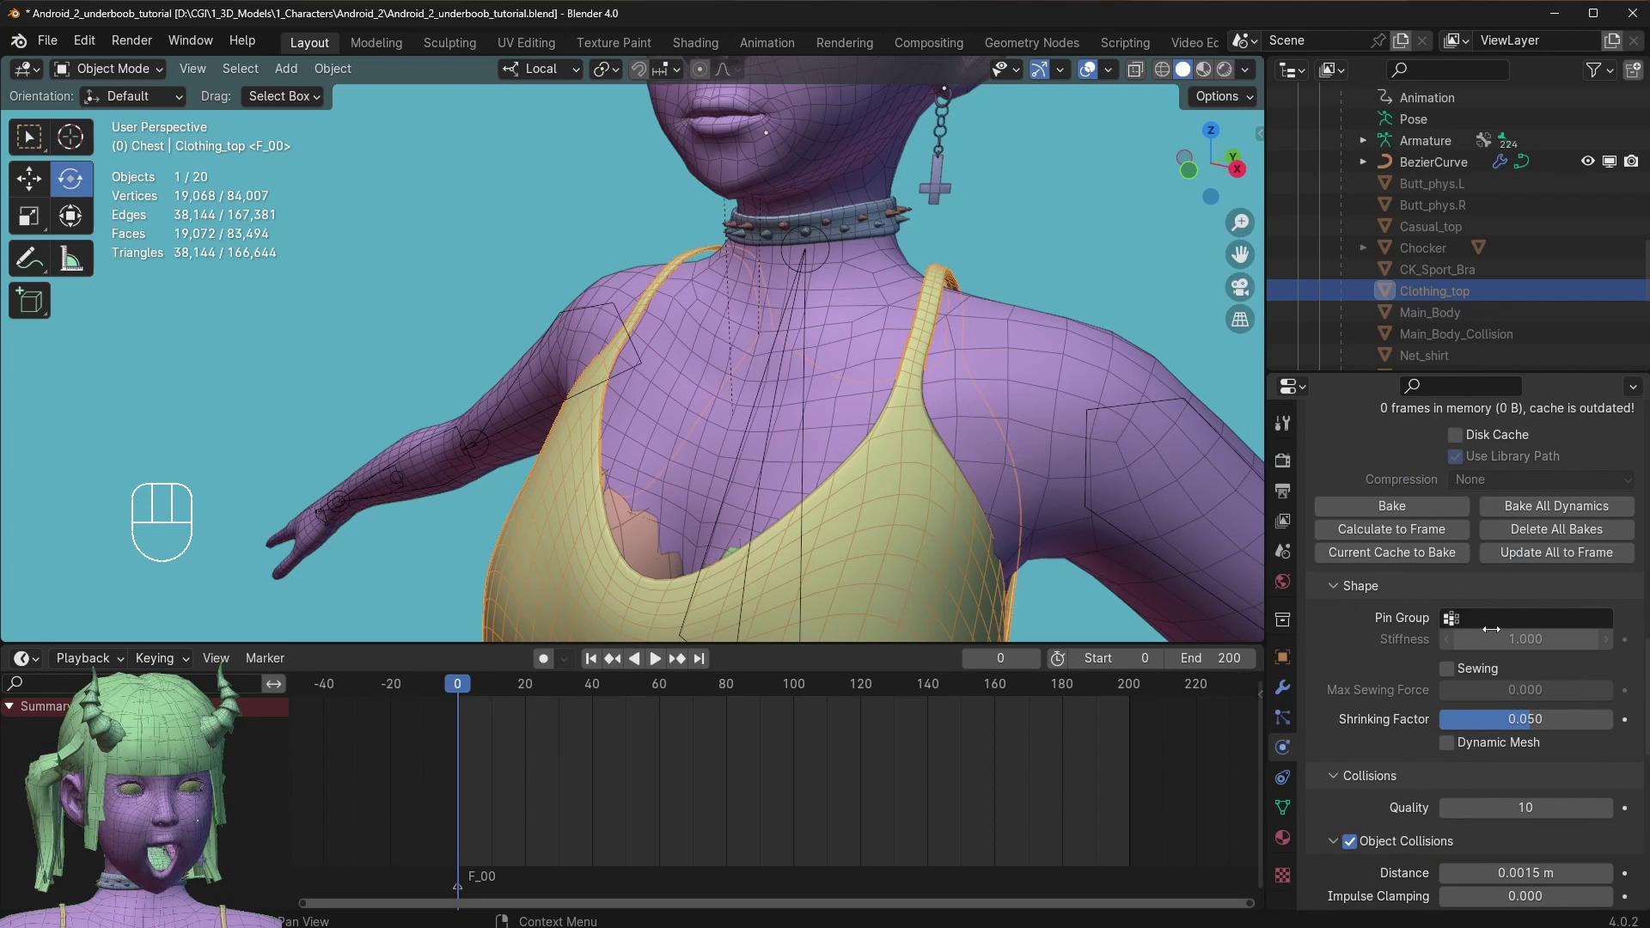
# Use the Pin vertex group for pinning, check the body collision proxy, and isolate the top in local view.
pyautogui.click(1348, 592)
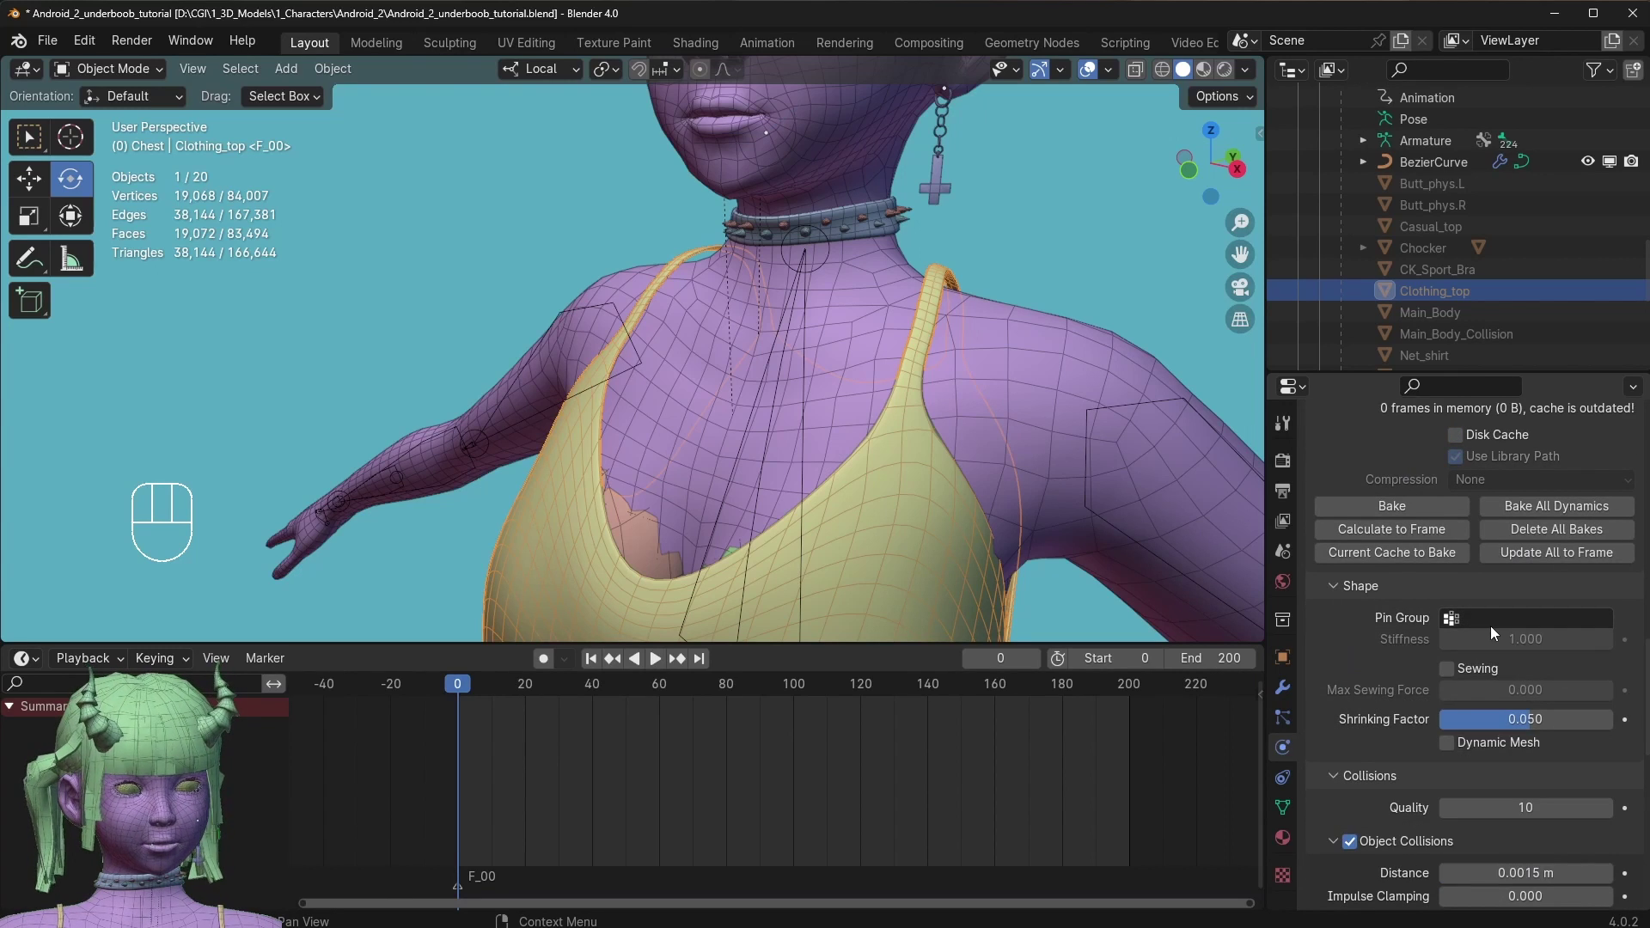
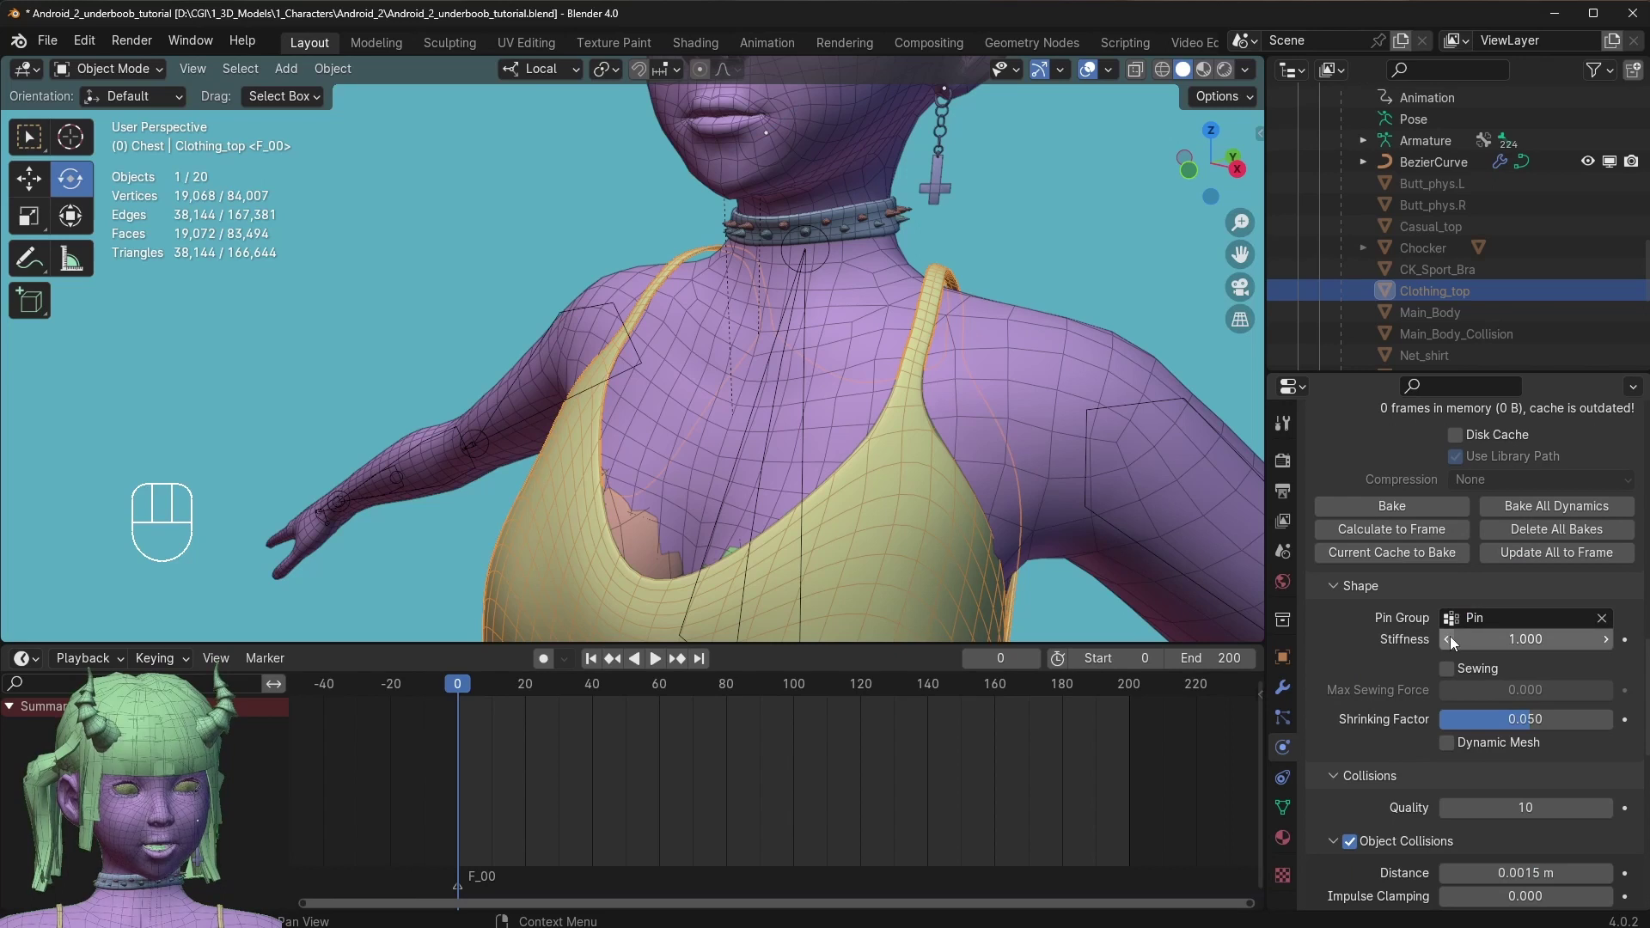
pyautogui.click(910, 277)
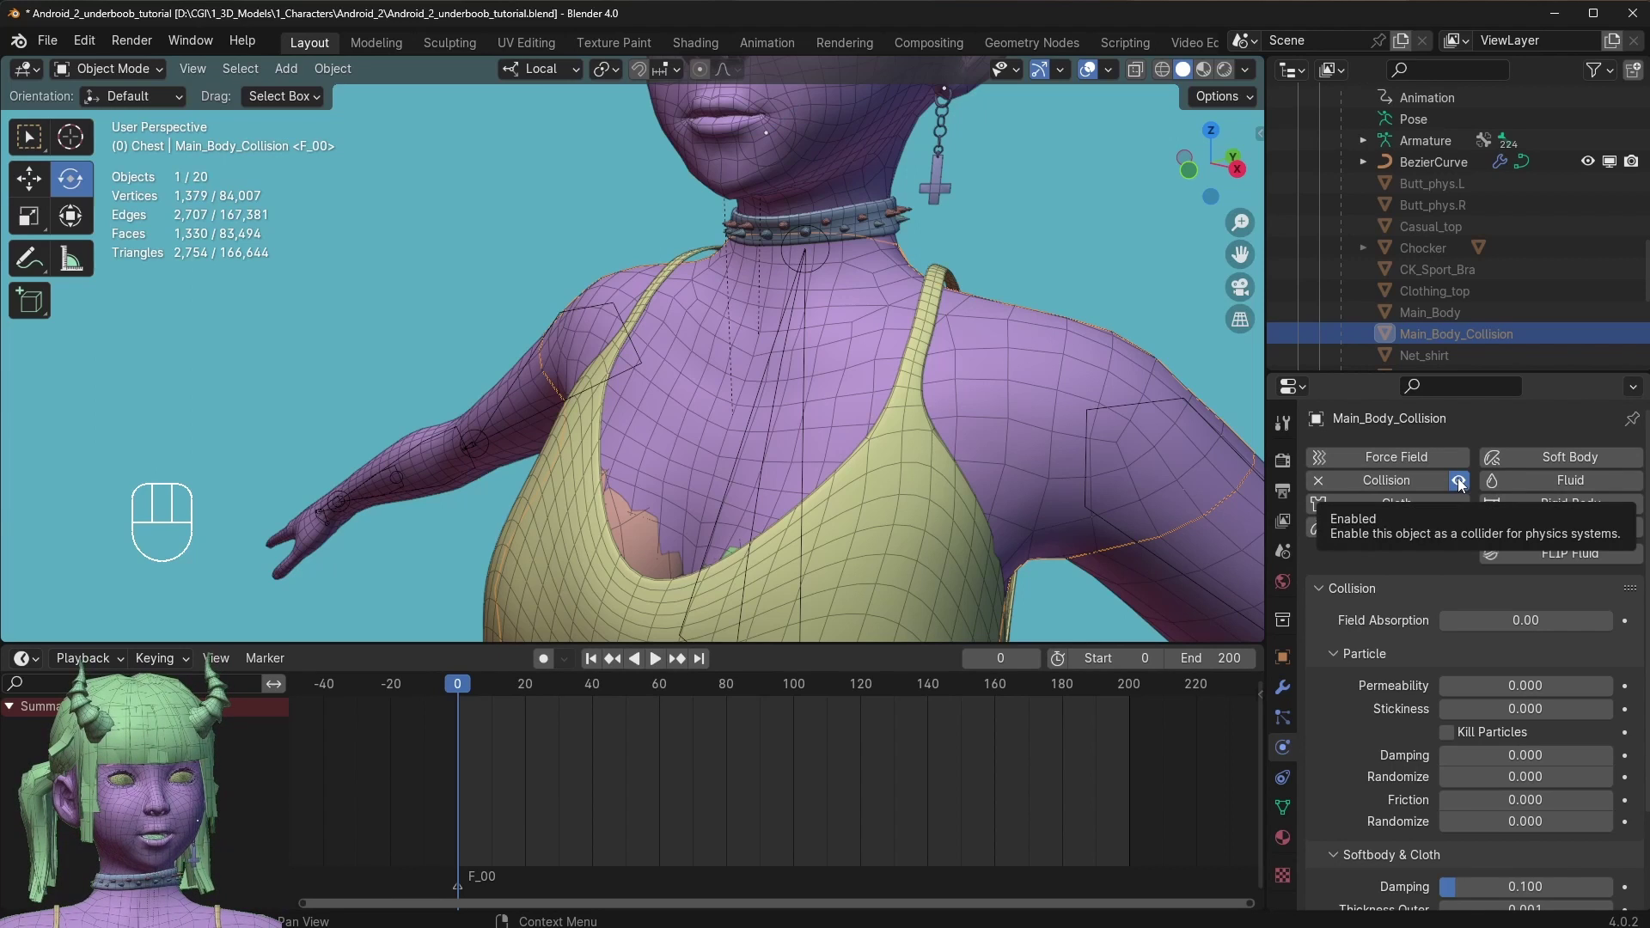
pyautogui.click(1464, 483)
pyautogui.click(961, 274)
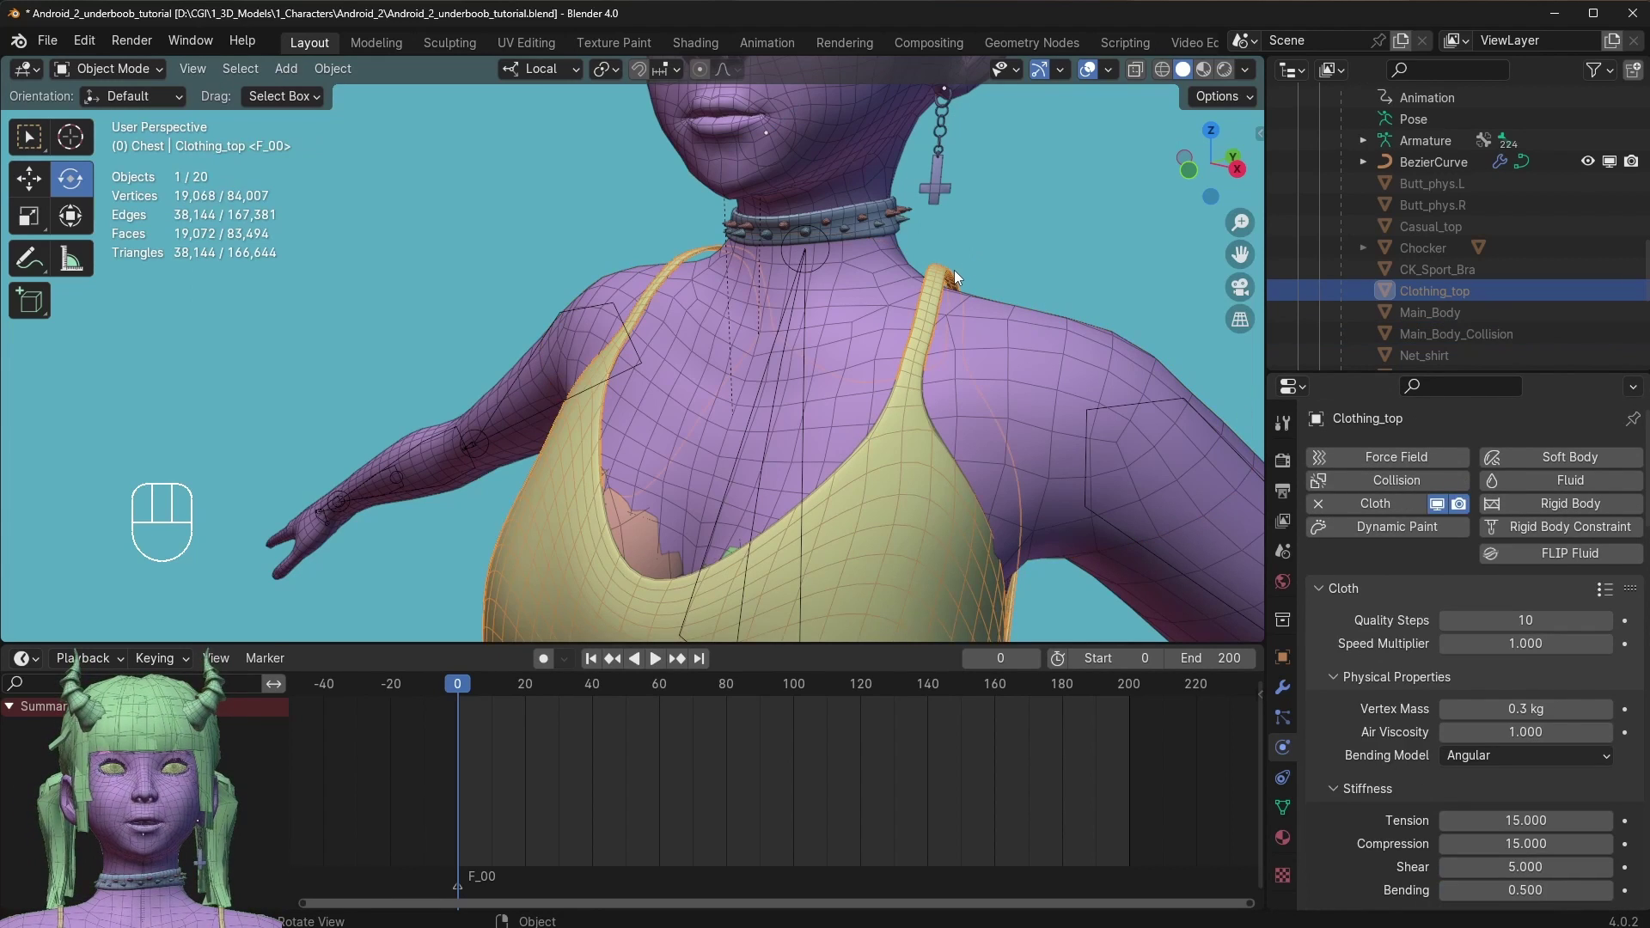
pyautogui.press('KP_Divide')
# Test how the isolated top falls, set Pin Group Stiffness to 0.300, and replay the simulation.
pyautogui.press('space')
pyautogui.press('space')
pyautogui.moveTo(892, 483); pyautogui.dragTo(807, 458)
pyautogui.press('space')
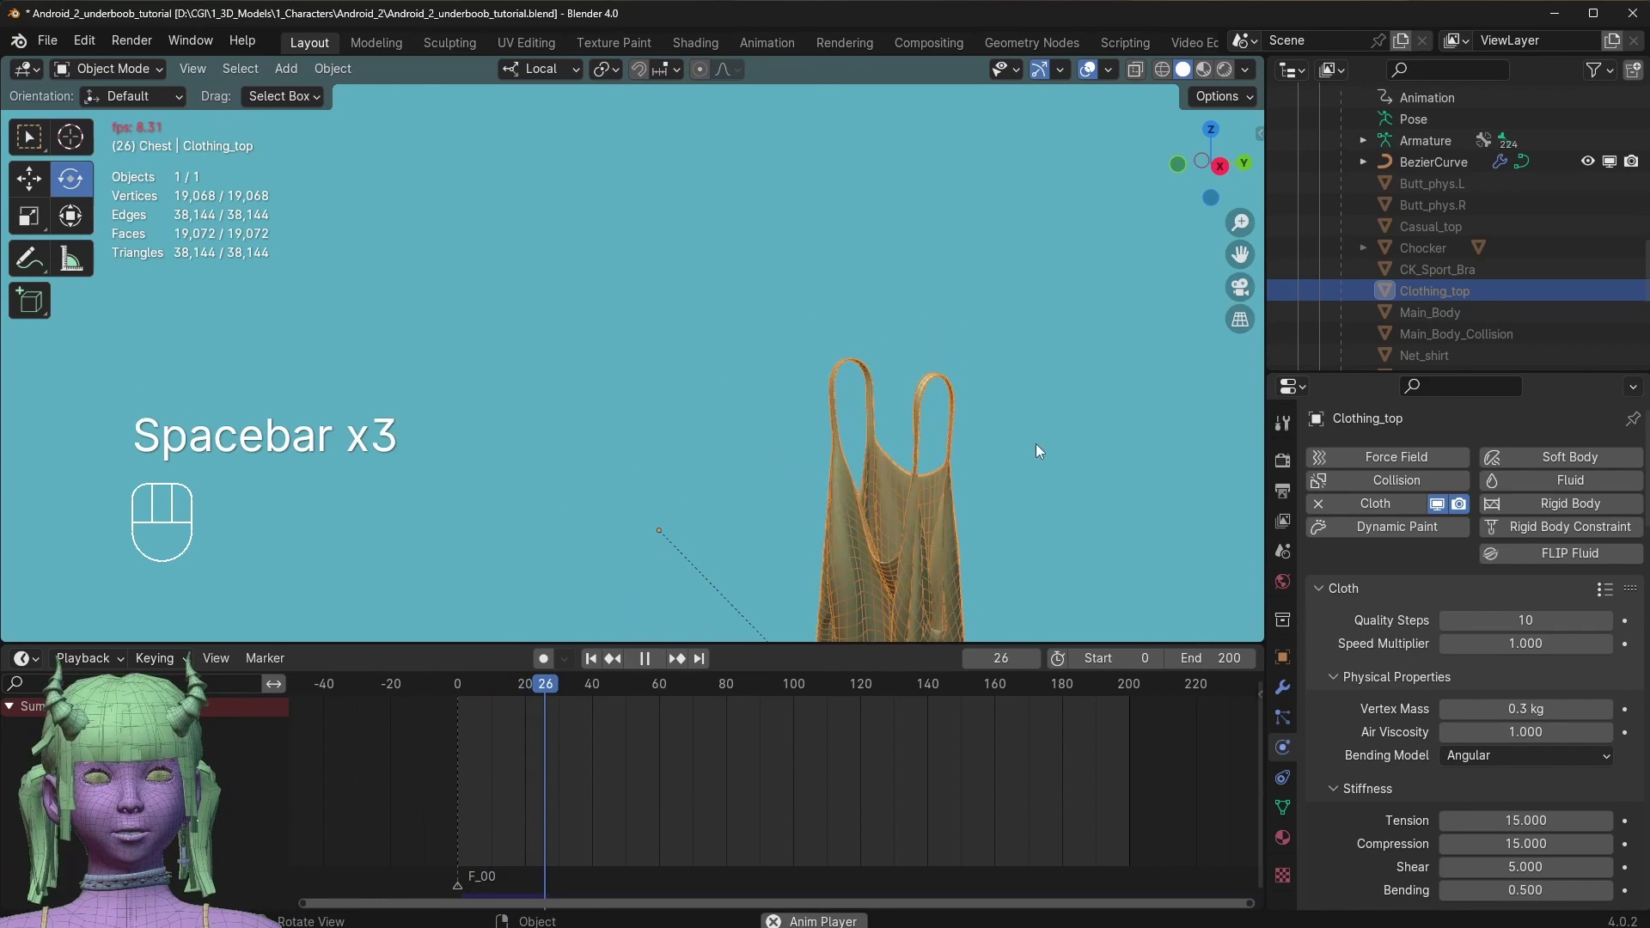
pyautogui.press('space')
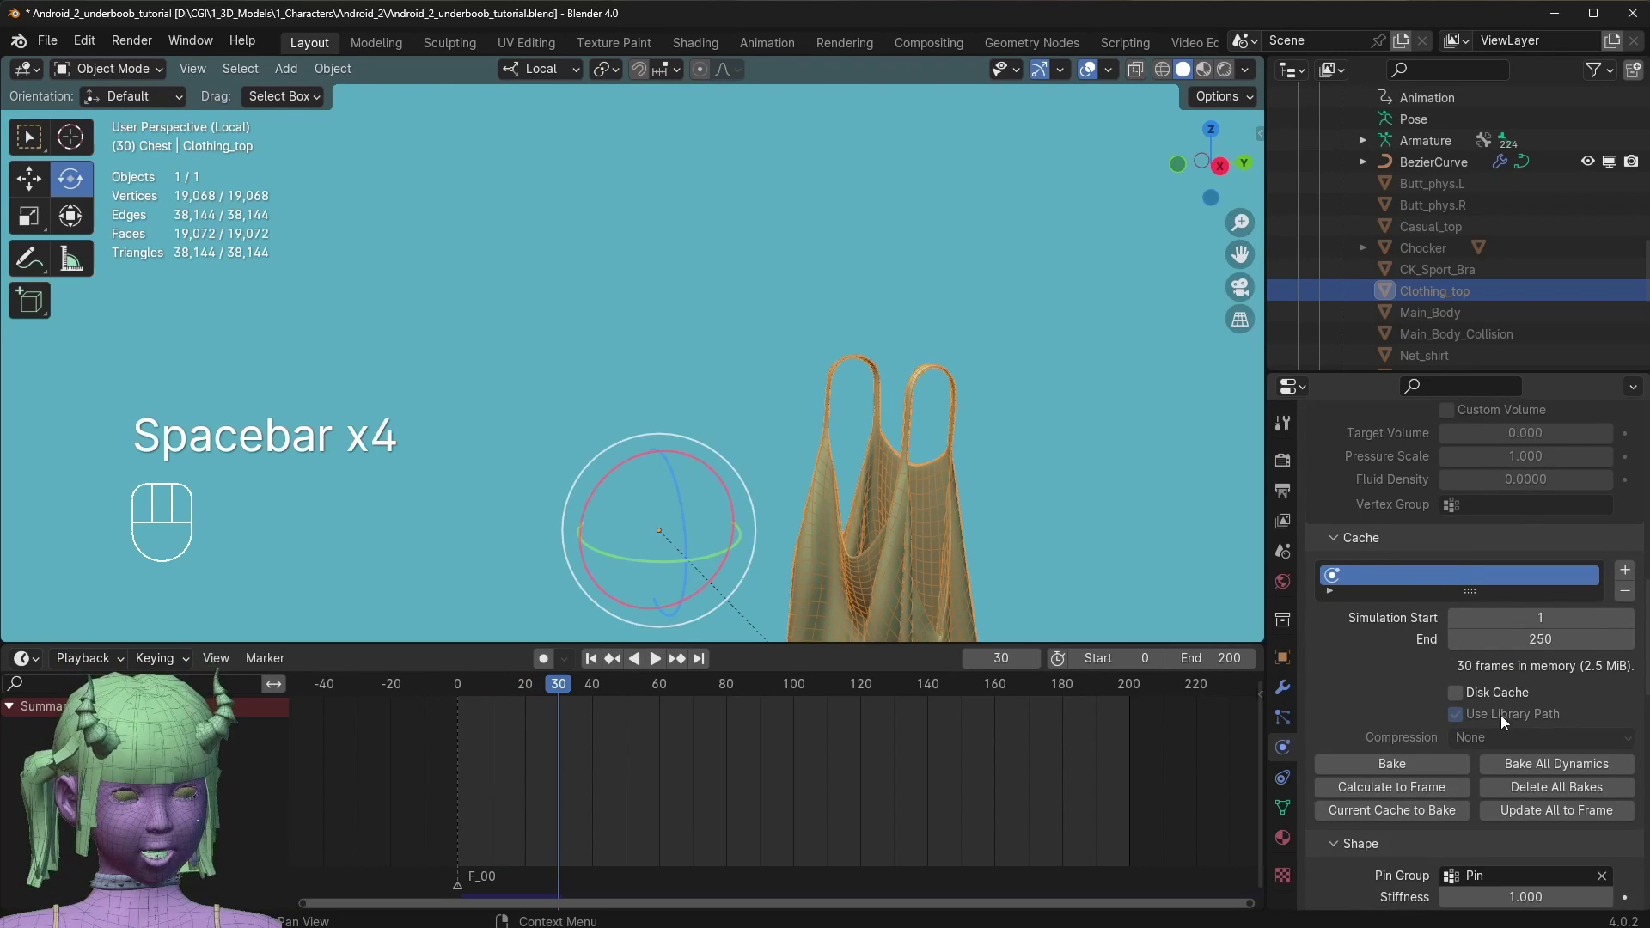
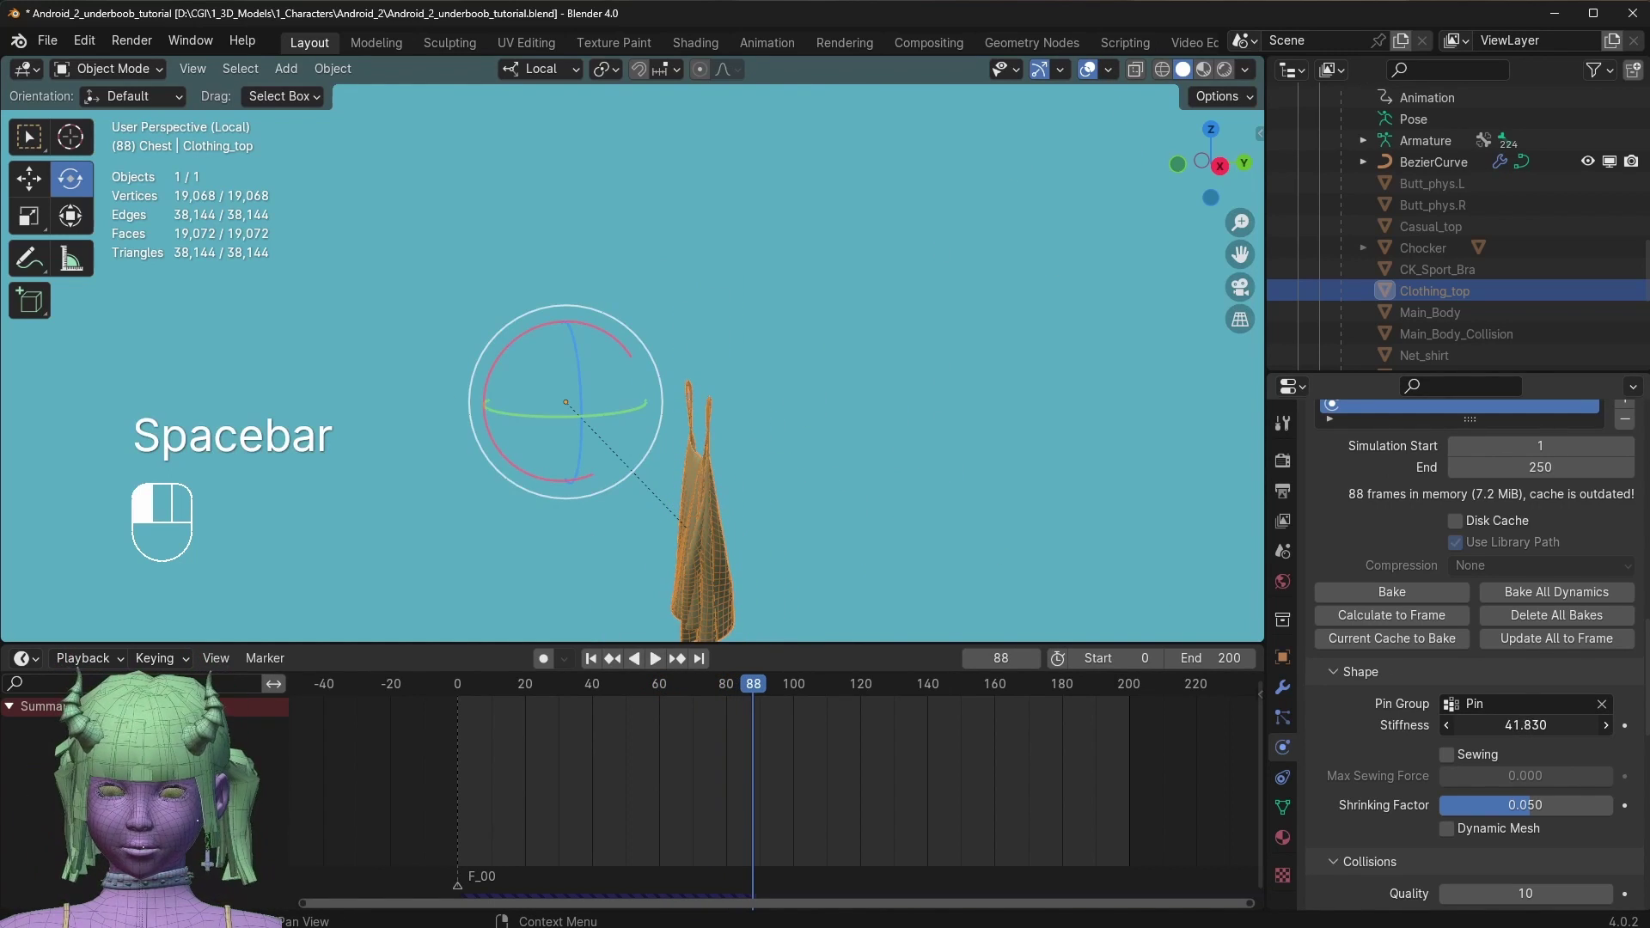
pyautogui.press('space')
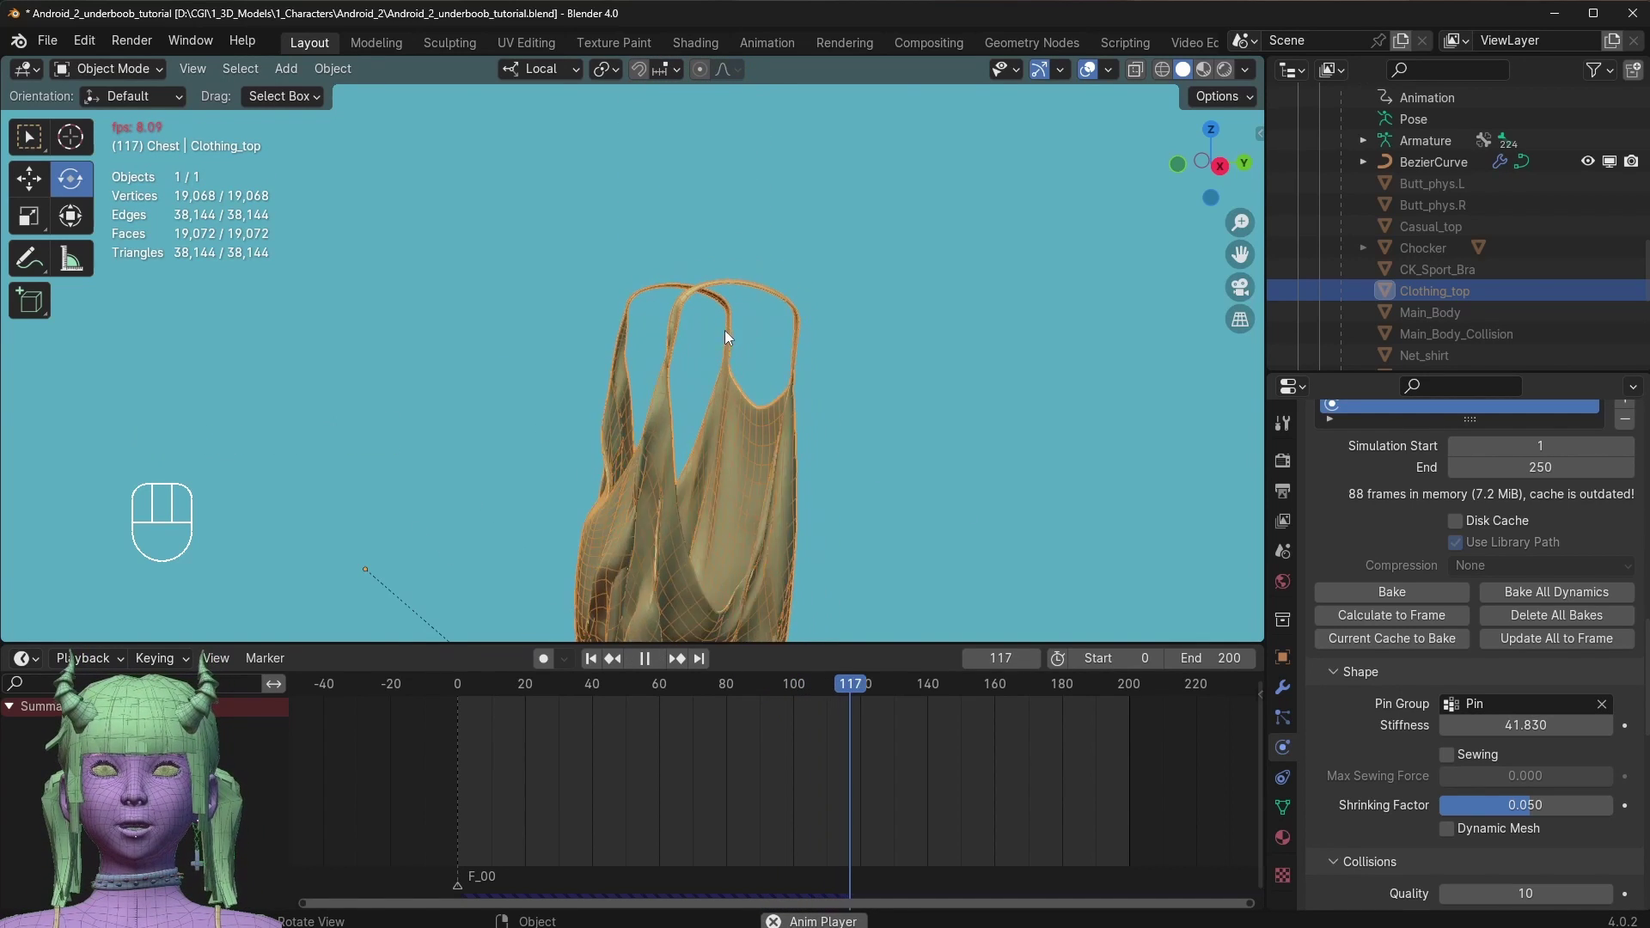
pyautogui.press('space')
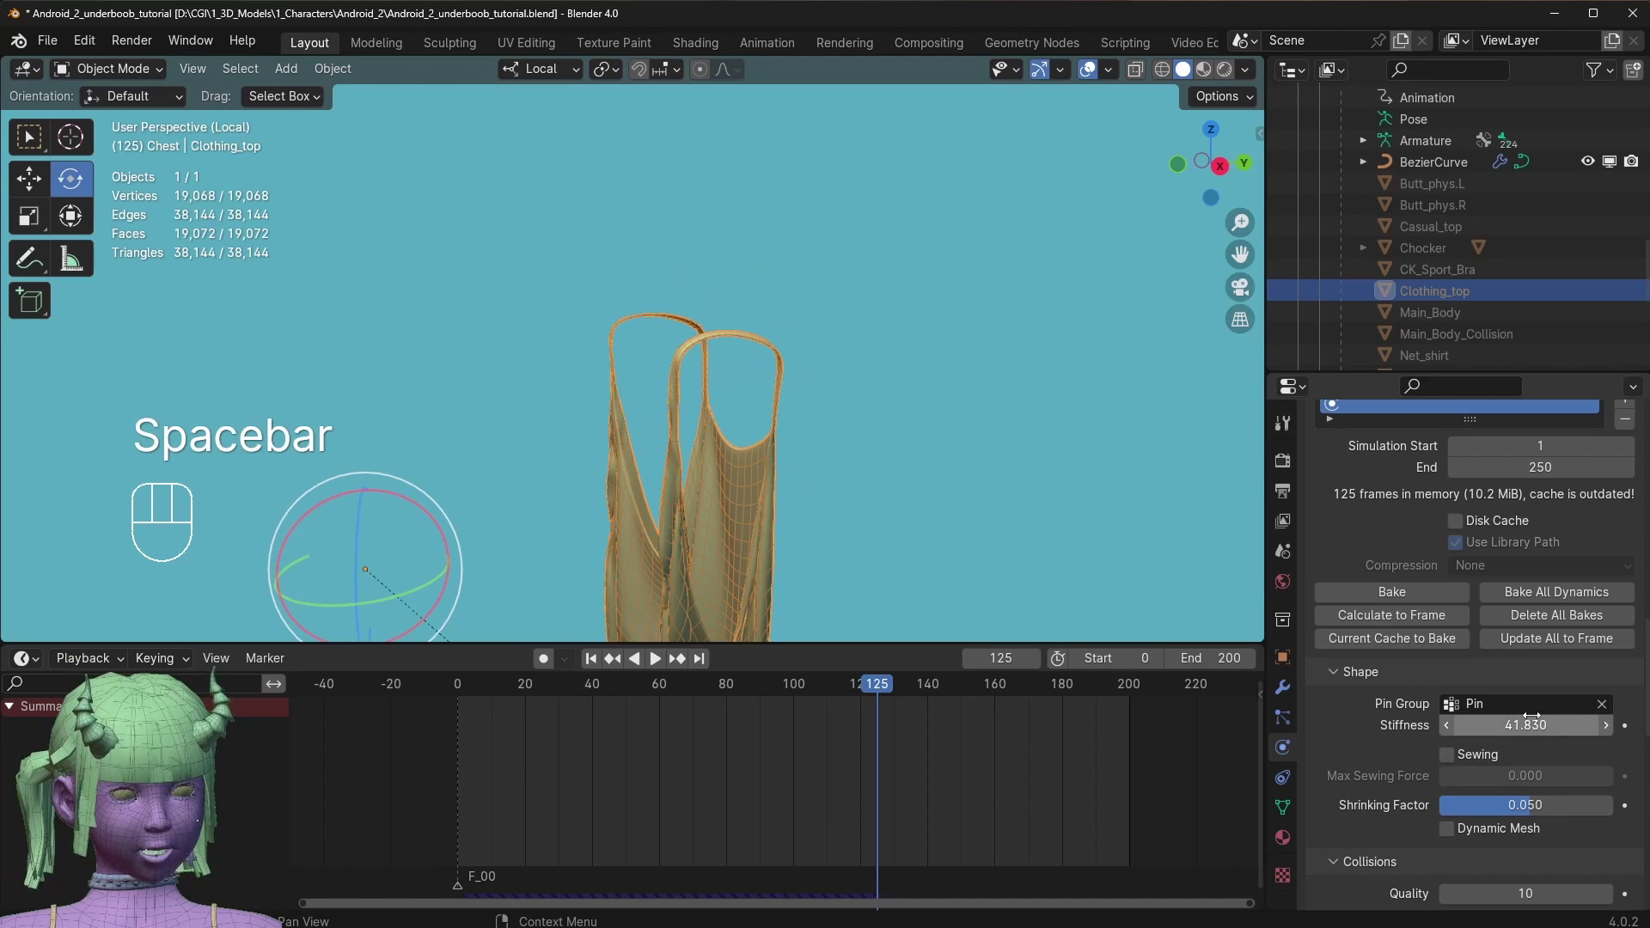
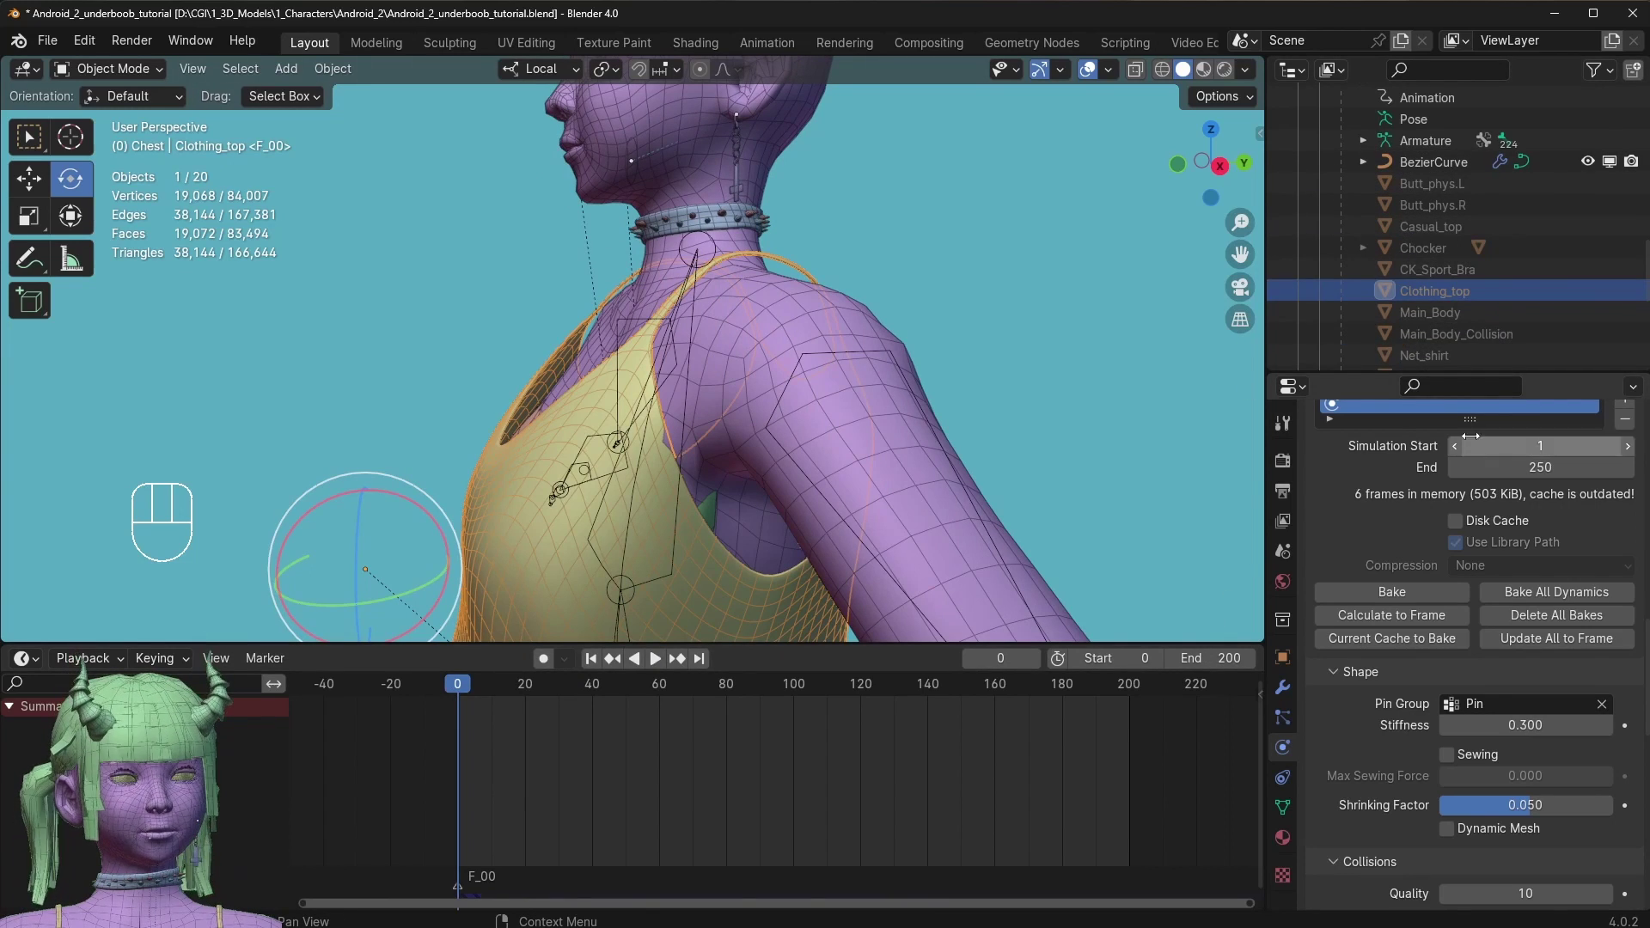
# Enable Collision on Main_Body_Collision in the viewport and play the simulation against it.
pyautogui.click(1436, 348)
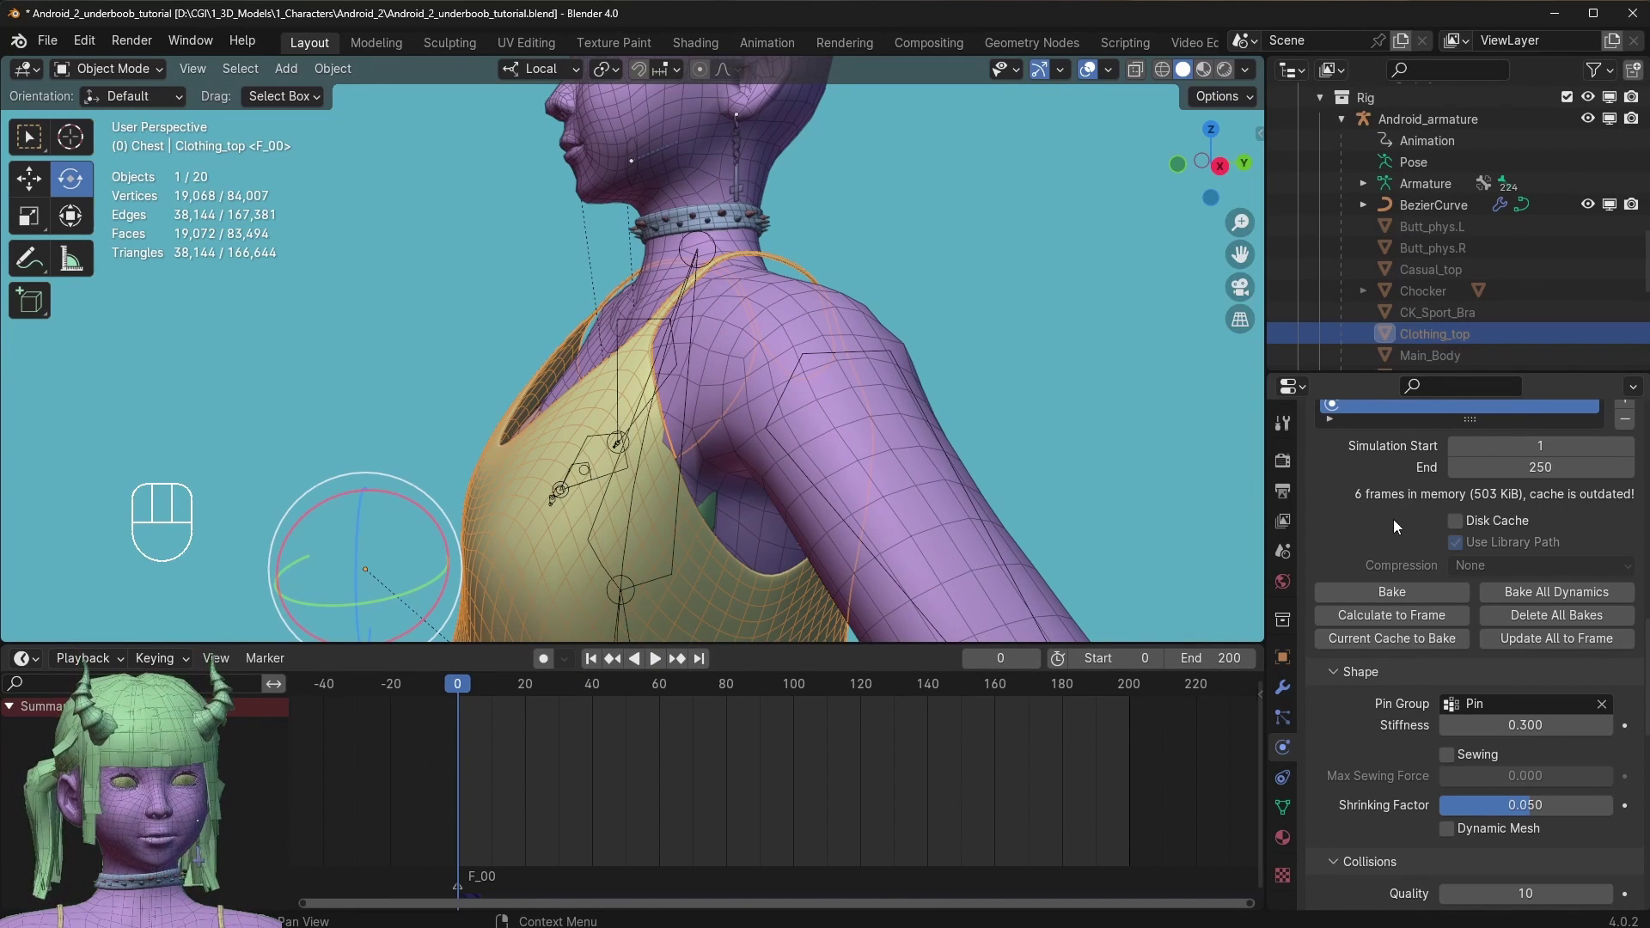
pyautogui.click(831, 300)
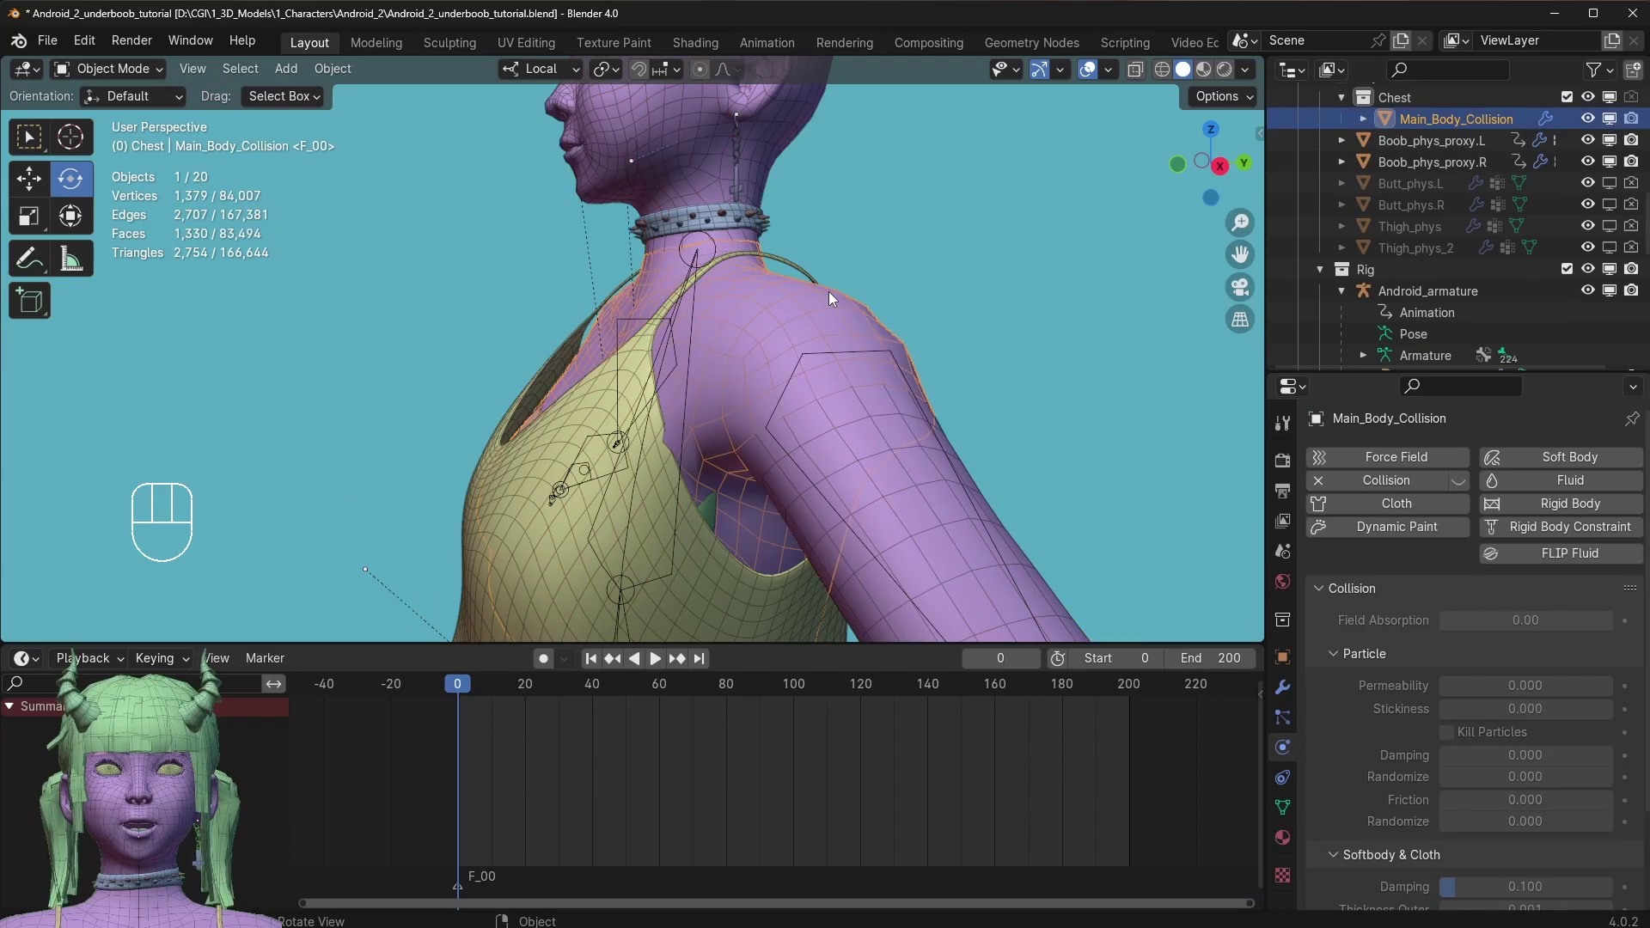
pyautogui.click(1460, 487)
pyautogui.moveTo(790, 372); pyautogui.dragTo(903, 378)
pyautogui.moveTo(735, 374); pyautogui.dragTo(894, 347)
pyautogui.press('space')
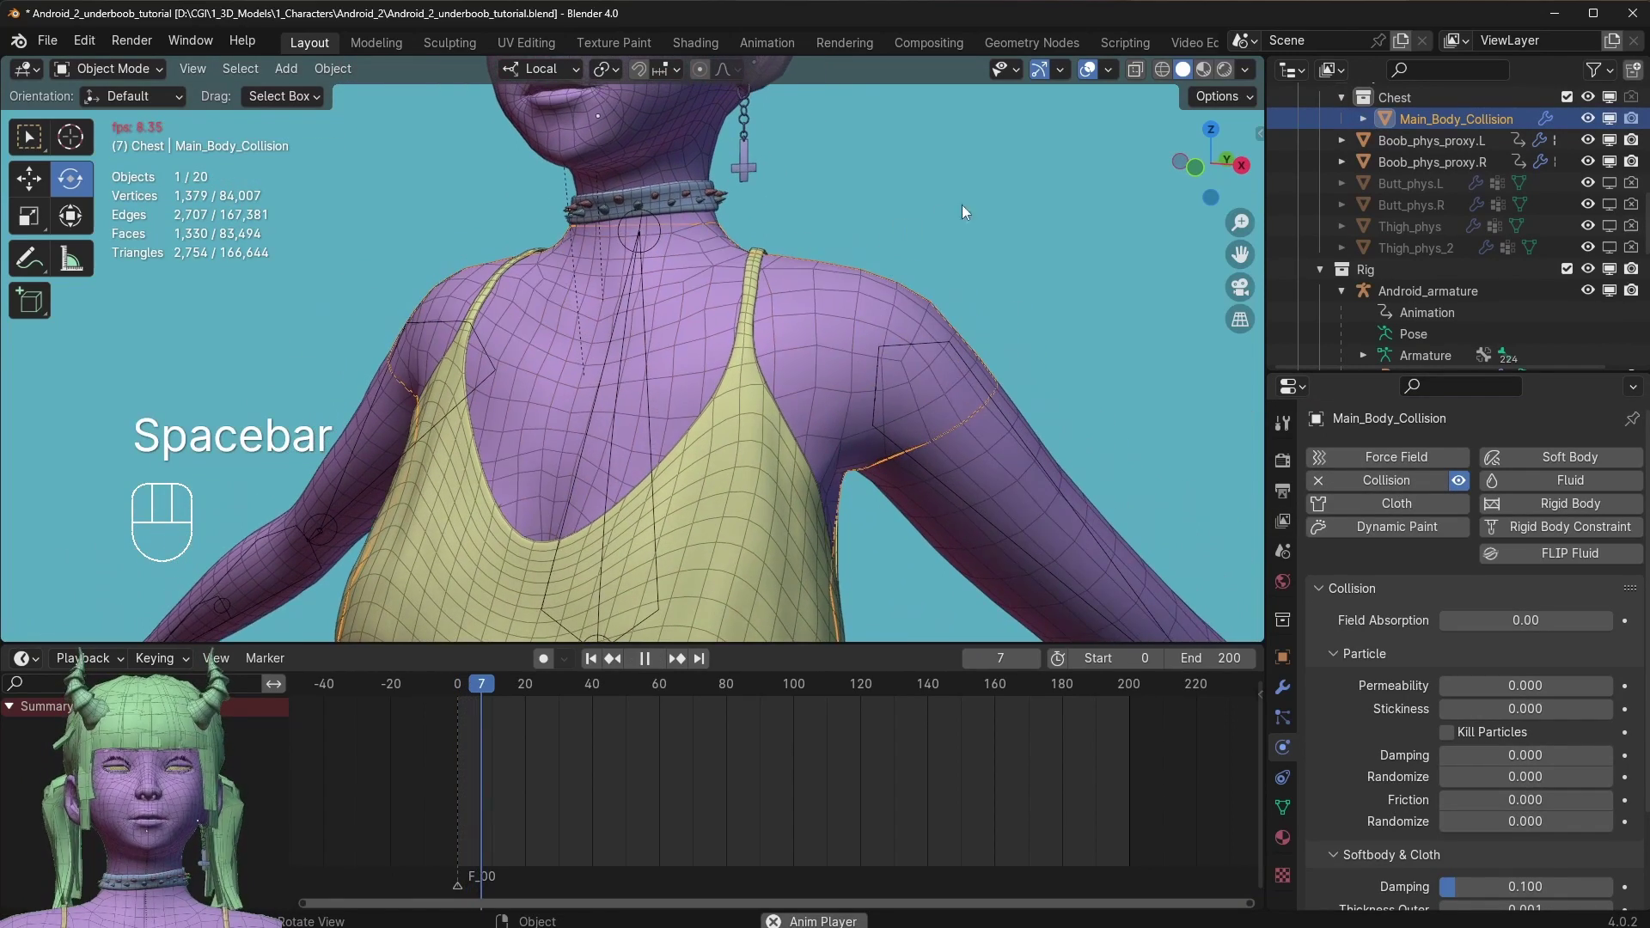
# Reselect Clothing_top, stop playback at frame 68, and briefly check the transform sidebar.
pyautogui.click(937, 300)
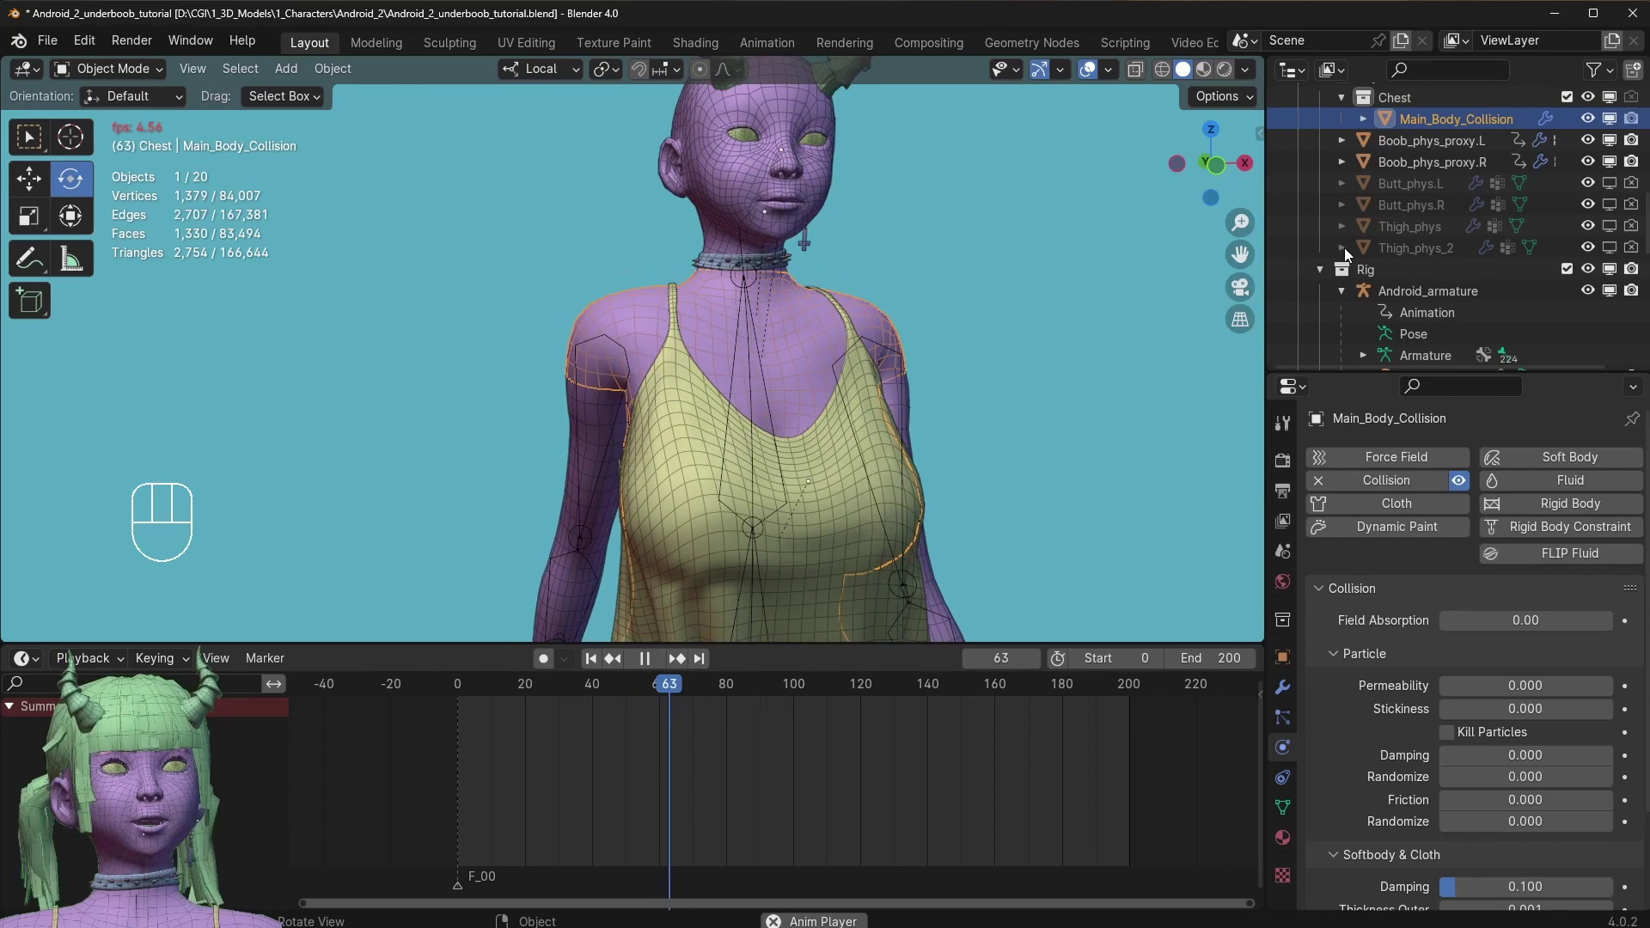
pyautogui.press('space')
pyautogui.moveTo(793, 368); pyautogui.dragTo(606, 386)
pyautogui.moveTo(771, 381); pyautogui.dragTo(772, 247)
pyautogui.moveTo(769, 281); pyautogui.dragTo(901, 274)
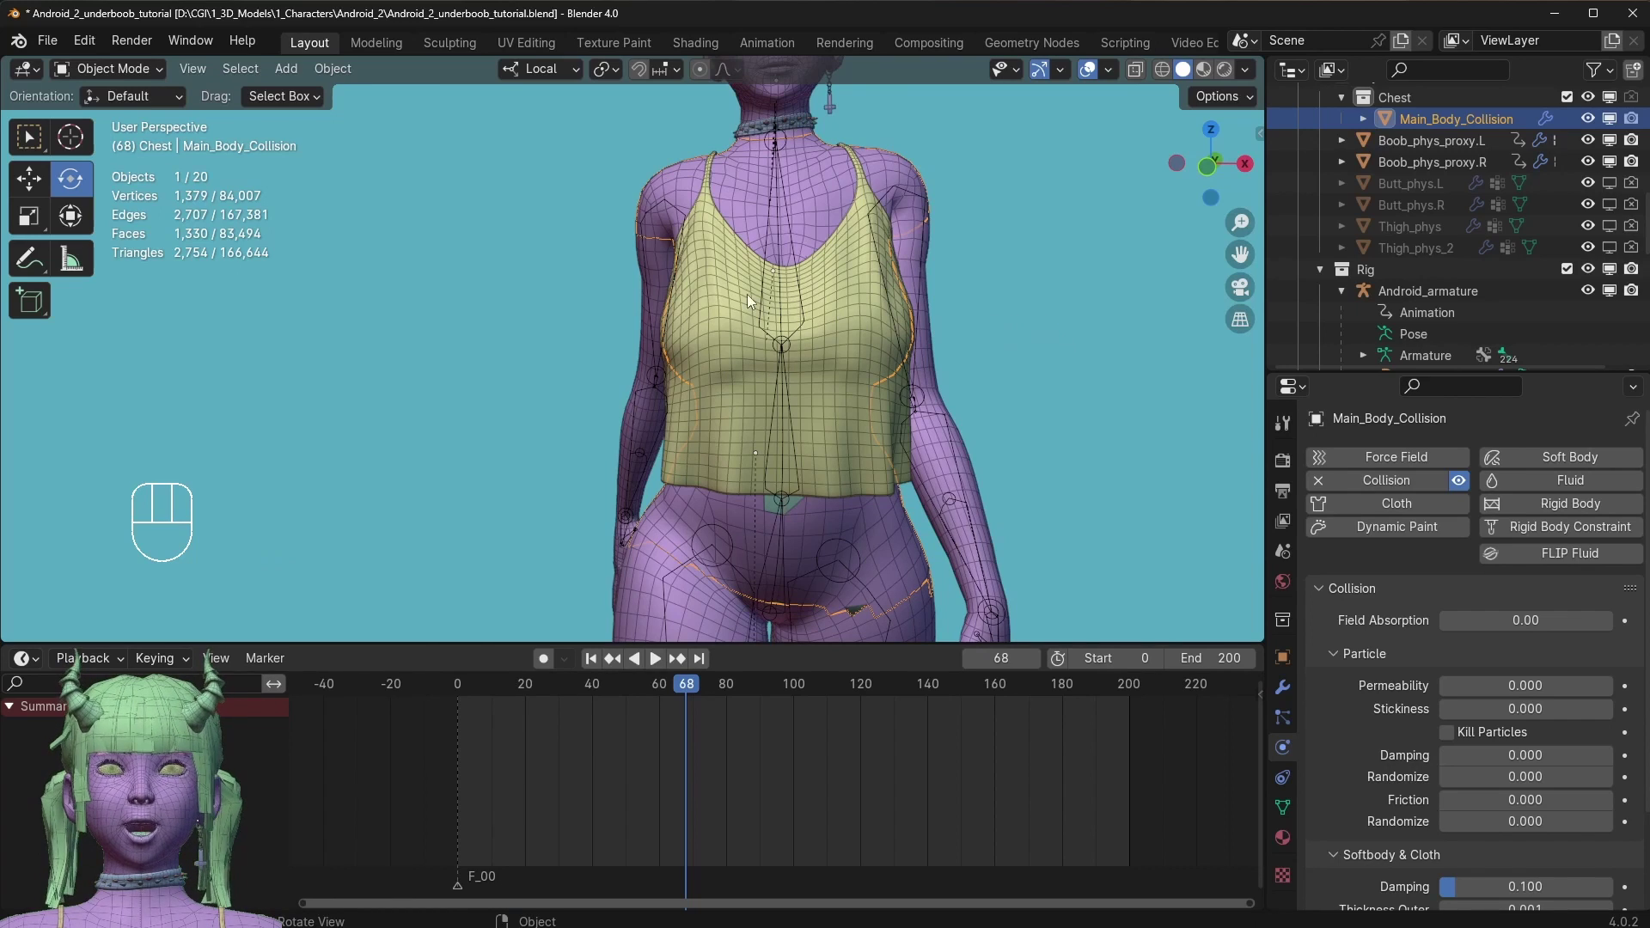
pyautogui.press('n')
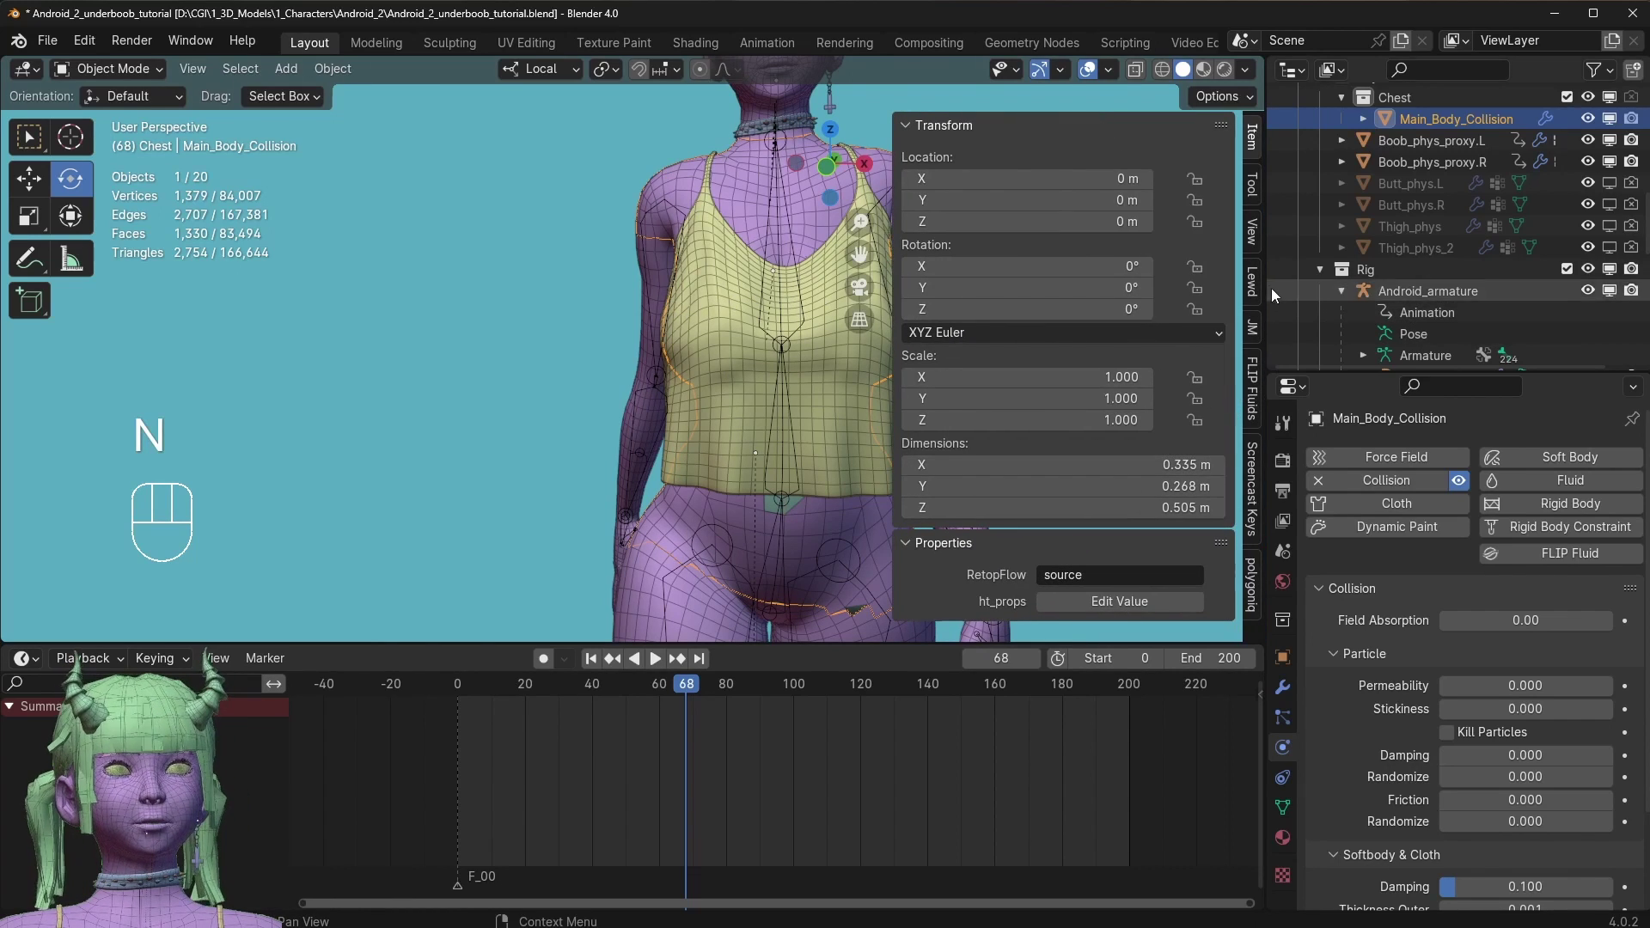
pyautogui.press('n')
pyautogui.press('n')
pyautogui.press('n')
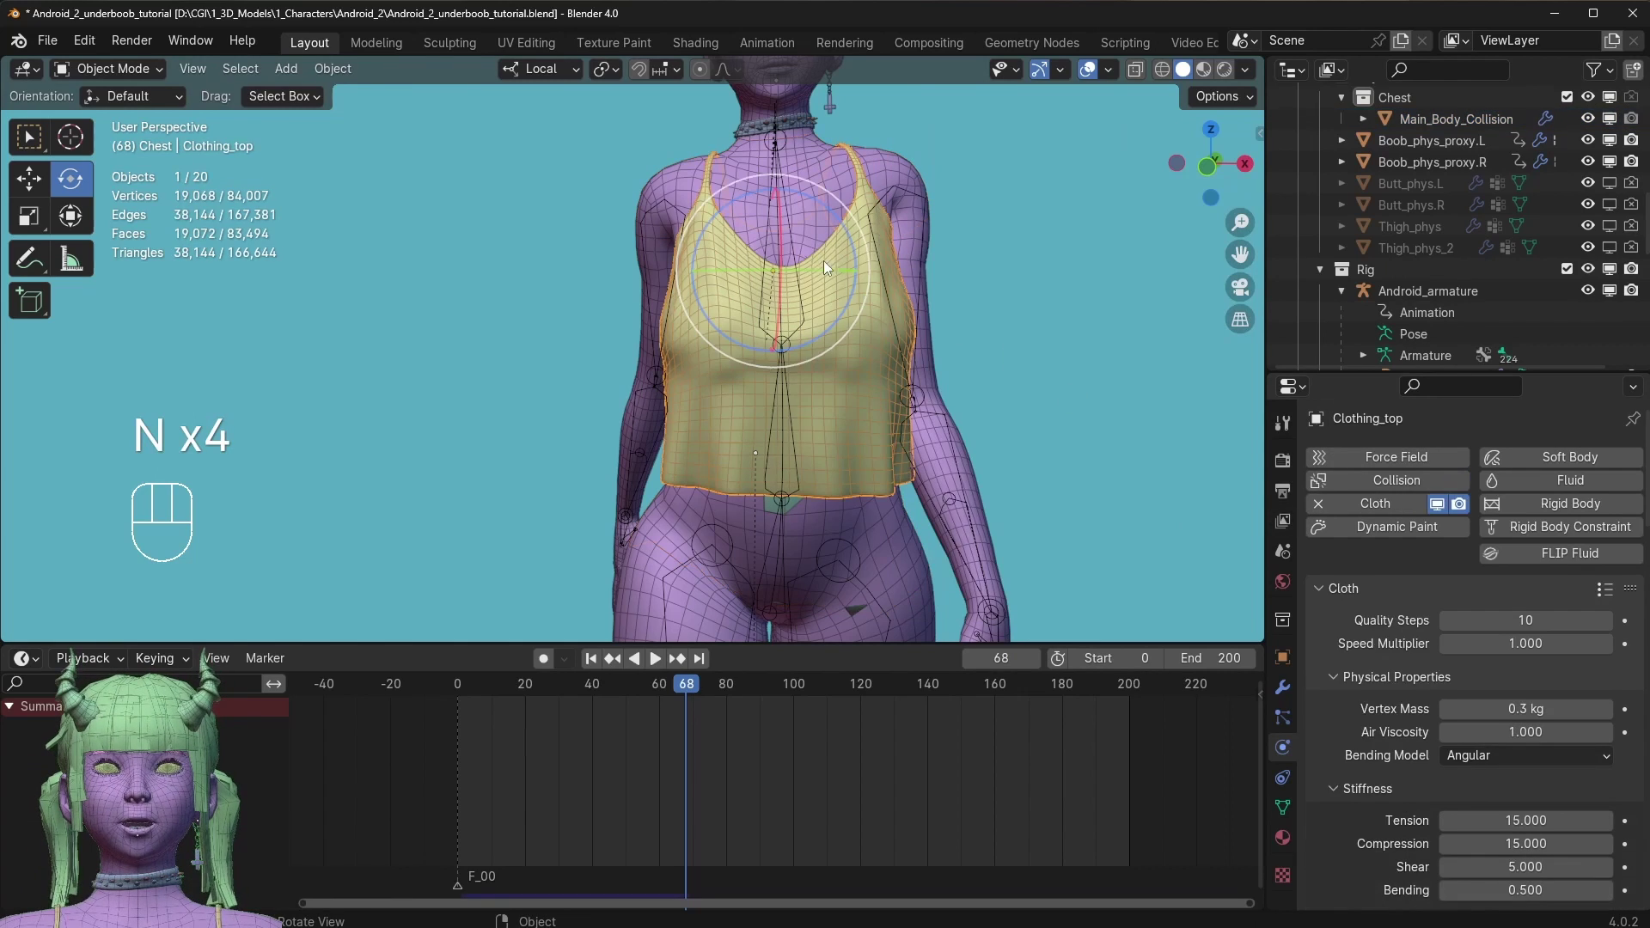
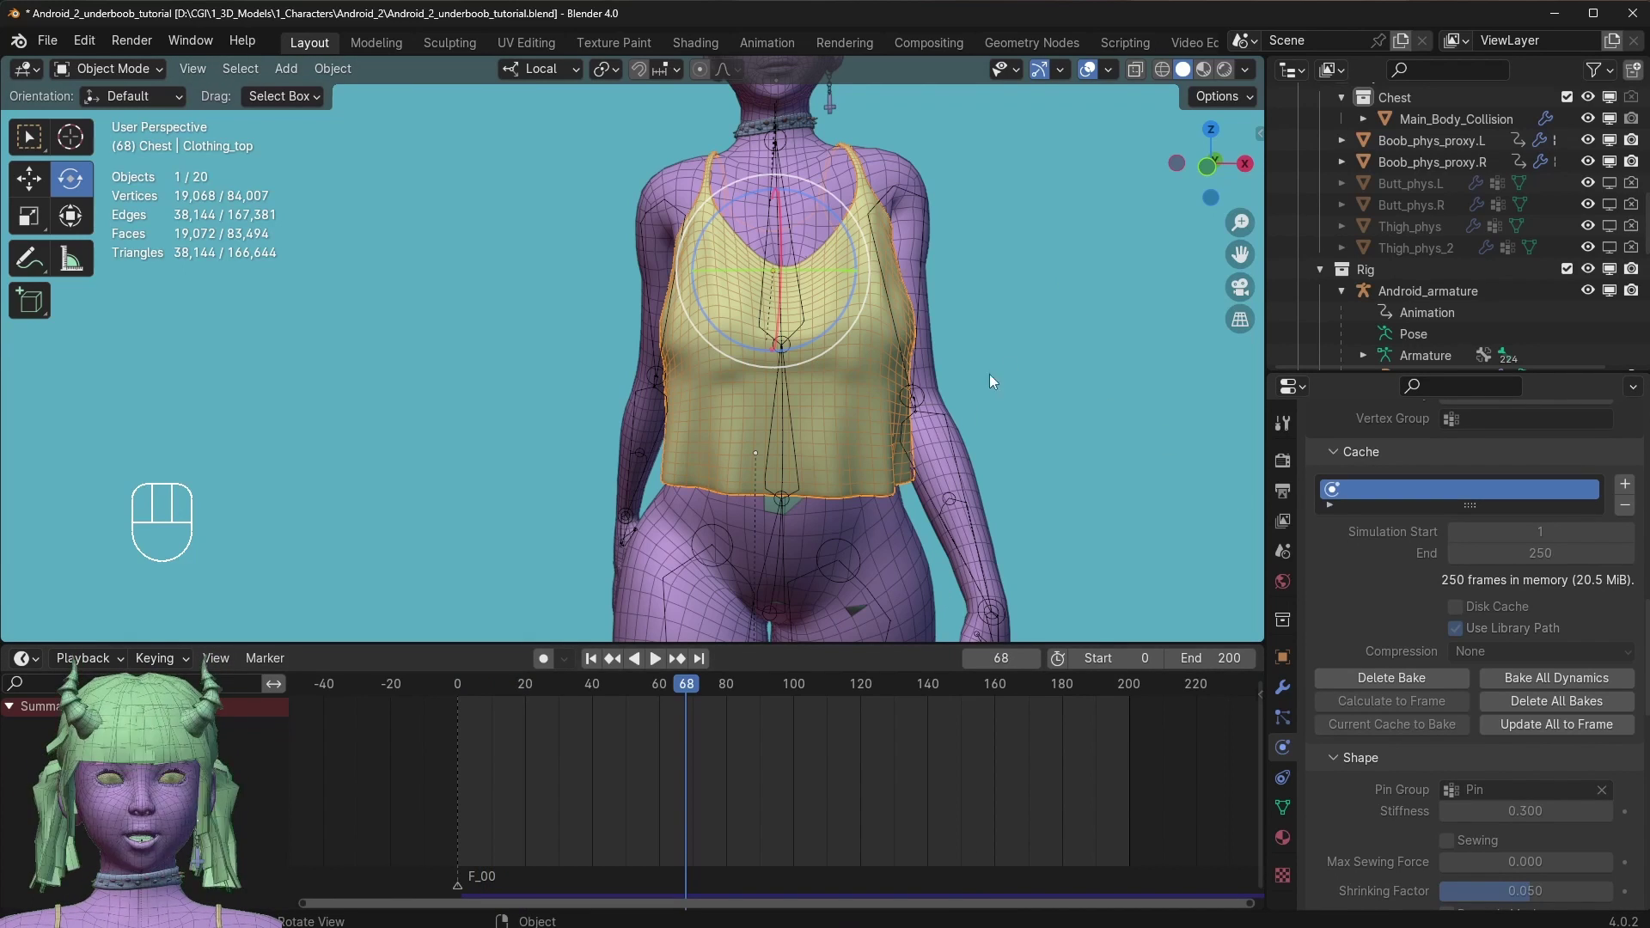
# Bake the cloth cache for all 250 frames and play the baked simulation from the side.
pyautogui.moveTo(927, 378); pyautogui.dragTo(999, 373)
pyautogui.press('space')
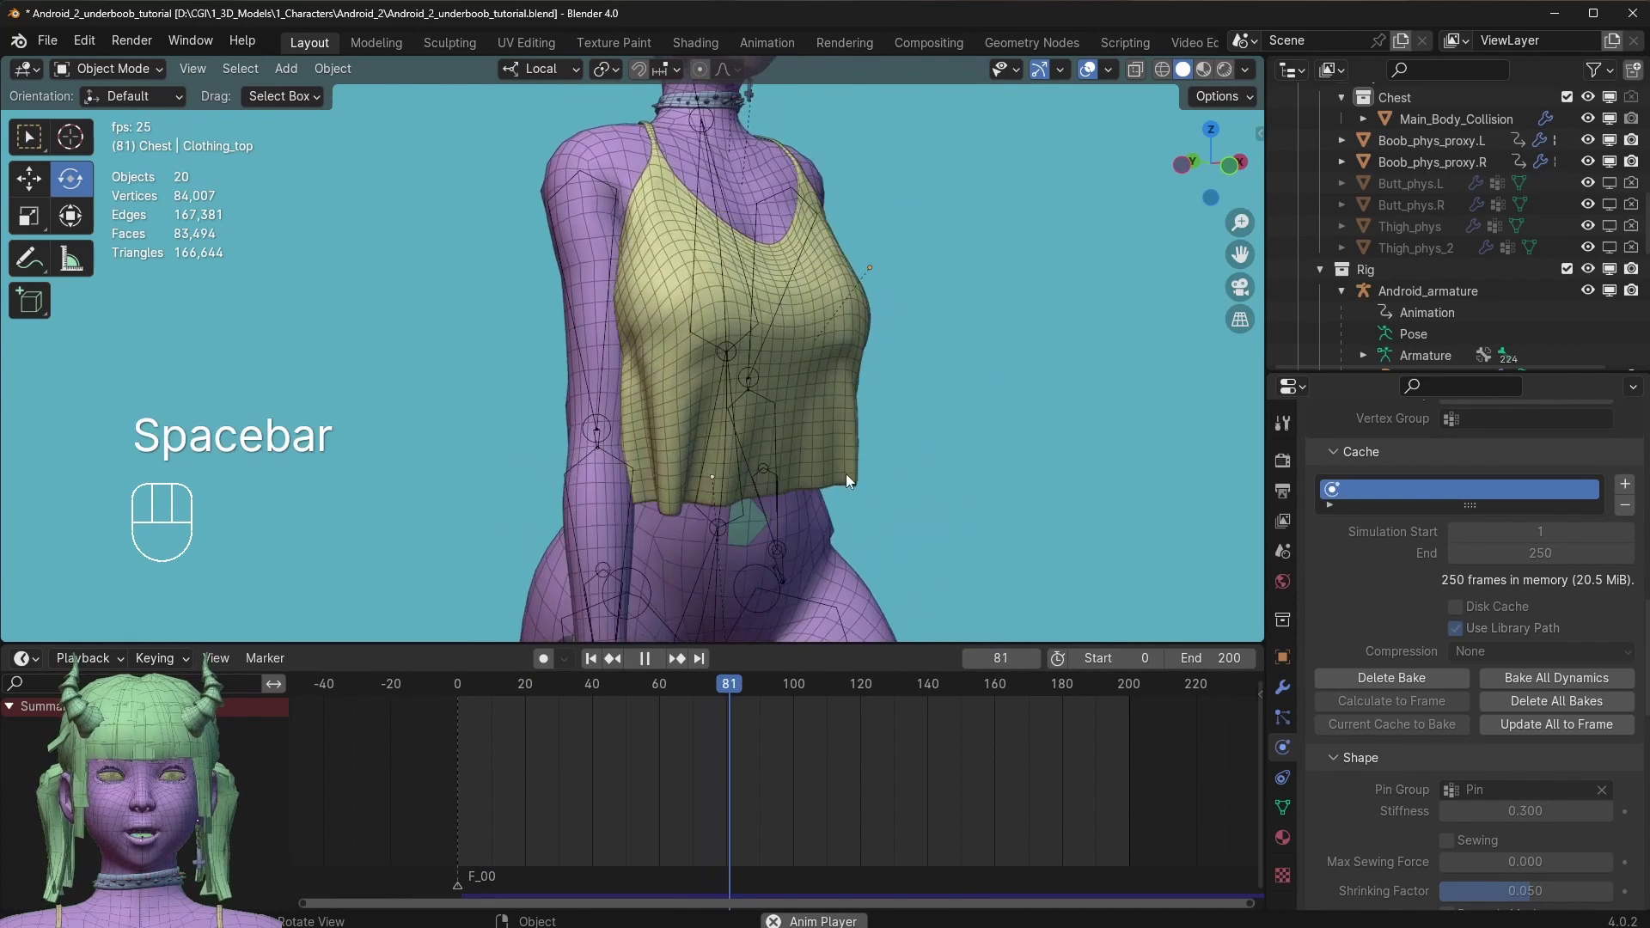
pyautogui.moveTo(623, 430); pyautogui.dragTo(598, 442)
pyautogui.moveTo(809, 454); pyautogui.dragTo(991, 452)
pyautogui.press('space')
# Review the Solidify and Subdivision.001 modifiers, ending on Main_Body_Collision's stack.
pyautogui.click(743, 428)
pyautogui.click(1288, 690)
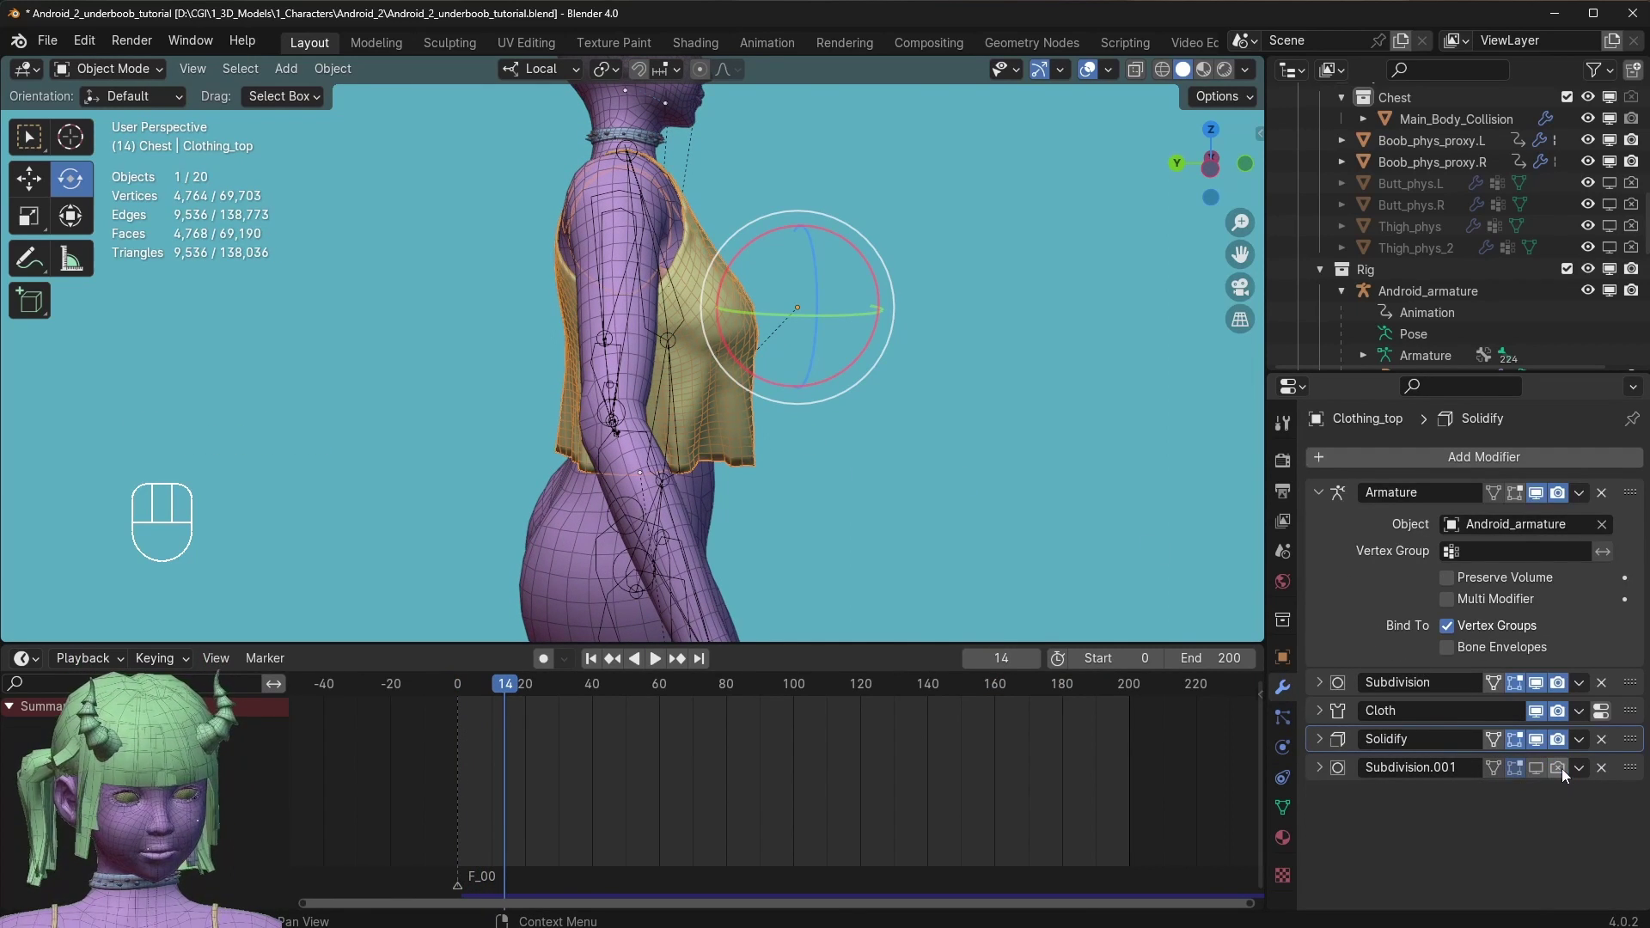
pyautogui.moveTo(649, 475); pyautogui.dragTo(577, 472)
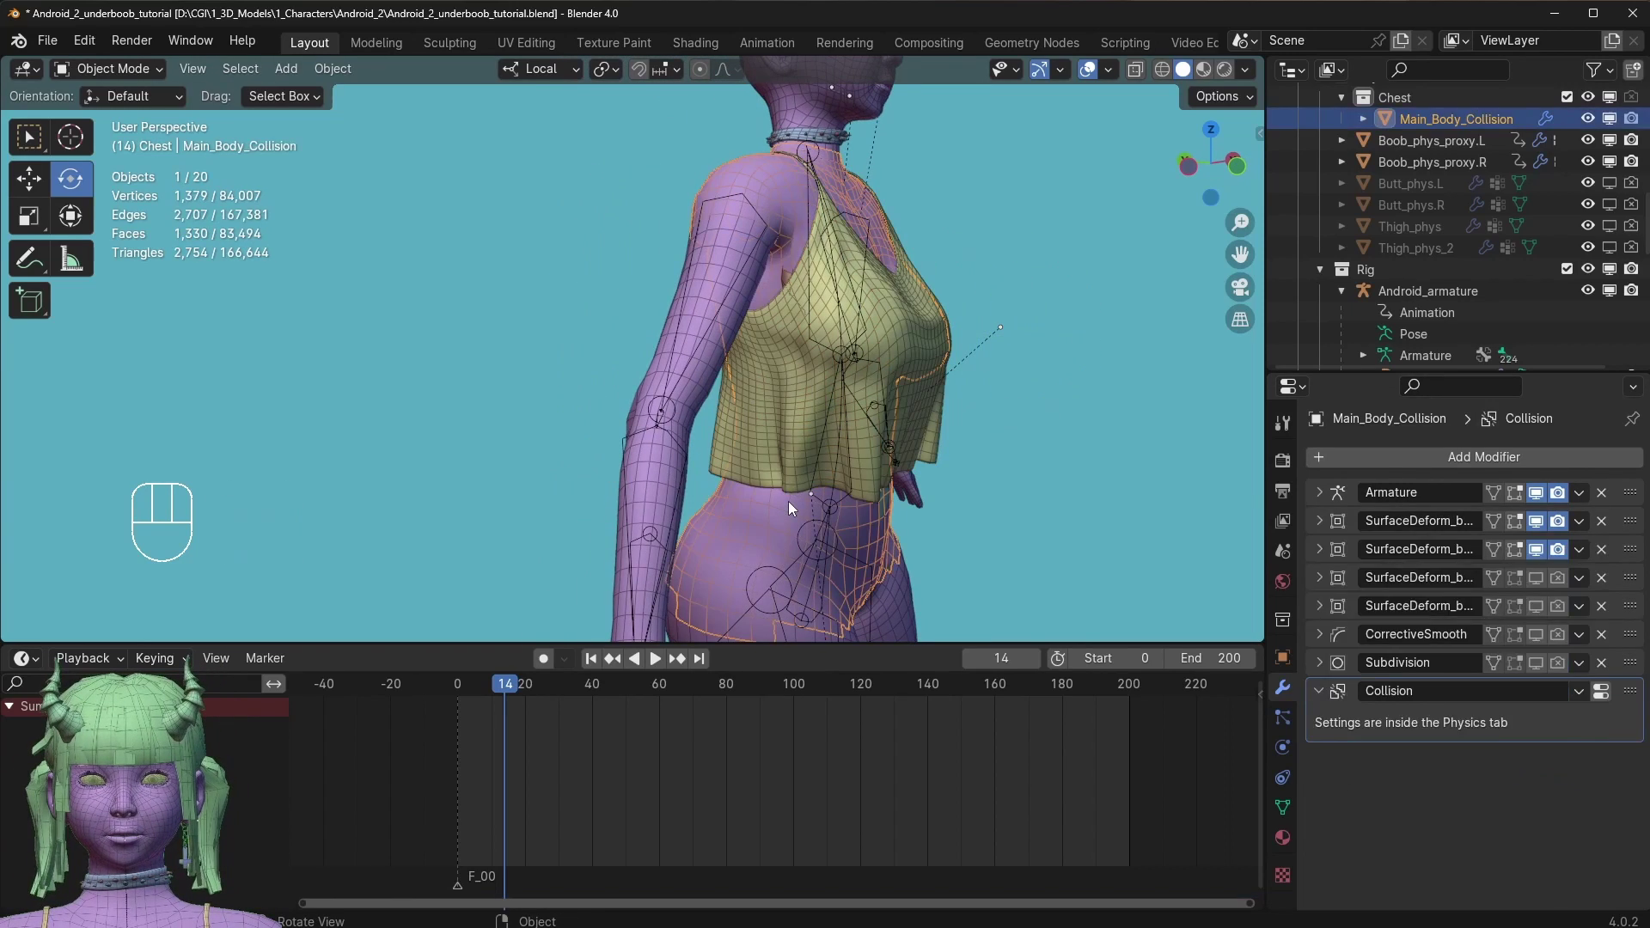
# Switch the viewport to Rendered shading and select Main_Body_Collision.
pyautogui.click(793, 506)
pyautogui.moveTo(932, 401); pyautogui.dragTo(850, 385)
pyautogui.moveTo(705, 280); pyautogui.dragTo(583, 261)
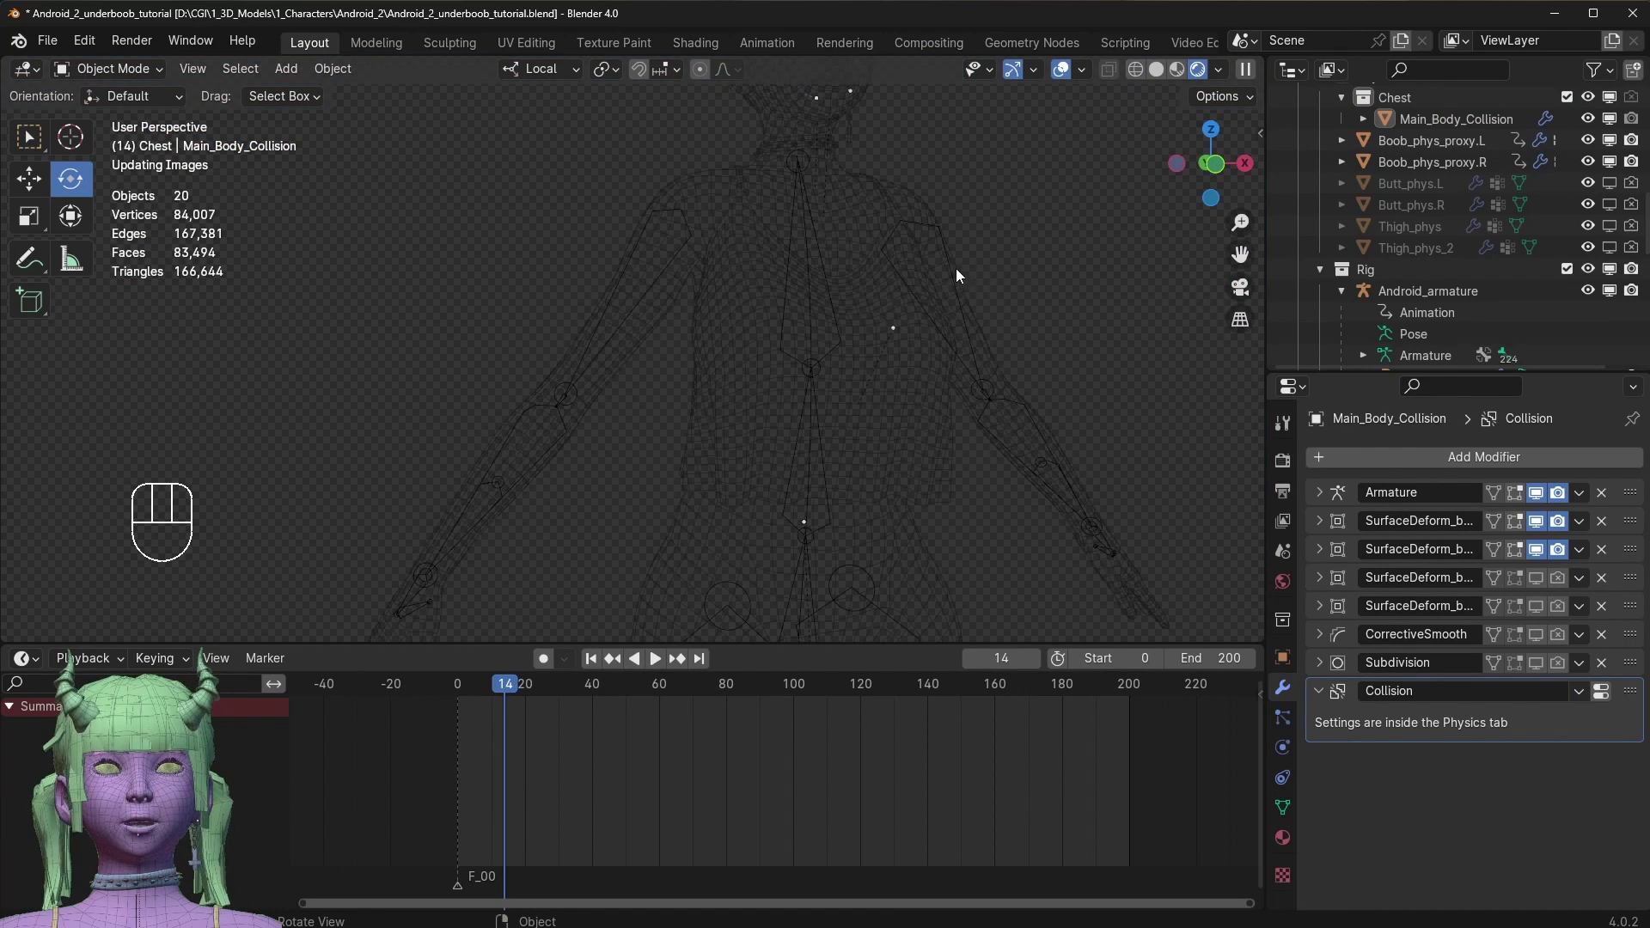
pyautogui.press('-')
pyautogui.click(586, 246)
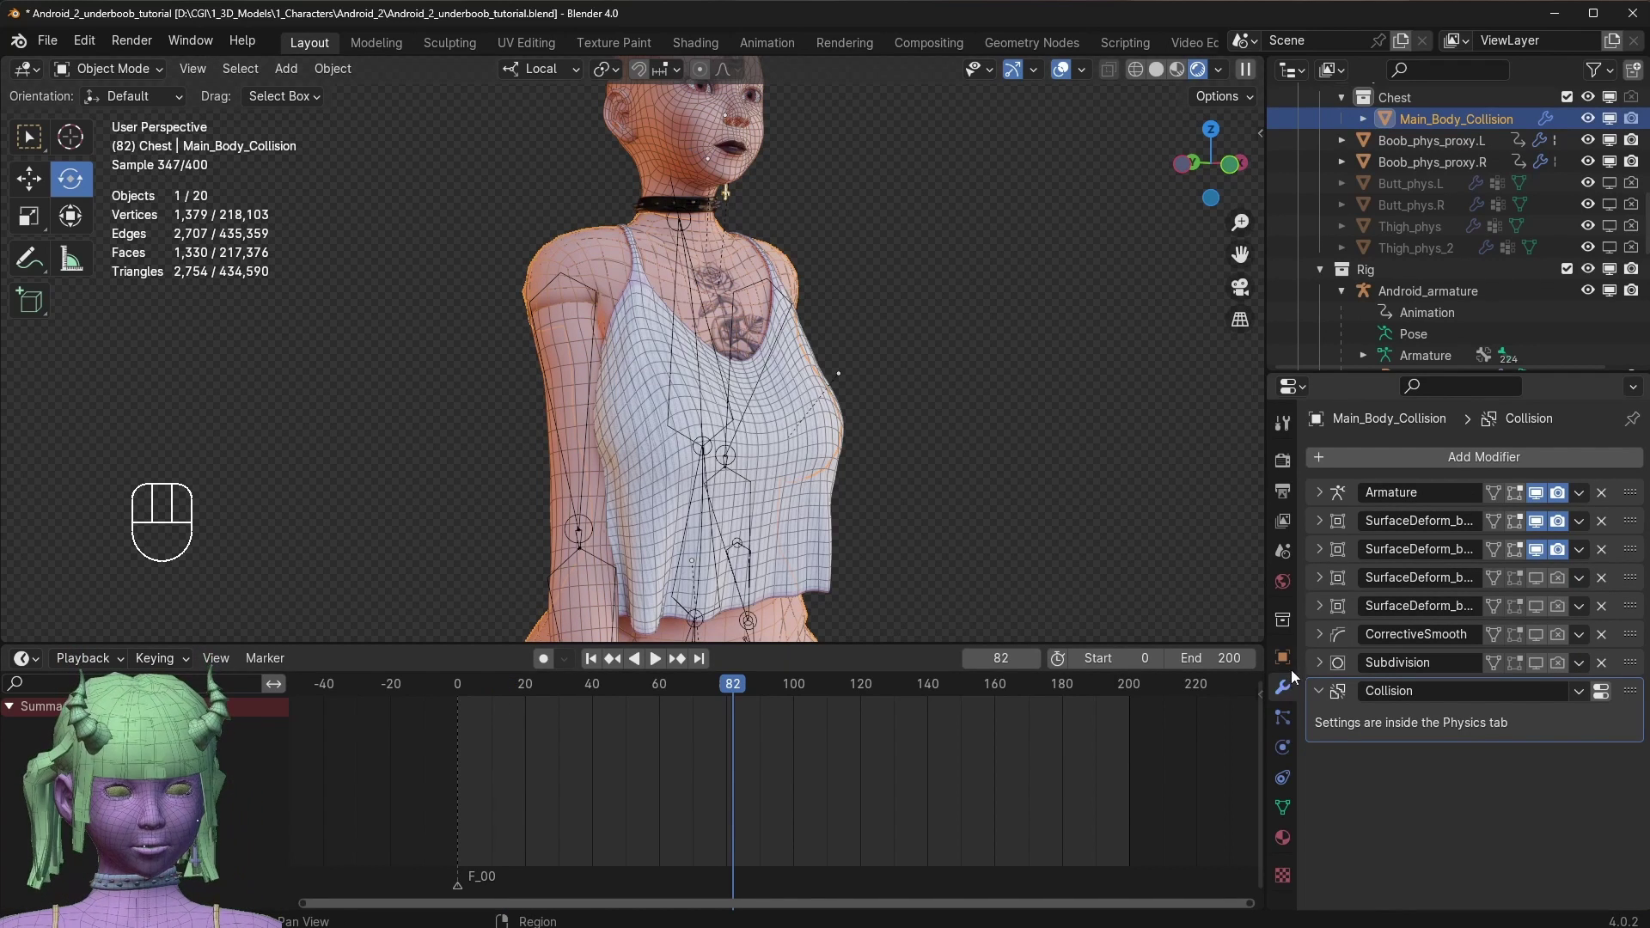
# Uncheck all Ray Visibility boxes for the collision proxy and play the rendered animation.
pyautogui.click(1289, 663)
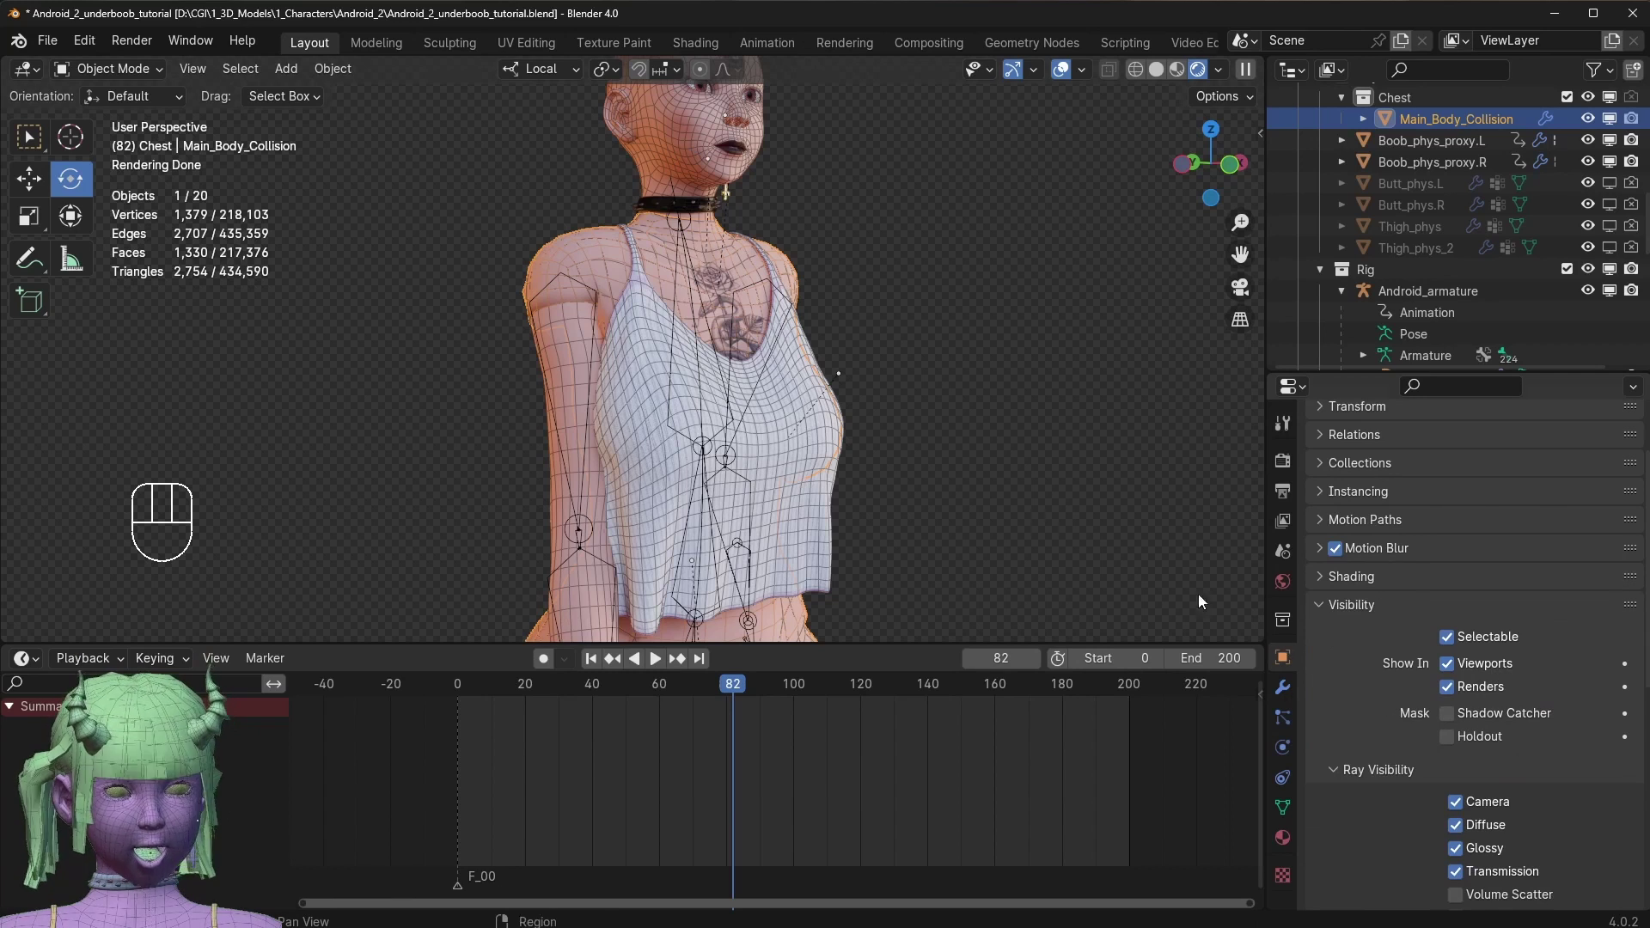
pyautogui.moveTo(1492, 775); pyautogui.dragTo(1340, 813)
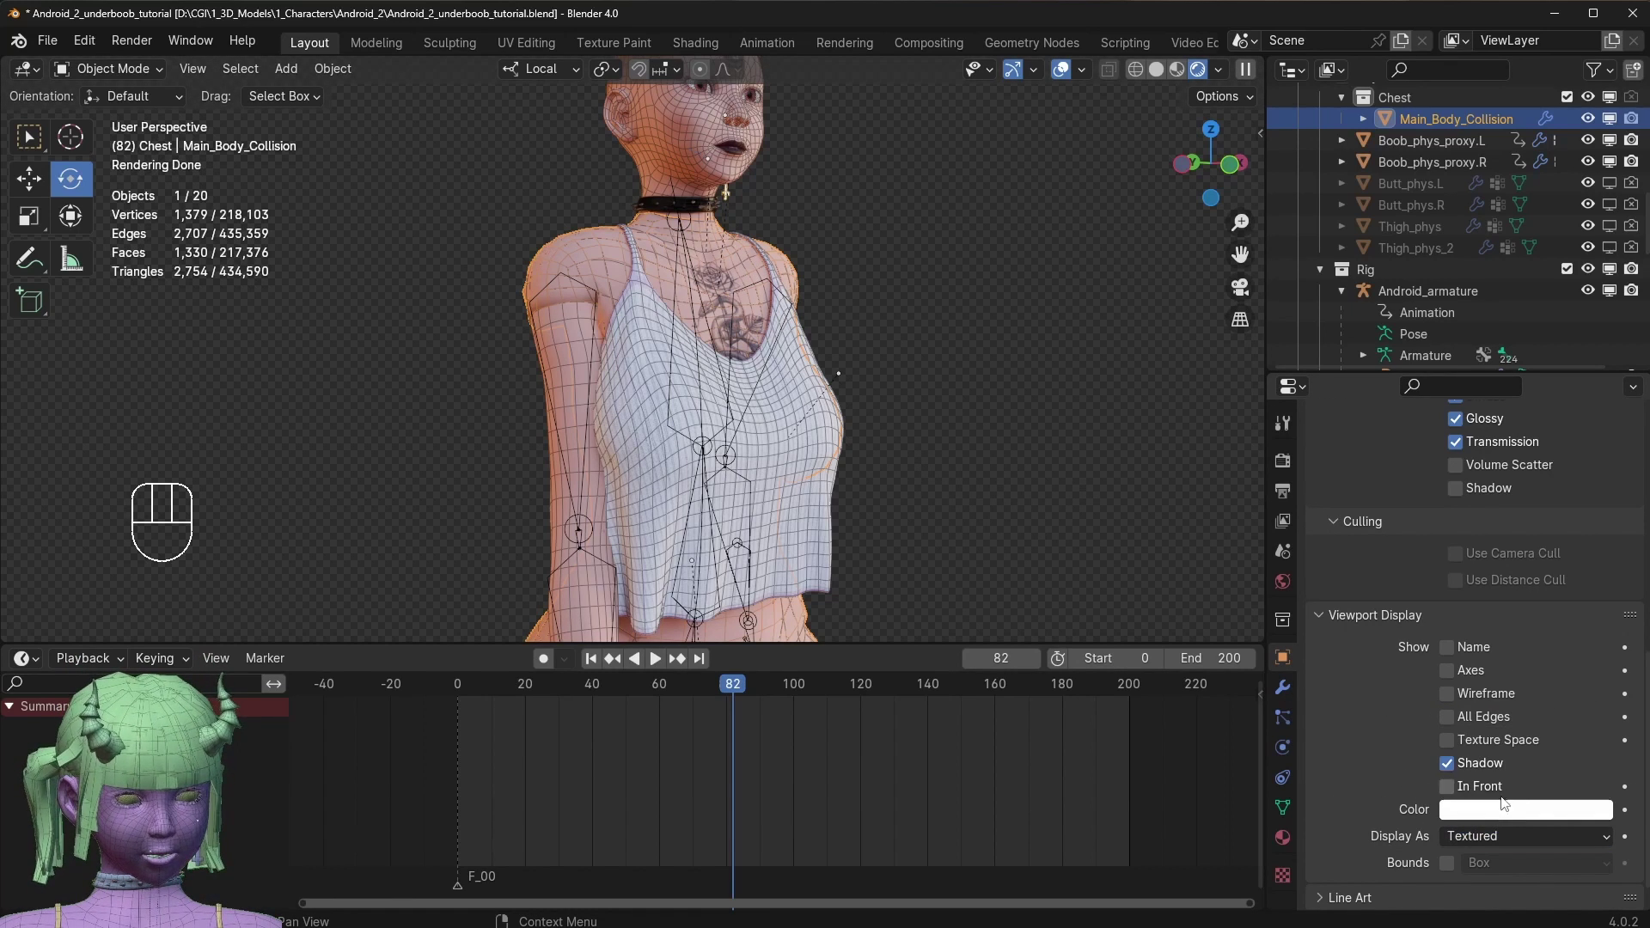
pyautogui.moveTo(1486, 844); pyautogui.dragTo(1477, 773)
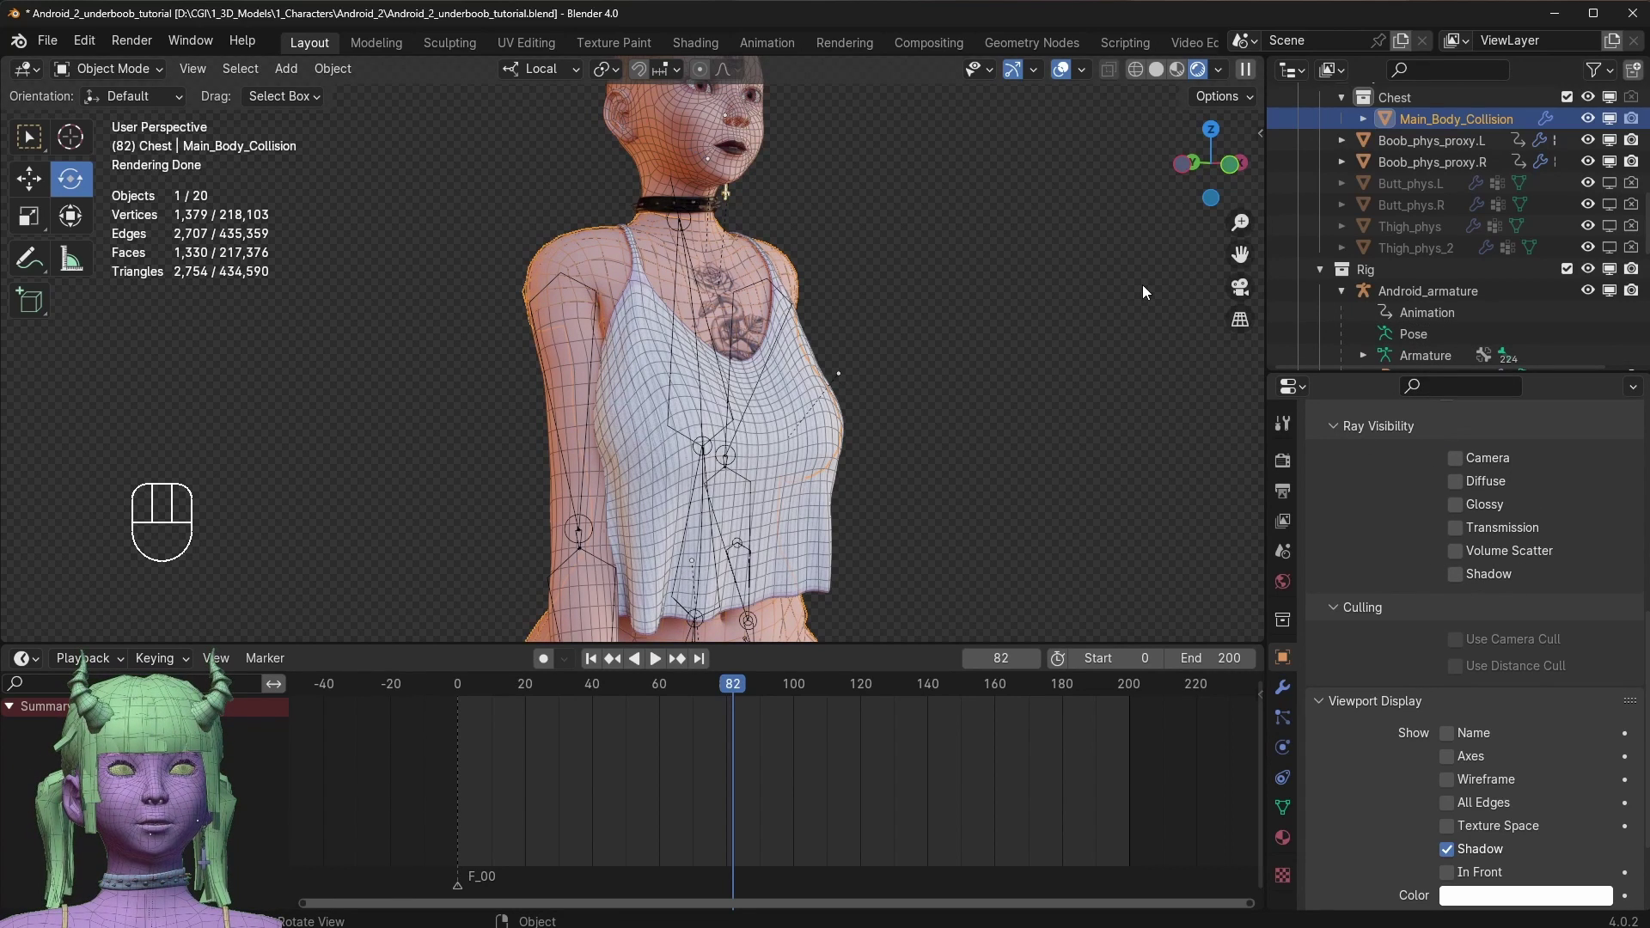
pyautogui.click(1038, 313)
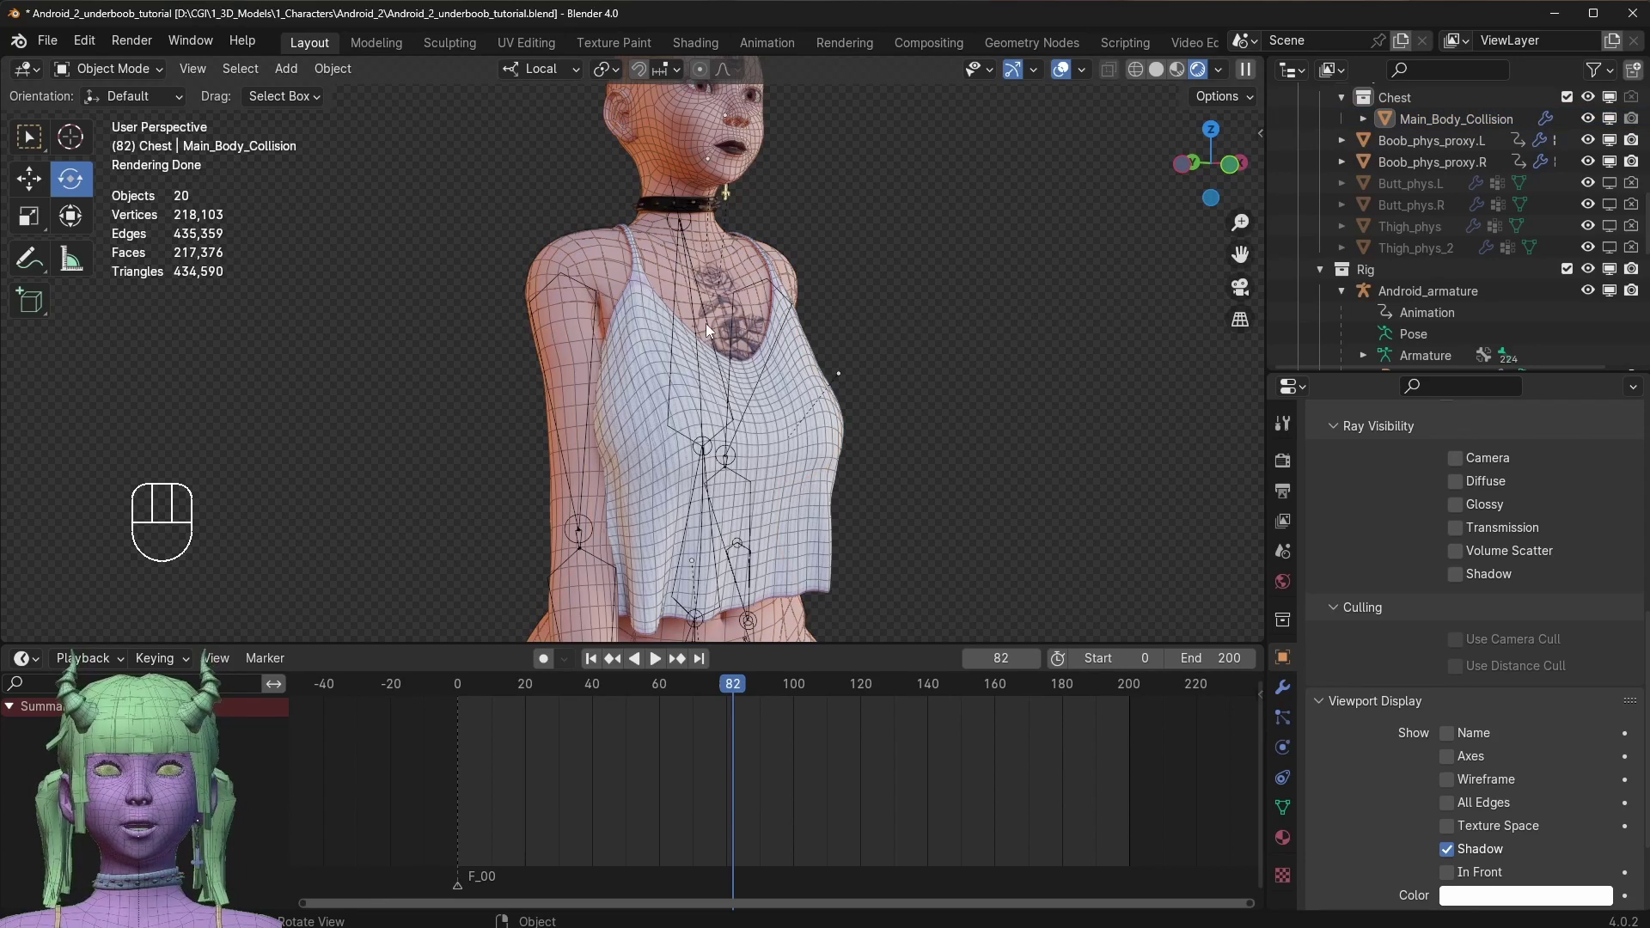
pyautogui.press('space')
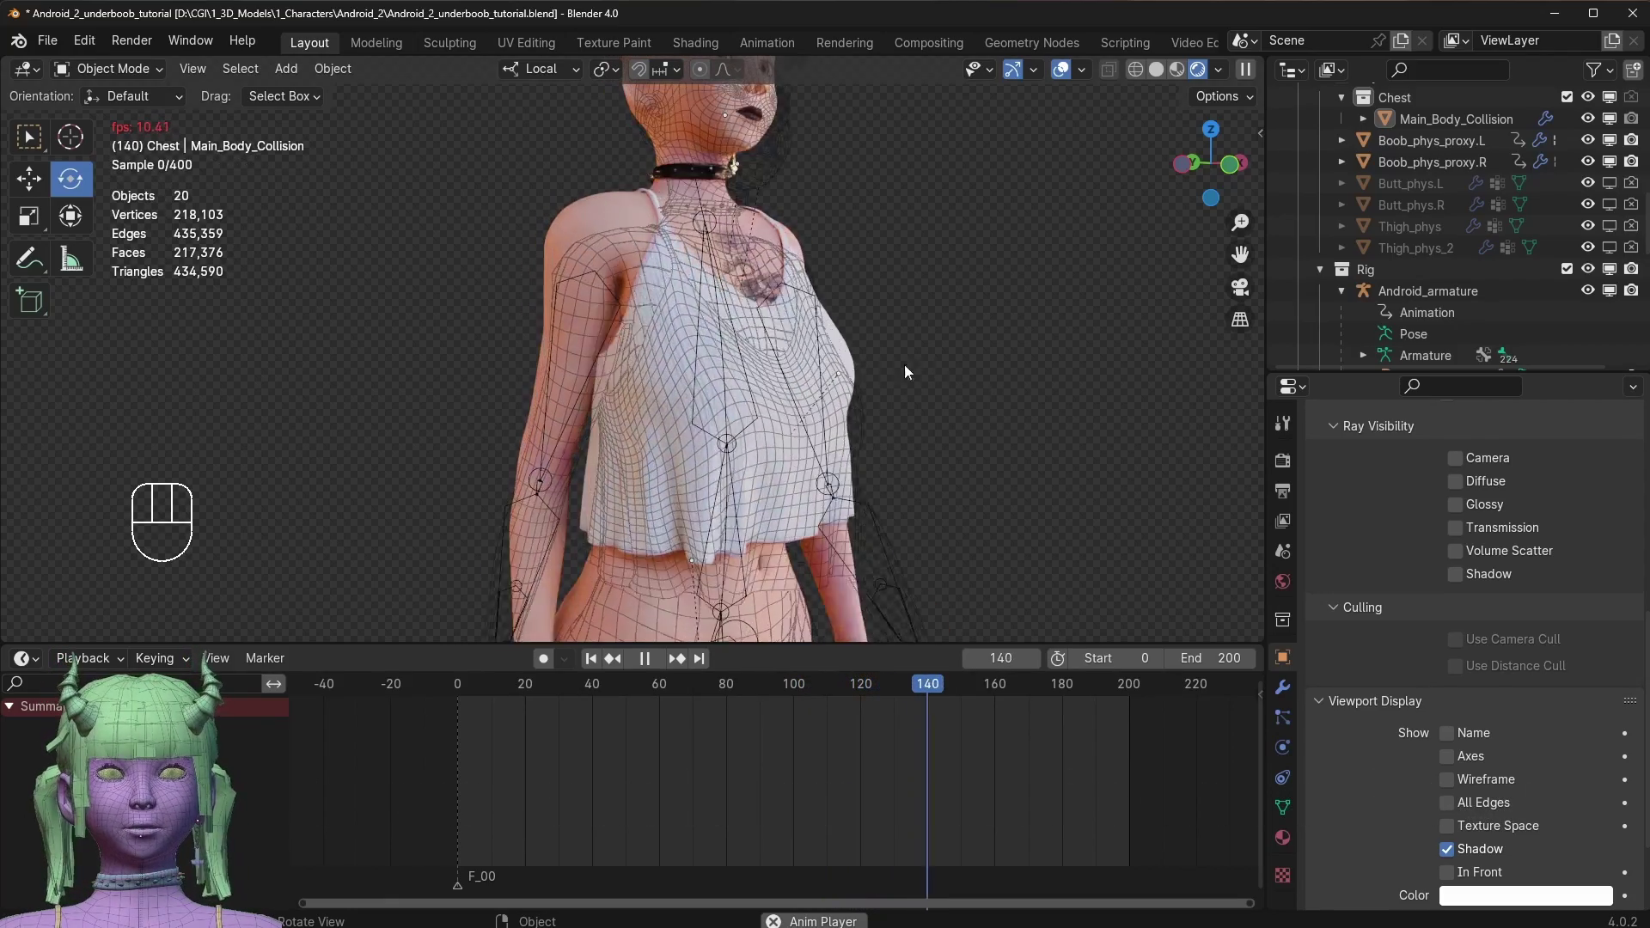
pyautogui.moveTo(647, 385); pyautogui.dragTo(732, 367)
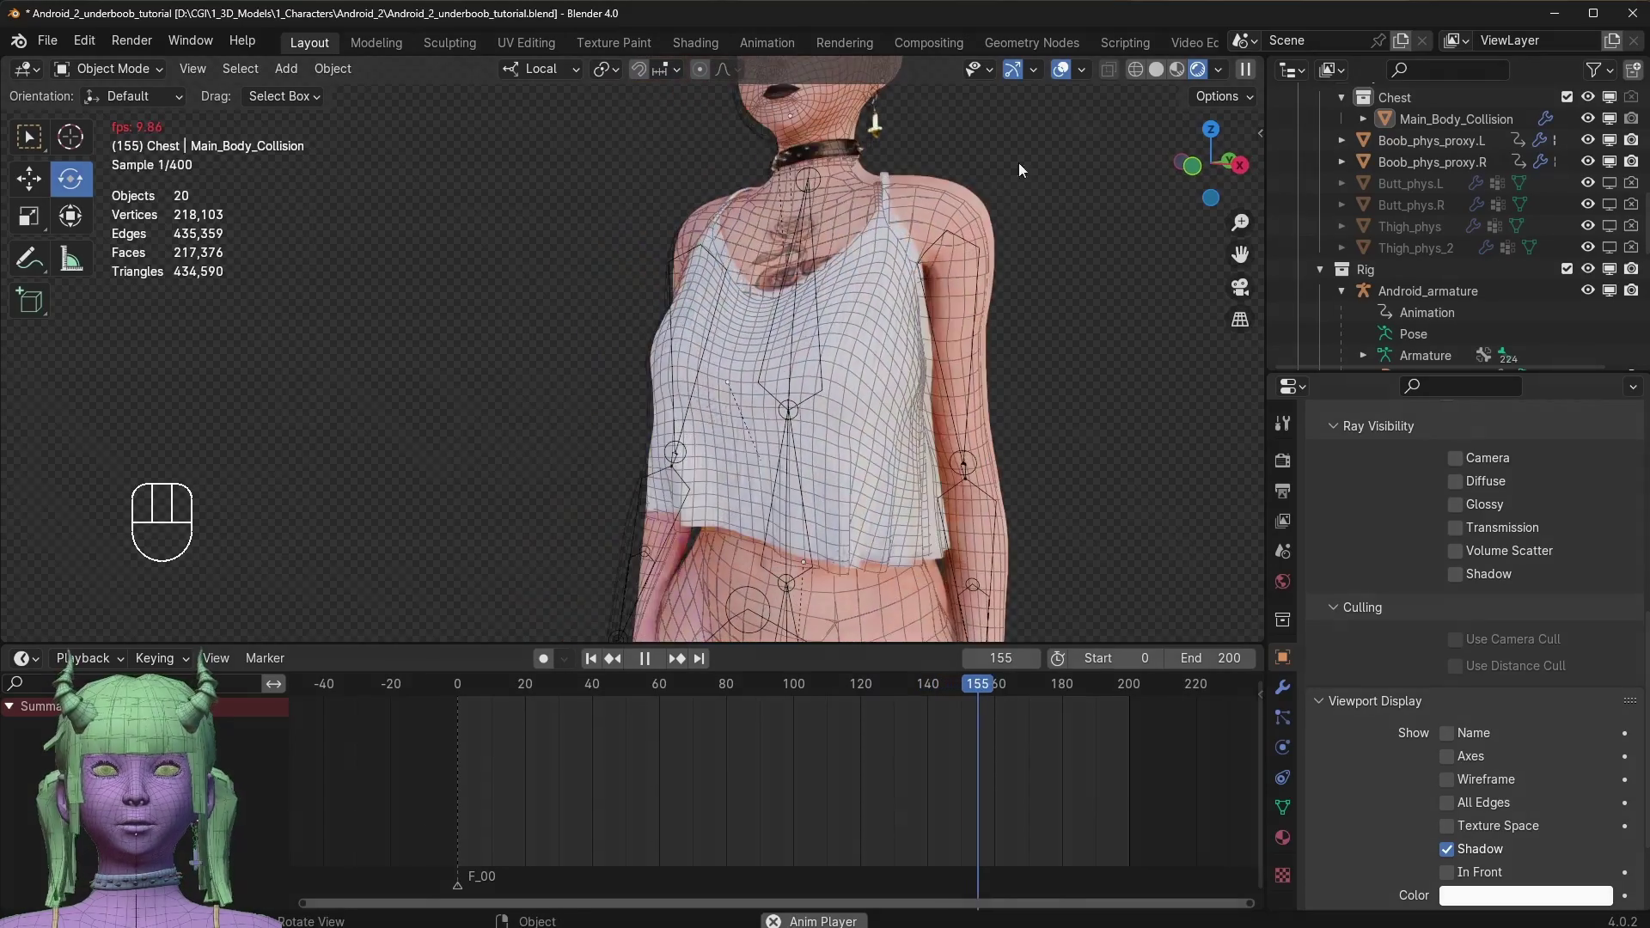